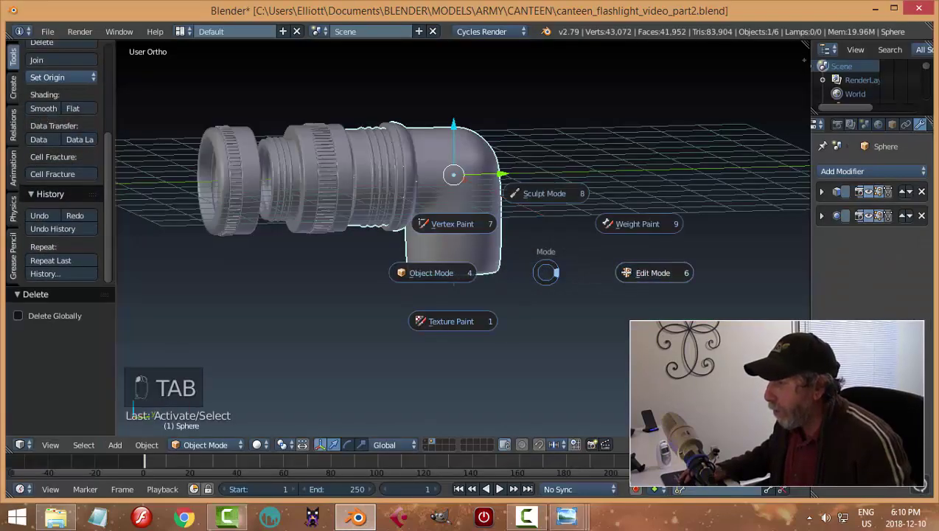
Switch to Right Ortho view to start editing the lower tube mesh
{"action": "key", "text": "KP_3"}
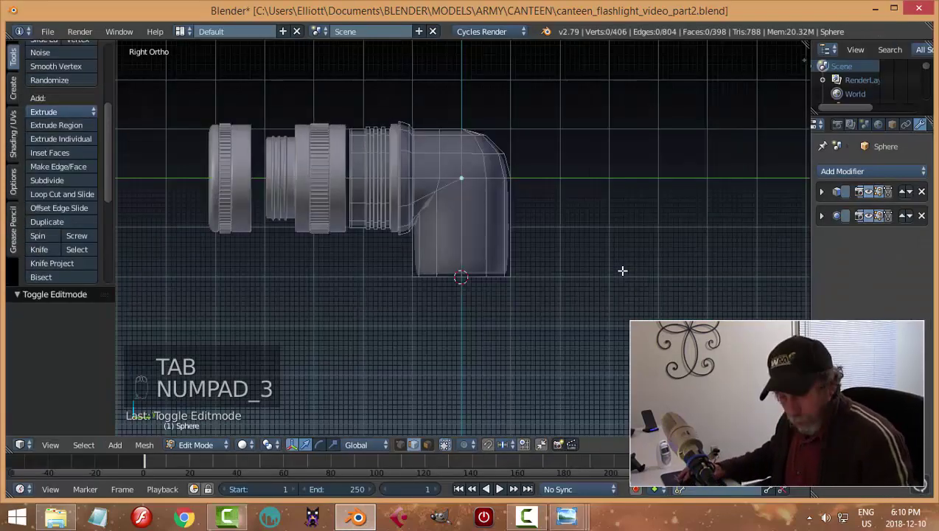
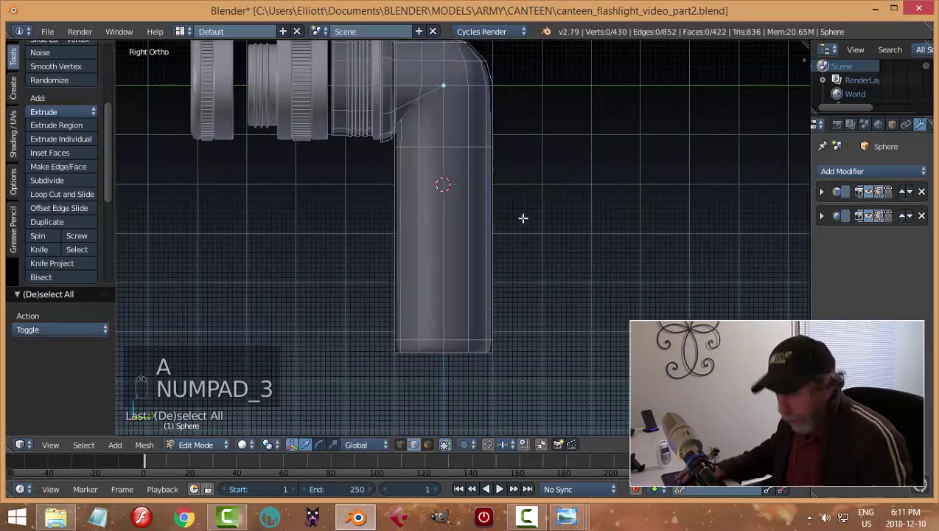
Adjust the Mesh Display settings in the side properties panel
{"action": "key", "text": "n"}
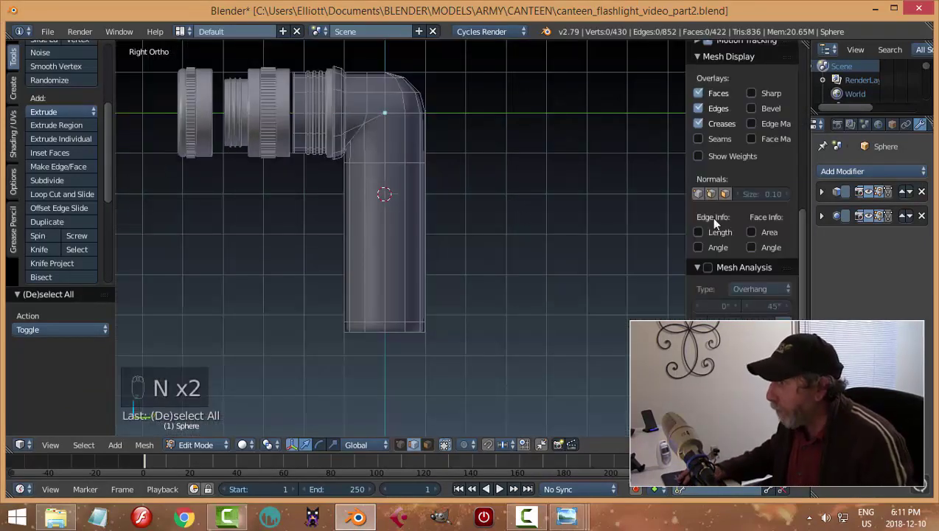
{"action": "left_click_drag", "start_coordinate": [703, 211], "coordinate": [748, 200]}
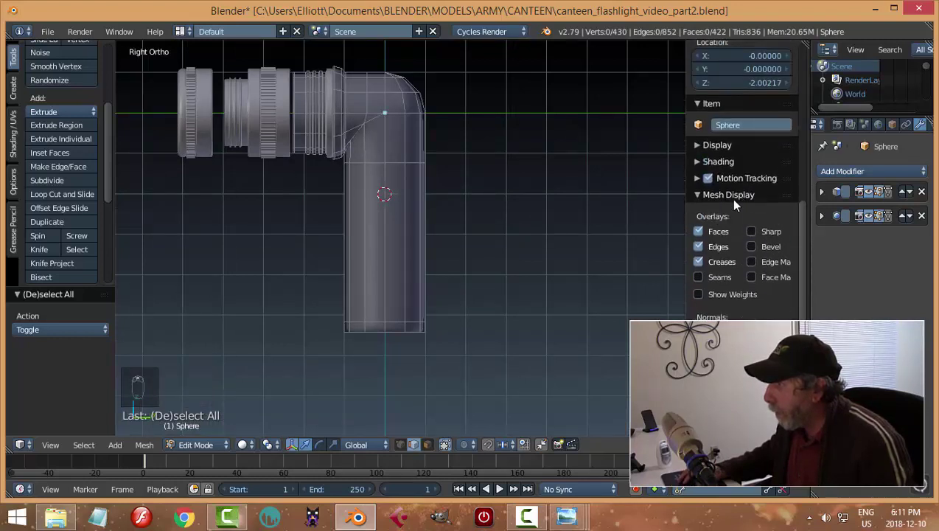
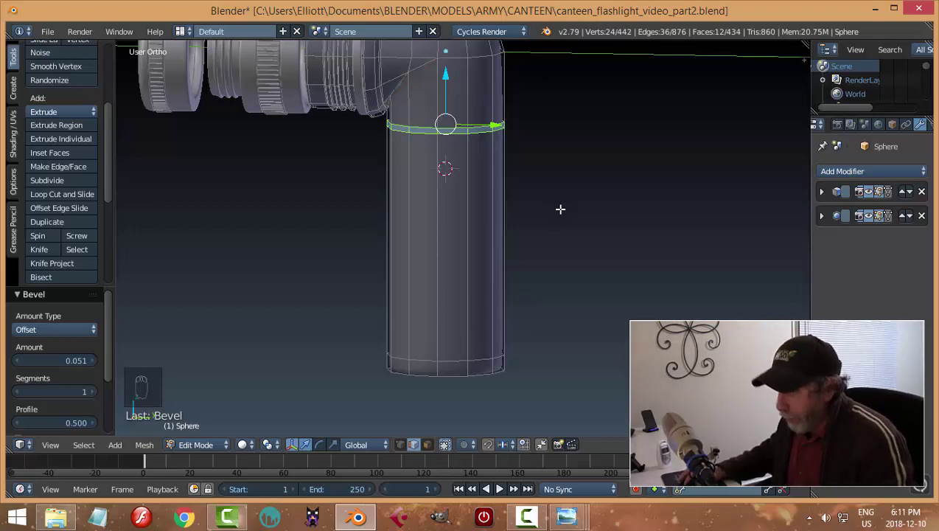
Extrude the beveled band outward into a raised ring and preview it
{"action": "key", "text": "e"}
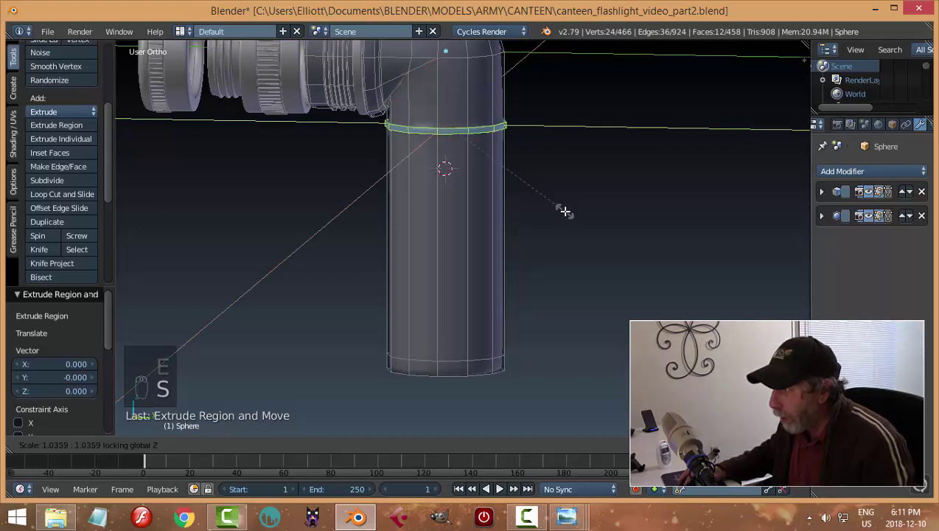
{"action": "key", "text": "Tab"}
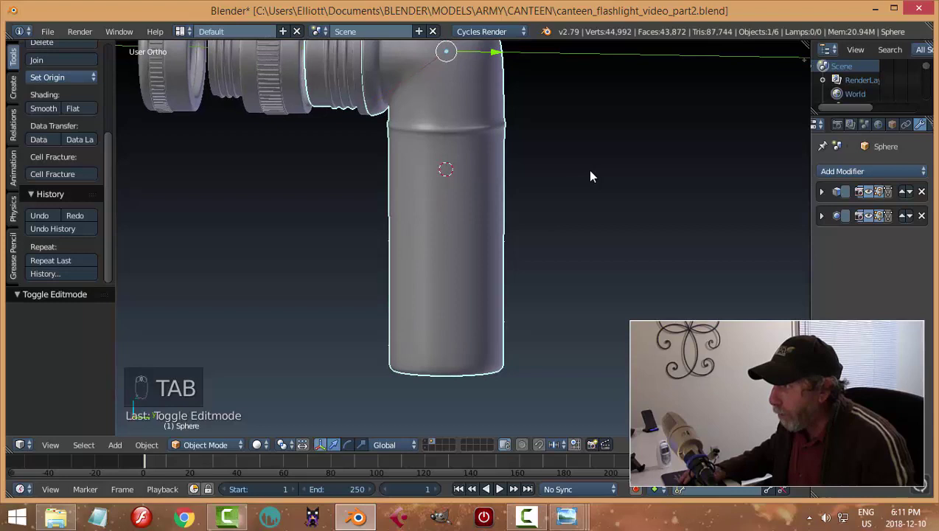
{"action": "key", "text": "Tab"}
{"action": "key", "text": "a"}
Add two edge loops slid against the ring's sides to sharpen its ridge
{"action": "key", "text": "ctrl+r"}
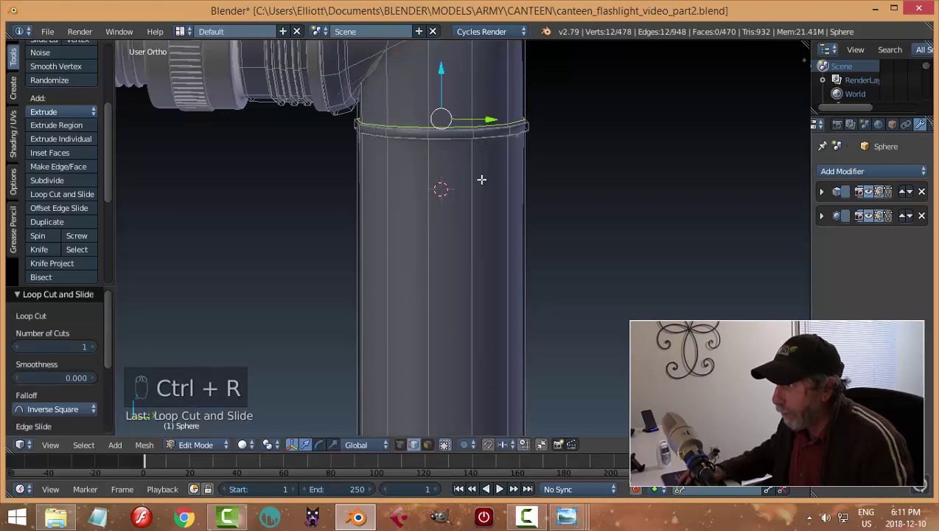
{"action": "key", "text": "ctrl+r"}
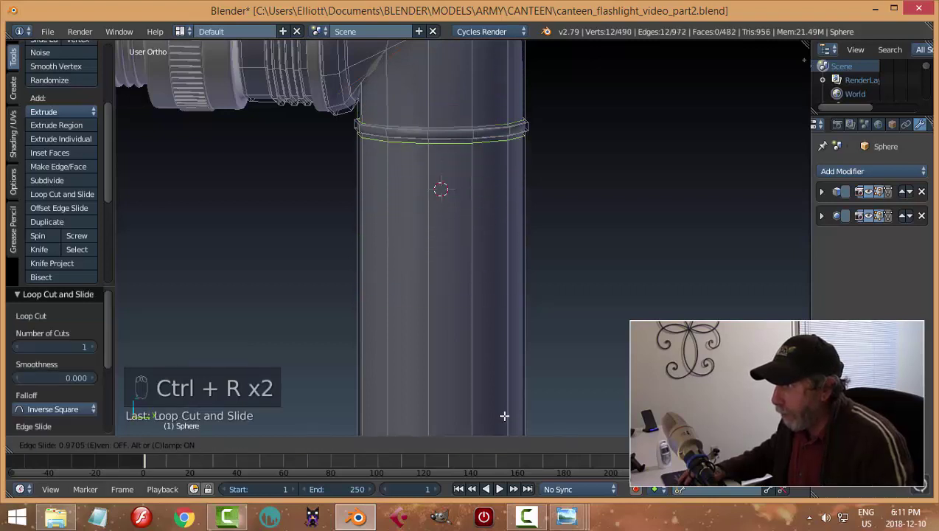
{"action": "key", "text": "a"}
{"action": "key", "text": "Tab"}
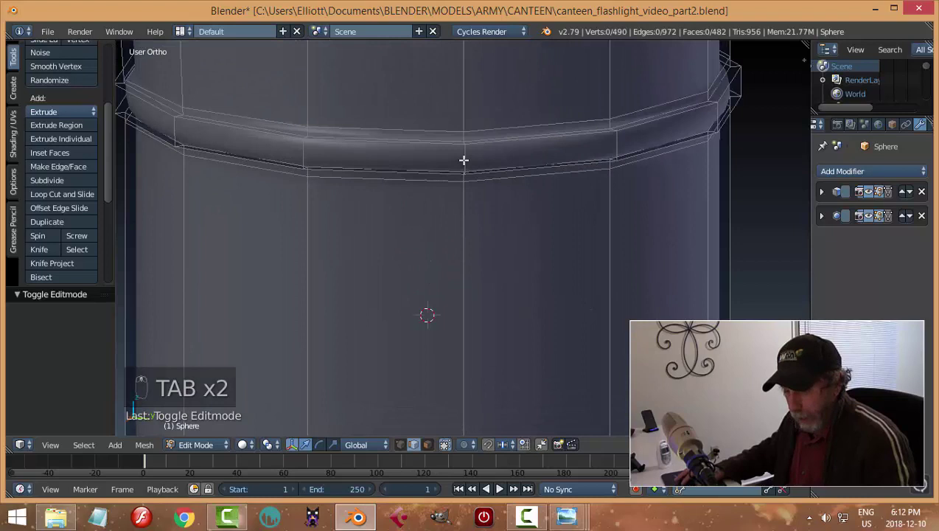
{"action": "key", "text": "ctrl+r"}
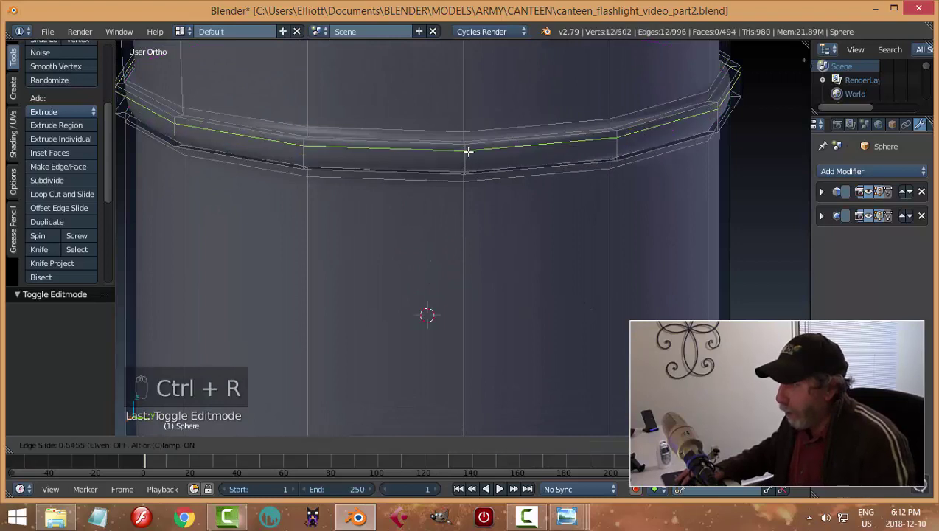
{"action": "key", "text": "ctrl+r"}
{"action": "key", "text": "a"}
{"action": "key", "text": "Tab"}
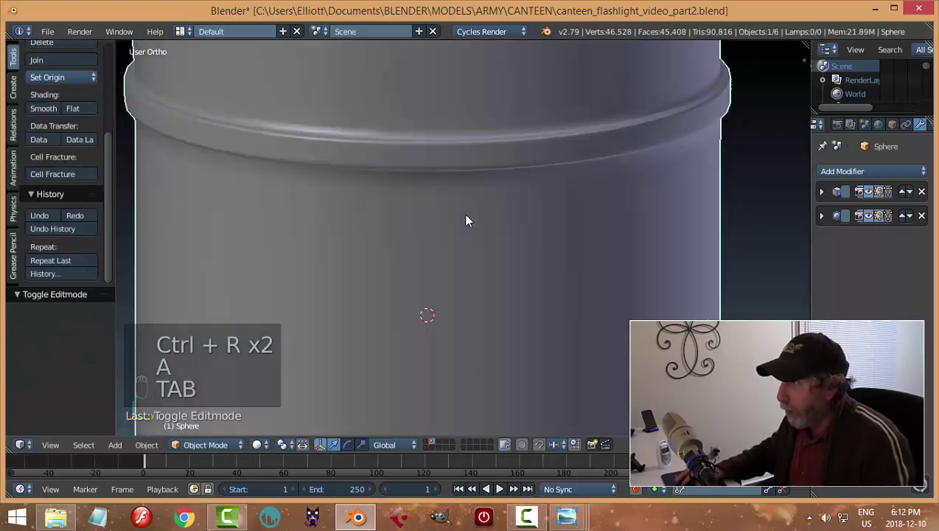
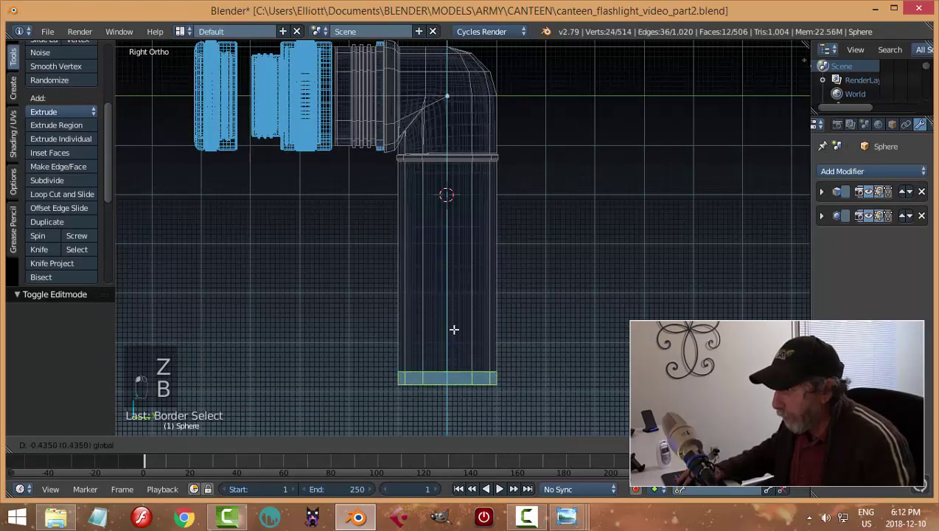
Bevel the bottom edge ring, then extrude and scale it outward into a rim
{"action": "key", "text": "a"}
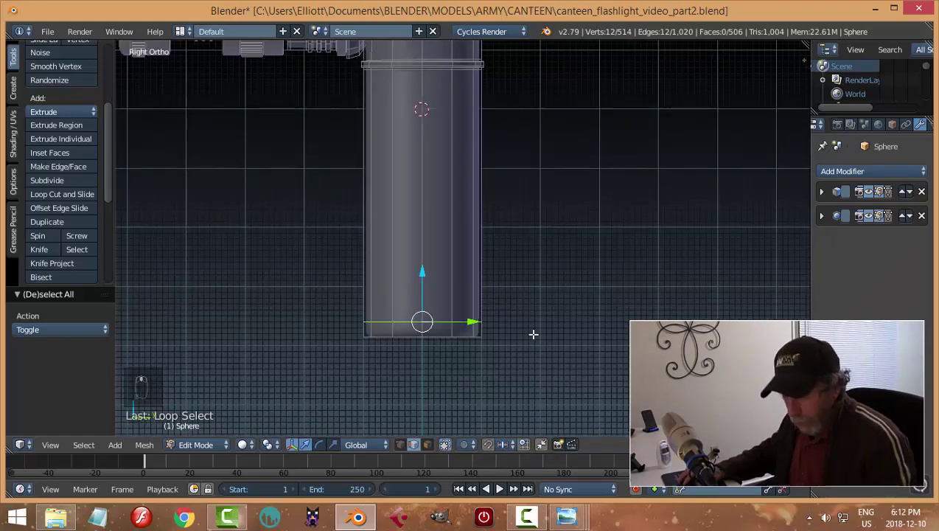
{"action": "key", "text": "ctrl+b"}
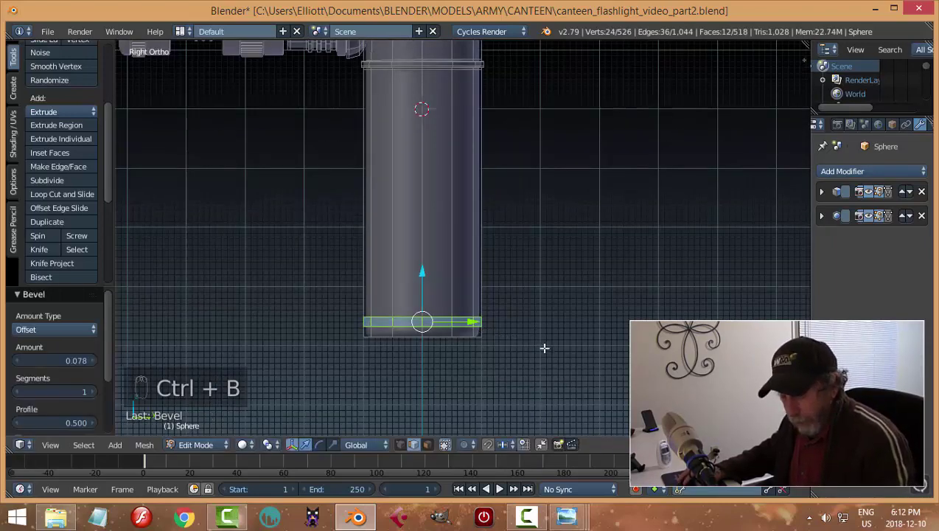
{"action": "key", "text": "e"}
{"action": "key", "text": "s"}
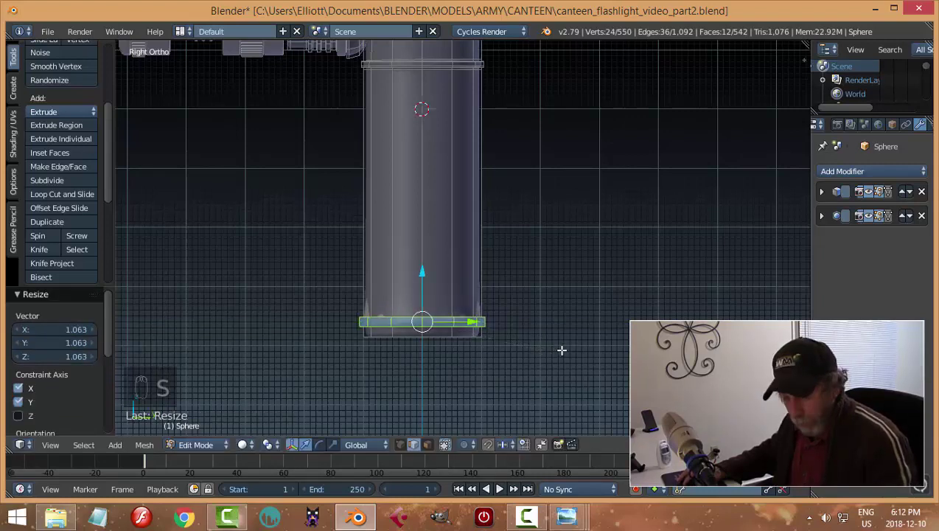
Add an edge loop slid toward the bottom rim's edge
{"action": "key", "text": "a"}
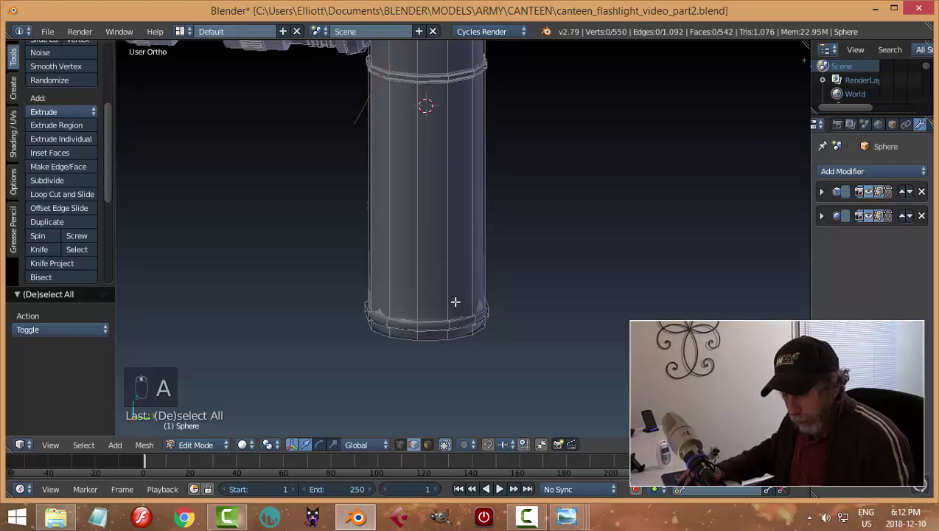
{"action": "key", "text": "ctrl+r"}
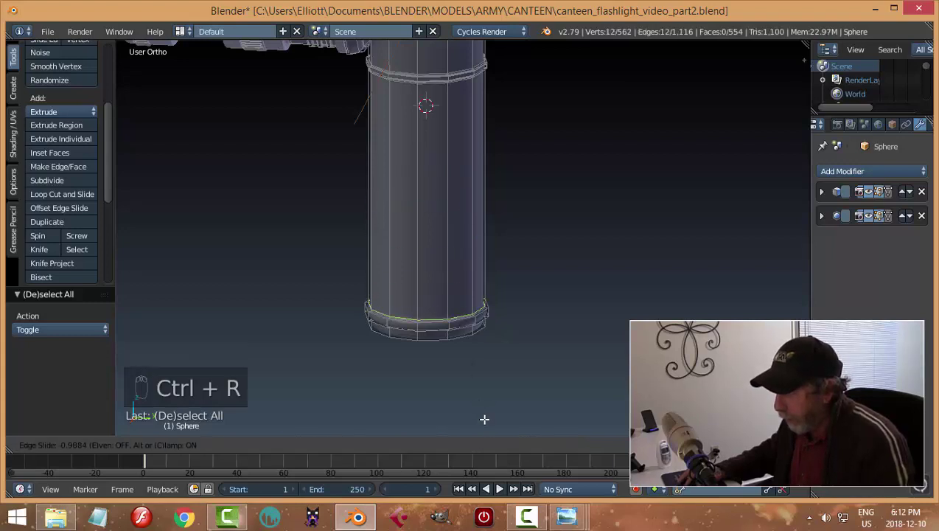
{"action": "key", "text": "a"}
{"action": "key", "text": "KP_3"}
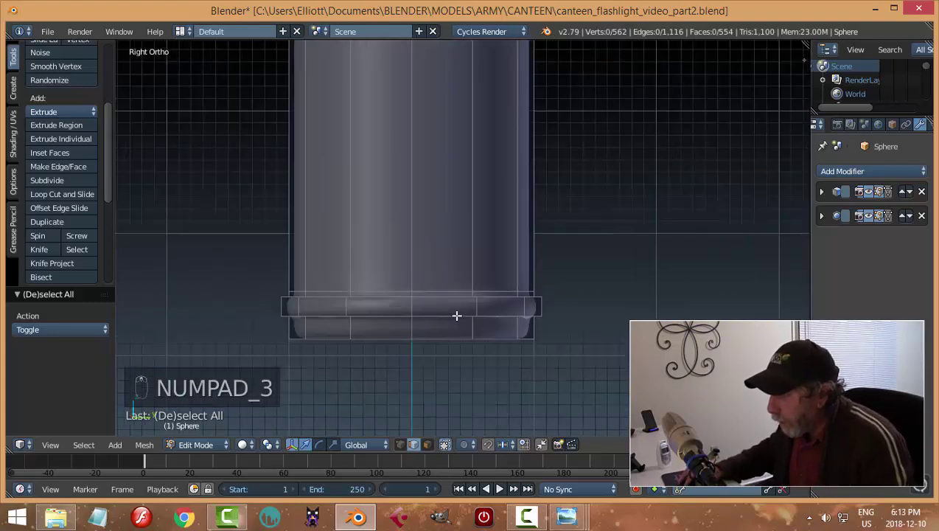
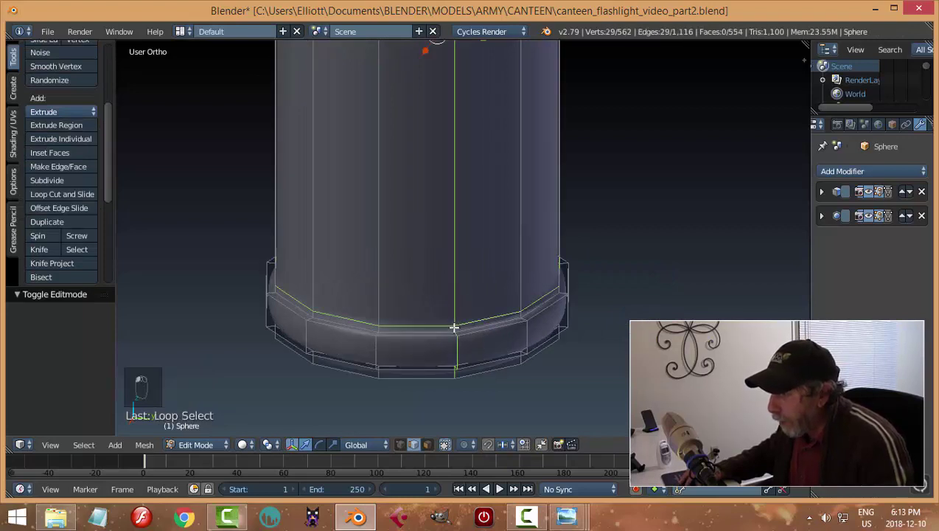
Cut a supporting edge loop near the bottom rim and preview it
{"action": "key", "text": "a"}
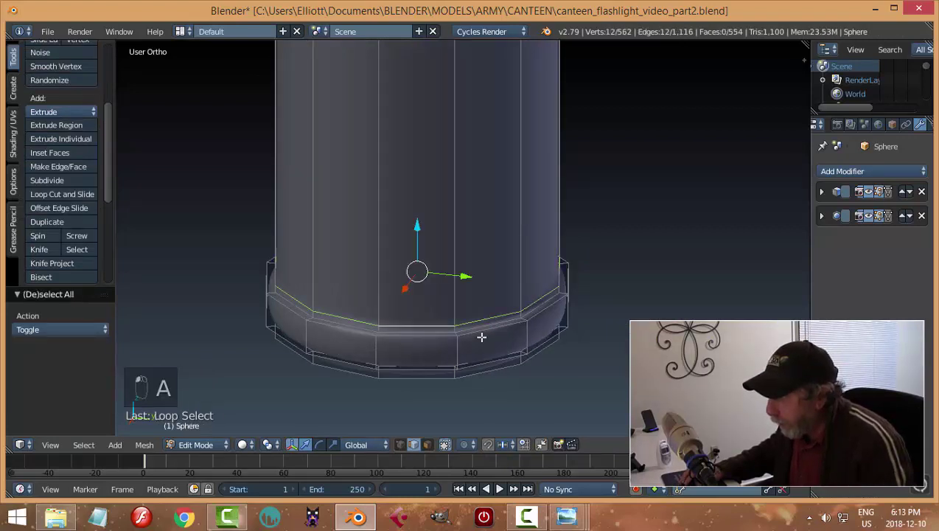
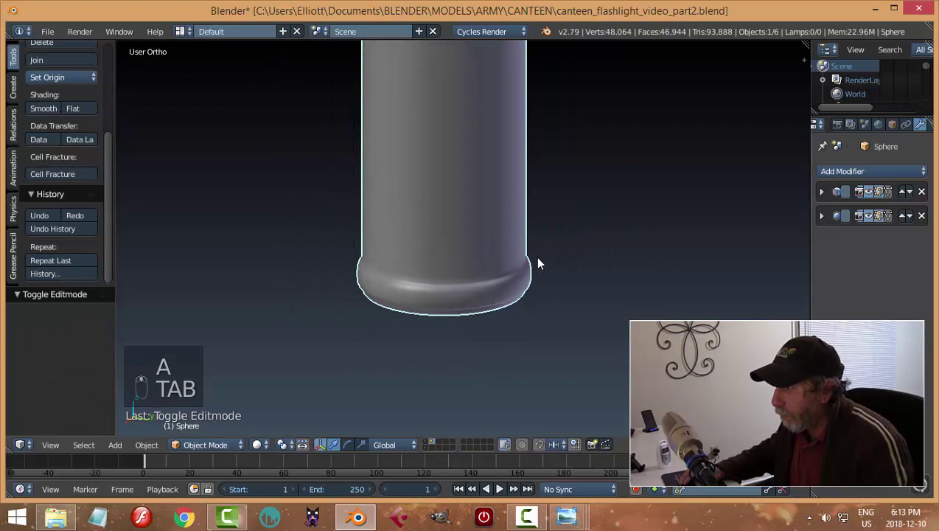
{"action": "key", "text": "Tab"}
{"action": "key", "text": "ctrl+r"}
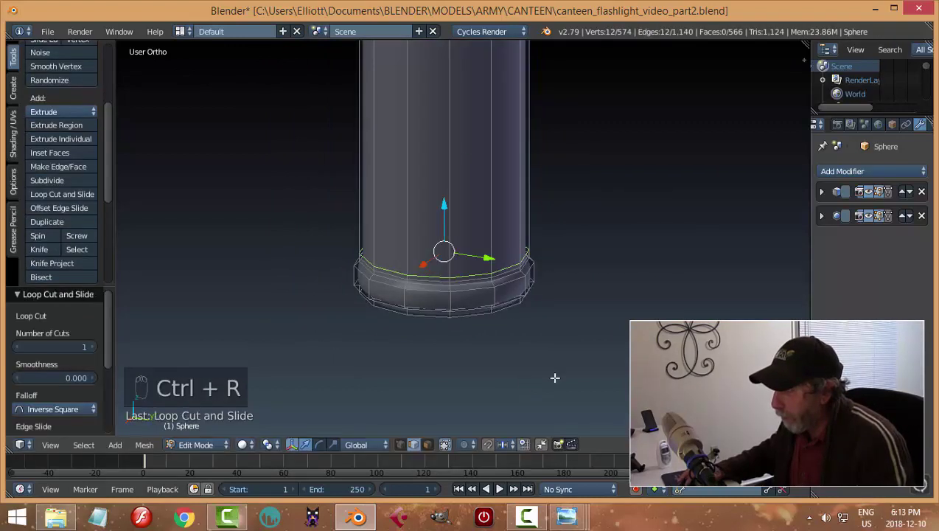
{"action": "key", "text": "Tab"}
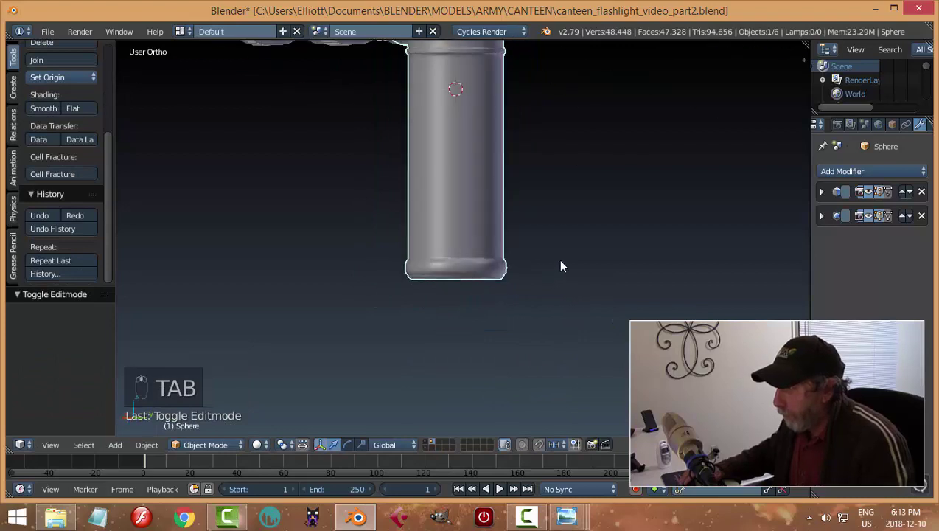
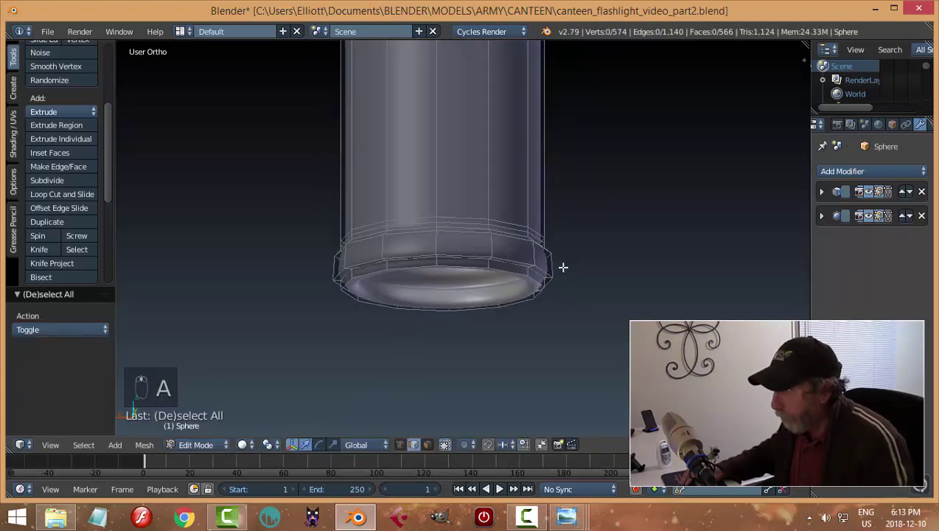
Slide another loop against the rim edge and return to Object Mode
{"action": "key", "text": "ctrl+r"}
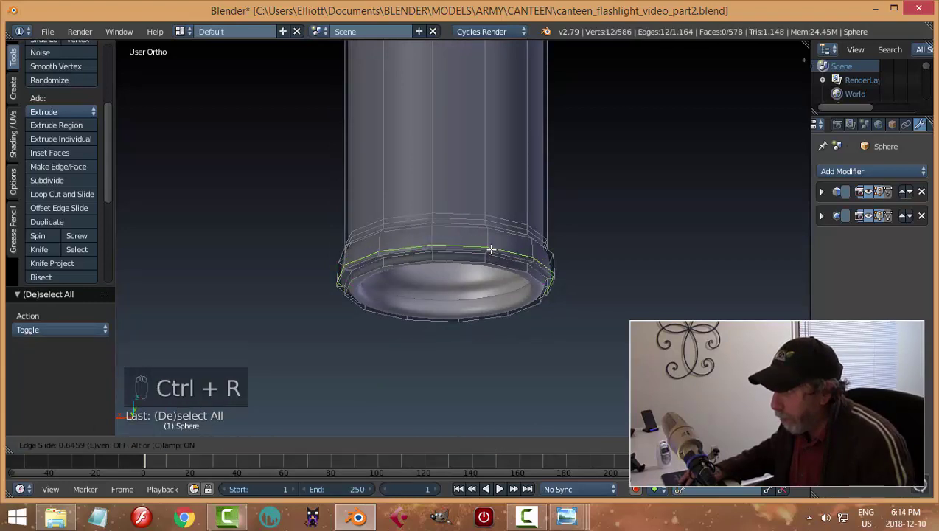
{"action": "key", "text": "a"}
{"action": "key", "text": "Tab"}
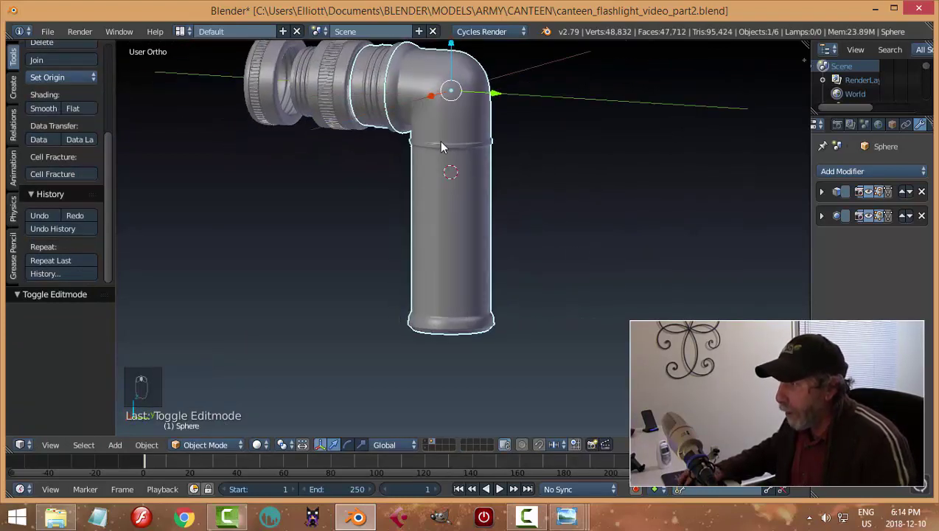
Add a small plane beside the tube and extrude its face up along Z into a tall strip
{"action": "key", "text": "shift+a"}
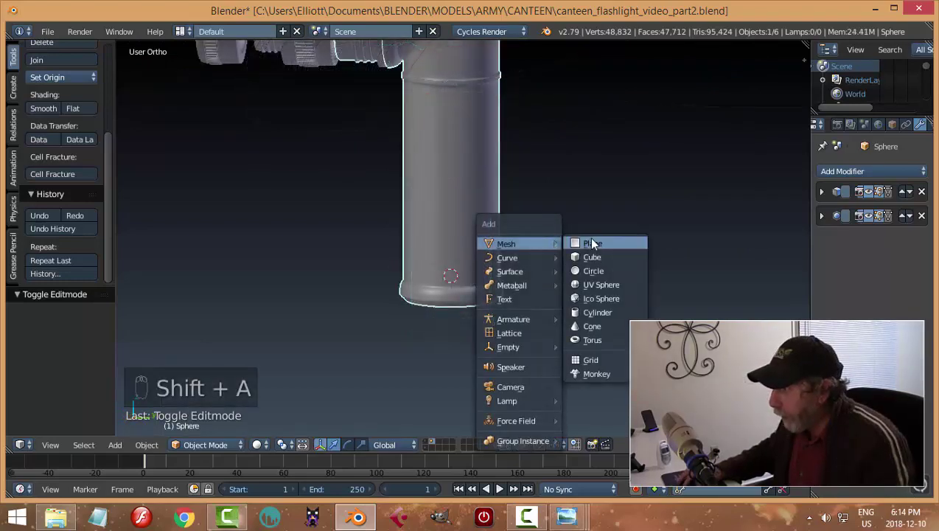
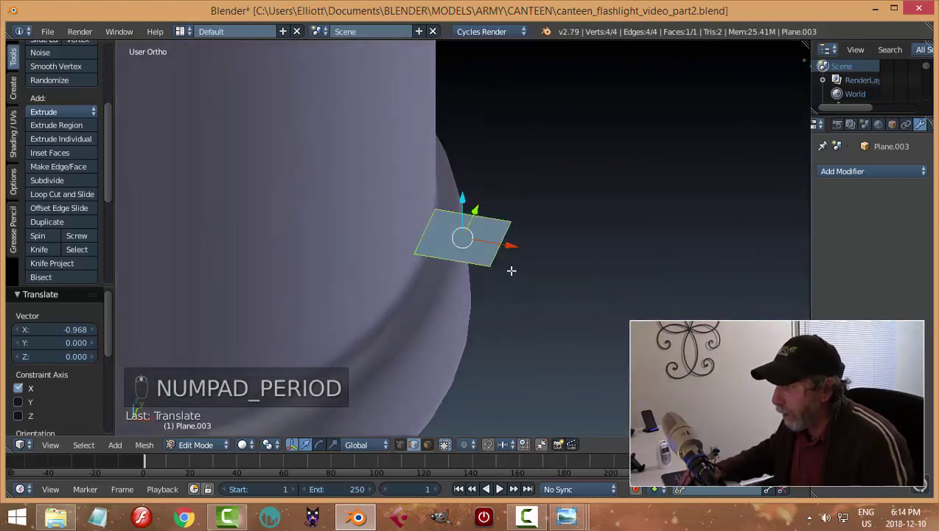
{"action": "key", "text": "s"}
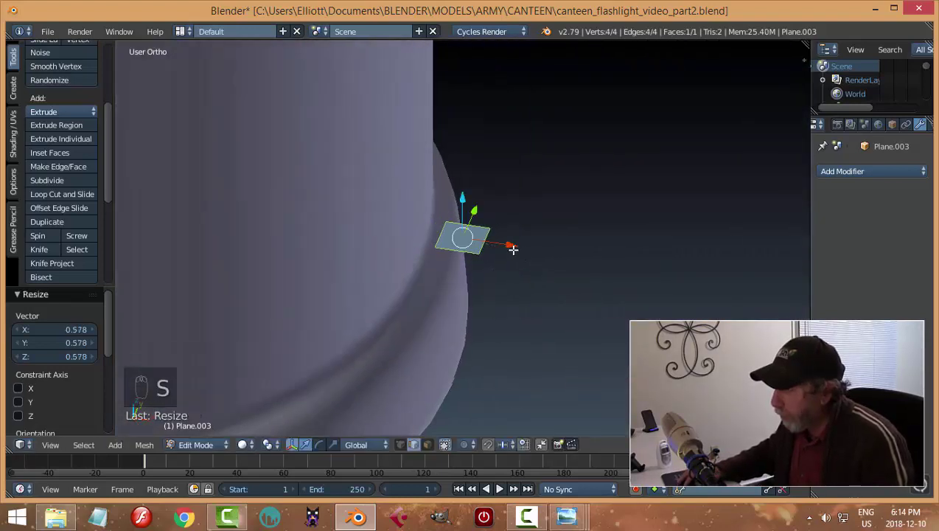
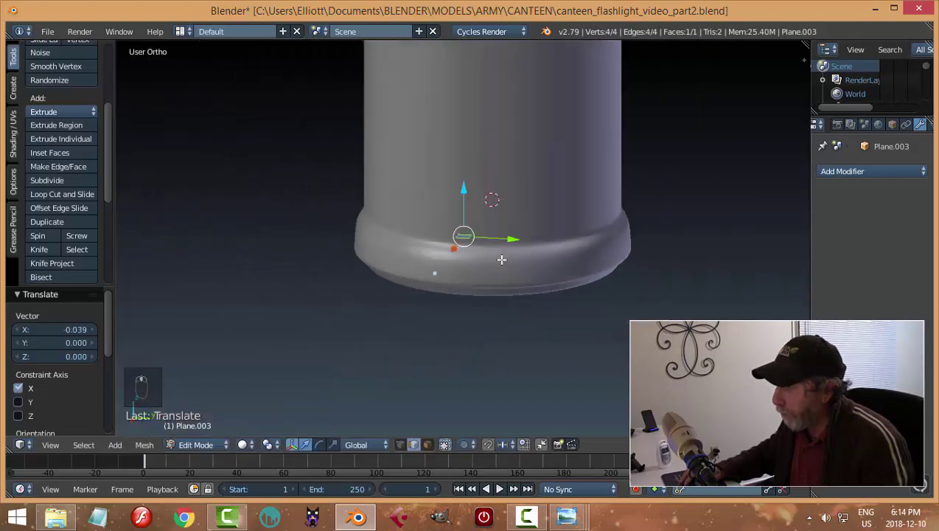
{"action": "key", "text": "a"}
{"action": "key", "text": "ctrl+Tab"}
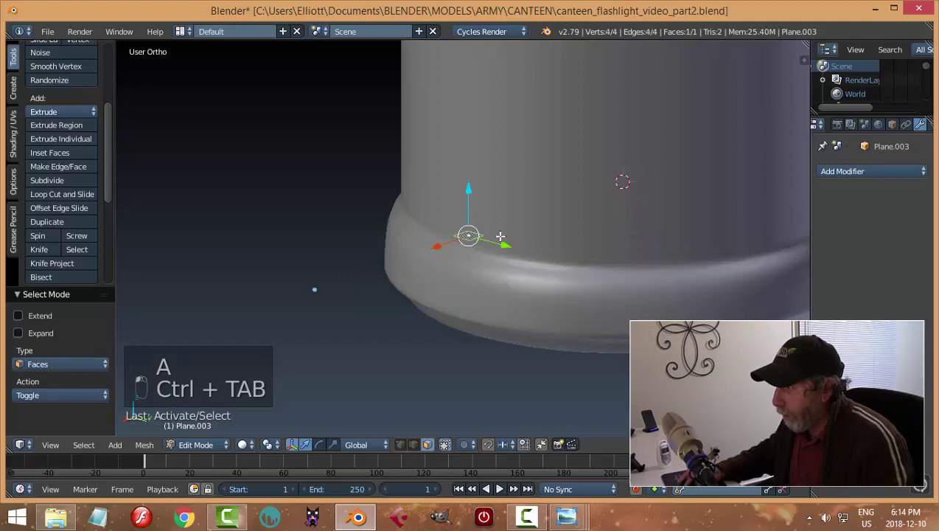
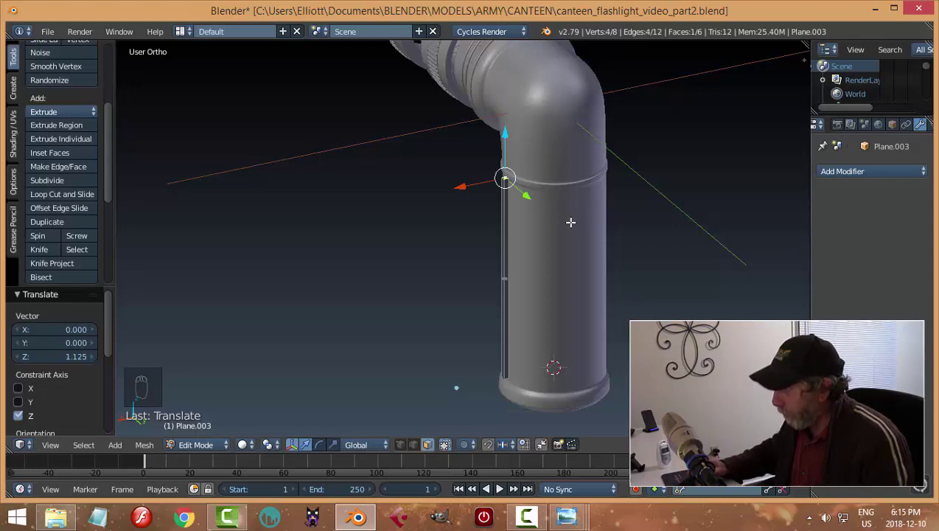
{"action": "key", "text": "a"}
{"action": "key", "text": "Tab"}
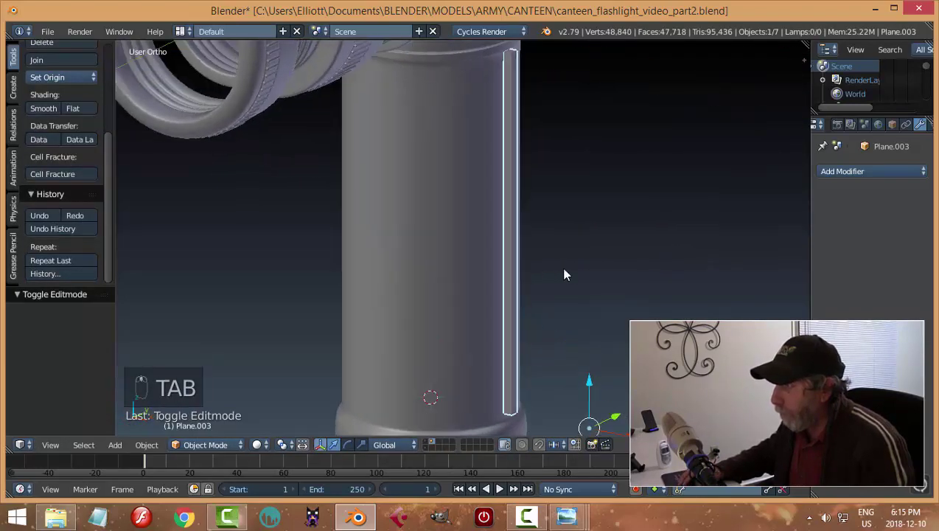
Select all of the strip's geometry and bevel its long edges
{"action": "key", "text": "Tab"}
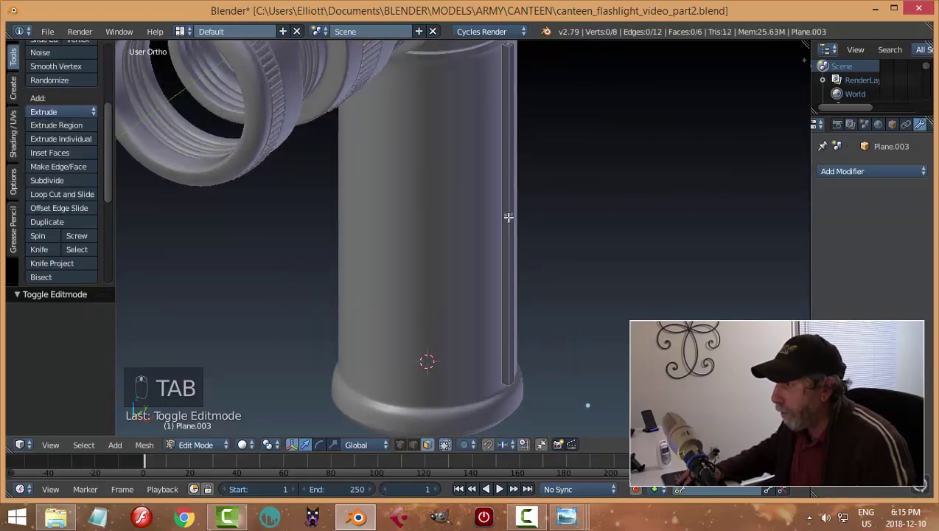
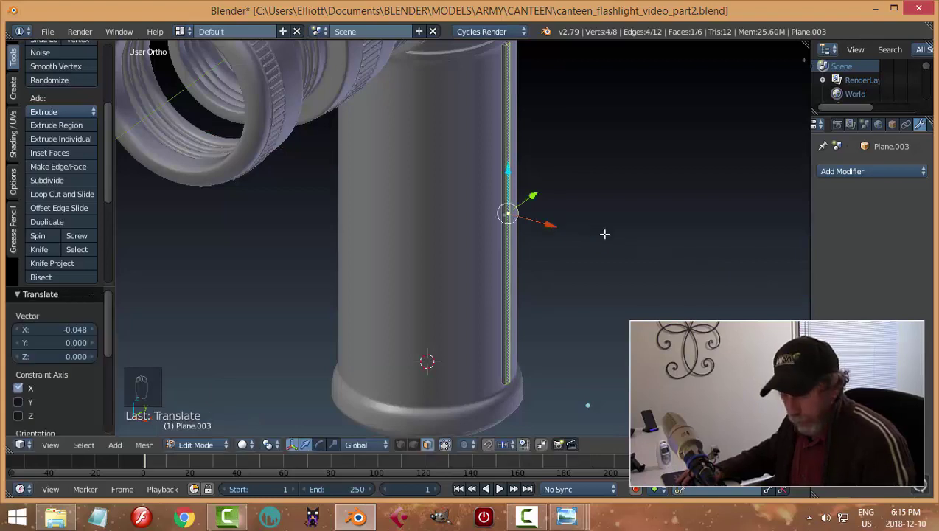
{"action": "key", "text": "a"}
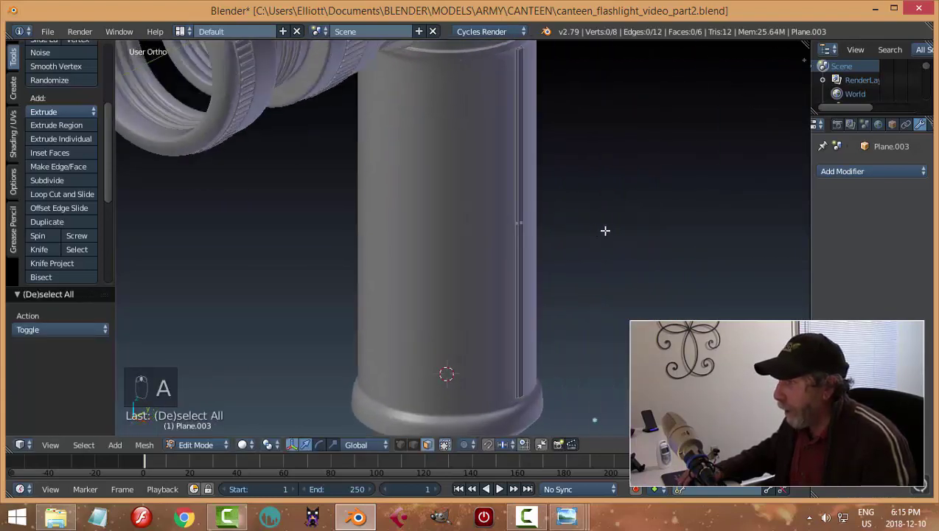
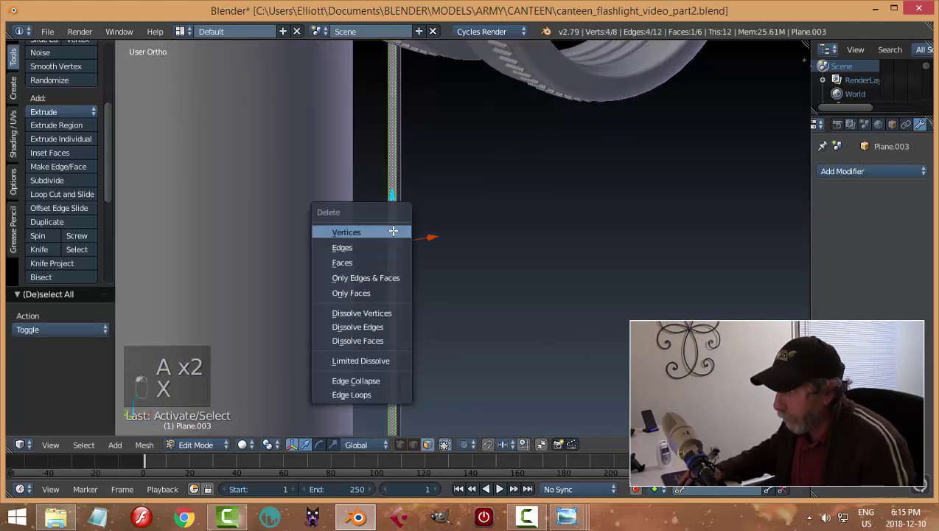
{"action": "key", "text": "a"}
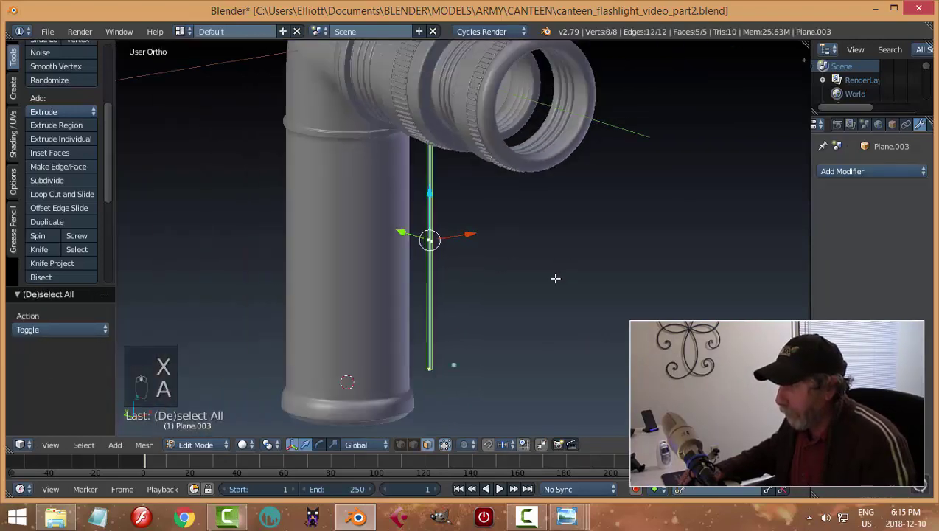
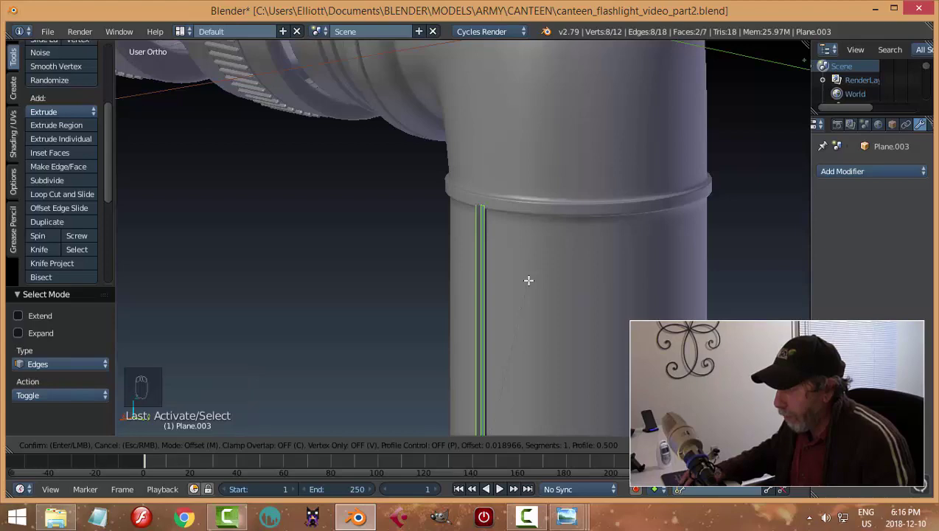
Duplicate the tube's edge loop and separate it into its own object
{"action": "key", "text": "a"}
{"action": "key", "text": "Tab"}
{"action": "key", "text": "a"}
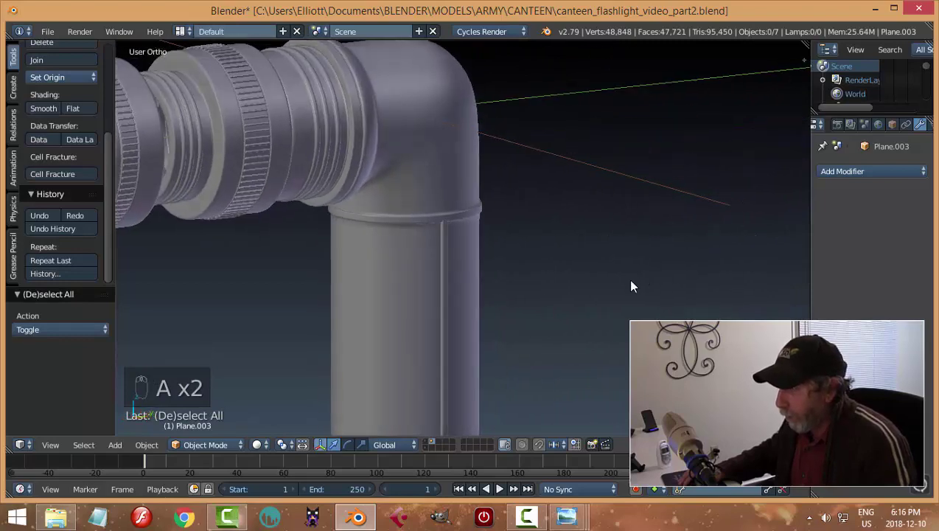
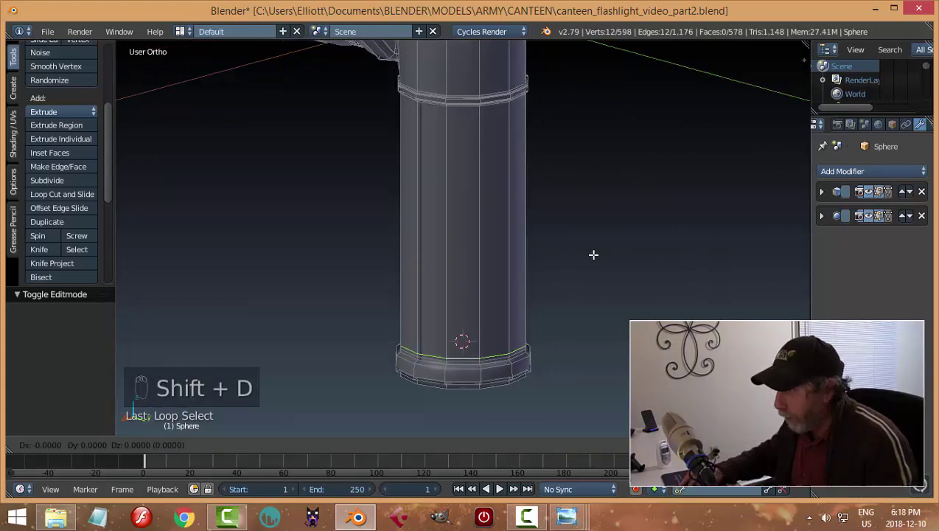
{"action": "key", "text": "p"}
{"action": "key", "text": "Tab"}
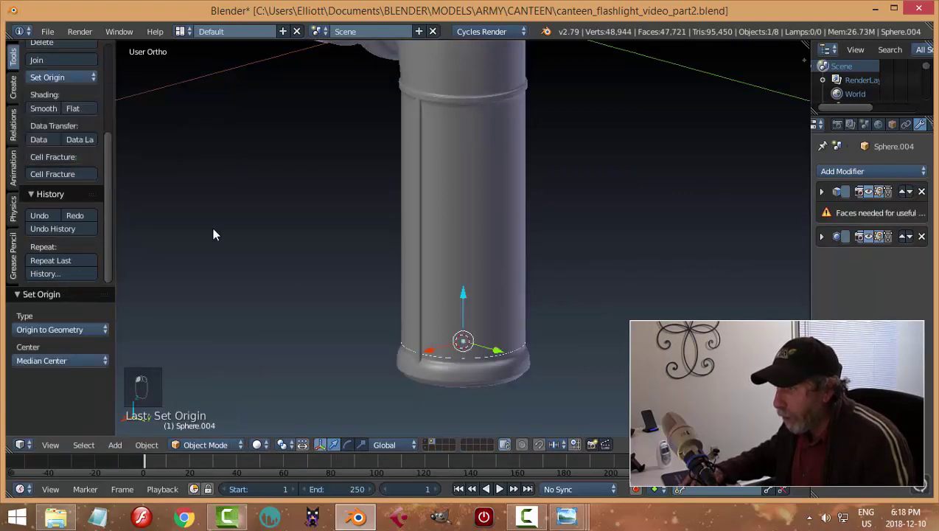
Set the loop's origin, snap the cursor to it and convert it to a curve
{"action": "left_click_drag", "start_coordinate": [287, 244], "coordinate": [575, 262]}
{"action": "key", "text": "shift+s"}
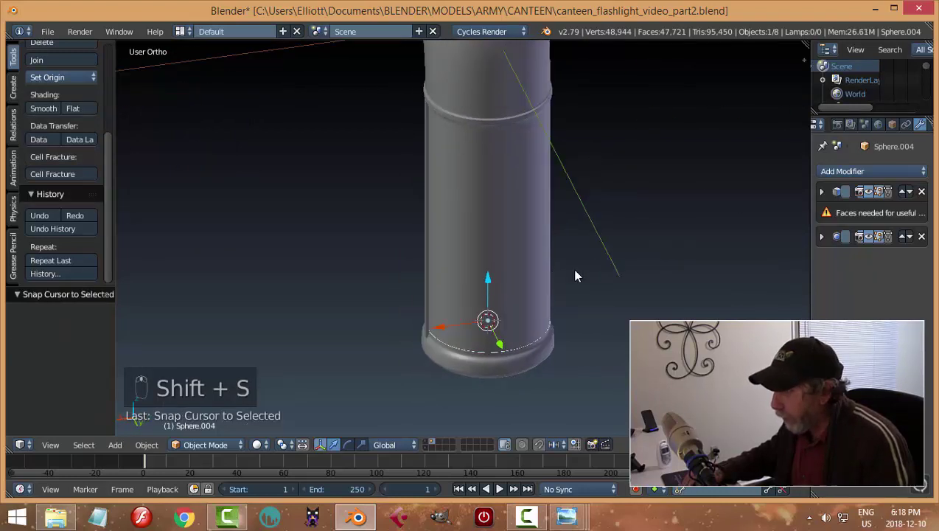
{"action": "key", "text": "alt+c"}
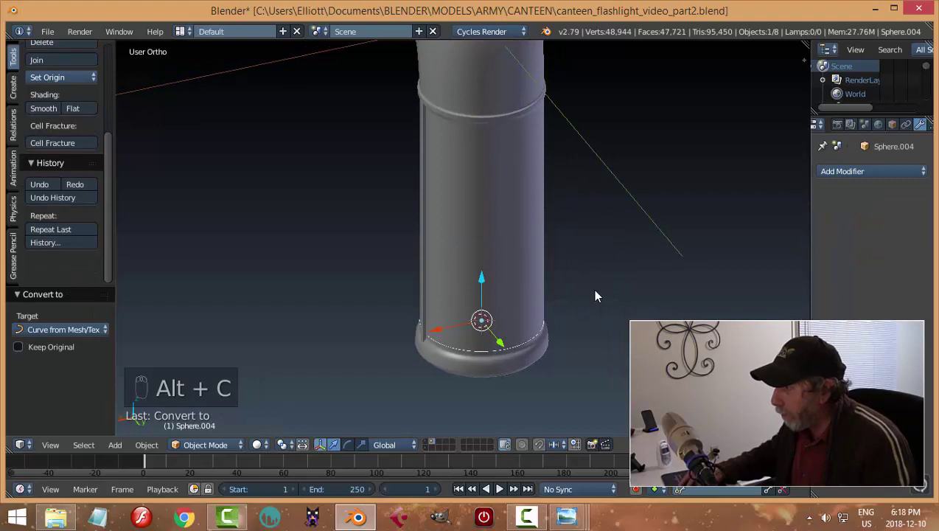
Add an Array modifier to the strip with count 11 and relative offset 3.8
{"action": "left_click_drag", "start_coordinate": [429, 274], "coordinate": [768, 207]}
{"action": "left_click_drag", "start_coordinate": [768, 207], "coordinate": [686, 269]}
{"action": "left_click_drag", "start_coordinate": [686, 270], "coordinate": [661, 294]}
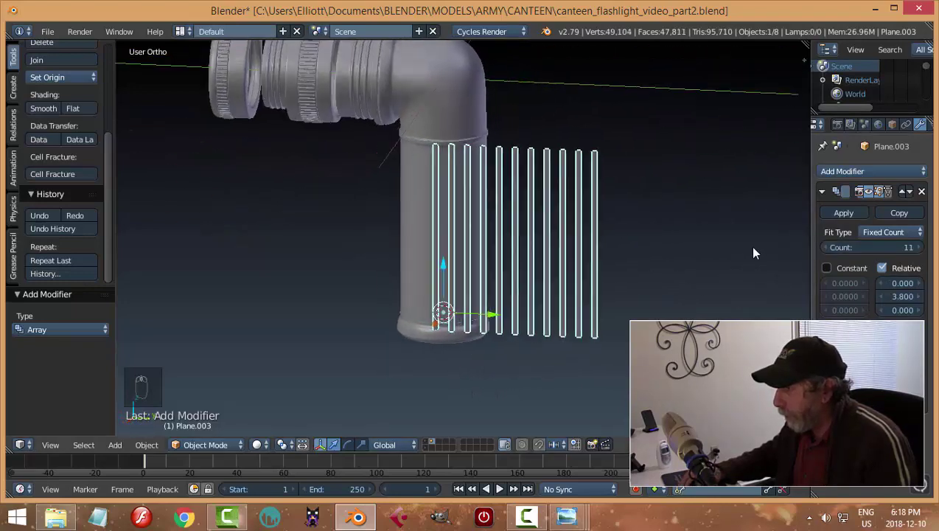
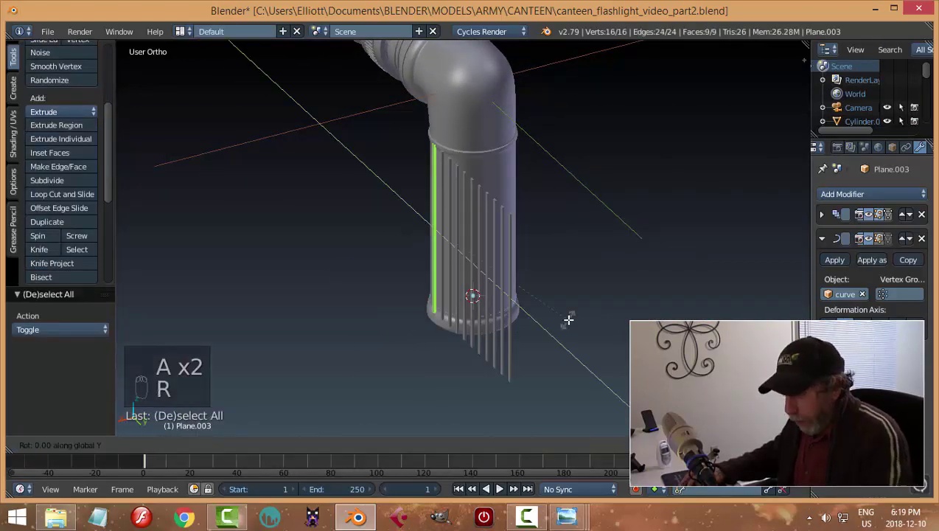
Rotate the strip 90° on one axis so it aligns with the guide curve
{"action": "key", "text": "Tab"}
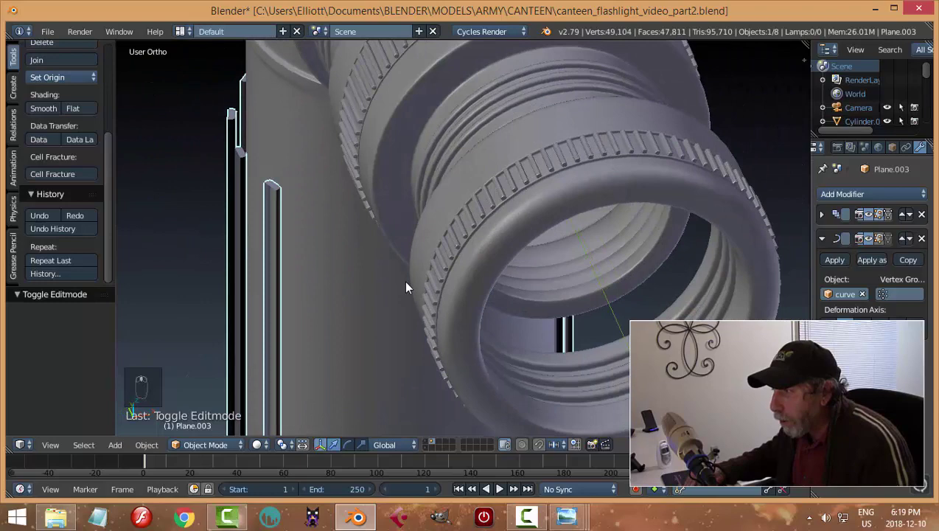
{"action": "left_click_drag", "start_coordinate": [388, 281], "coordinate": [354, 256]}
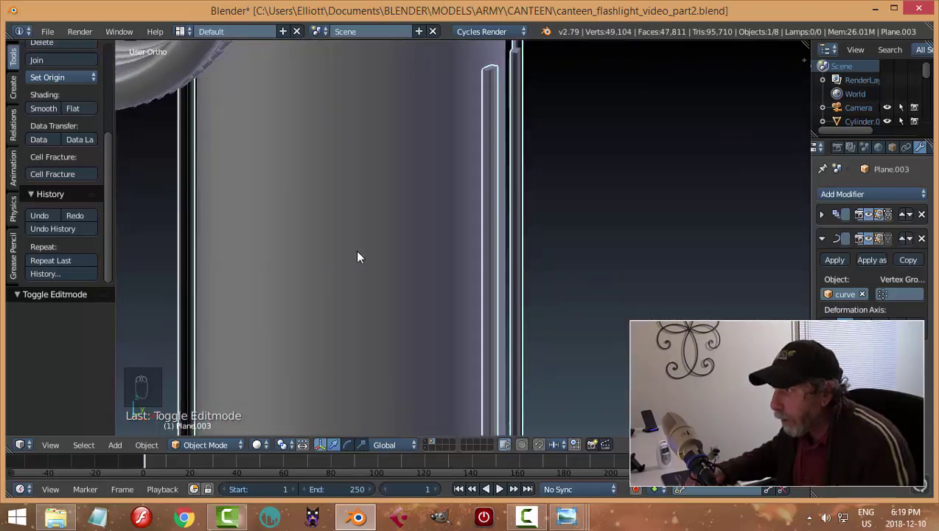
{"action": "key", "text": "a"}
{"action": "left_click_drag", "start_coordinate": [430, 255], "coordinate": [436, 274]}
{"action": "left_click_drag", "start_coordinate": [510, 193], "coordinate": [587, 239]}
{"action": "key", "text": "ctrl+z"}
{"action": "key", "text": "ctrl+z"}
{"action": "key", "text": "Tab"}
{"action": "key", "text": "a"}
{"action": "key", "text": "r"}
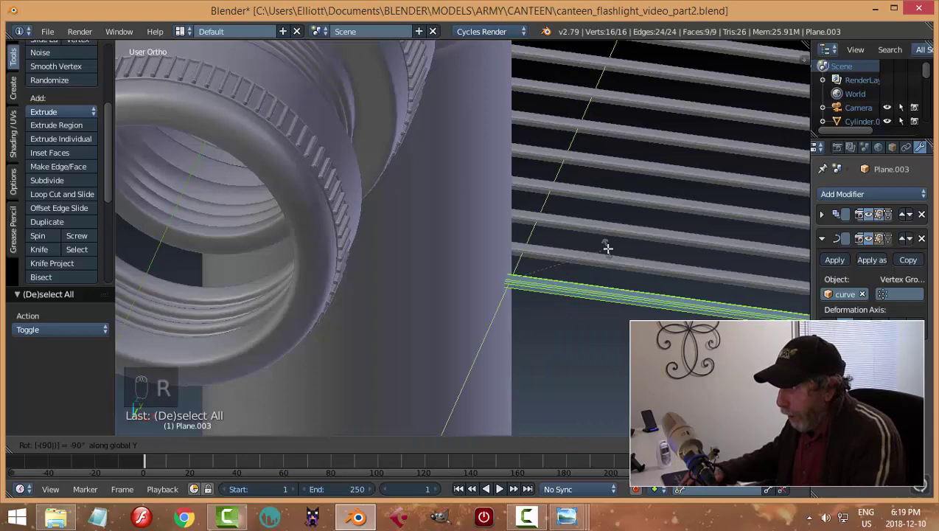
{"action": "key", "text": "Tab"}
Raise the Array count to 16 flutes wrapped around the tube
{"action": "left_click_drag", "start_coordinate": [574, 282], "coordinate": [822, 242]}
{"action": "left_click_drag", "start_coordinate": [825, 243], "coordinate": [550, 332]}
{"action": "left_click_drag", "start_coordinate": [550, 332], "coordinate": [423, 295]}
{"action": "left_click_drag", "start_coordinate": [423, 295], "coordinate": [433, 300]}
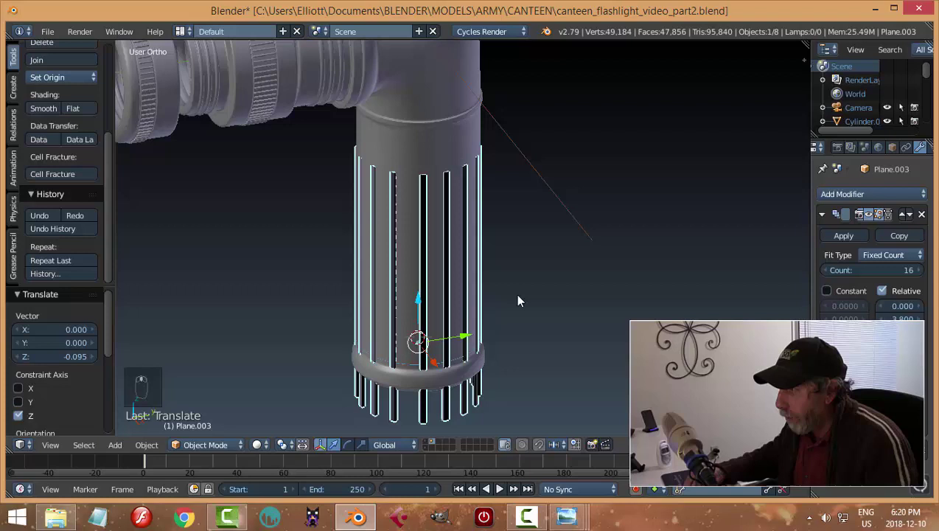
{"action": "left_click_drag", "start_coordinate": [441, 348], "coordinate": [431, 385]}
Apply the modifiers and recalculate the flutes' normals
{"action": "key", "text": "Tab"}
{"action": "key", "text": "a"}
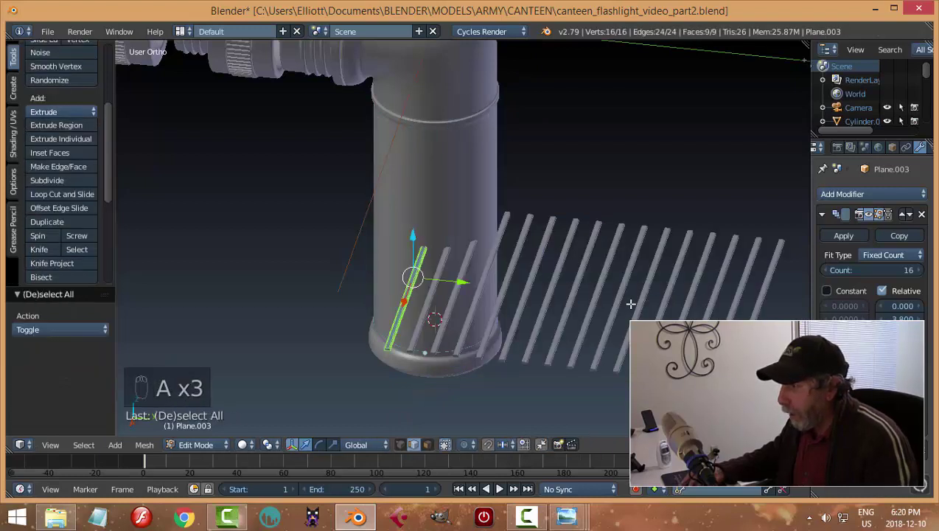
{"action": "key", "text": "ctrl+n"}
{"action": "key", "text": "a"}
{"action": "key", "text": "Tab"}
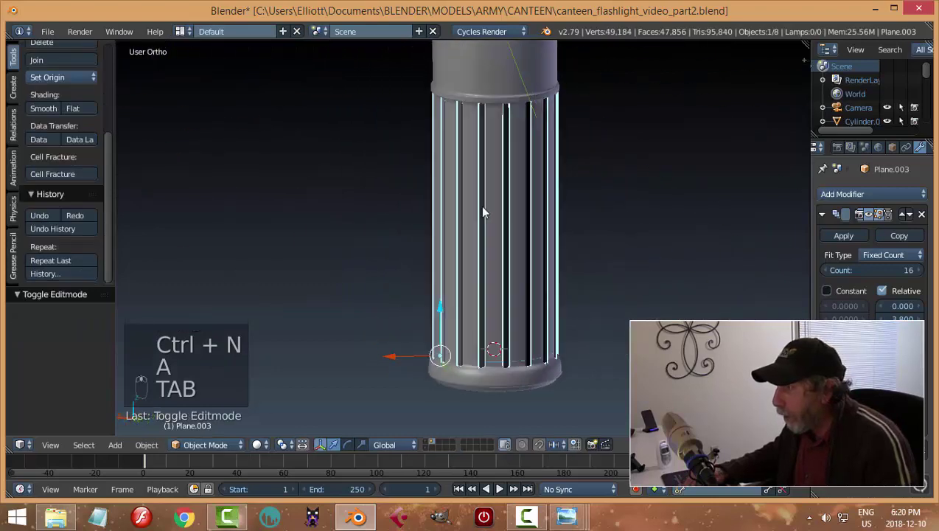
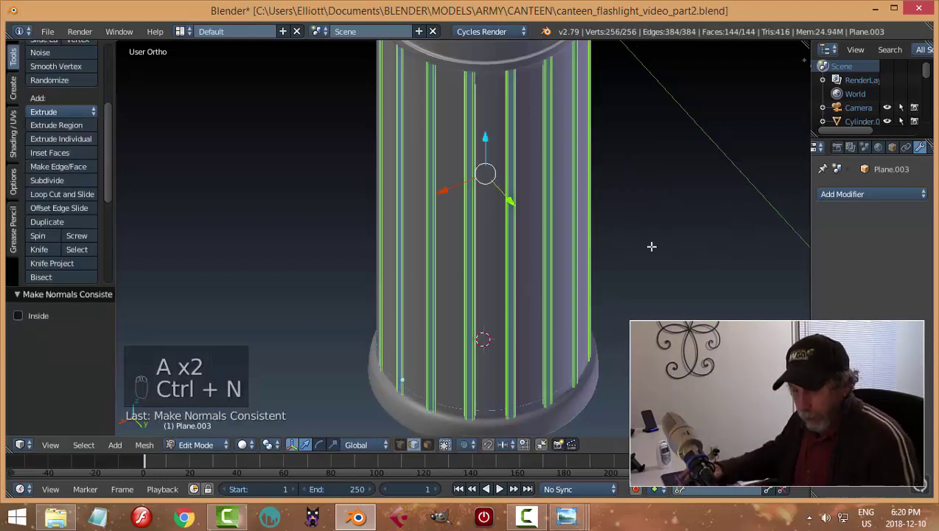
Scale all sixteen flutes inward in X and Y so they sit as shallow ribs on the tube
{"action": "key", "text": "a"}
{"action": "key", "text": "Tab"}
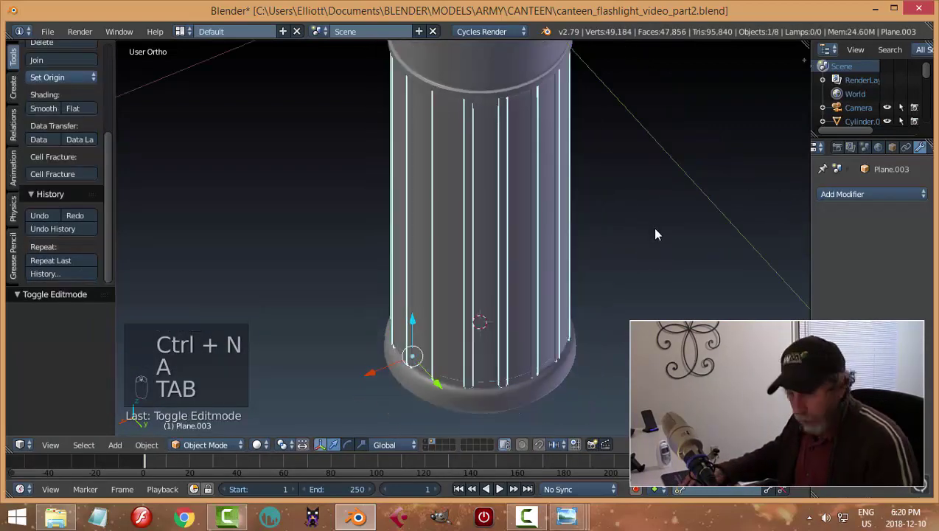
{"action": "key", "text": "a"}
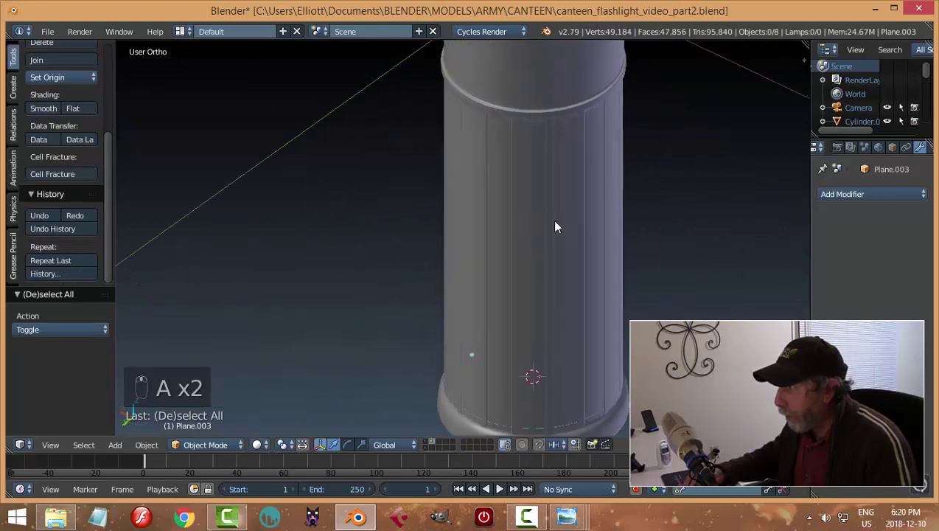
{"action": "left_click_drag", "start_coordinate": [527, 194], "coordinate": [607, 228]}
{"action": "key", "text": "a"}
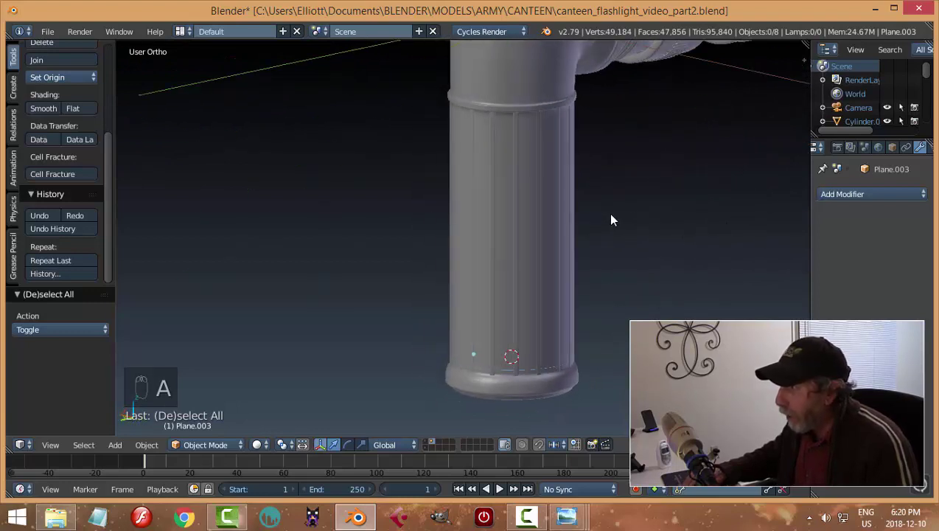
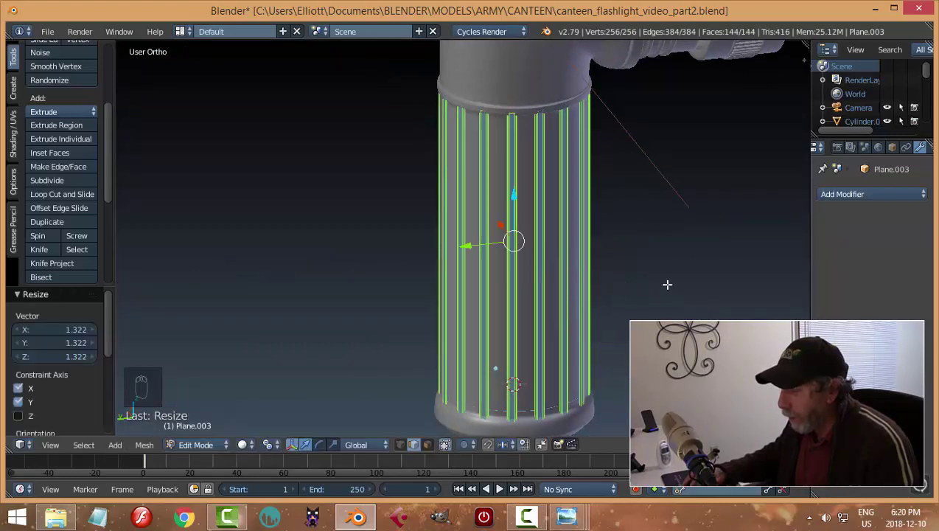
{"action": "key", "text": "Tab"}
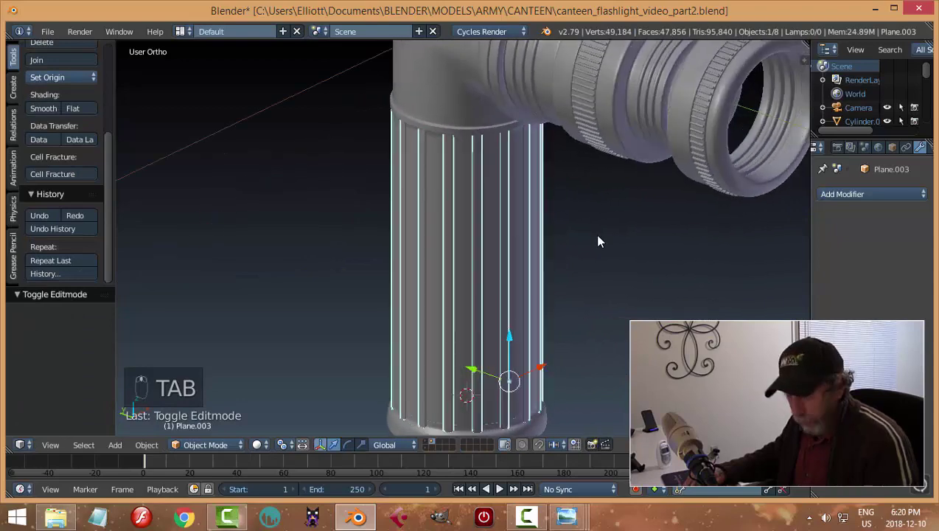
{"action": "key", "text": "a"}
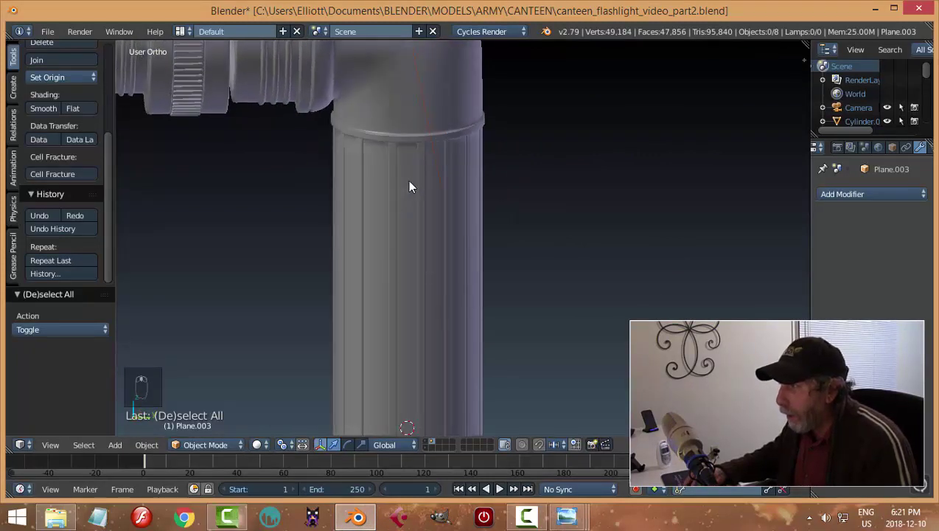
Move the edge loop near the elbow of the fluted tube and return to object mode
{"action": "left_click", "coordinate": [386, 92]}
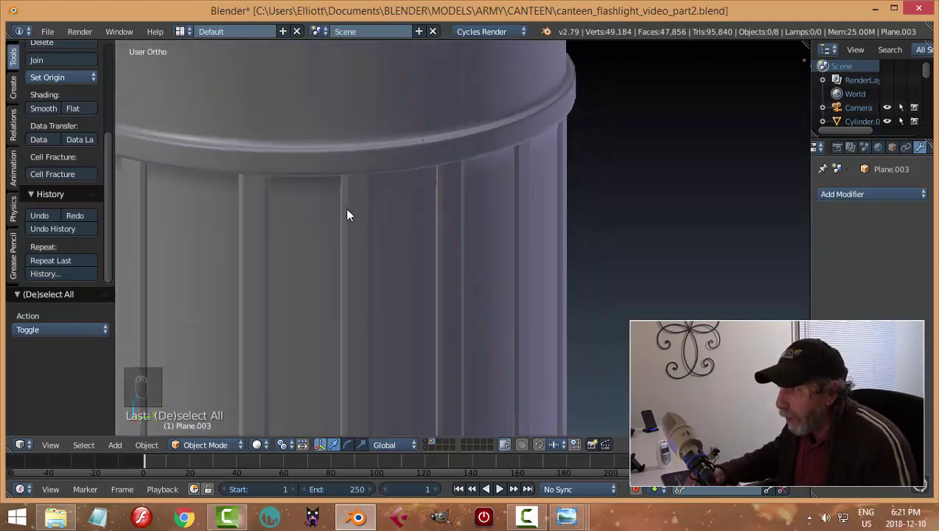
{"action": "key", "text": "Tab"}
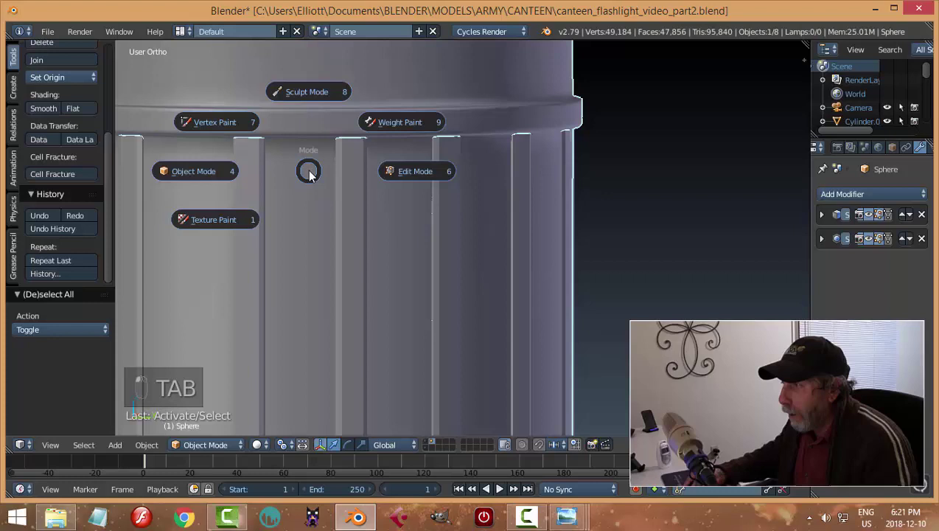
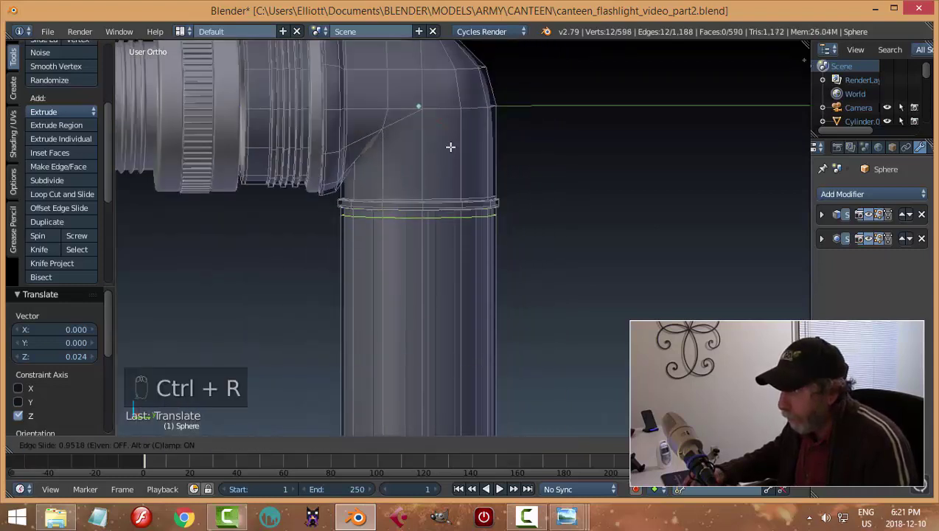
{"action": "key", "text": "a"}
{"action": "key", "text": "Tab"}
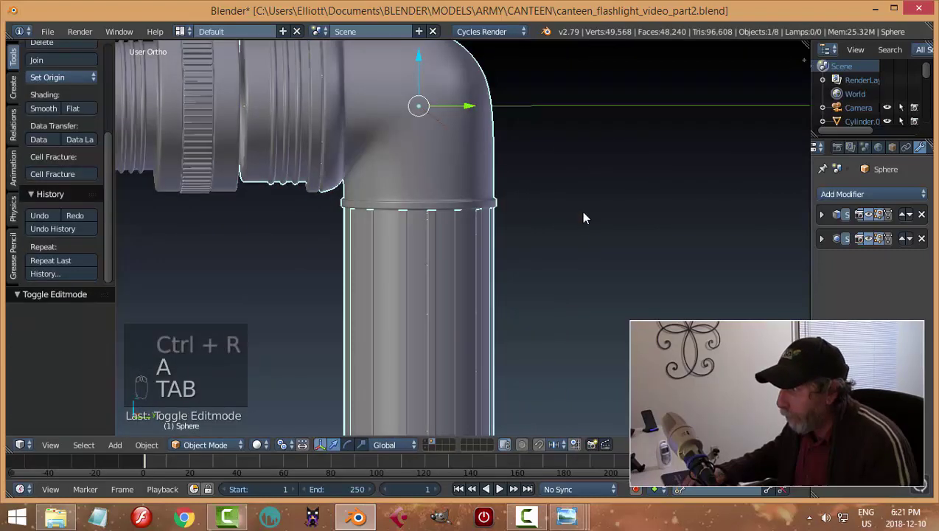
{"action": "key", "text": "a"}
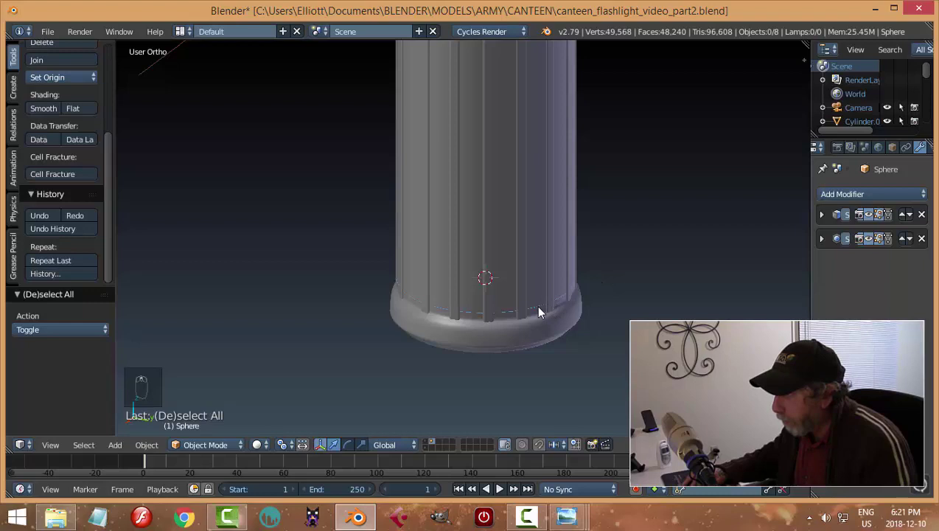
{"action": "left_click_drag", "start_coordinate": [542, 312], "coordinate": [409, 316]}
Move the bottom edge loop of the tube's base ring downward to shape the lip
{"action": "key", "text": "x"}
{"action": "key", "text": "Tab"}
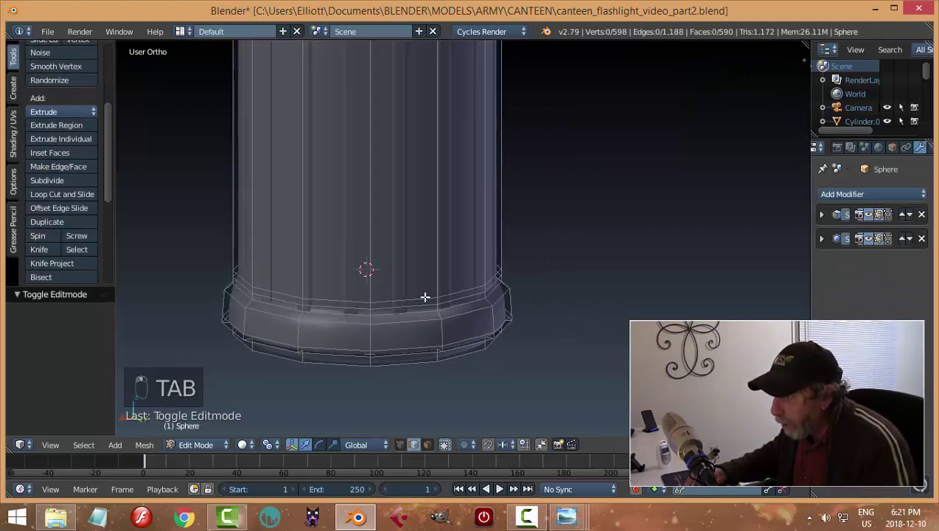
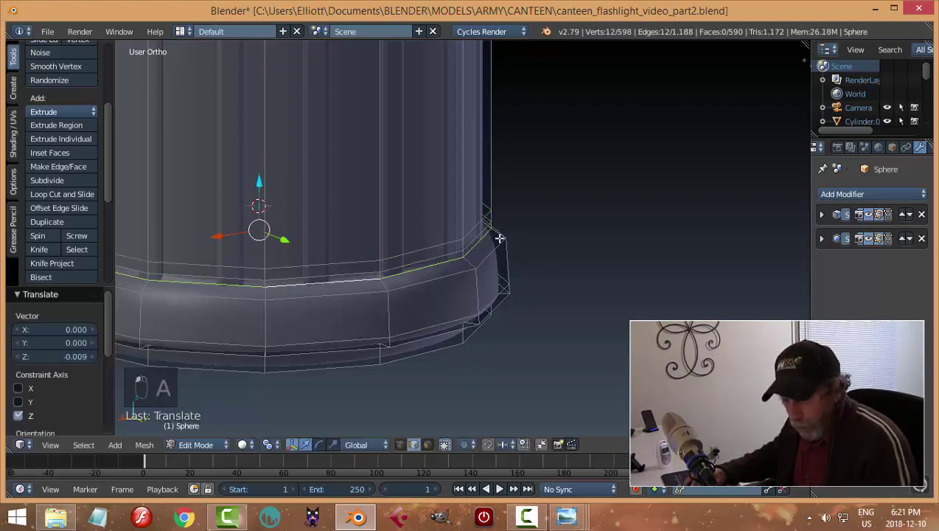
{"action": "key", "text": "a"}
{"action": "key", "text": "Tab"}
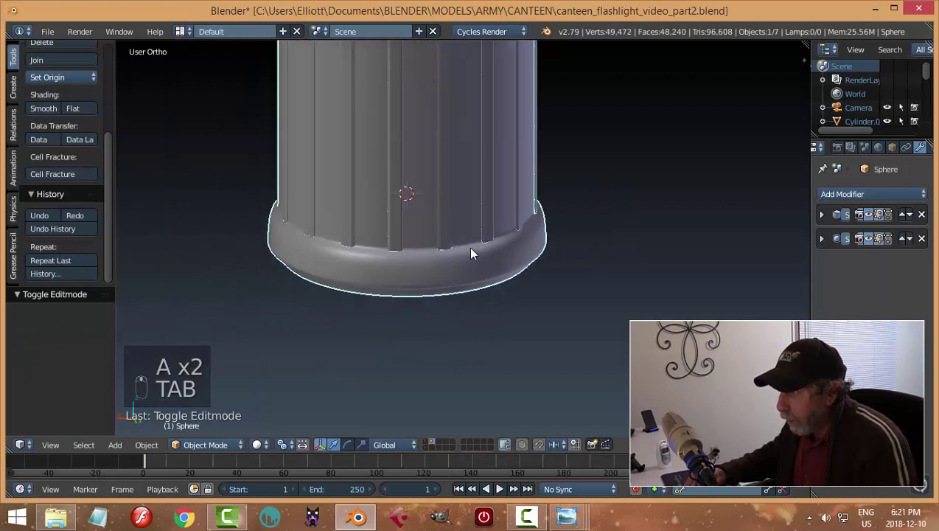
{"action": "key", "text": "a"}
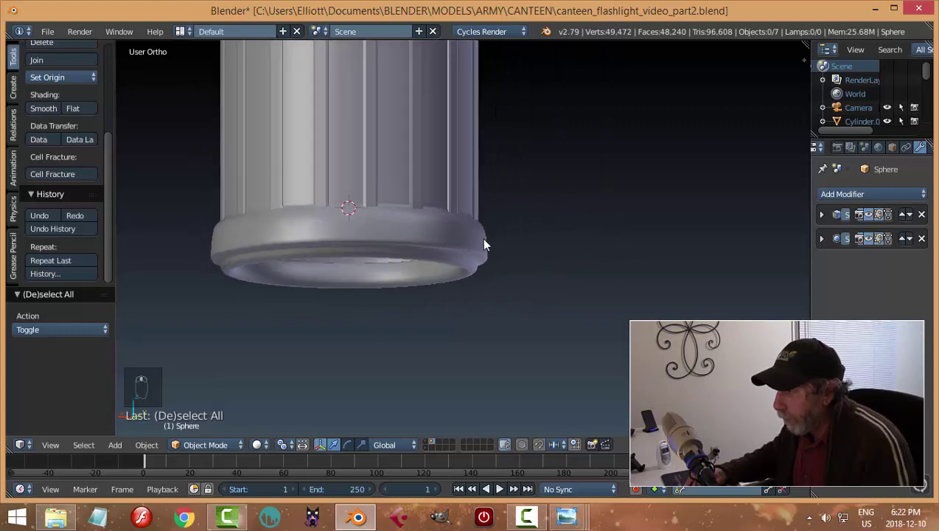
Edge-slide a loop along the base ring to sharpen the tube's bottom rim
{"action": "key", "text": "Tab"}
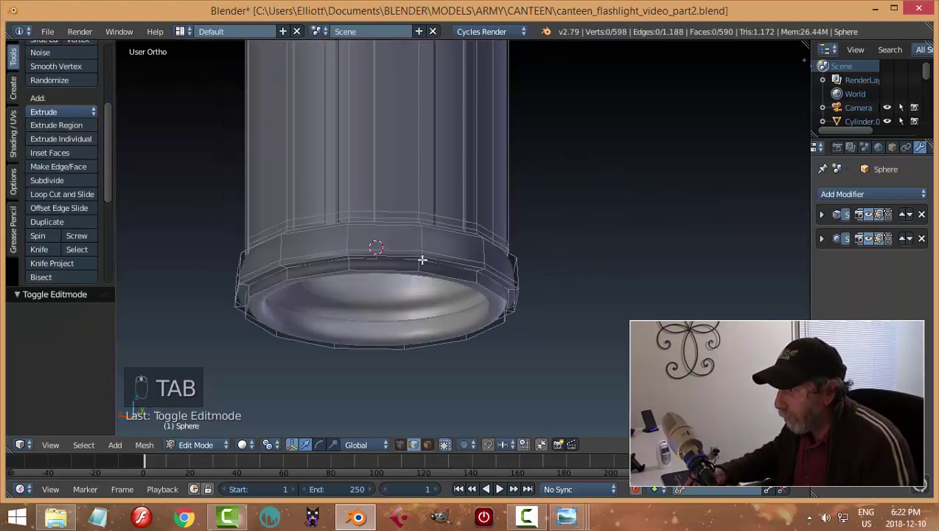
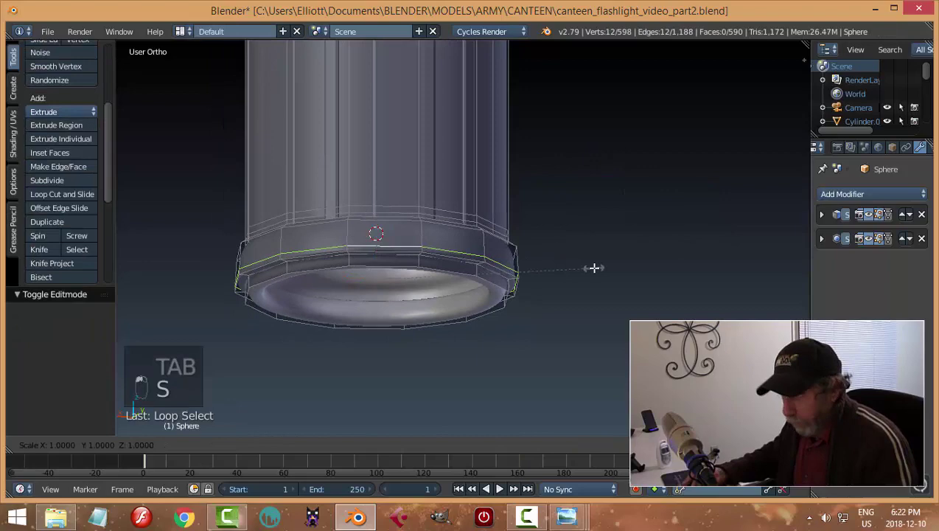
{"action": "key", "text": "a"}
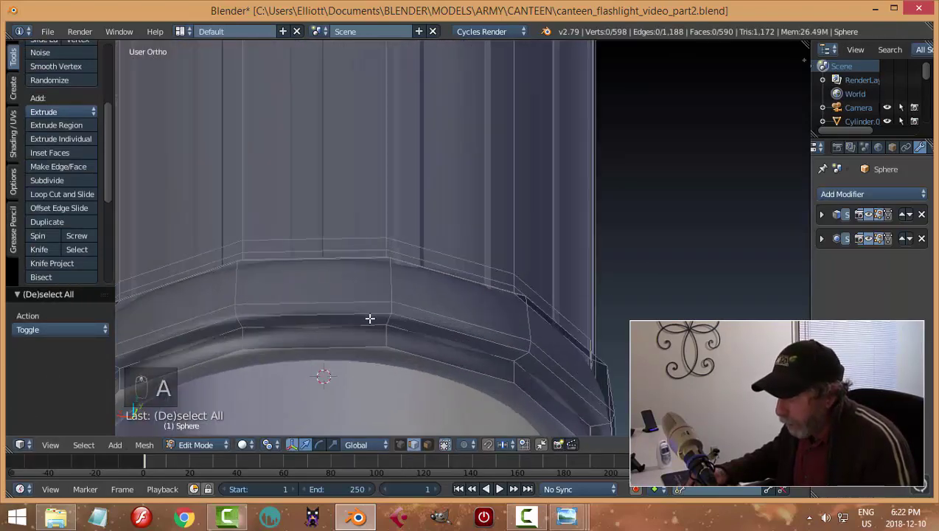
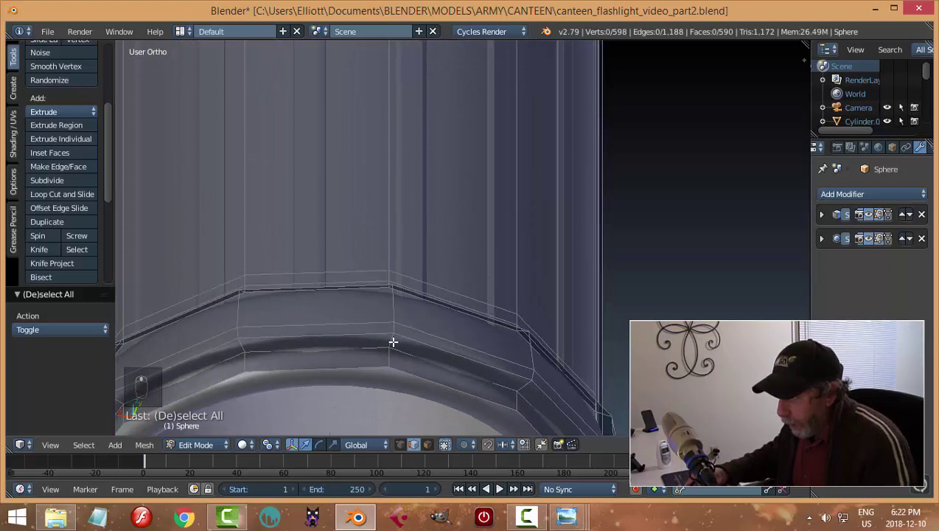
{"action": "key", "text": "ctrl+r"}
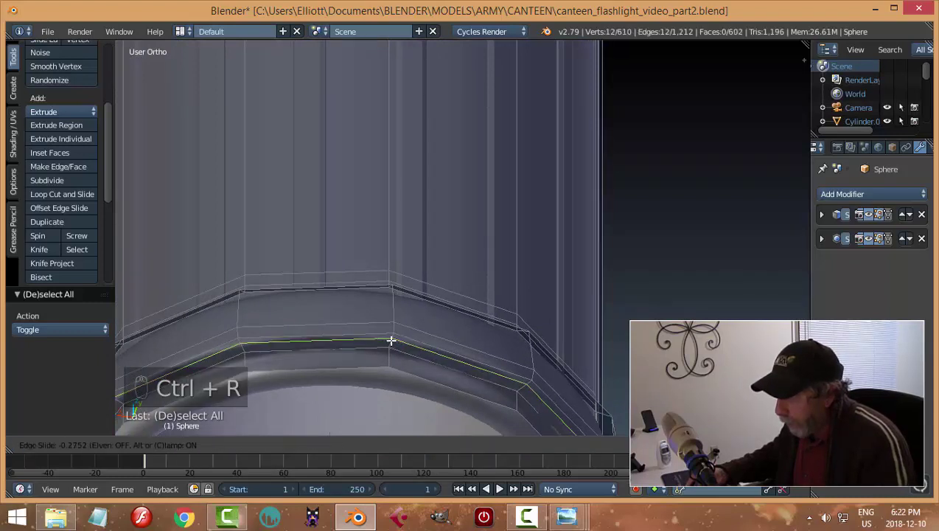
{"action": "key", "text": "a"}
{"action": "left_click_drag", "start_coordinate": [523, 276], "coordinate": [520, 244]}
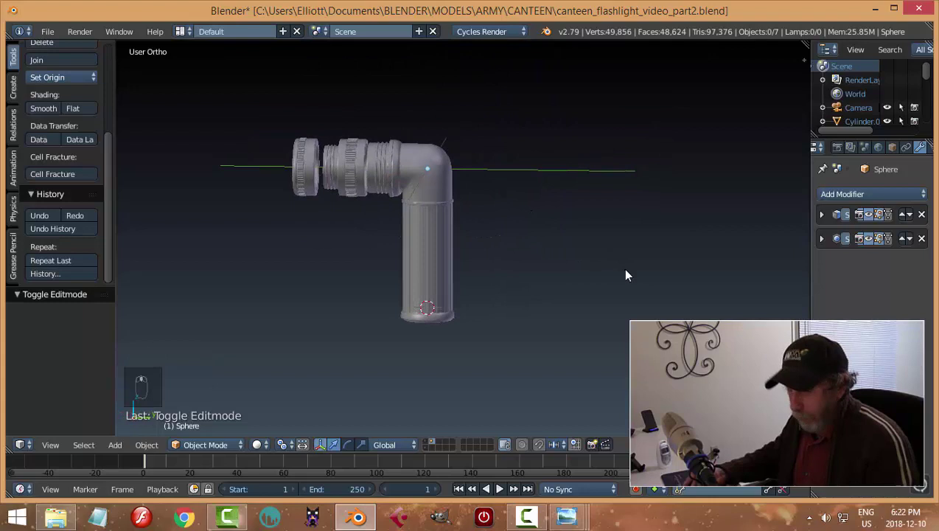
{"action": "key", "text": "ctrl+s"}
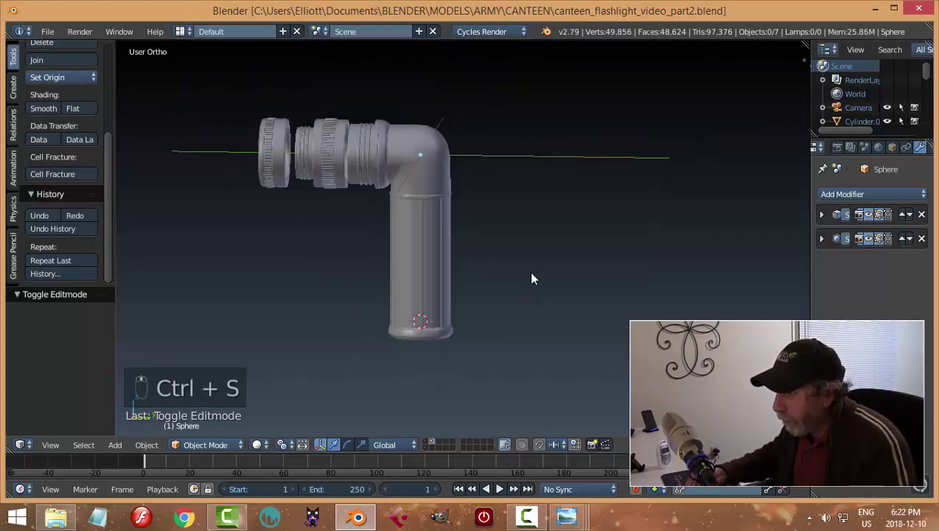
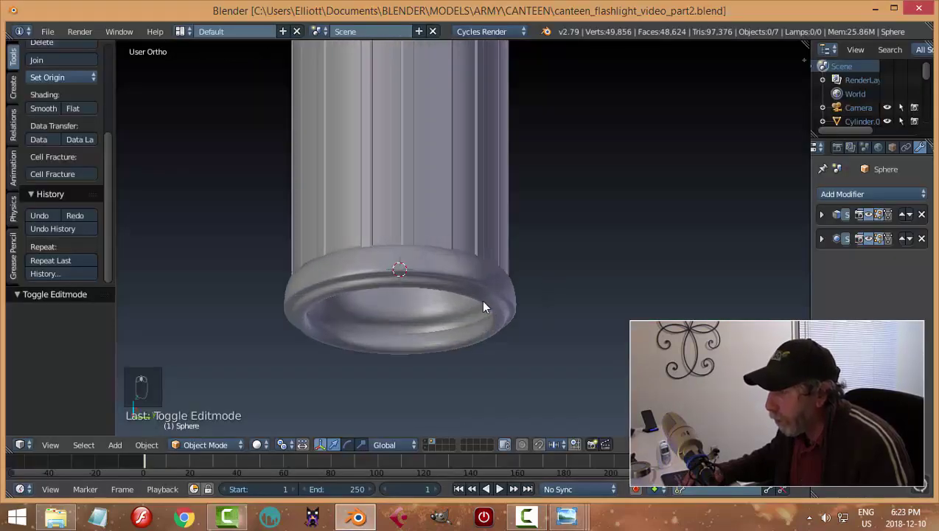
Add a loop below the tube's base ring, extrude the ring band's edge loop and merge doubles
{"action": "key", "text": "Tab"}
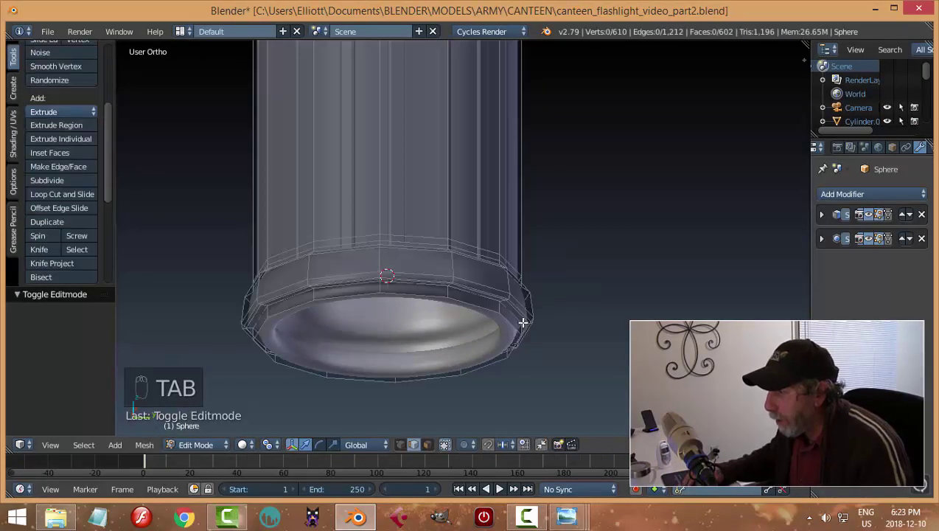
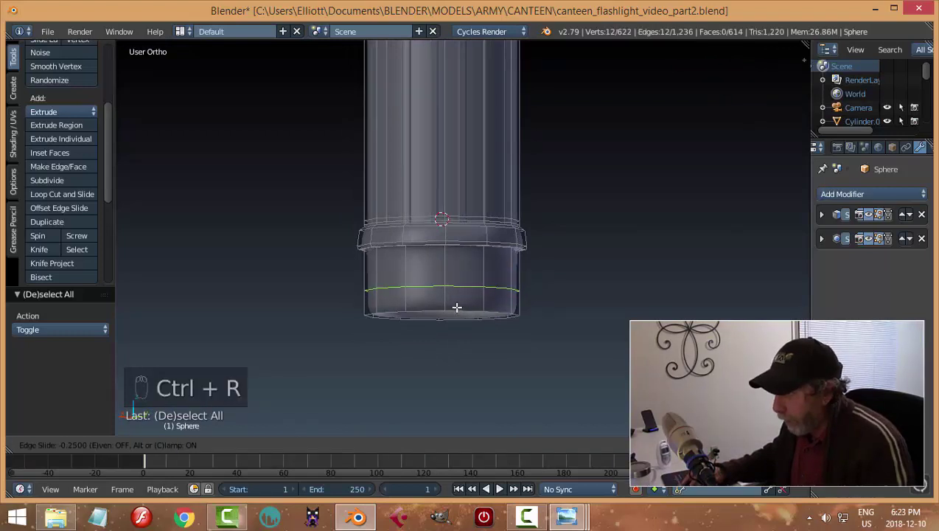
{"action": "key", "text": "a"}
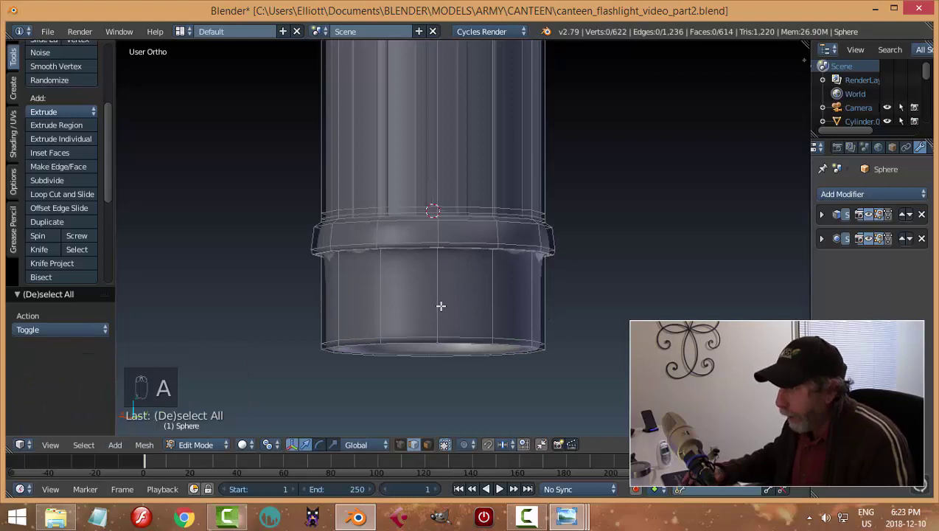
{"action": "key", "text": "ctrl+r"}
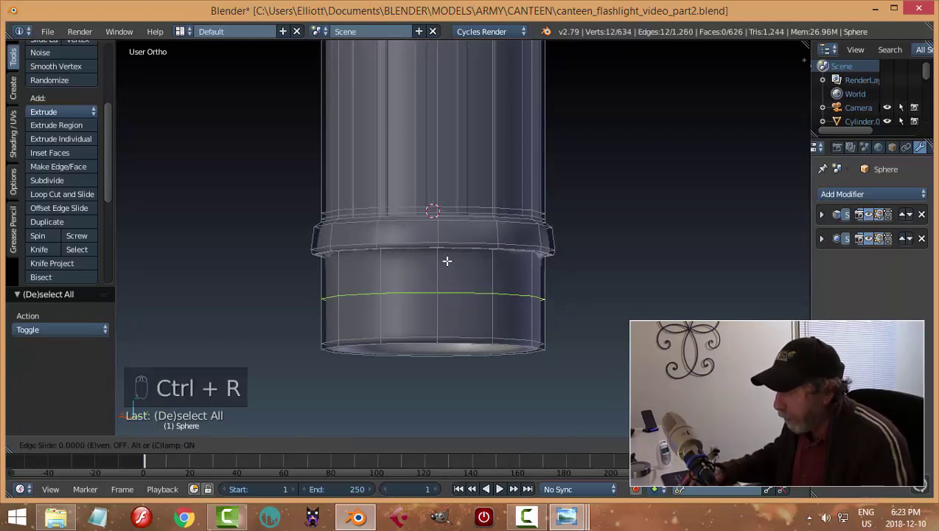
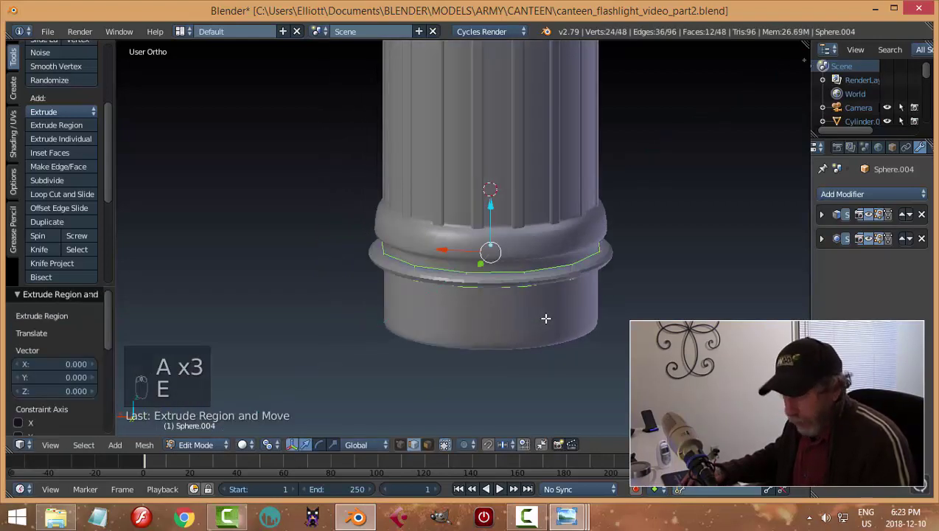
{"action": "key", "text": "ctrl+z"}
{"action": "key", "text": "w"}
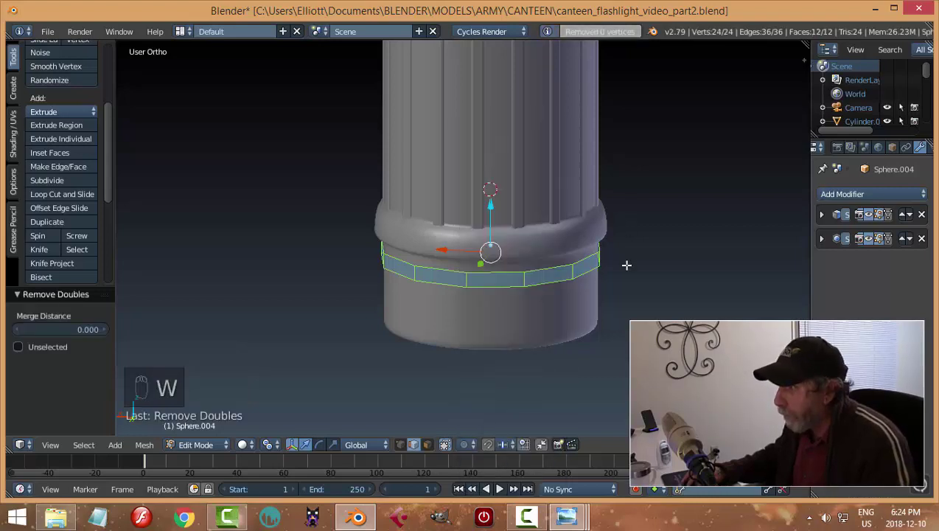
{"action": "key", "text": "a"}
{"action": "key", "text": "a"}
Extrude the band's edge loop again and widen the ring band horizontally in X and Y
{"action": "key", "text": "alt+s"}
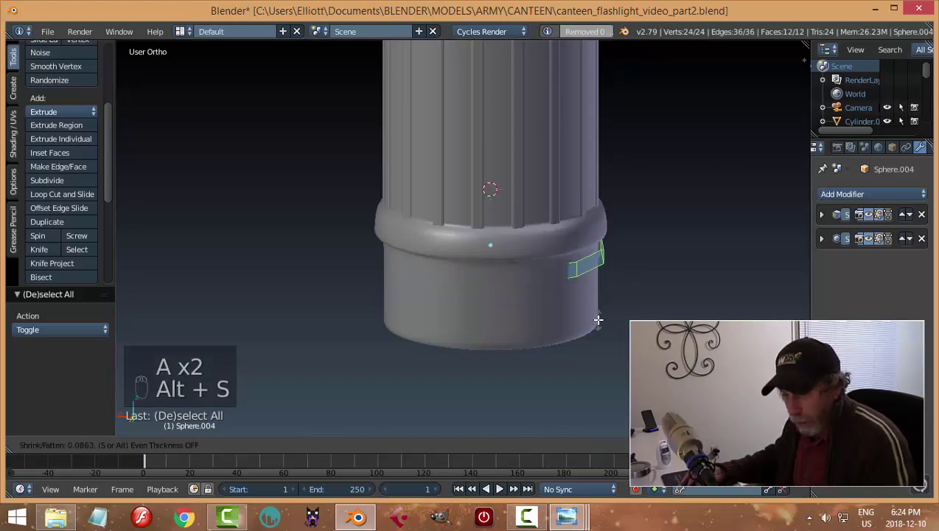
{"action": "key", "text": "e"}
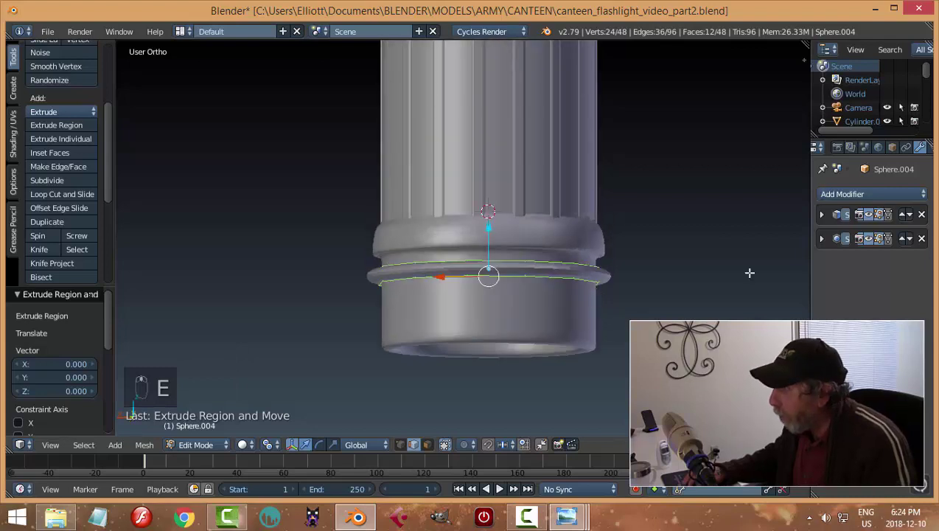
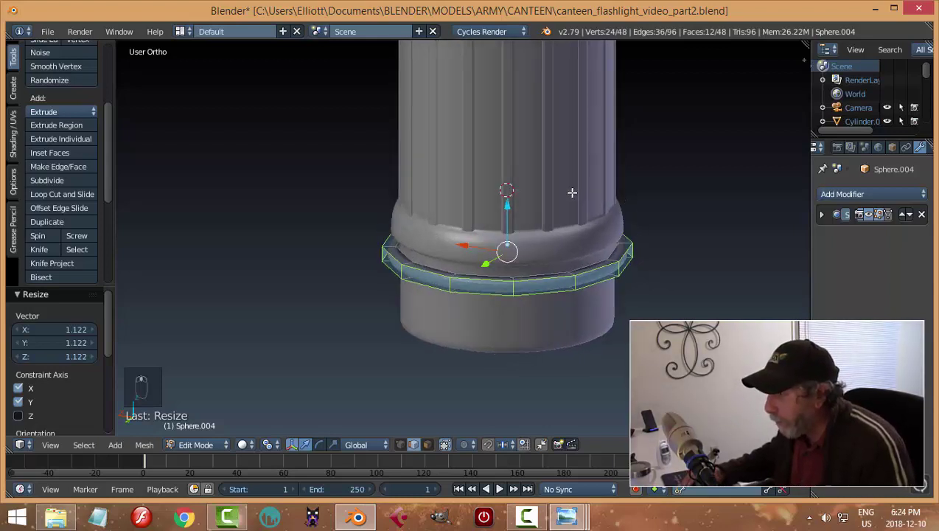
{"action": "key", "text": "s"}
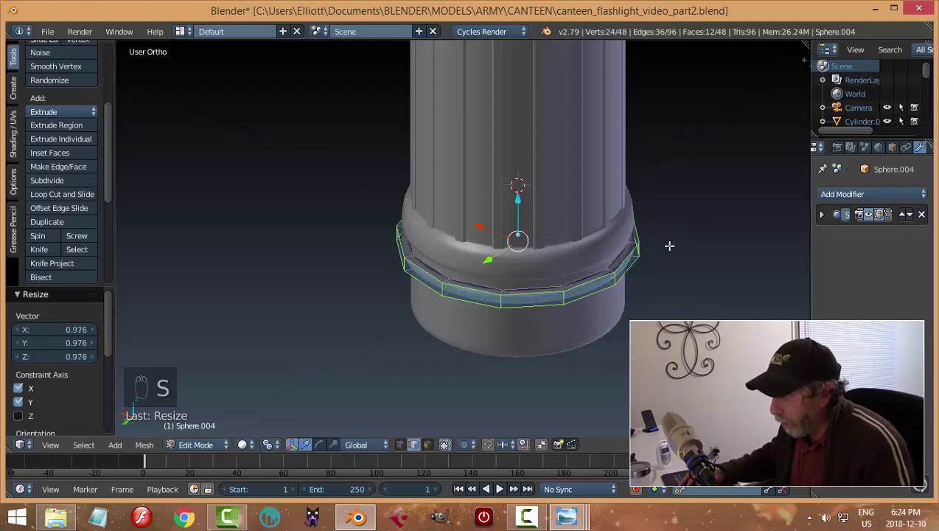
{"action": "key", "text": "a"}
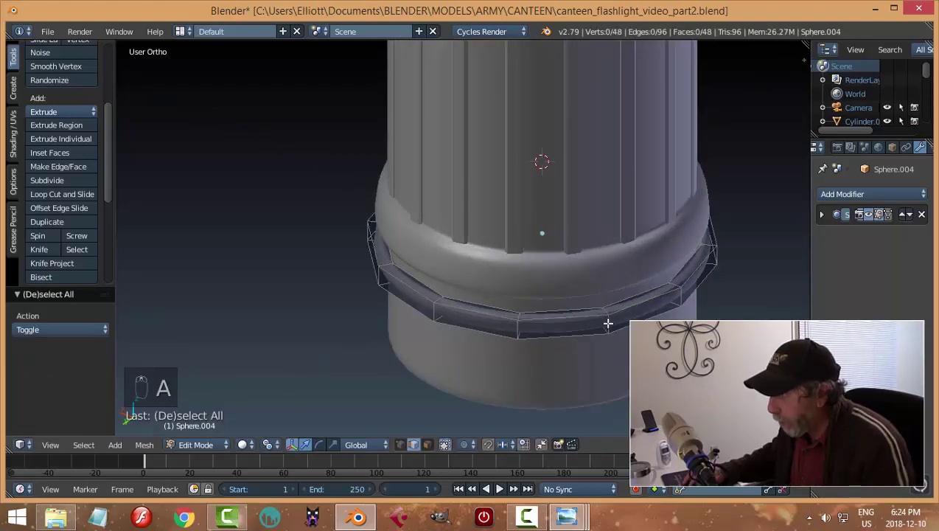
Add supporting loop cuts around the ring band to round its lip
{"action": "key", "text": "ctrl+r"}
{"action": "key", "text": "ctrl+r"}
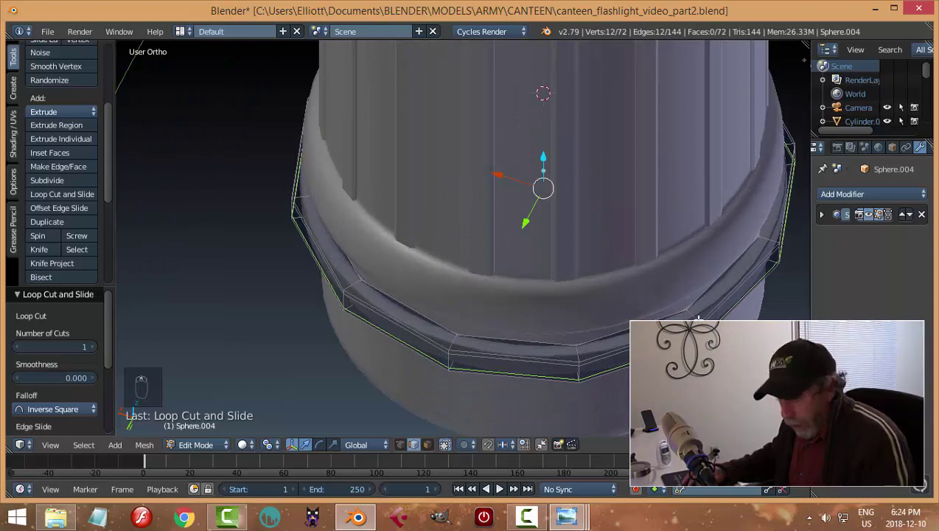
{"action": "key", "text": "ctrl+r"}
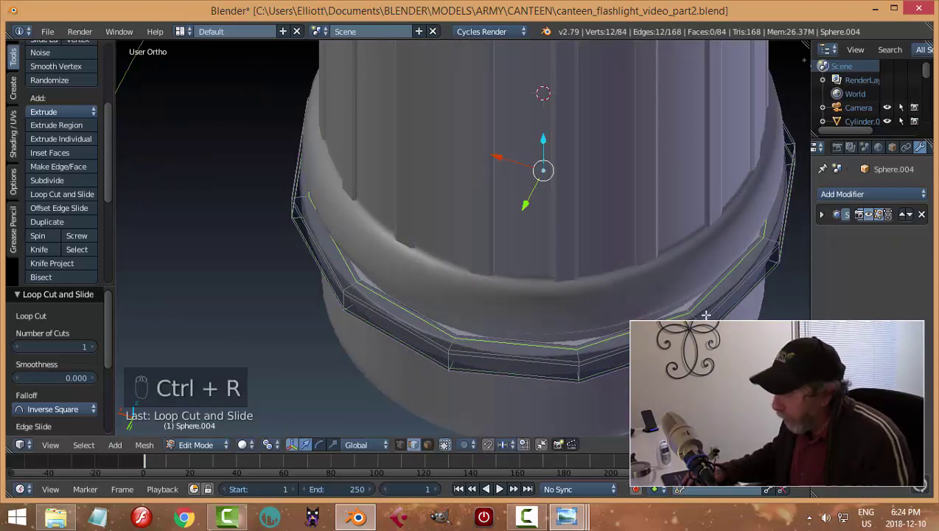
{"action": "key", "text": "a"}
{"action": "key", "text": "Tab"}
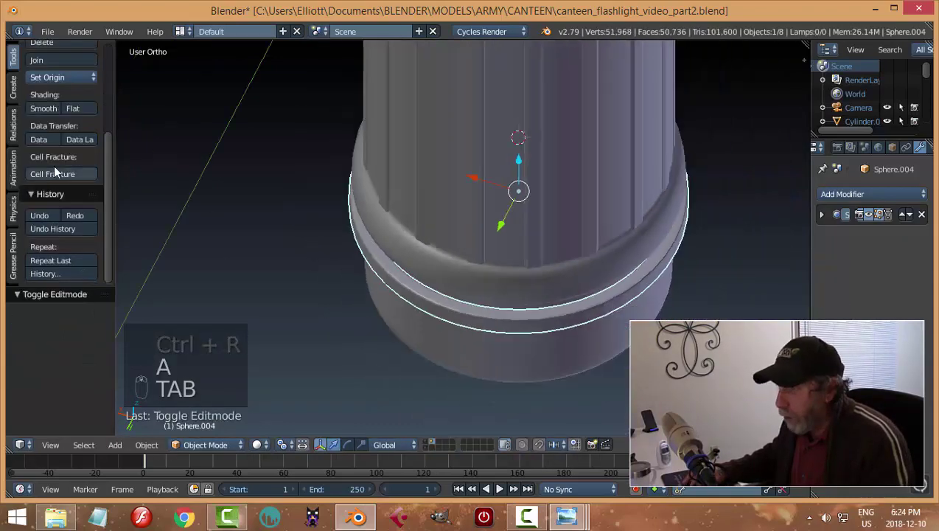
Smooth-shade the ring band, move it along the tube's height and set its origin to geometry
{"action": "left_click", "coordinate": [51, 113]}
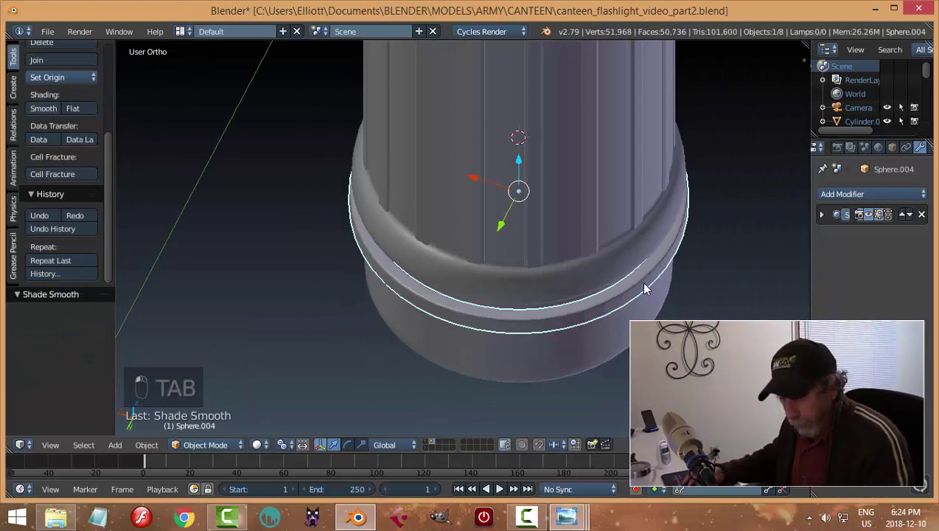
{"action": "key", "text": "a"}
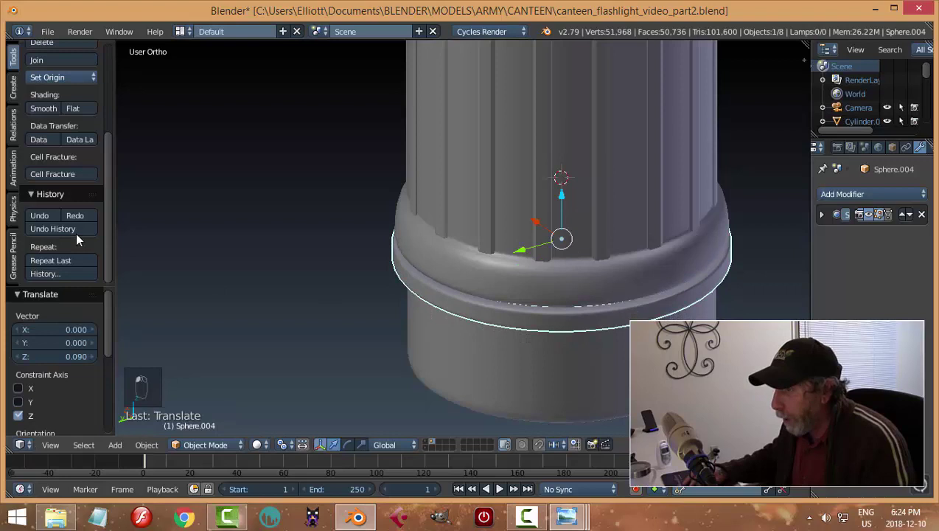
{"action": "left_click_drag", "start_coordinate": [61, 81], "coordinate": [501, 246]}
{"action": "left_click_drag", "start_coordinate": [502, 246], "coordinate": [636, 298]}
{"action": "key", "text": "s"}
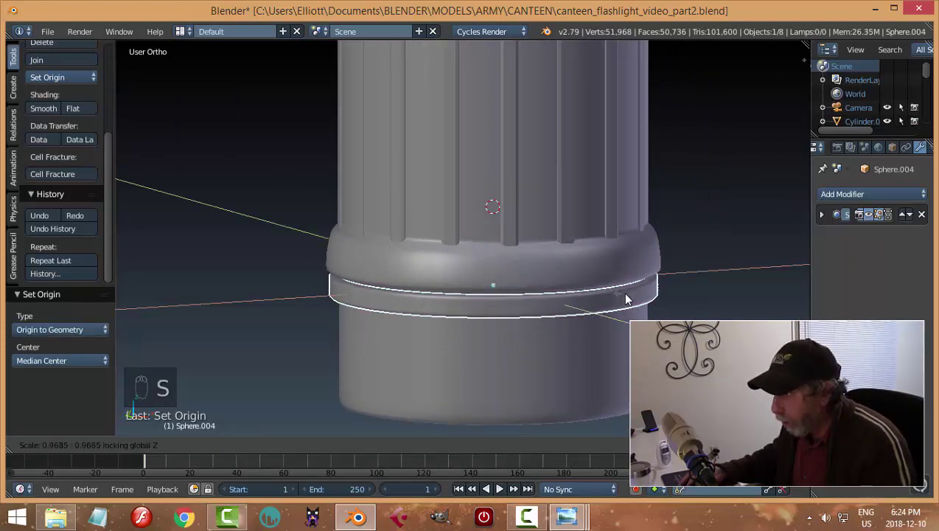
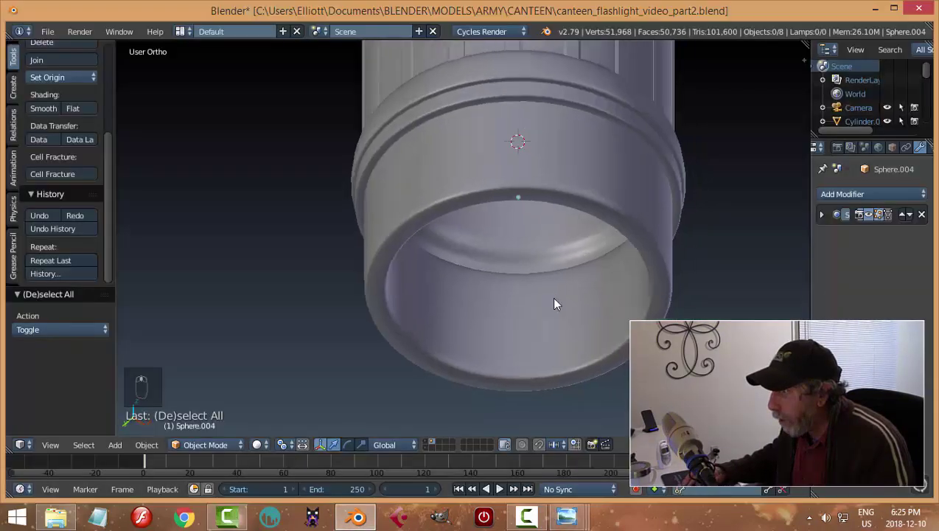
Flatten the thin ring along Z at the tube's base and save the file
{"action": "left_click_drag", "start_coordinate": [426, 229], "coordinate": [519, 264]}
{"action": "key", "text": "Tab"}
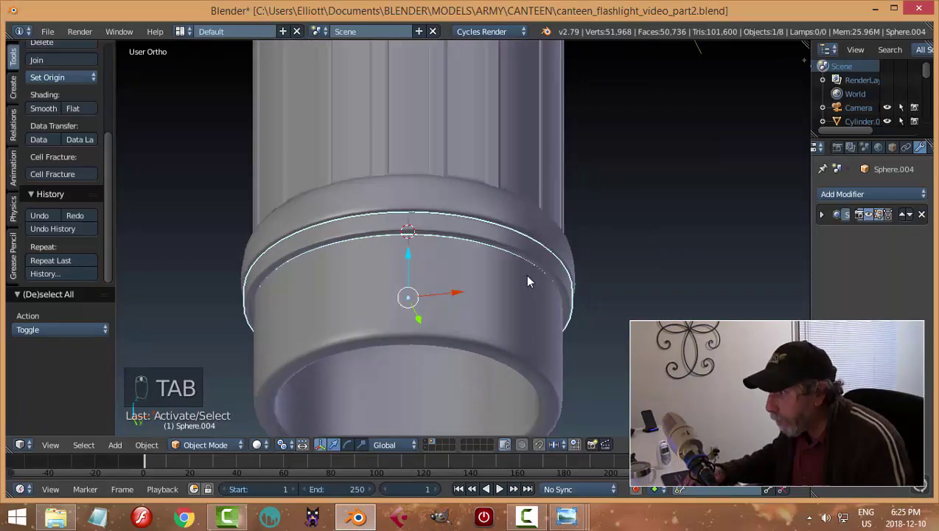
{"action": "key", "text": "s"}
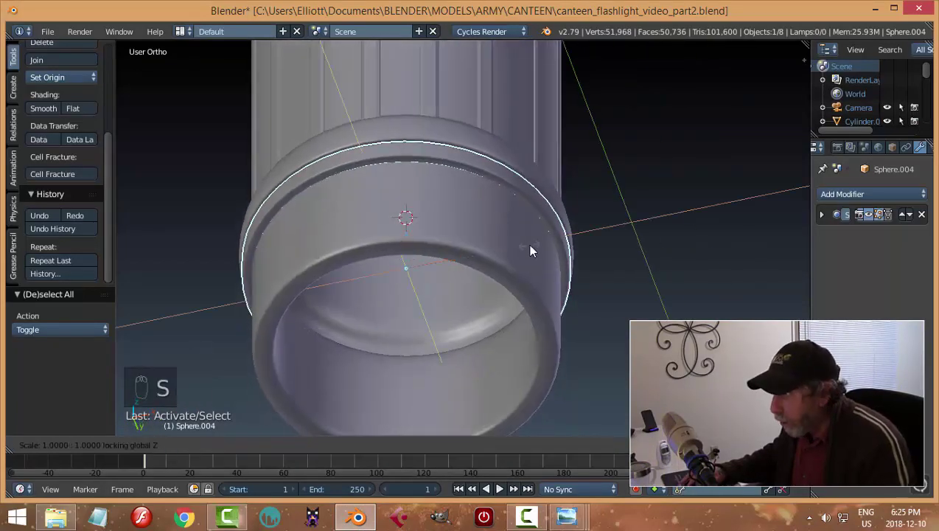
{"action": "key", "text": "a"}
{"action": "key", "text": "ctrl+s"}
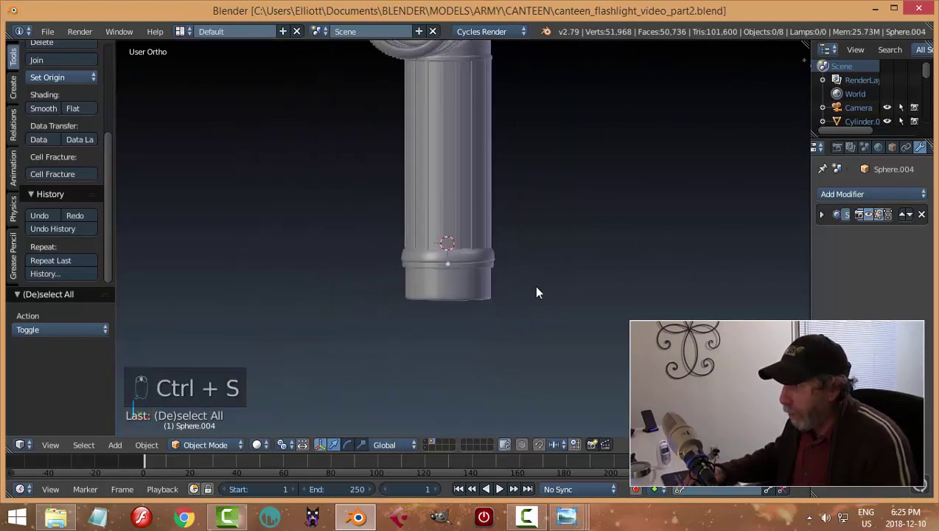
{"action": "left_click_drag", "start_coordinate": [460, 292], "coordinate": [558, 333]}
{"action": "key", "text": "s"}
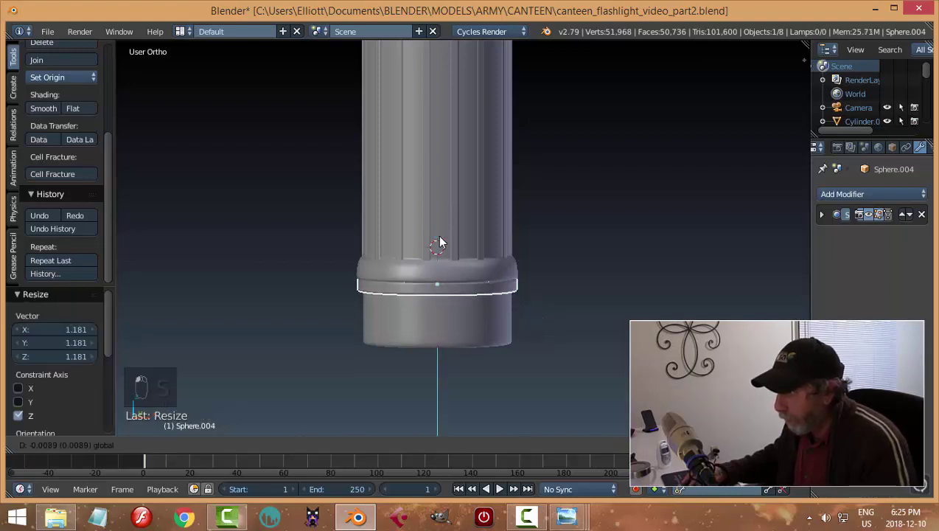
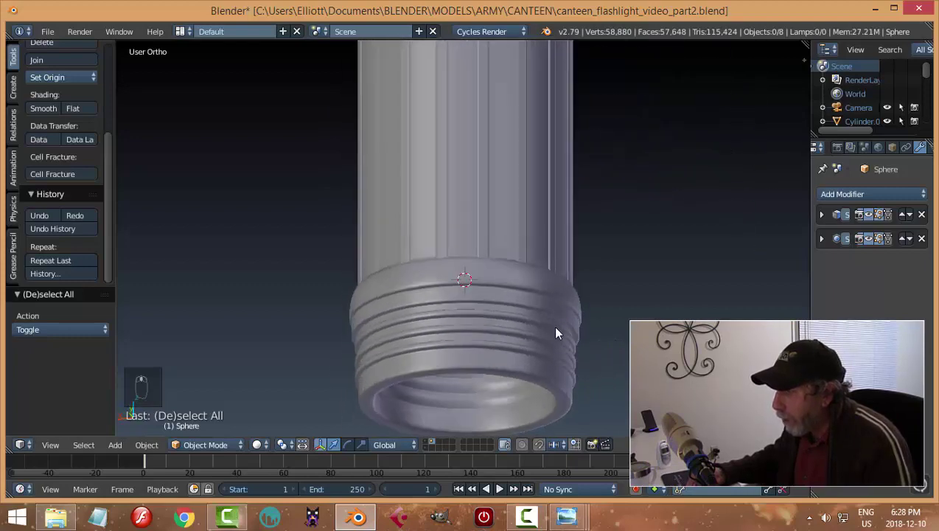
Select the threaded neck and isolate its thread faces for editing
{"action": "right_click", "coordinate": [508, 286]}
{"action": "key", "text": "Tab"}
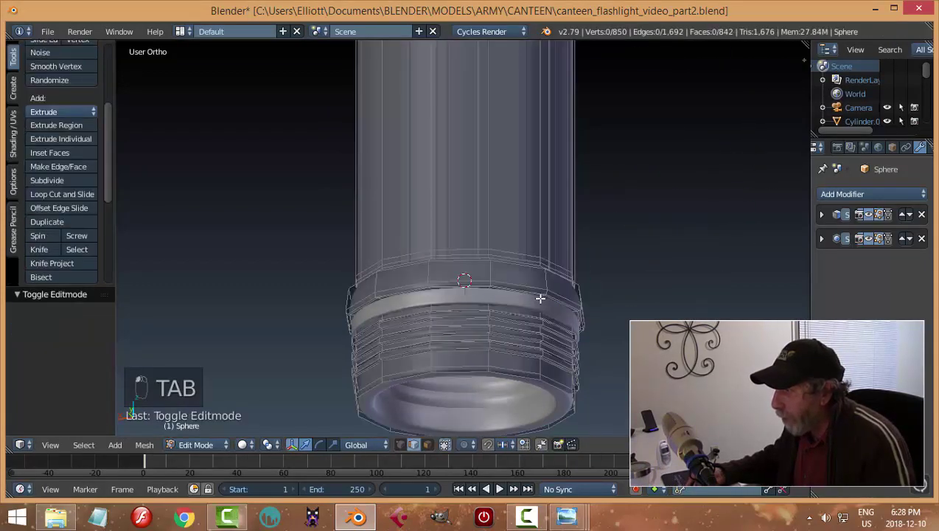
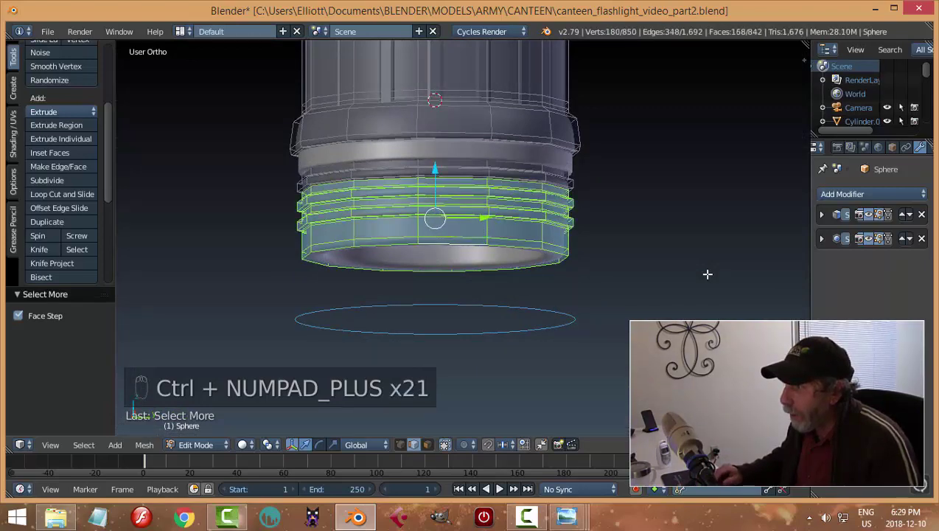
{"action": "key", "text": "Tab"}
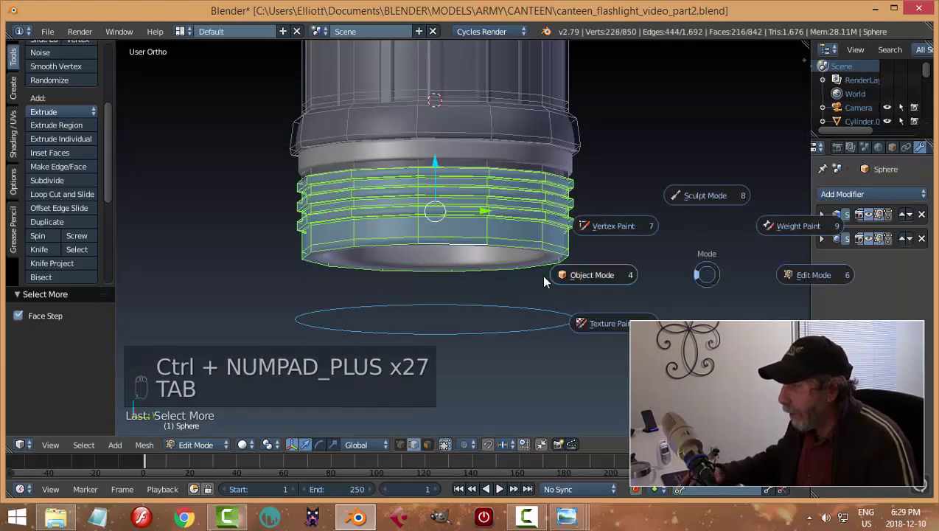
{"action": "left_click", "coordinate": [531, 160]}
{"action": "key", "text": "h"}
{"action": "left_click", "coordinate": [494, 241]}
{"action": "key", "text": "Tab"}
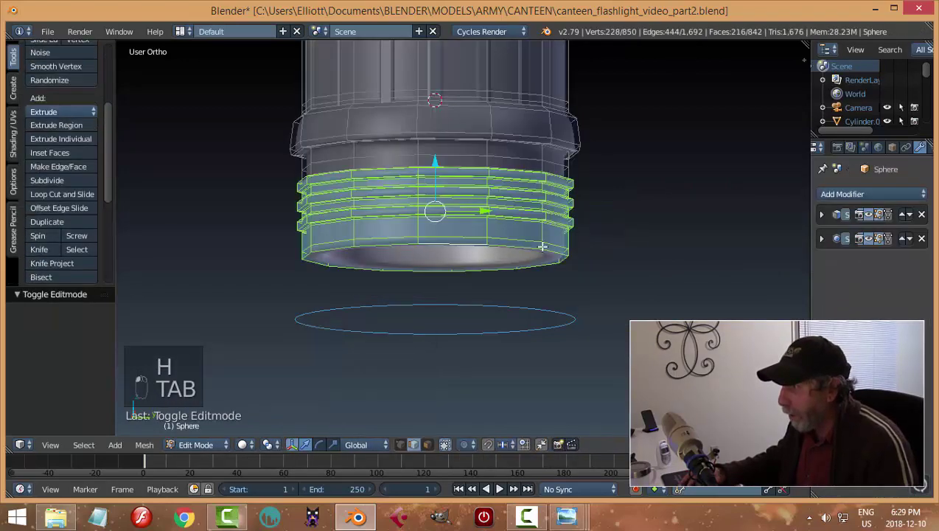
Grow the selection over the thread rings and scale them outward in X and Y only
{"action": "key", "text": "ctrl+KP_Add"}
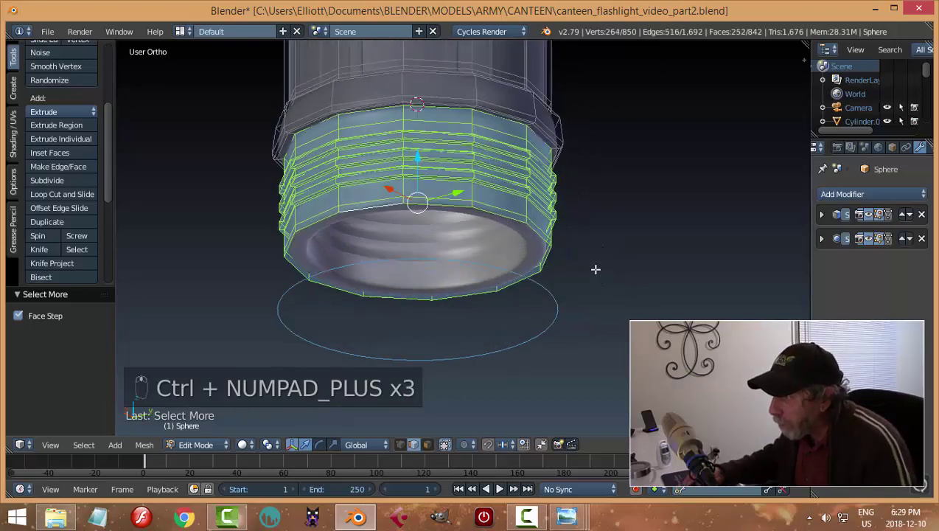
{"action": "key", "text": "KP_3"}
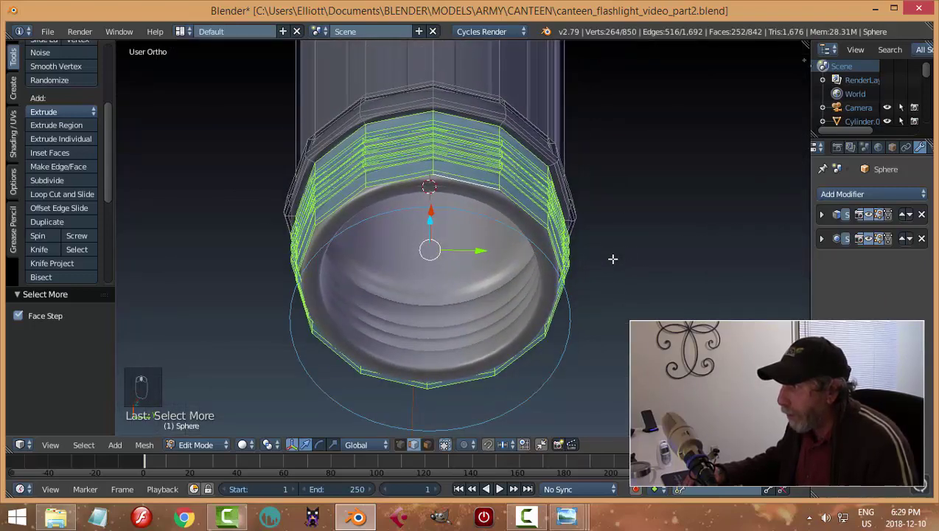
{"action": "key", "text": "s"}
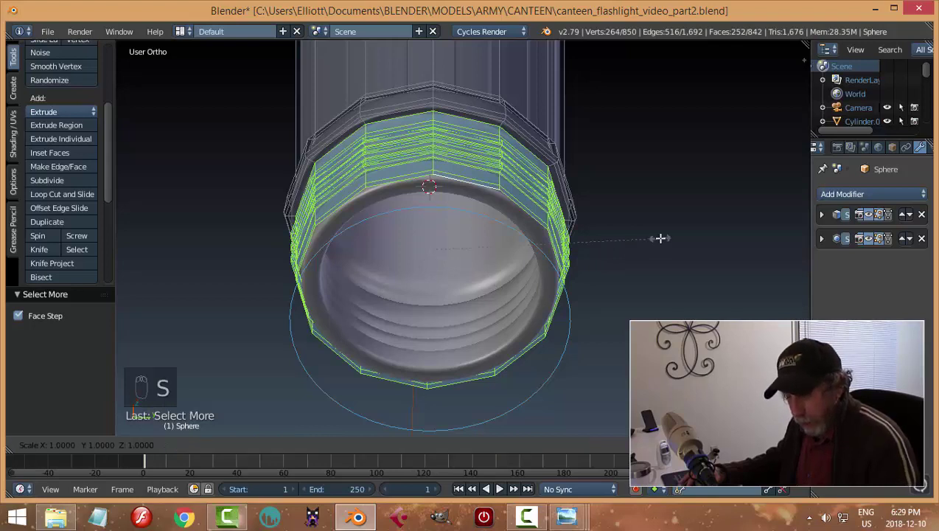
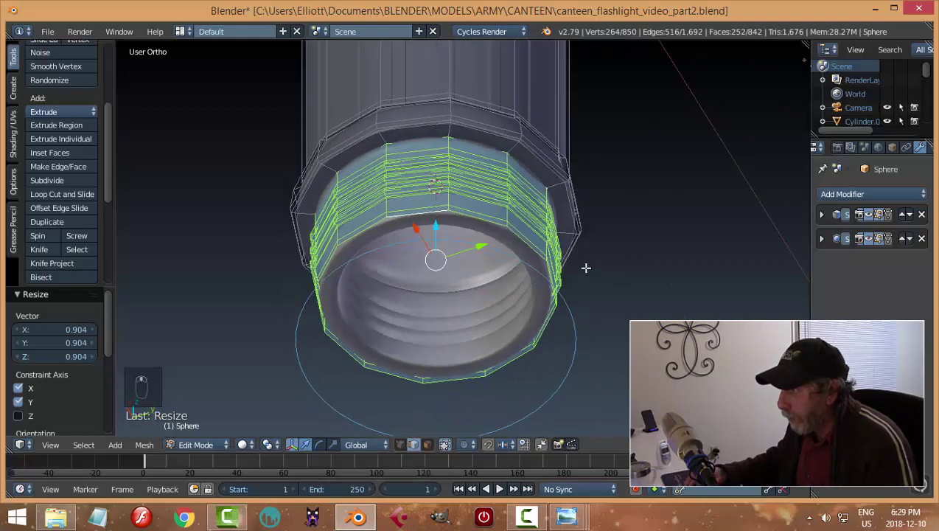
{"action": "key", "text": "a"}
{"action": "key", "text": "Tab"}
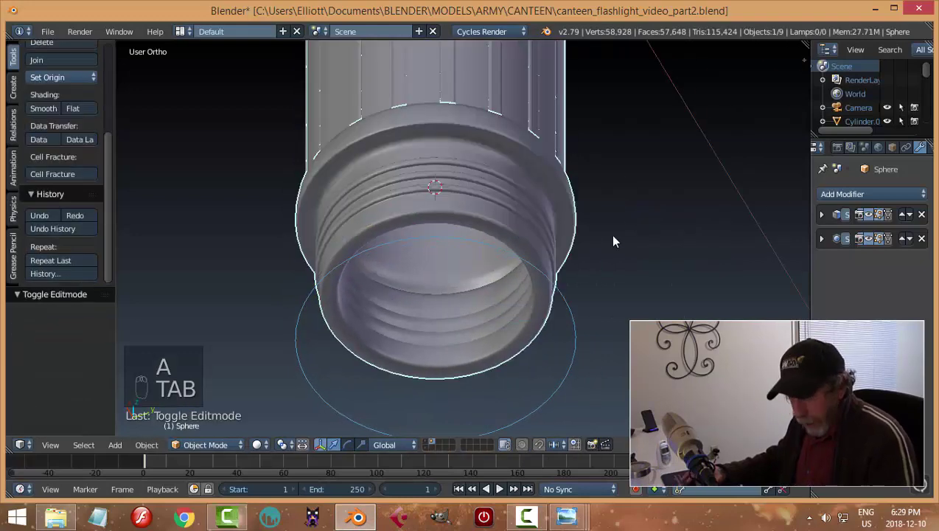
{"action": "key", "text": "alt+h"}
{"action": "key", "text": "a"}
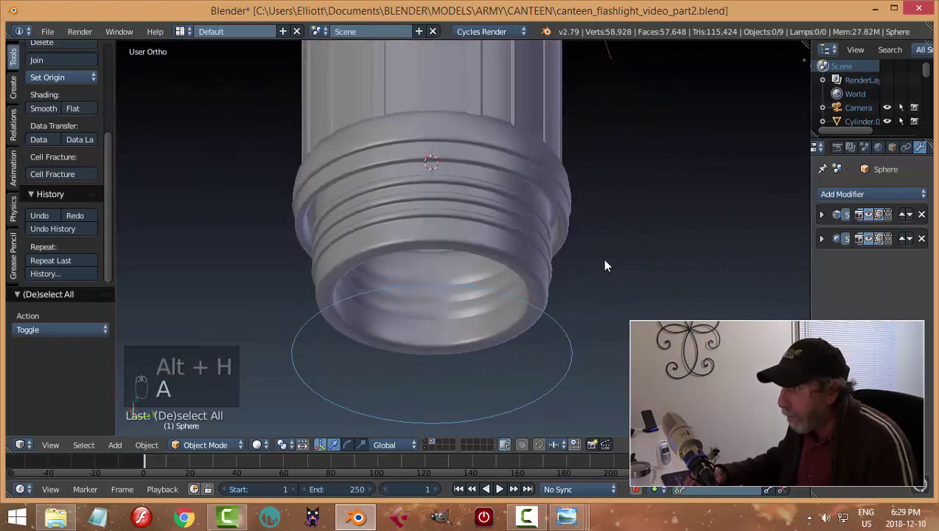
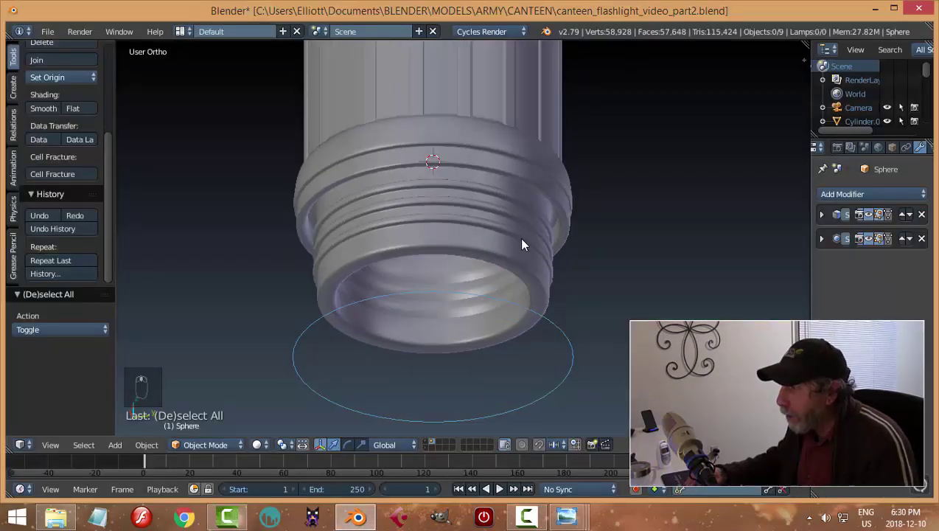
Select the thin ring Sphere.004 around the threaded neck
{"action": "left_click", "coordinate": [504, 150]}
Add a loop cut around the thin neck ring in face mode and slide it into place
{"action": "key", "text": "Tab"}
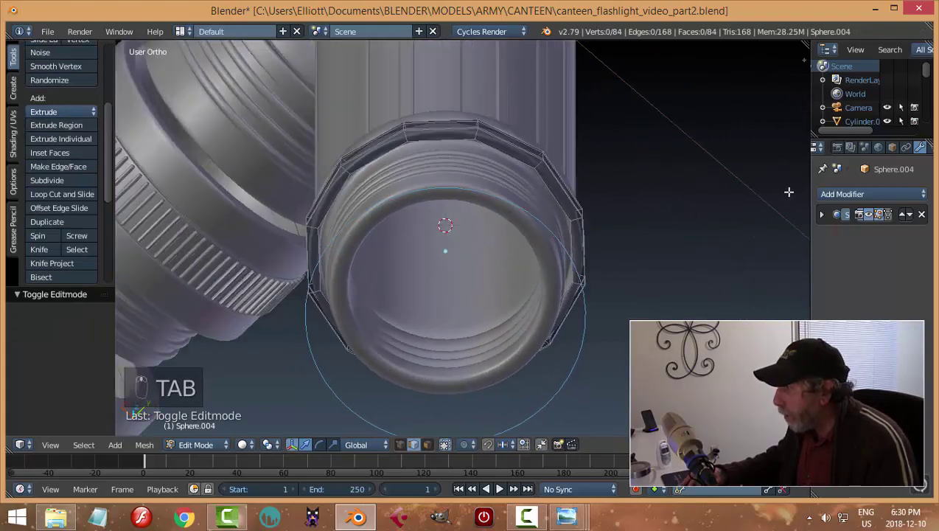
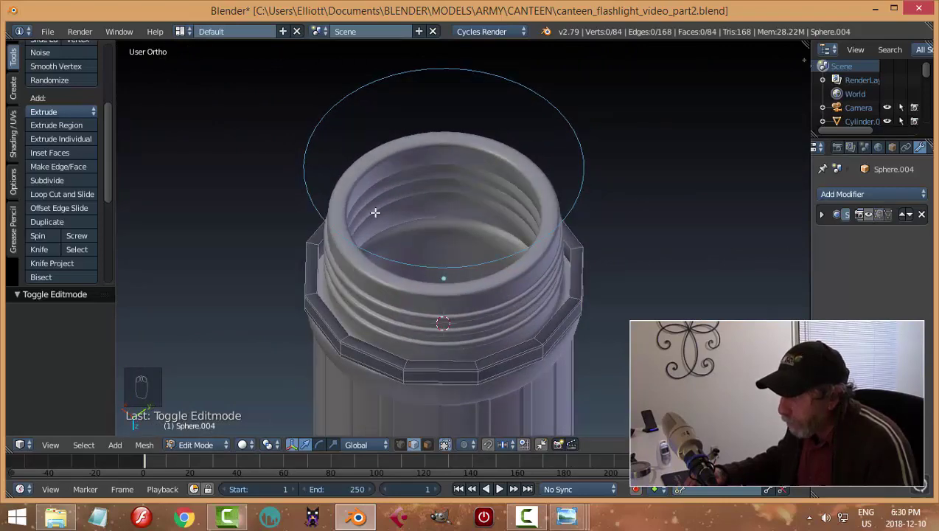
{"action": "key", "text": "ctrl+Tab"}
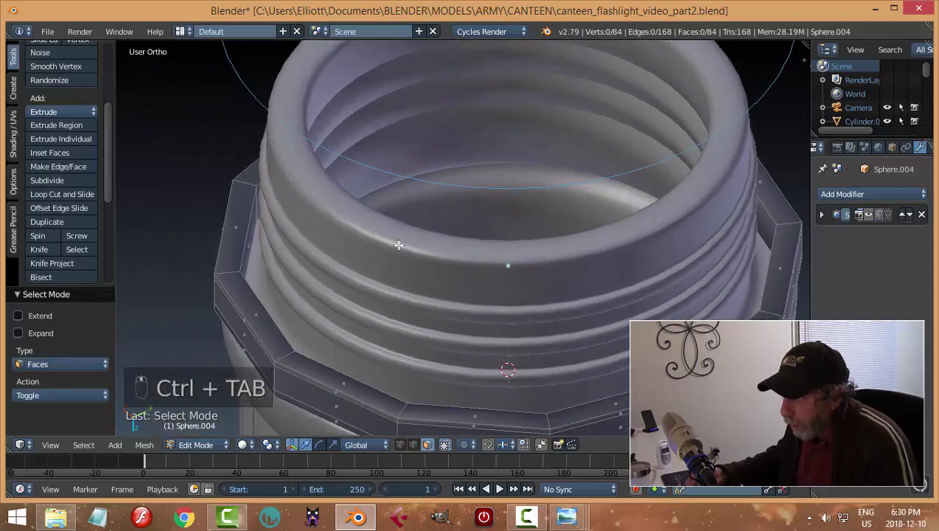
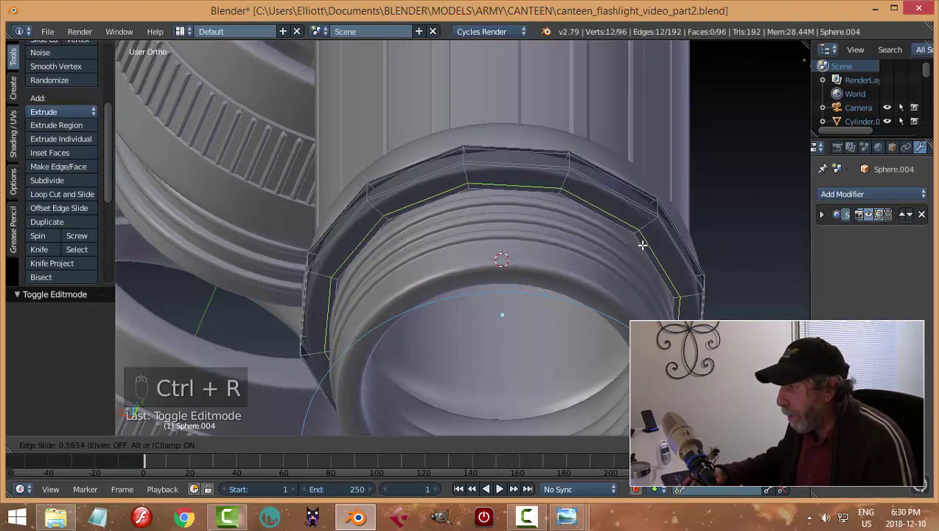
{"action": "key", "text": "ctrl+r"}
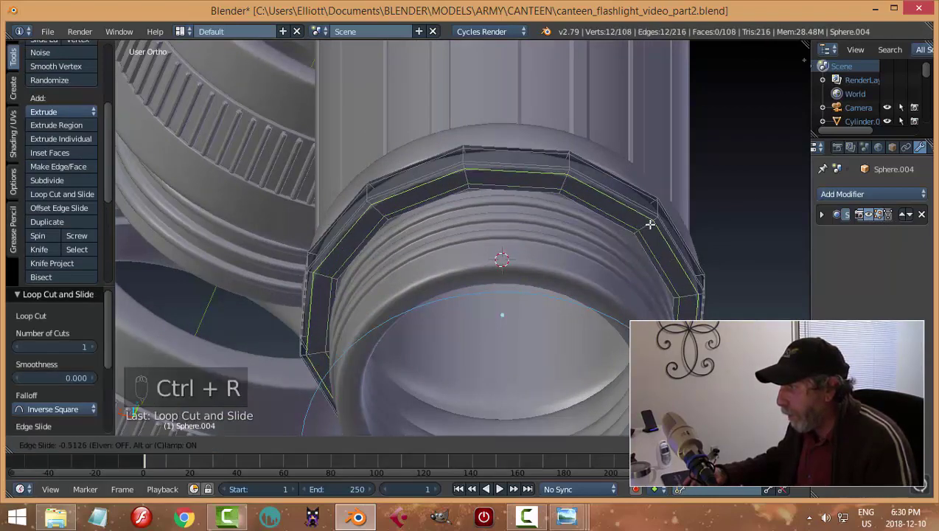
{"action": "key", "text": "a"}
{"action": "key", "text": "Tab"}
{"action": "middle_click", "coordinate": [666, 177]}
{"action": "key", "text": "a"}
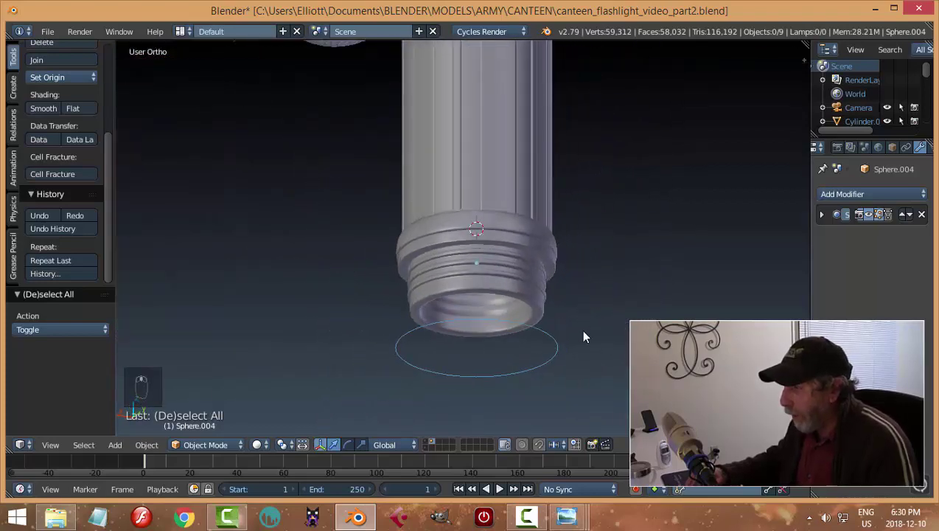
Orbit the view around the canteen to see the cap ring on the neck
{"action": "left_click_drag", "start_coordinate": [527, 325], "coordinate": [508, 332]}
{"action": "left_click_drag", "start_coordinate": [508, 332], "coordinate": [519, 229]}
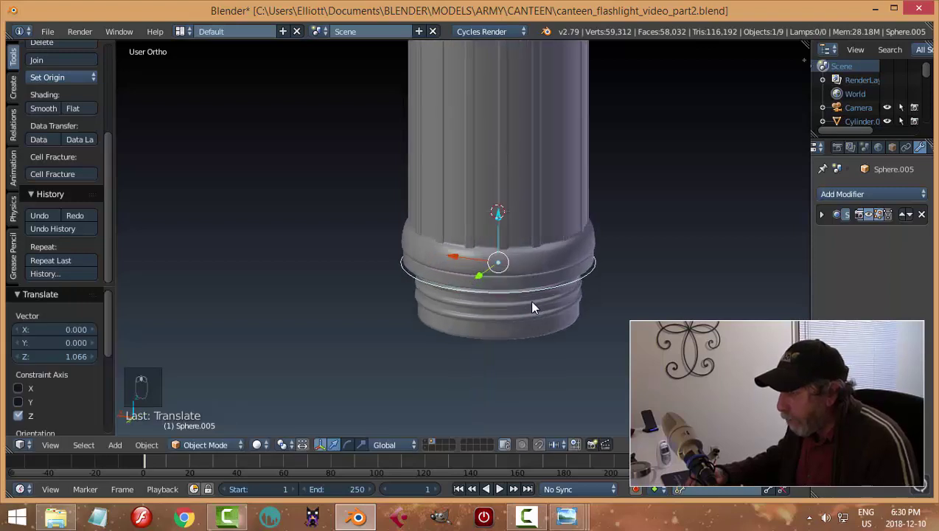
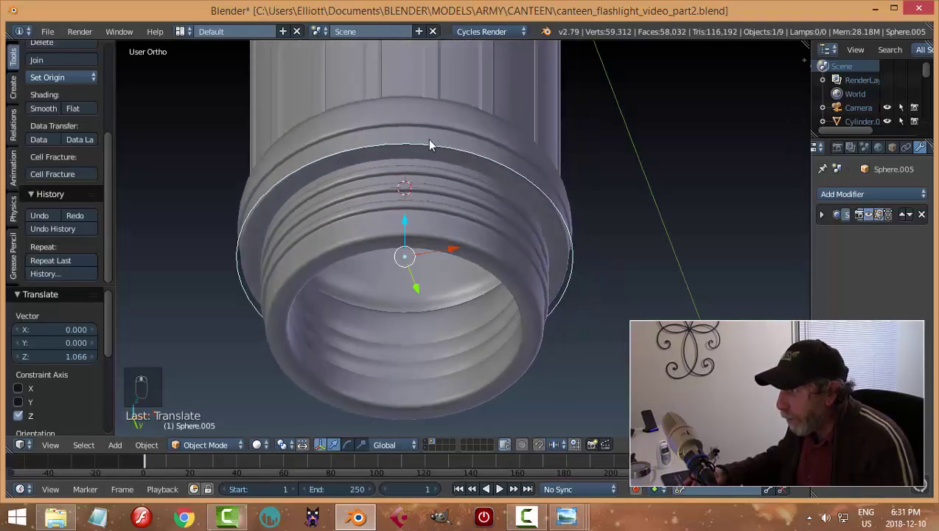
Scale the neck ring evenly in X and Y and toggle the selection of all objects
{"action": "left_click_drag", "start_coordinate": [433, 141], "coordinate": [528, 221]}
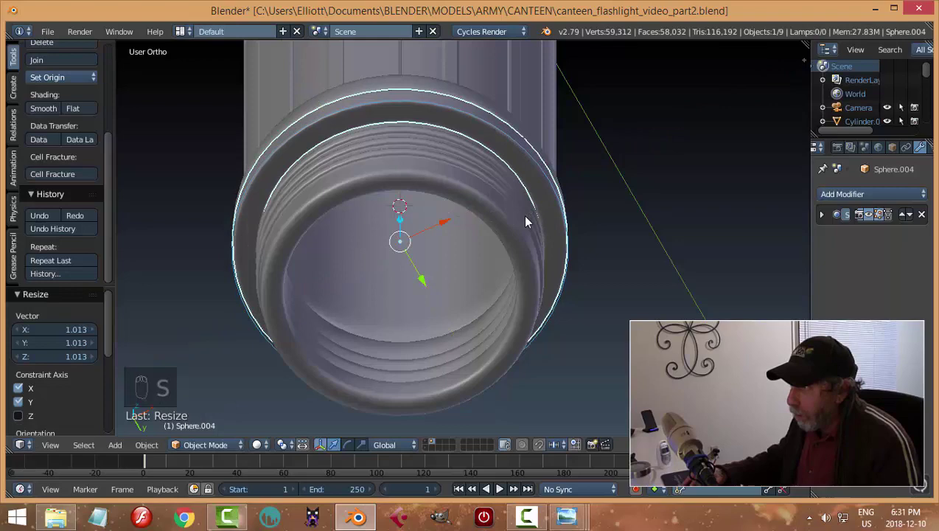
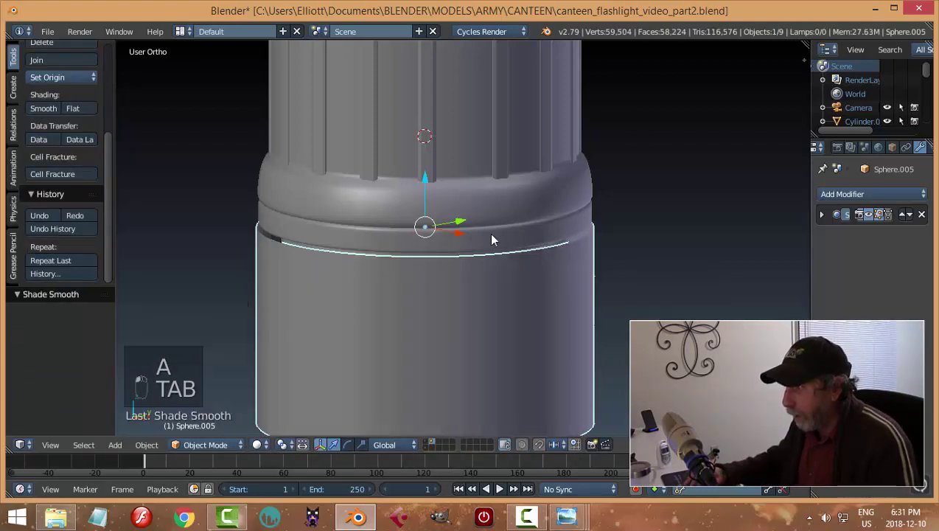
{"action": "key", "text": "a"}
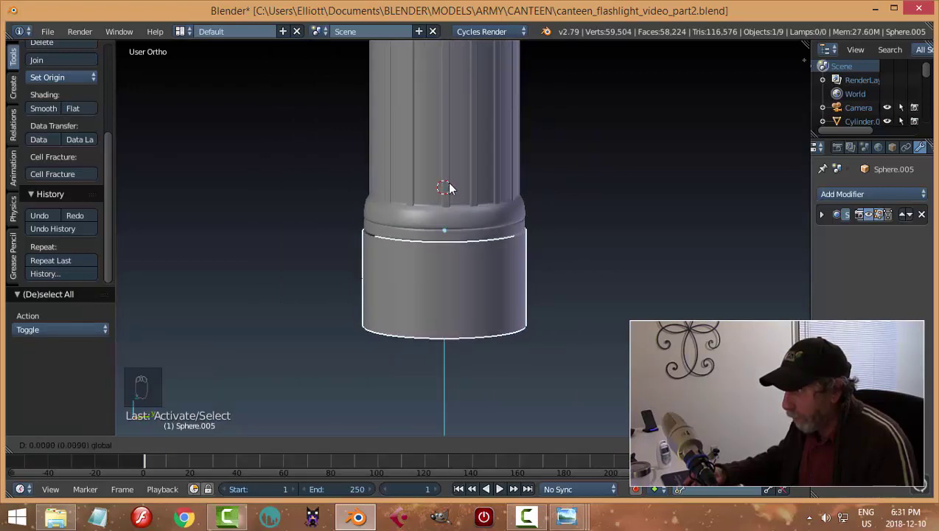
Deselect every object before switching to the side reference photo
{"action": "key", "text": "a"}
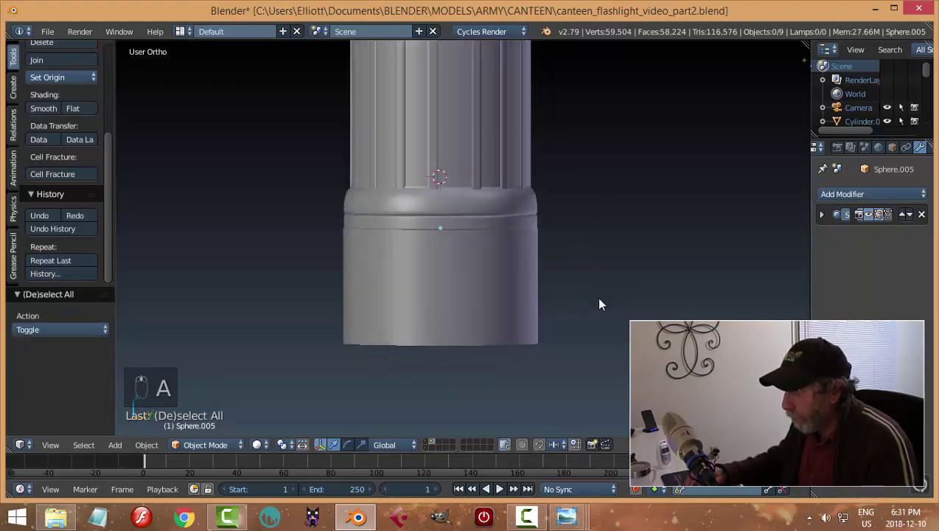
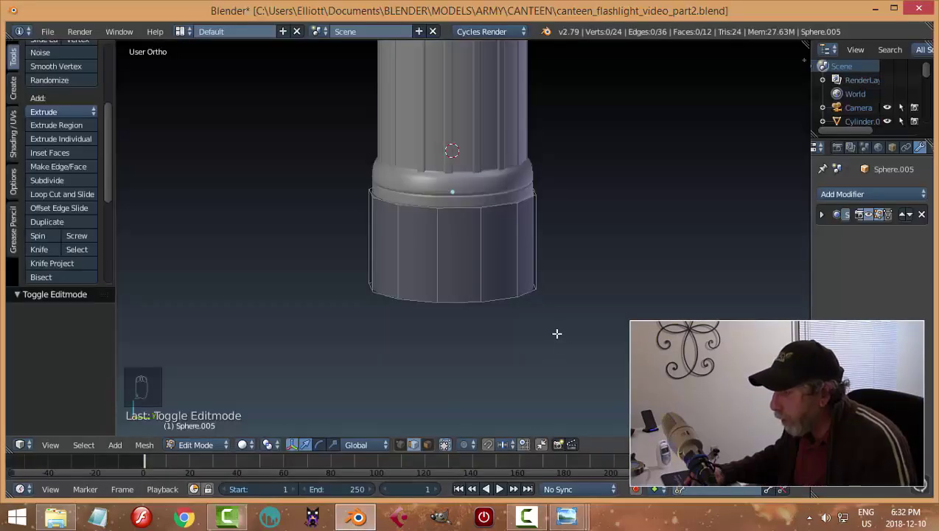
{"action": "key", "text": "ctrl+r"}
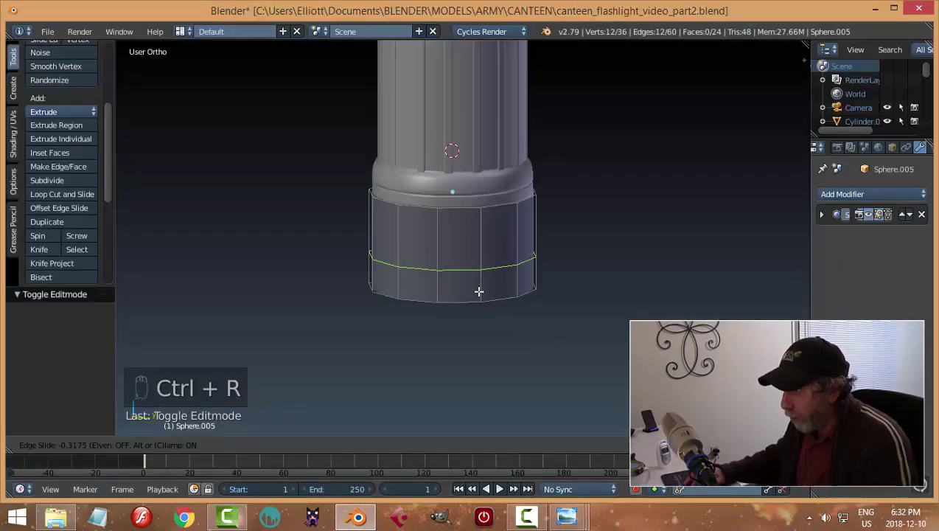
{"action": "key", "text": "a"}
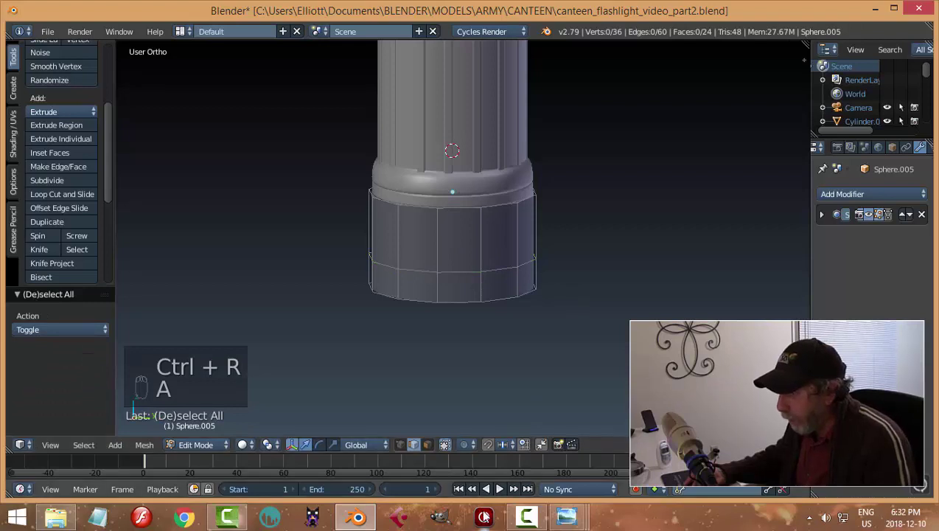
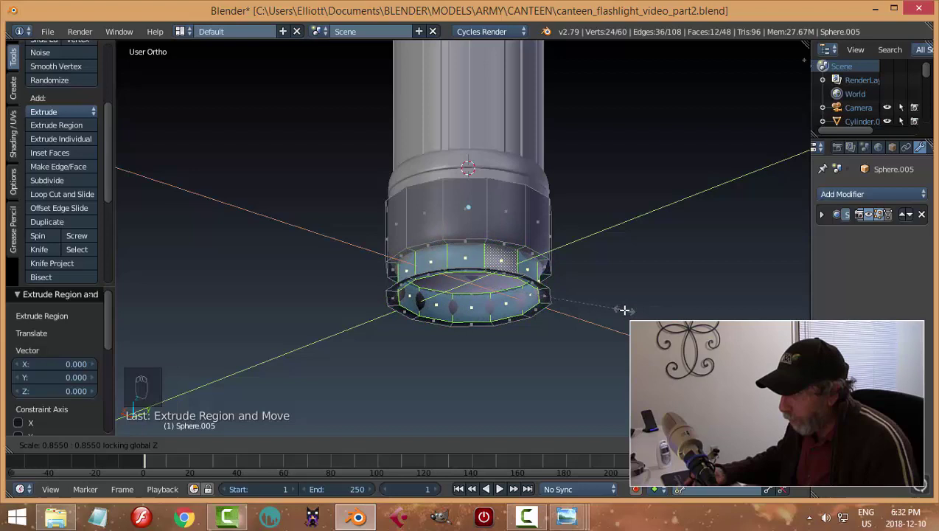
{"action": "key", "text": "a"}
{"action": "key", "text": "Tab"}
{"action": "key", "text": "ctrl+z"}
{"action": "key", "text": "Tab"}
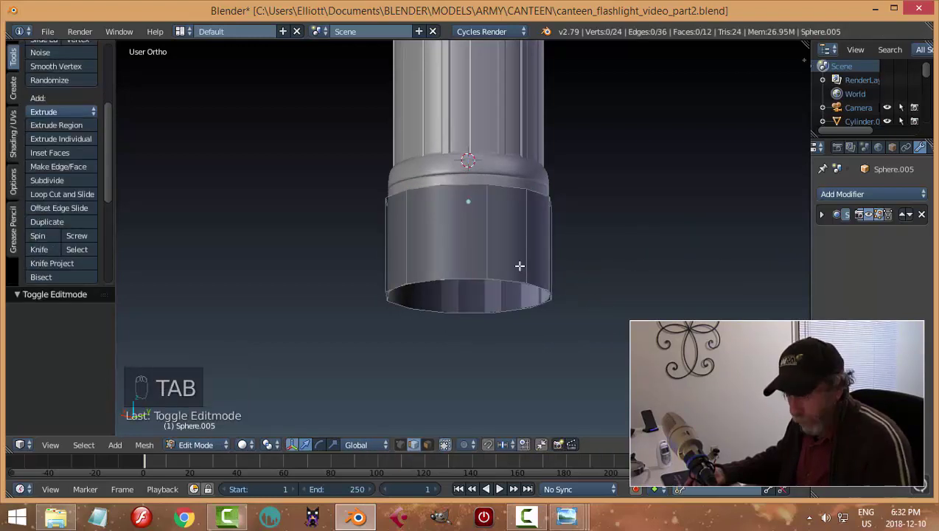
Add an edge ring around the cup's lower band and merge its duplicate vertices
{"action": "key", "text": "ctrl+r"}
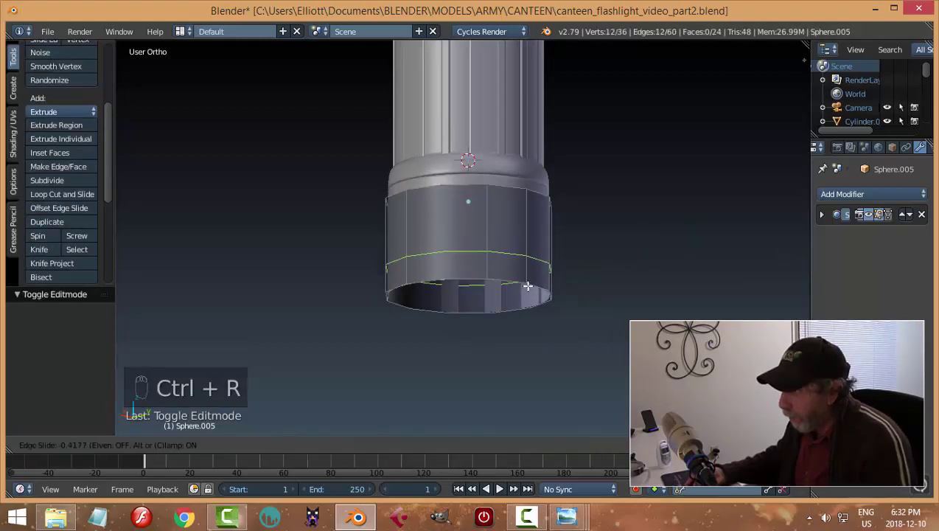
{"action": "key", "text": "a"}
{"action": "key", "text": "ctrl+Tab"}
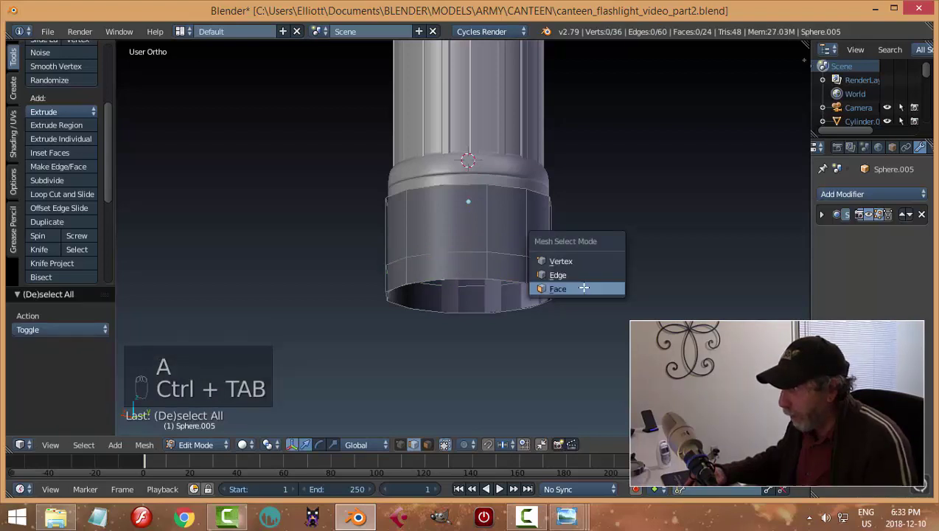
{"action": "key", "text": "a"}
{"action": "key", "text": "w"}
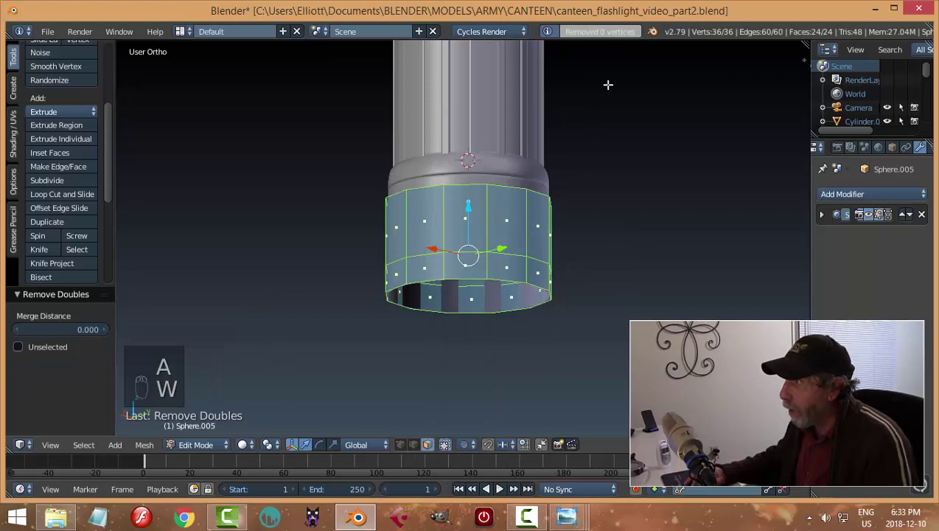
{"action": "key", "text": "a"}
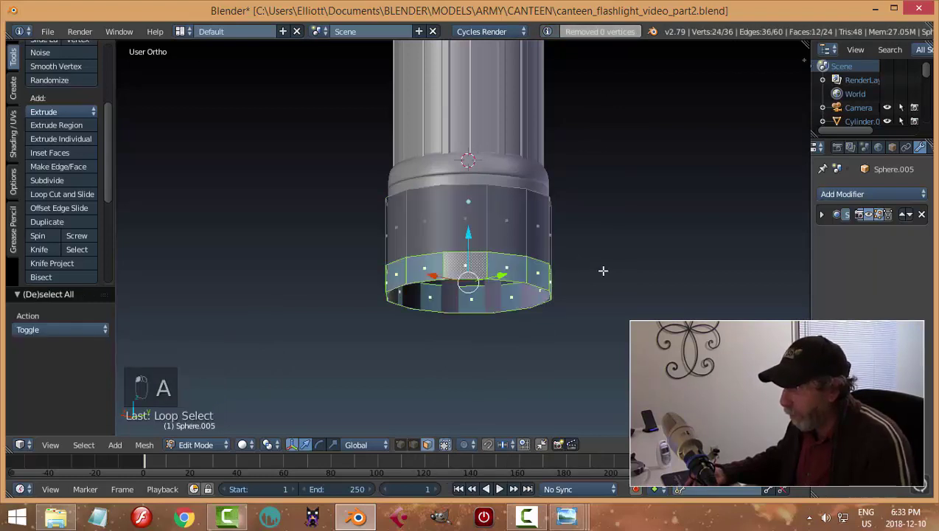
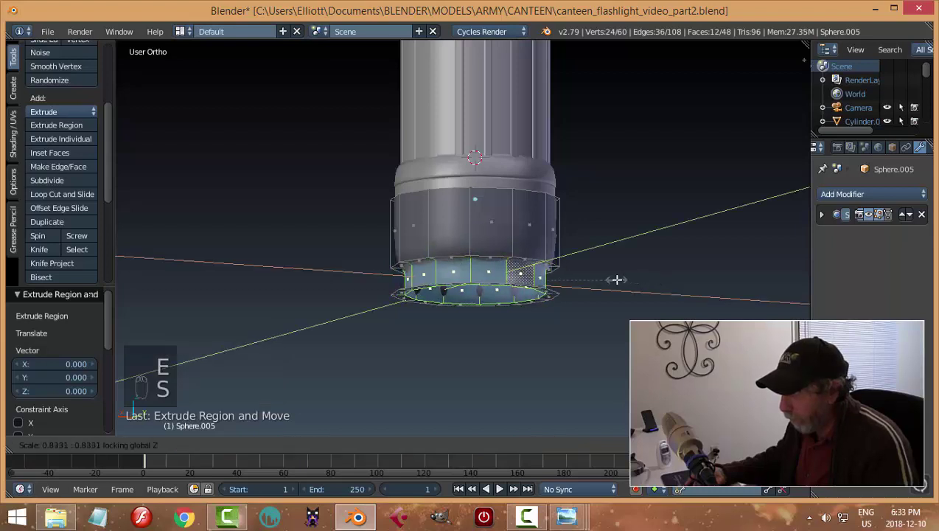
Extrude the bottom faces inward into a narrower step and delete them to open the cup
{"action": "key", "text": "a"}
{"action": "key", "text": "x"}
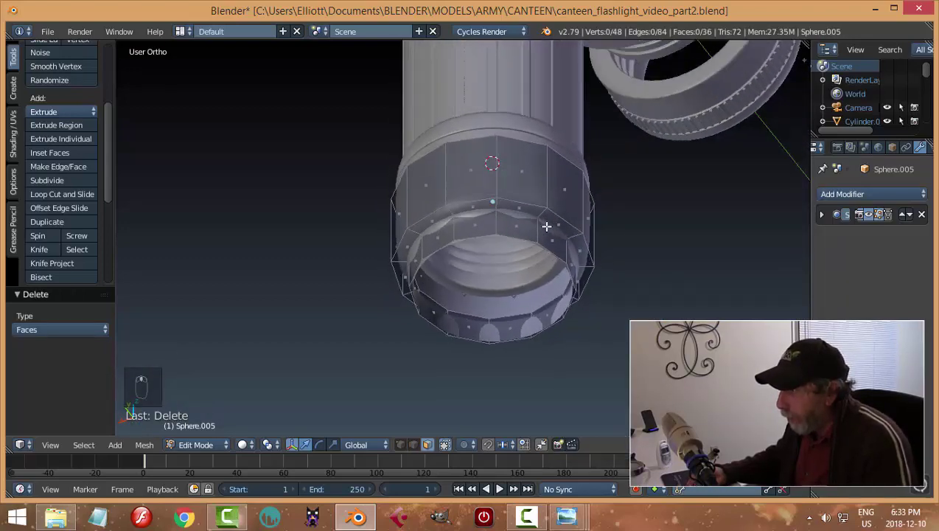
{"action": "key", "text": "ctrl+r"}
{"action": "key", "text": "Tab"}
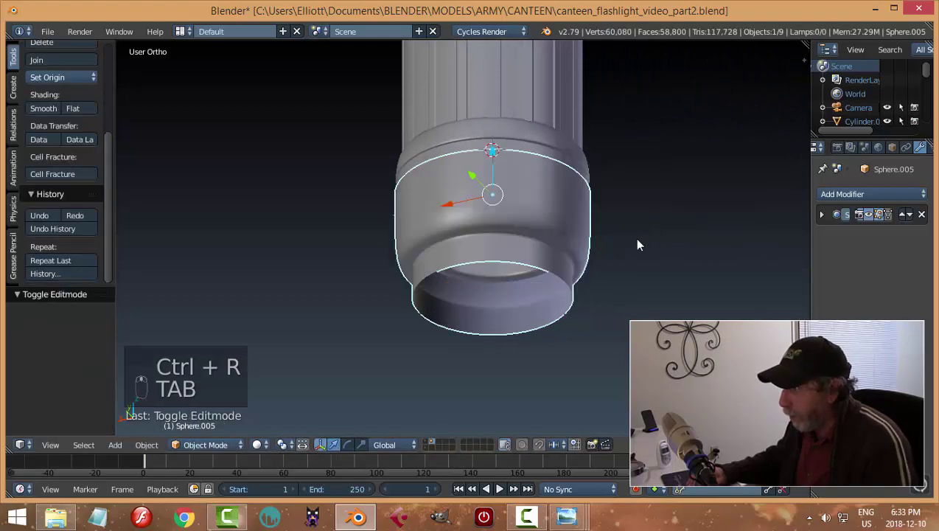
Move the bottom cup down along Z, away from the threaded neck
{"action": "left_click_drag", "start_coordinate": [499, 169], "coordinate": [674, 214]}
{"action": "left_click_drag", "start_coordinate": [674, 214], "coordinate": [497, 233]}
{"action": "left_click", "coordinate": [497, 233]}
{"action": "left_click_drag", "start_coordinate": [576, 215], "coordinate": [579, 256]}
{"action": "key", "text": "Tab"}
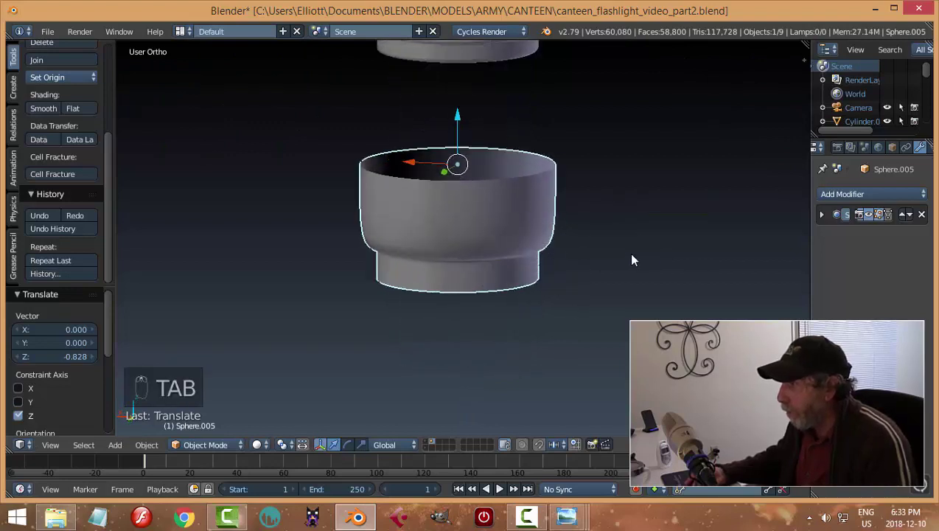
Add an extra edge ring near the cup's step in Edit Mode
{"action": "key", "text": "Tab"}
{"action": "key", "text": "ctrl+r"}
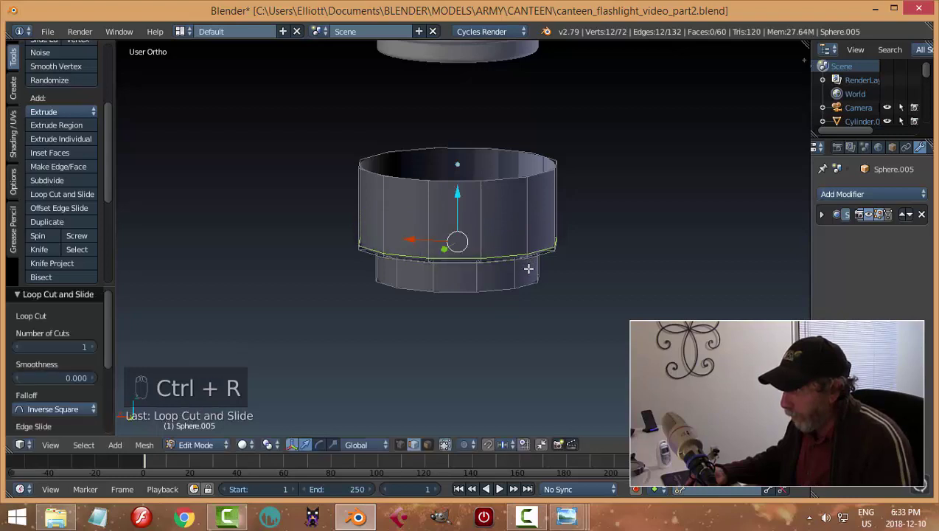
{"action": "key", "text": "a"}
{"action": "key", "text": "Tab"}
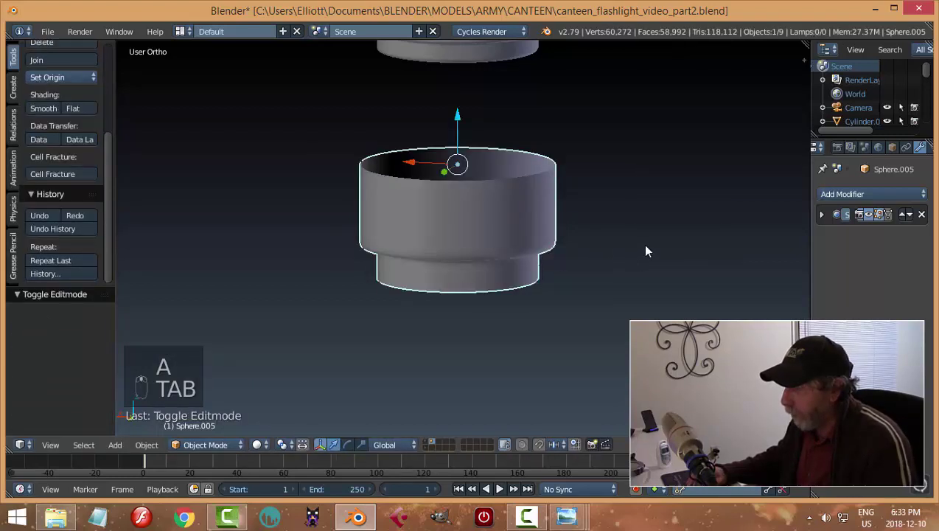
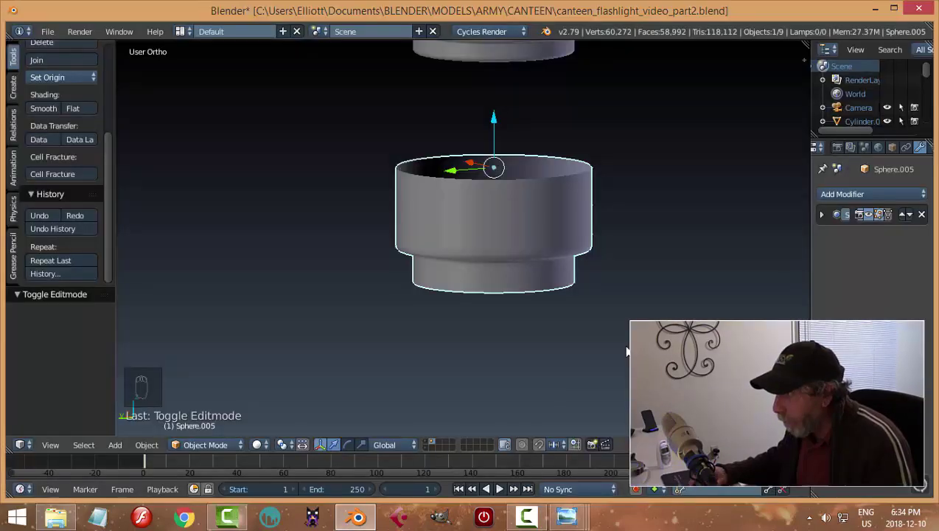
Scale the cup's bottom edge ring outward and add an enlarged edge ring above it to form a rounded lip
{"action": "key", "text": "Tab"}
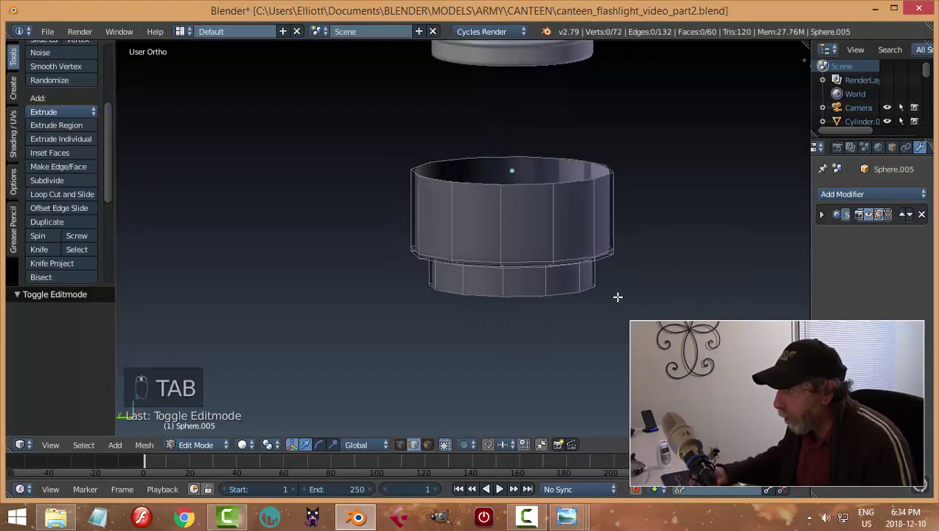
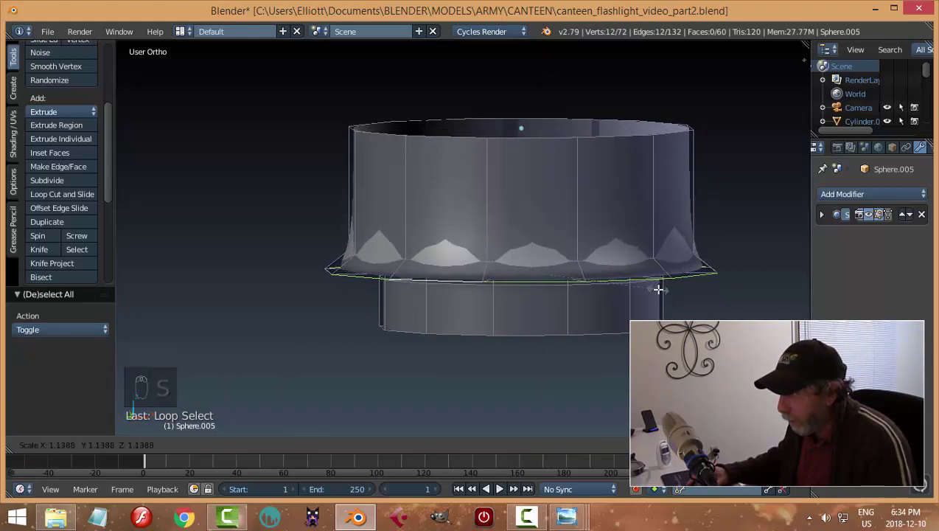
{"action": "key", "text": "a"}
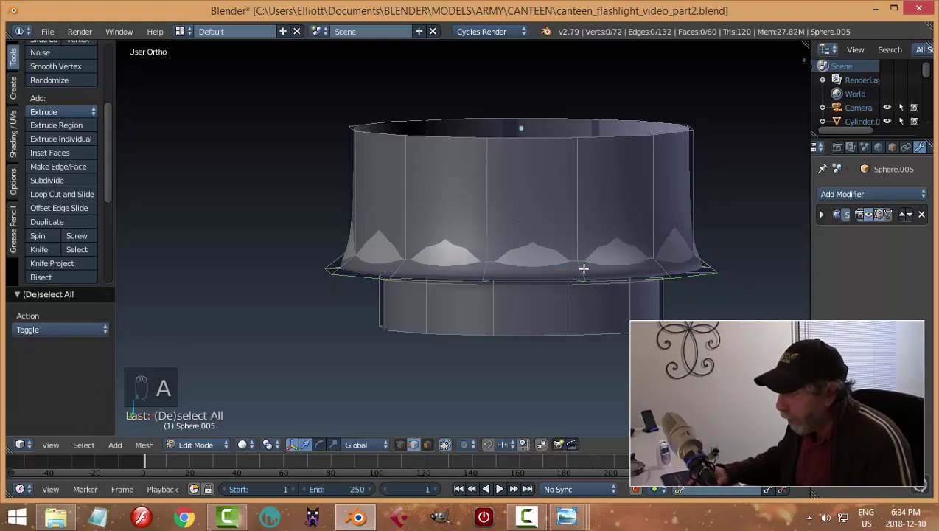
{"action": "key", "text": "ctrl+r"}
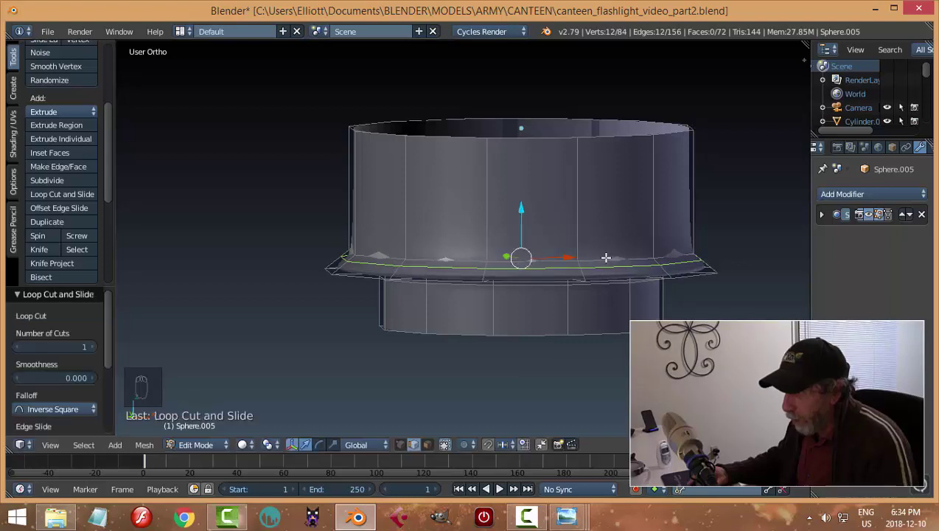
{"action": "key", "text": "s"}
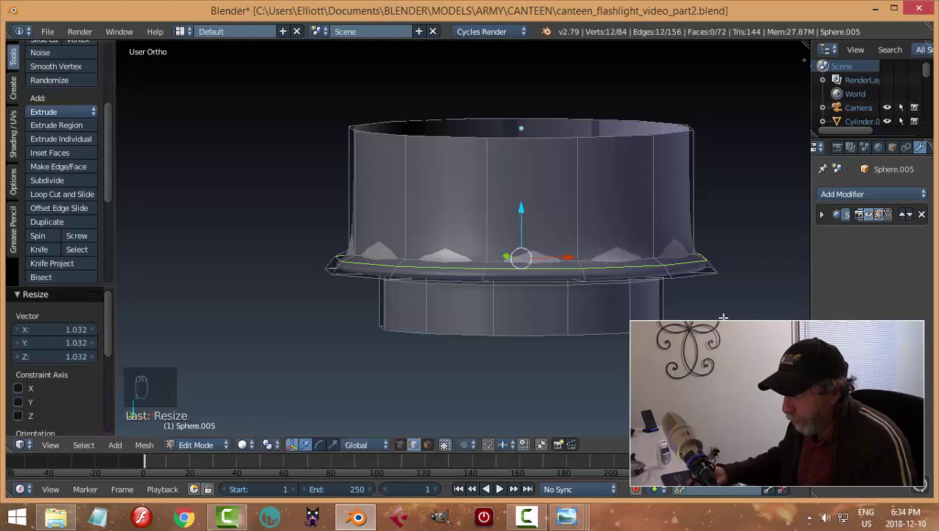
{"action": "key", "text": "a"}
{"action": "key", "text": "Tab"}
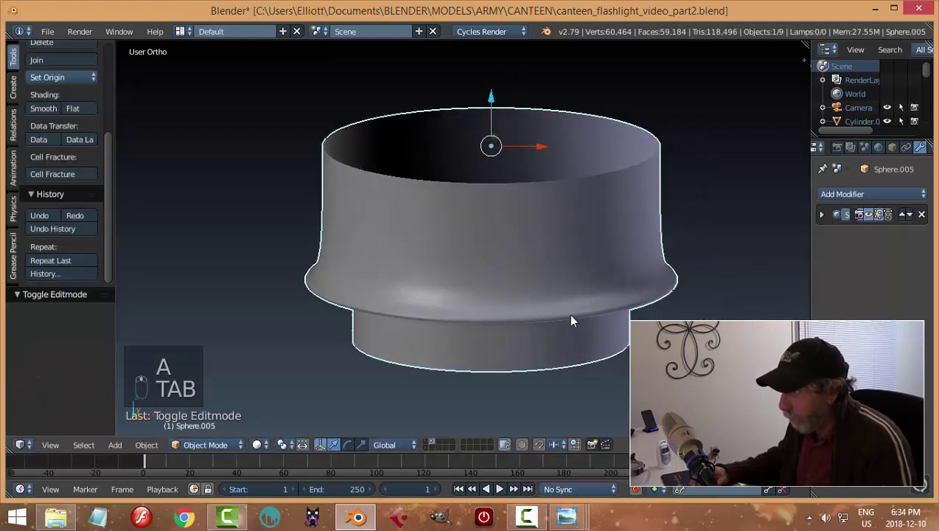
Add supporting edge rings along the flared ridge to sharpen it into a crisp flange
{"action": "key", "text": "Tab"}
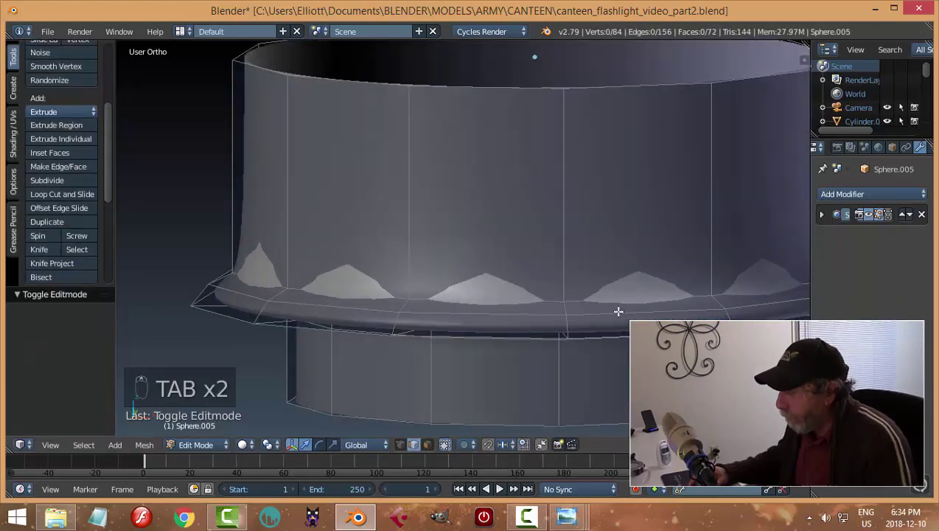
{"action": "key", "text": "ctrl+r"}
{"action": "key", "text": "a"}
{"action": "key", "text": "Tab"}
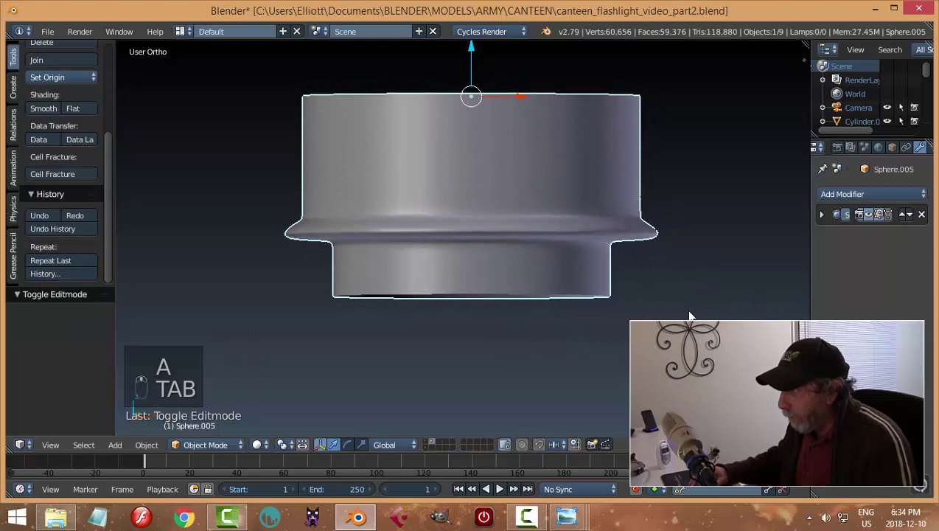
{"action": "key", "text": "Tab"}
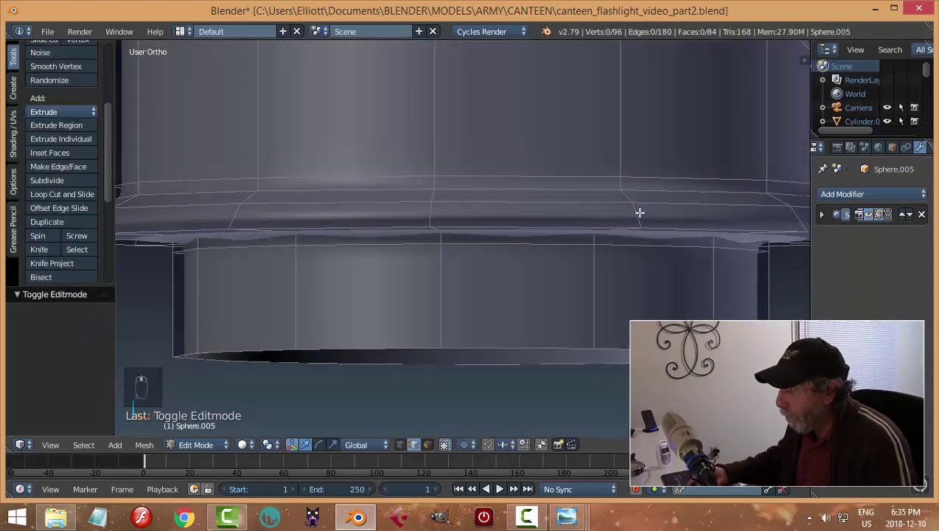
{"action": "key", "text": "ctrl+r"}
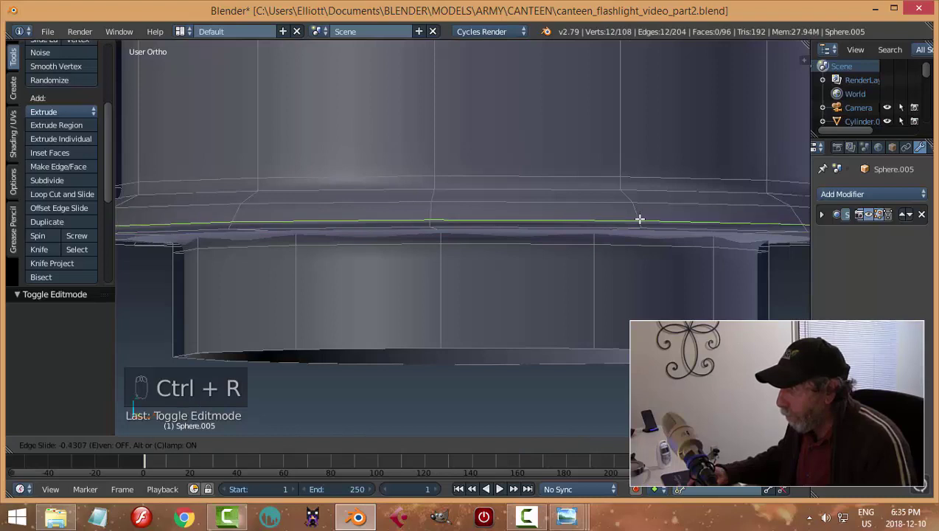
{"action": "key", "text": "a"}
{"action": "key", "text": "Tab"}
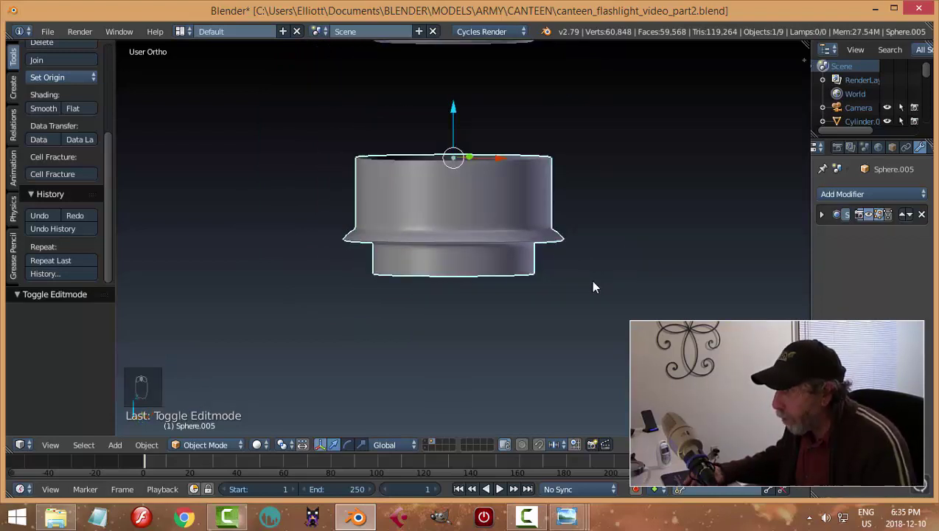
Zoom out to see the whole cup and deselect it
{"action": "key", "text": "Tab"}
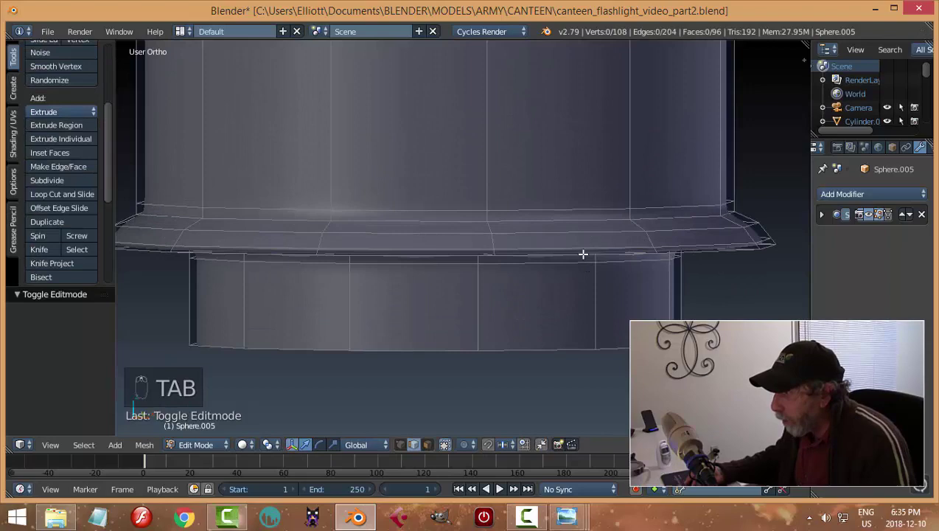
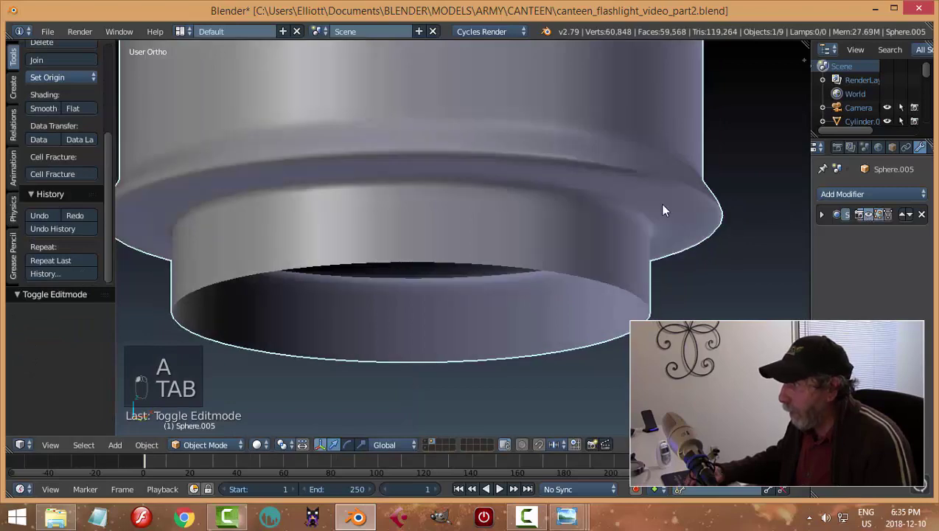
{"action": "left_click_drag", "start_coordinate": [663, 233], "coordinate": [635, 247]}
{"action": "key", "text": "a"}
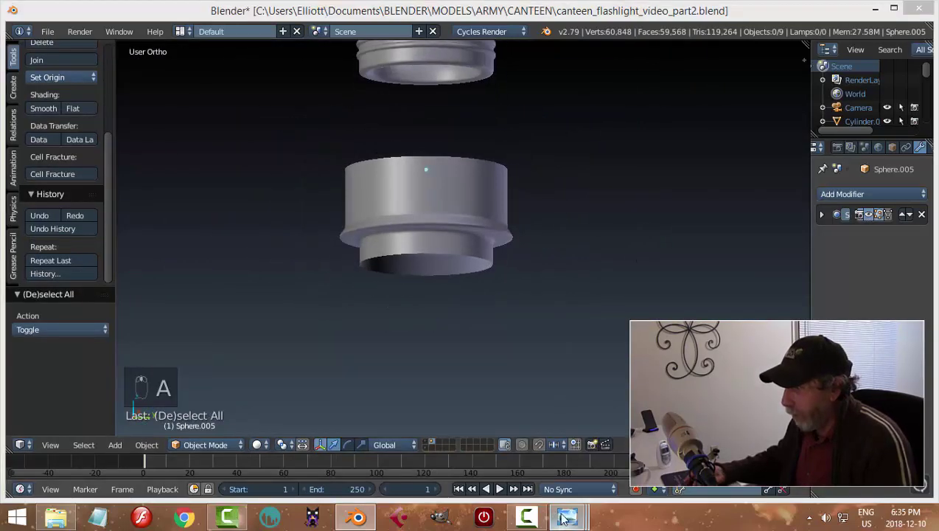
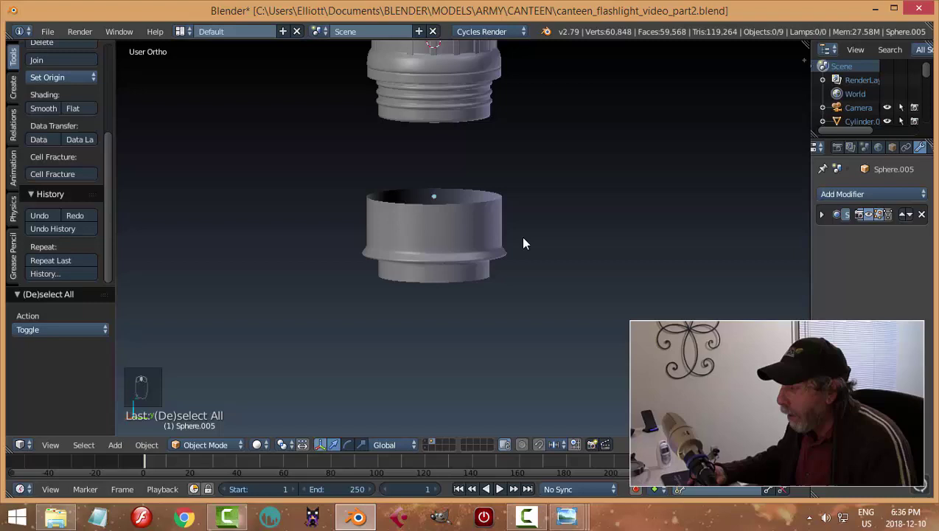
With the cup and threaded neck selected, bring up the Make Links options (Ctrl+L)
{"action": "left_click_drag", "start_coordinate": [456, 226], "coordinate": [553, 140]}
{"action": "key", "text": "ctrl+l"}
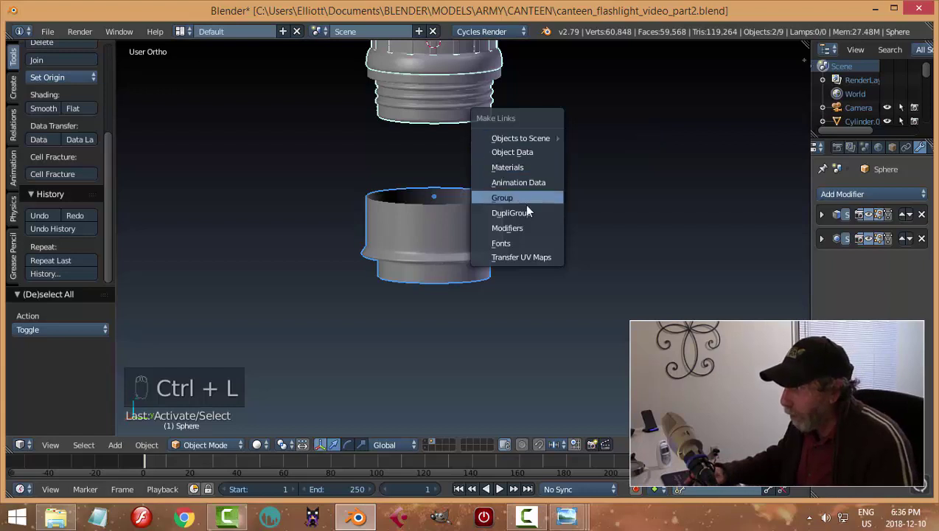
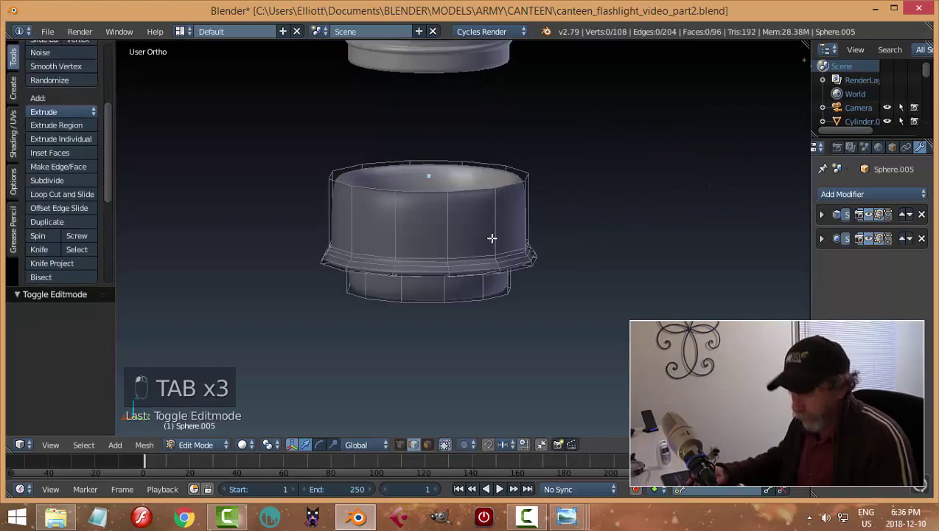
Add two edge loops near the cup's top rim
{"action": "key", "text": "ctrl+r"}
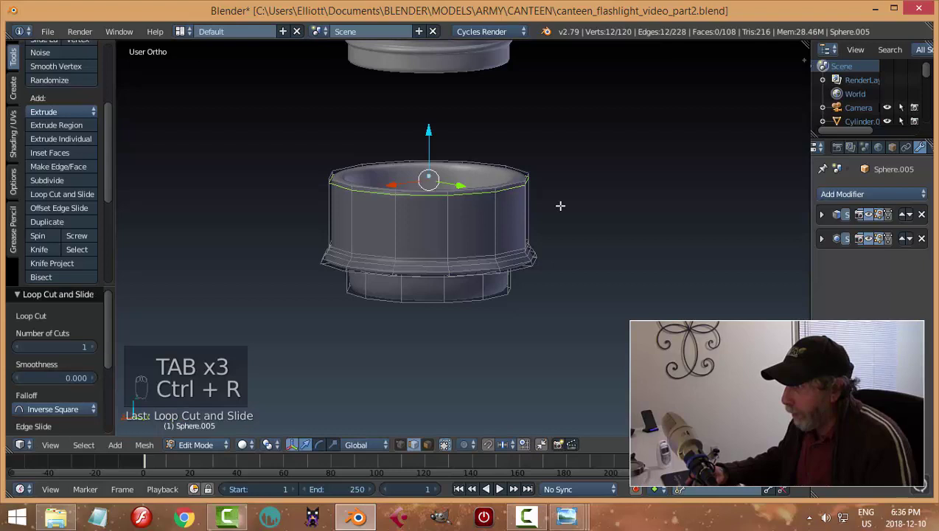
{"action": "key", "text": "Tab"}
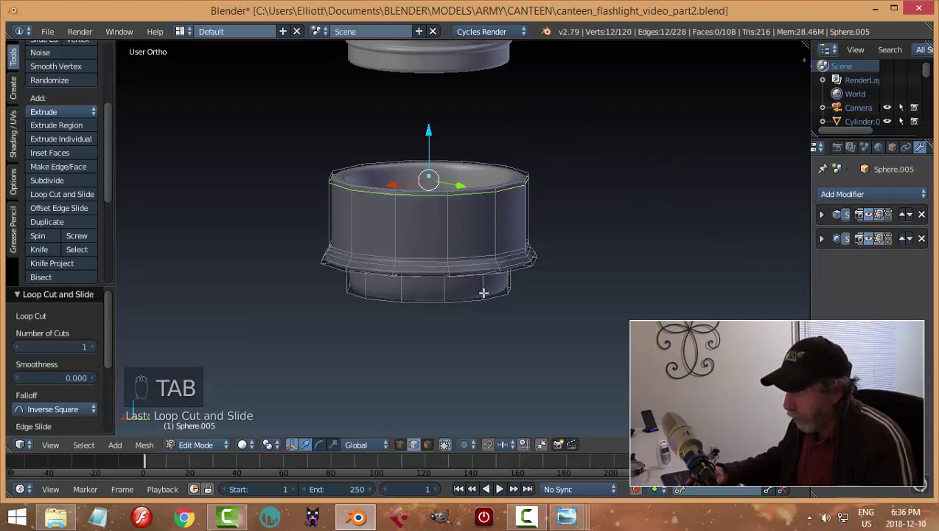
{"action": "key", "text": "ctrl+r"}
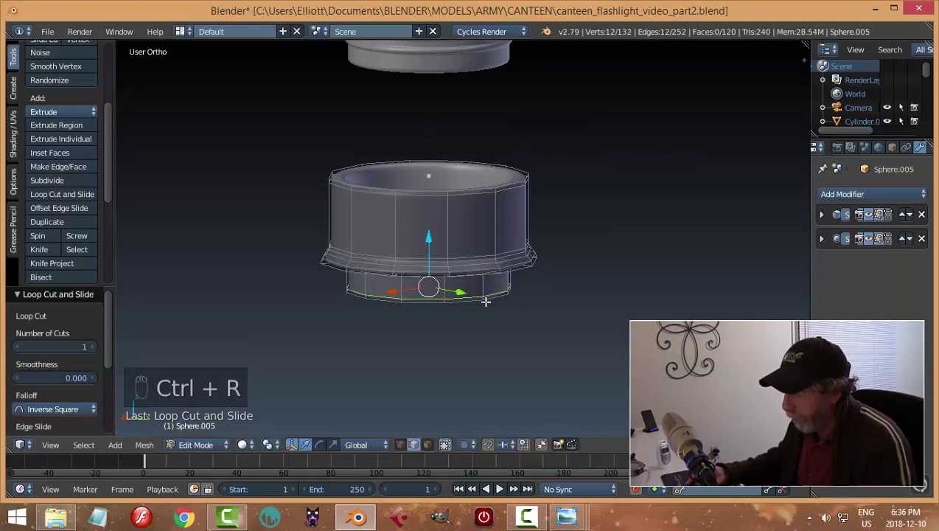
{"action": "key", "text": "a"}
Raise the cup up along Z over the threaded neck
{"action": "key", "text": "Tab"}
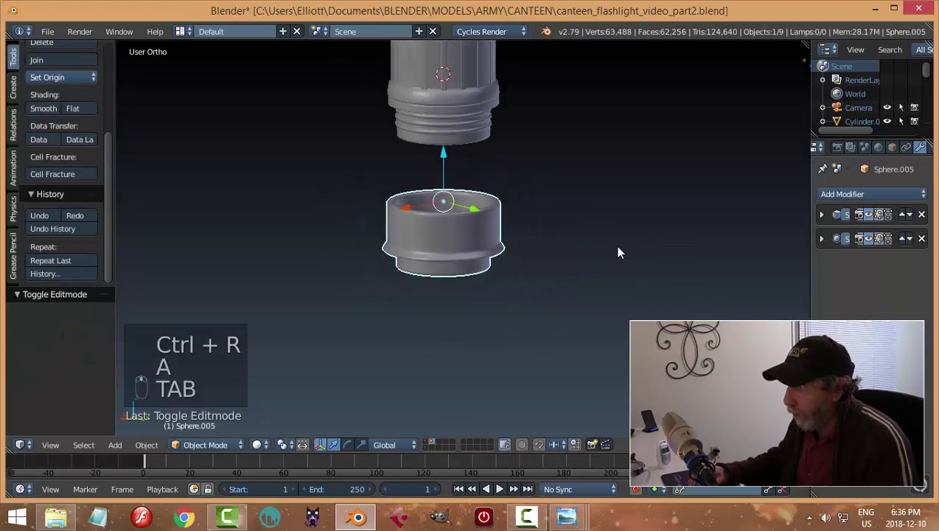
{"action": "left_click_drag", "start_coordinate": [617, 233], "coordinate": [468, 101]}
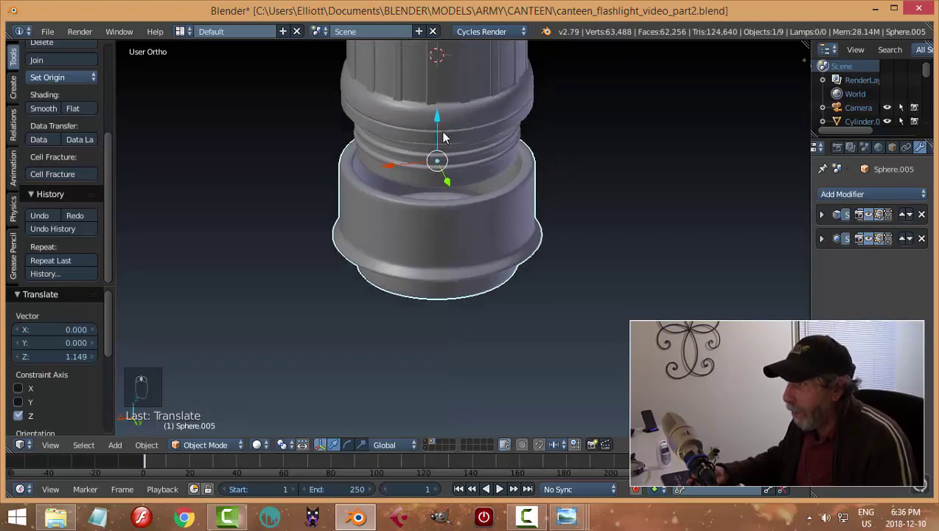
Orbit to inspect the cup's mesh in Edit Mode, then return to Object Mode beneath the neck
{"action": "left_click_drag", "start_coordinate": [445, 154], "coordinate": [447, 205]}
{"action": "left_click_drag", "start_coordinate": [447, 205], "coordinate": [394, 112]}
{"action": "left_click_drag", "start_coordinate": [395, 113], "coordinate": [510, 245]}
{"action": "key", "text": "Tab"}
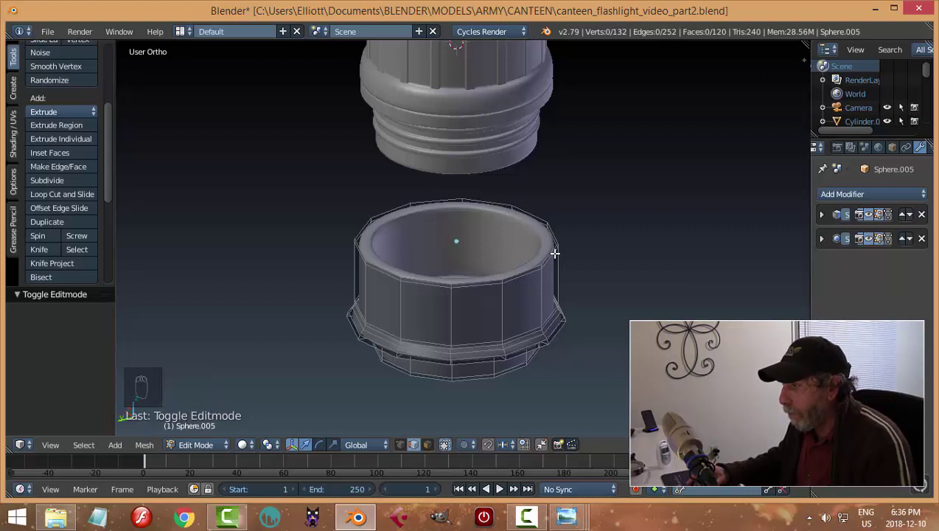
{"action": "key", "text": "Tab"}
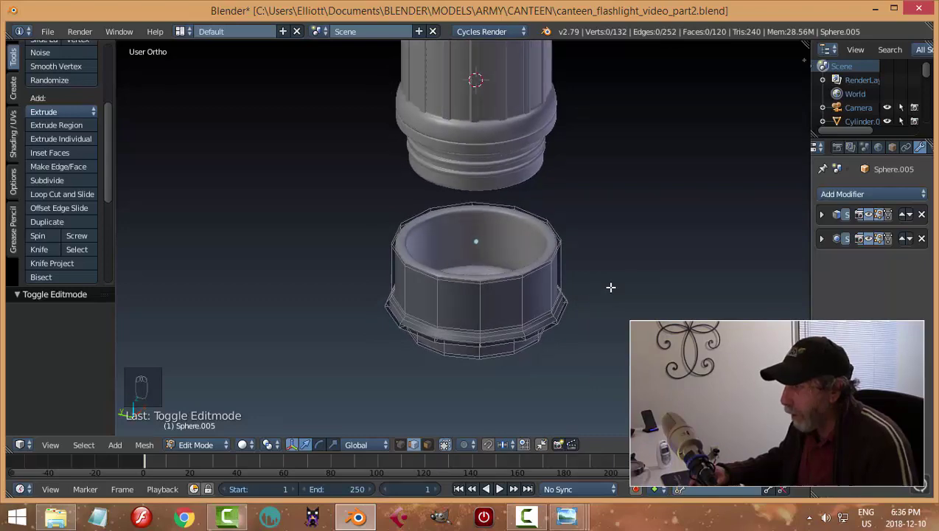
{"action": "key", "text": "Tab"}
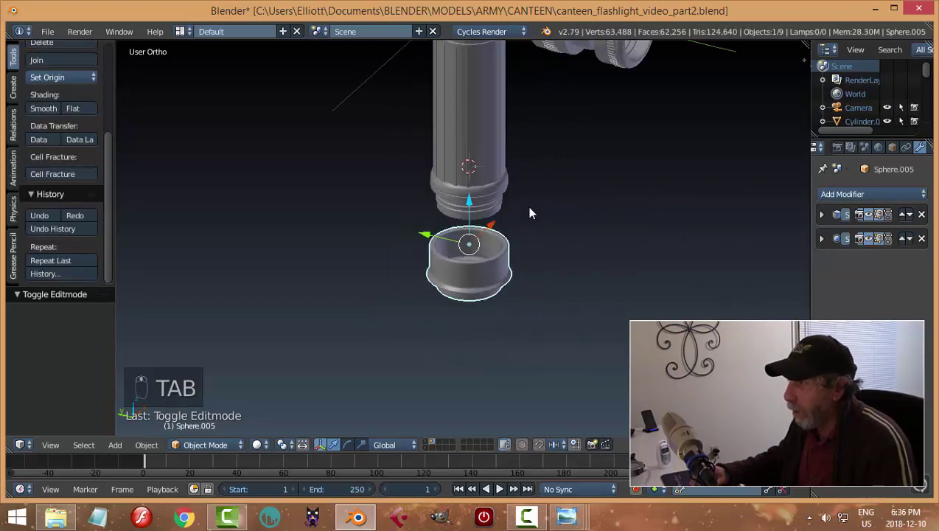
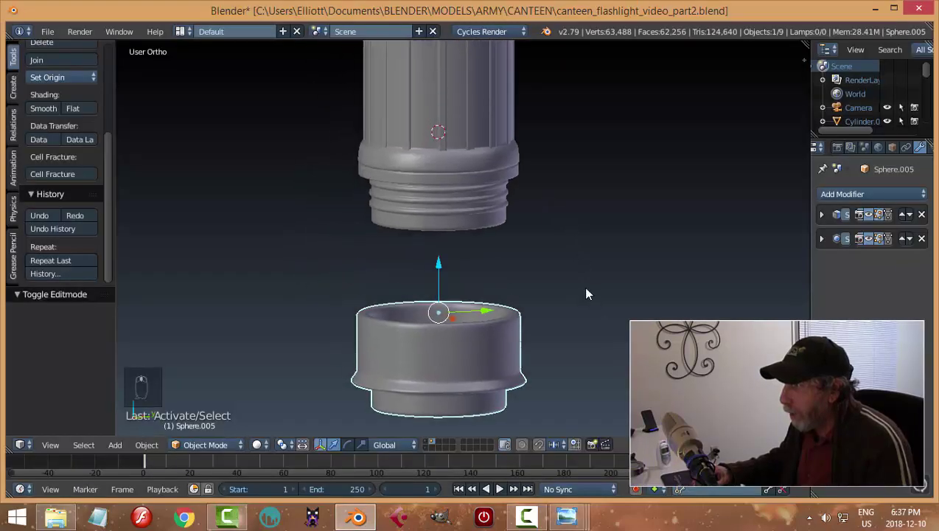
Duplicate the tube's flute strips (Plane.004) and move the copy down toward the cup
{"action": "left_click_drag", "start_coordinate": [489, 173], "coordinate": [587, 294]}
{"action": "key", "text": "shift+d"}
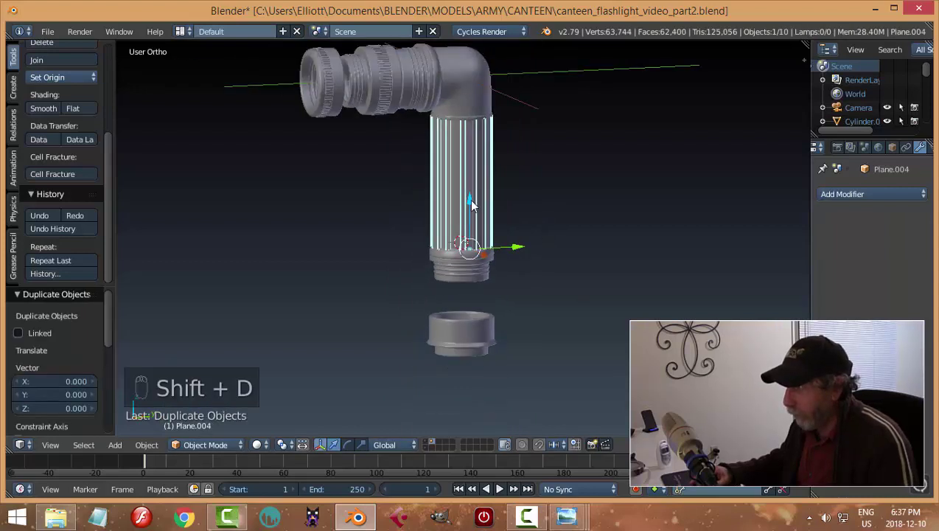
{"action": "left_click_drag", "start_coordinate": [473, 210], "coordinate": [602, 176]}
{"action": "left_click_drag", "start_coordinate": [601, 177], "coordinate": [630, 279]}
{"action": "key", "text": "s"}
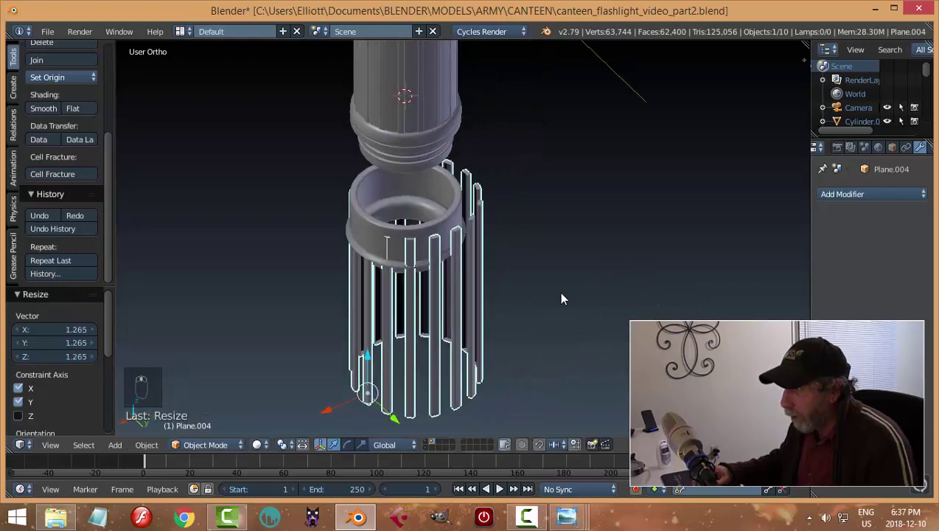
{"action": "key", "text": "ctrl+z"}
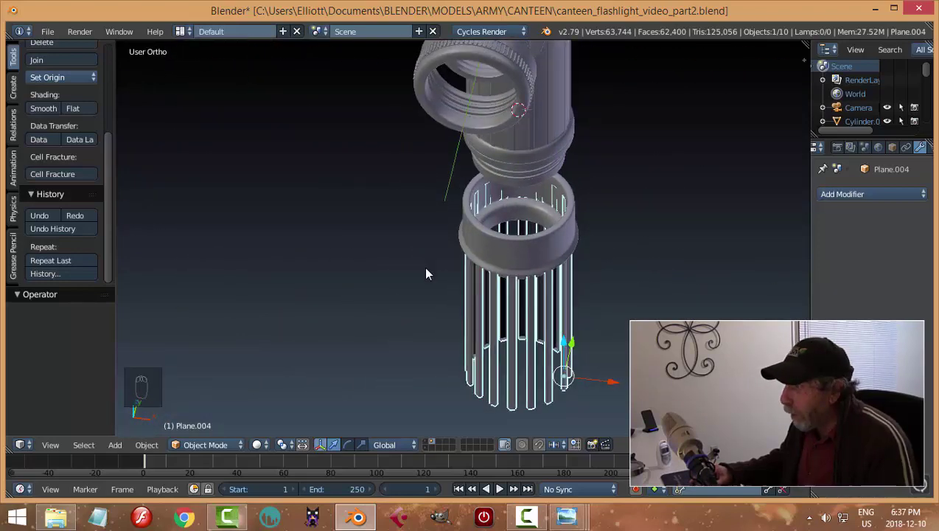
Move the copied strips further down and scale them to wrap the cup's width, viewed from the side
{"action": "left_click_drag", "start_coordinate": [70, 83], "coordinate": [546, 276]}
{"action": "middle_click", "coordinate": [546, 277]}
{"action": "key", "text": "shift+s"}
{"action": "key", "text": "s"}
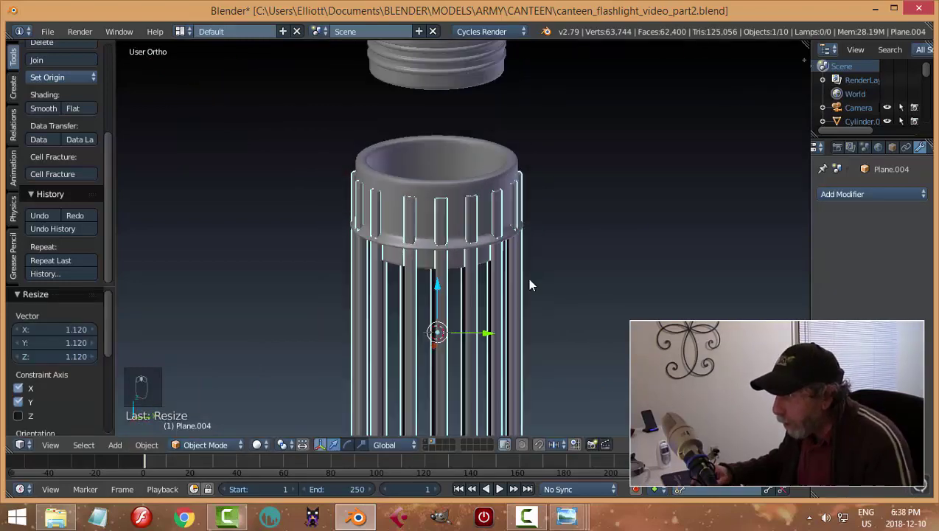
{"action": "key", "text": "KP_3"}
{"action": "middle_click", "coordinate": [547, 194]}
Enter Edit Mode on the copied strips from Right Ortho and clear the vertex selection
{"action": "key", "text": "Tab"}
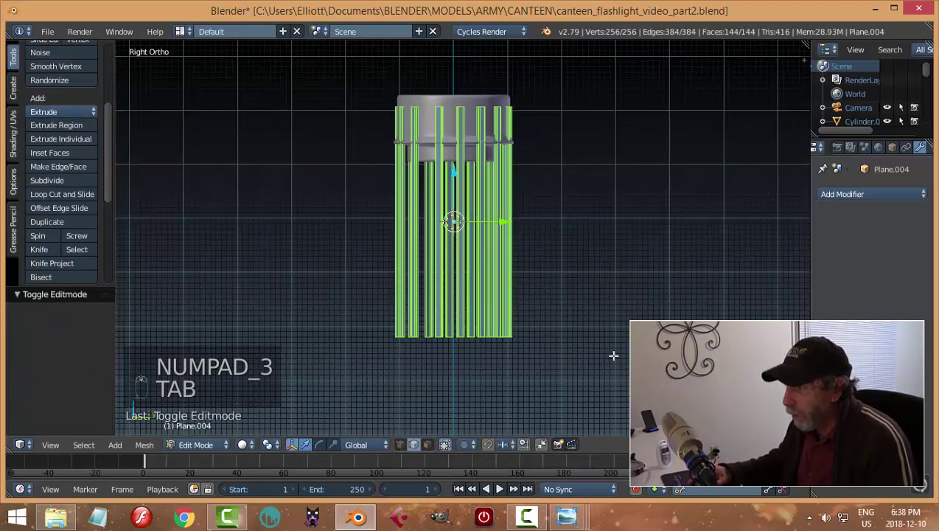
{"action": "key", "text": "a"}
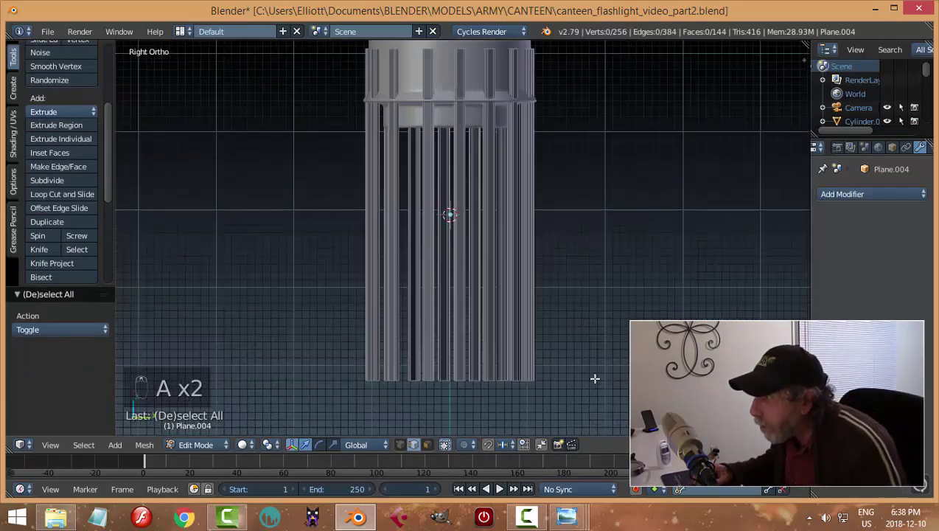
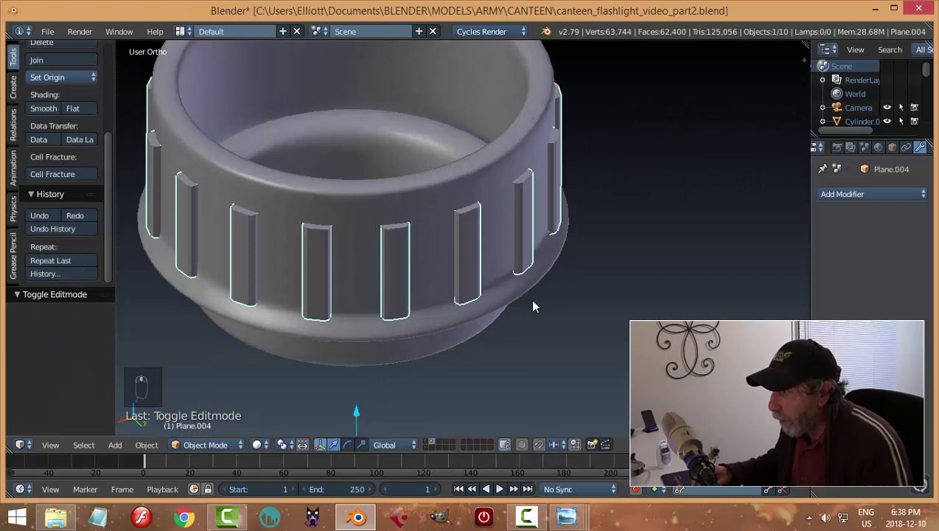
Center the pivot on the ribs and scale them in against the cup wall
{"action": "left_click_drag", "start_coordinate": [538, 304], "coordinate": [61, 88]}
{"action": "left_click_drag", "start_coordinate": [62, 88], "coordinate": [601, 329]}
{"action": "key", "text": "shift+s"}
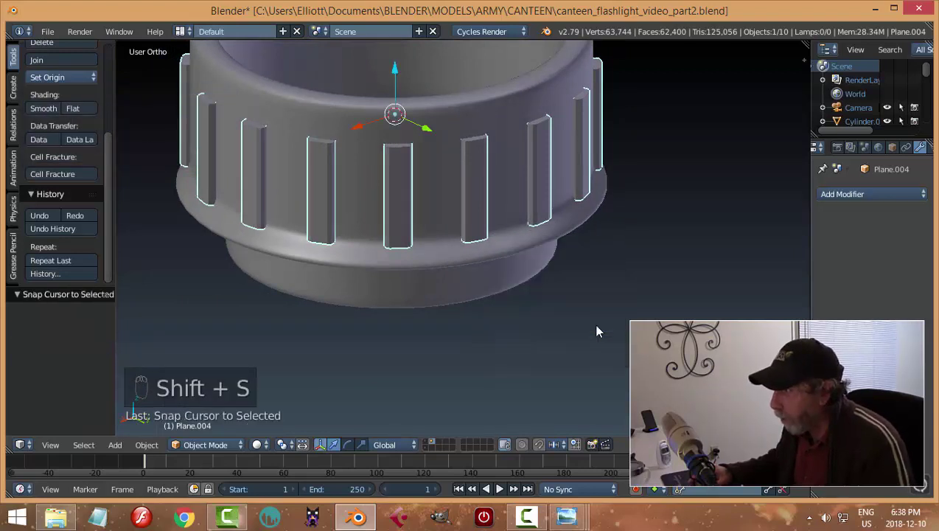
{"action": "key", "text": "s"}
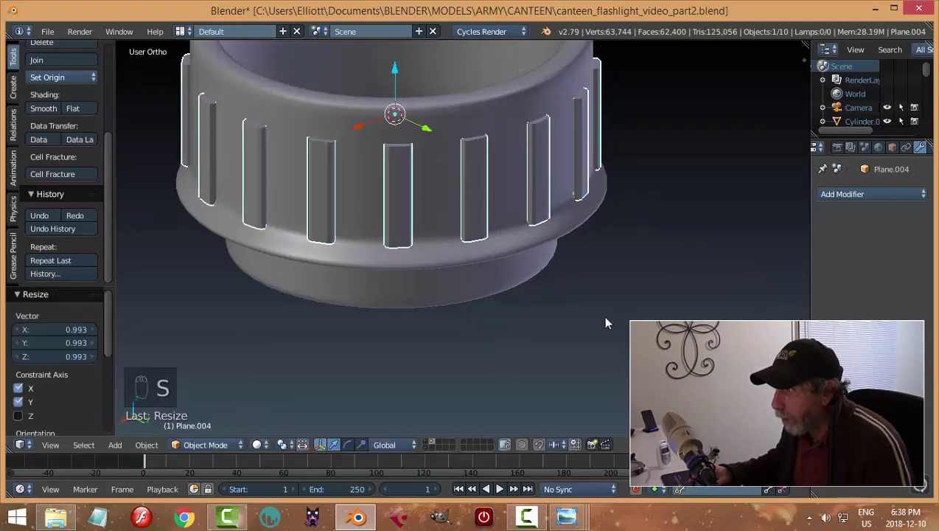
{"action": "key", "text": "a"}
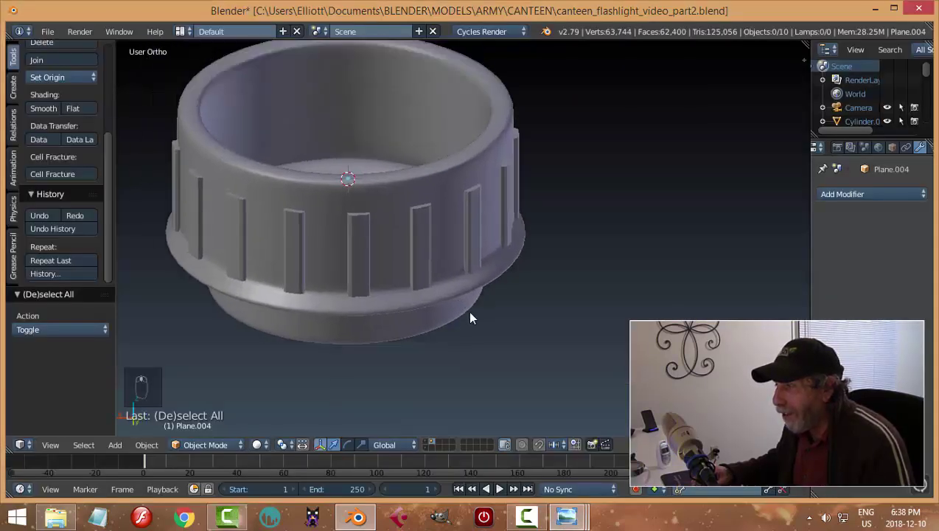
Round the ribs with a Bevel modifier, width 0.1 and 2 segments
{"action": "left_click_drag", "start_coordinate": [374, 266], "coordinate": [675, 283]}
{"action": "key", "text": "a"}
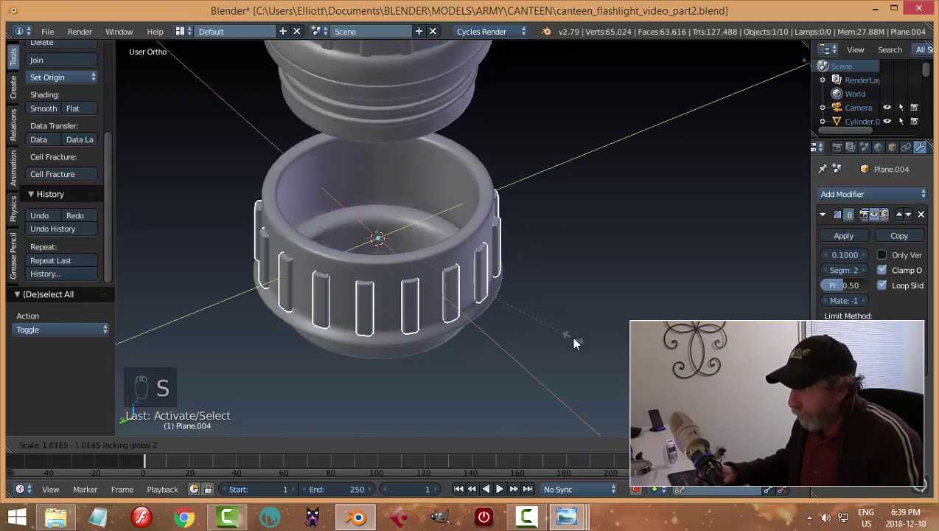
Lower the rounded ribs slightly on the cup and resize them to sit on its wall
{"action": "key", "text": "a"}
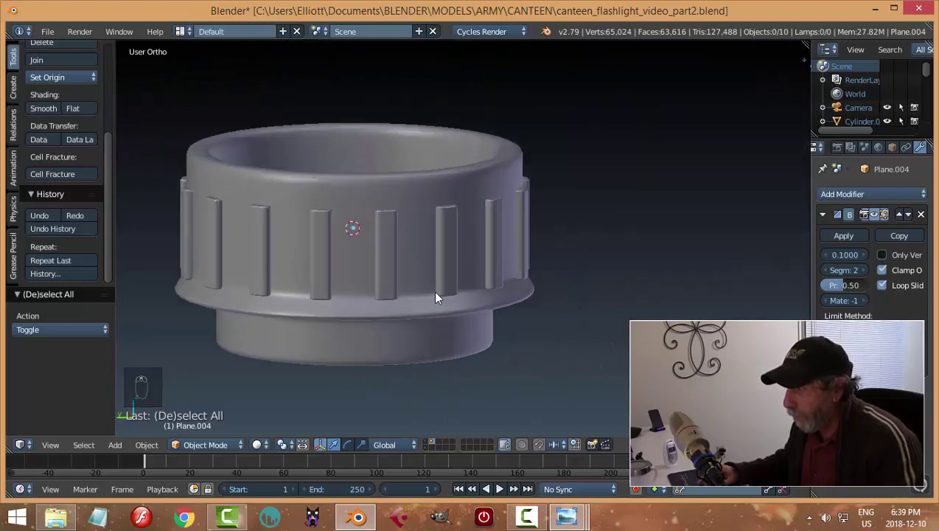
{"action": "left_click_drag", "start_coordinate": [391, 261], "coordinate": [354, 184]}
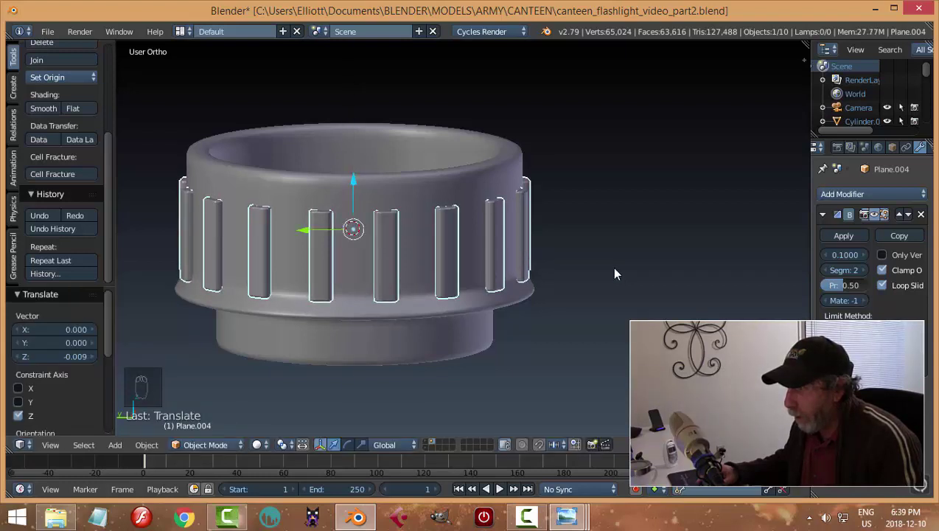
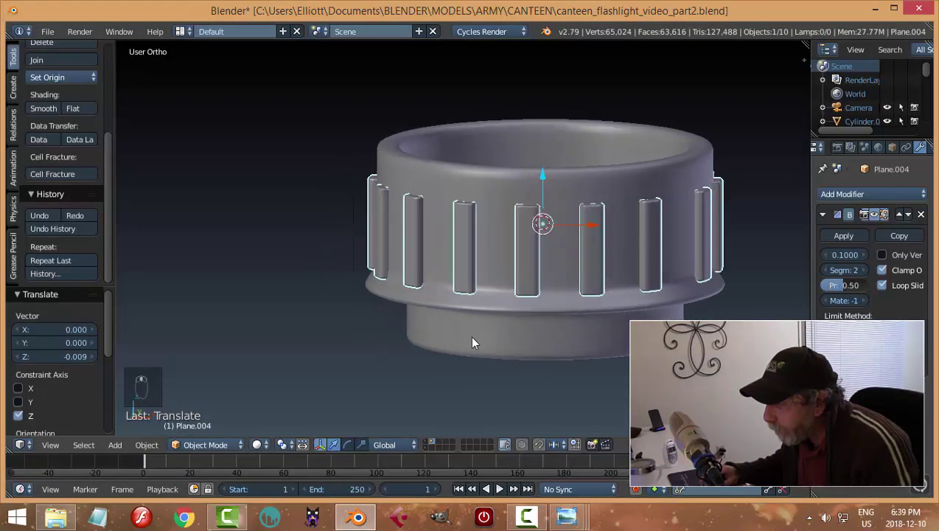
{"action": "key", "text": "s"}
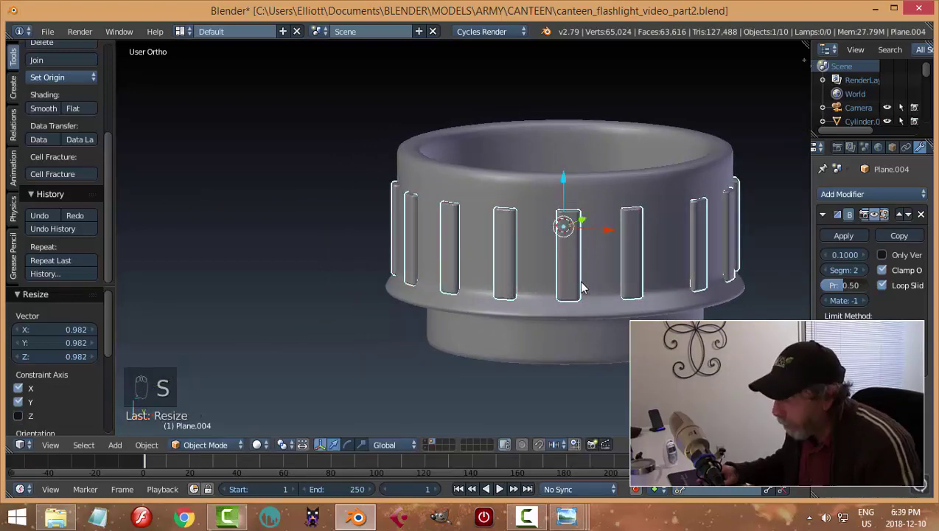
{"action": "left_click_drag", "start_coordinate": [567, 186], "coordinate": [660, 264]}
Inspect the ribbed sleeve from the front view and save the file
{"action": "key", "text": "a"}
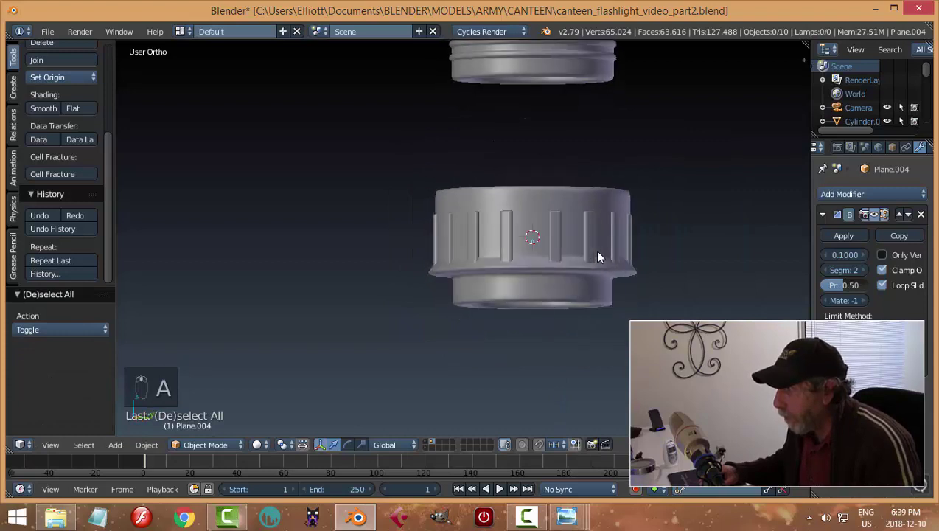
{"action": "middle_click", "coordinate": [677, 303]}
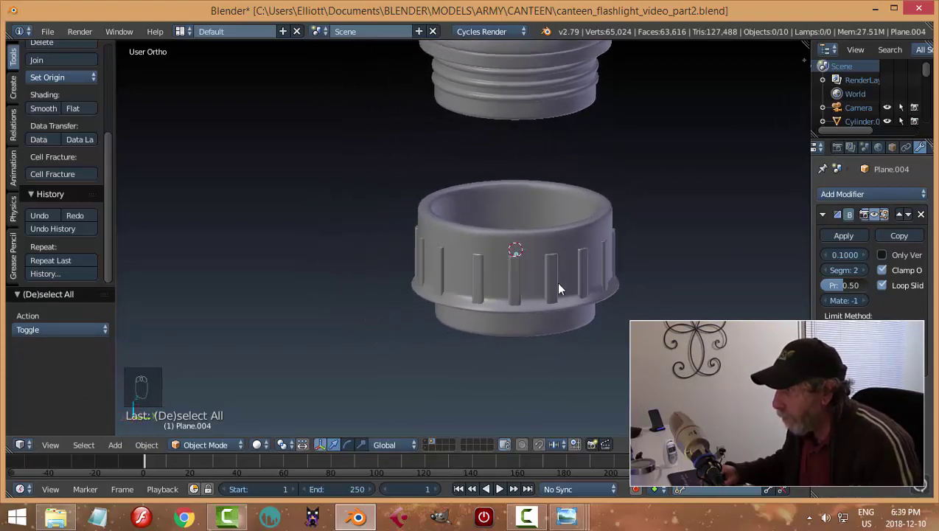
{"action": "key", "text": "KP_1"}
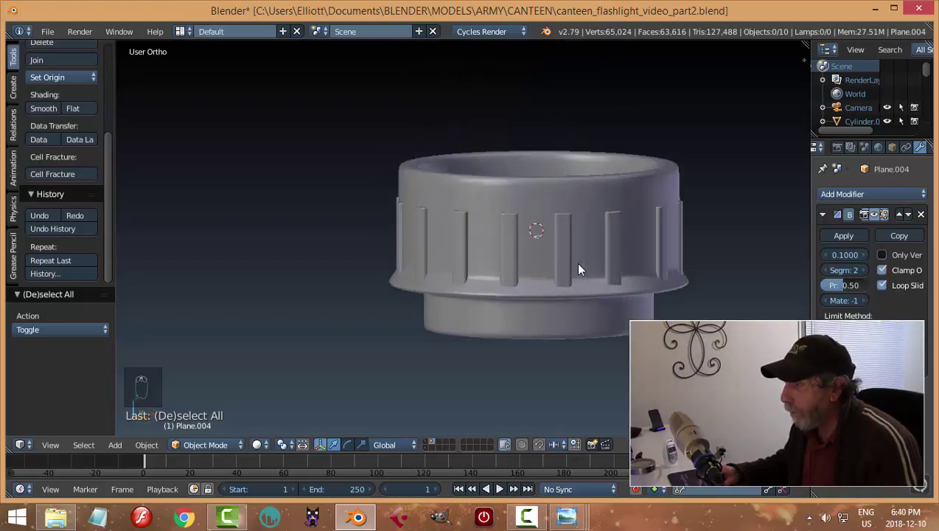
{"action": "key", "text": "ctrl+s"}
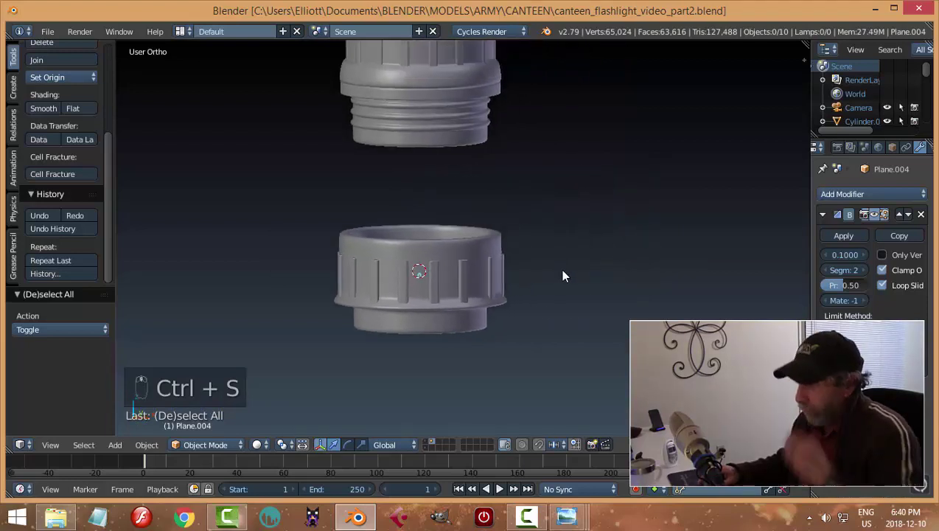
Select the ribs object and check its mesh and bevel in and out of Edit Mode
{"action": "left_click", "coordinate": [440, 279]}
{"action": "key", "text": "Tab"}
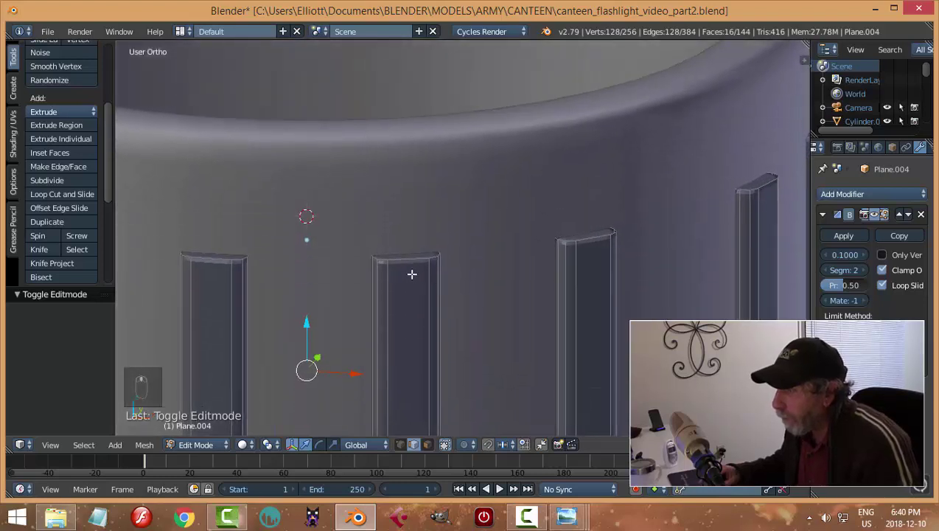
{"action": "key", "text": "ctrl+r"}
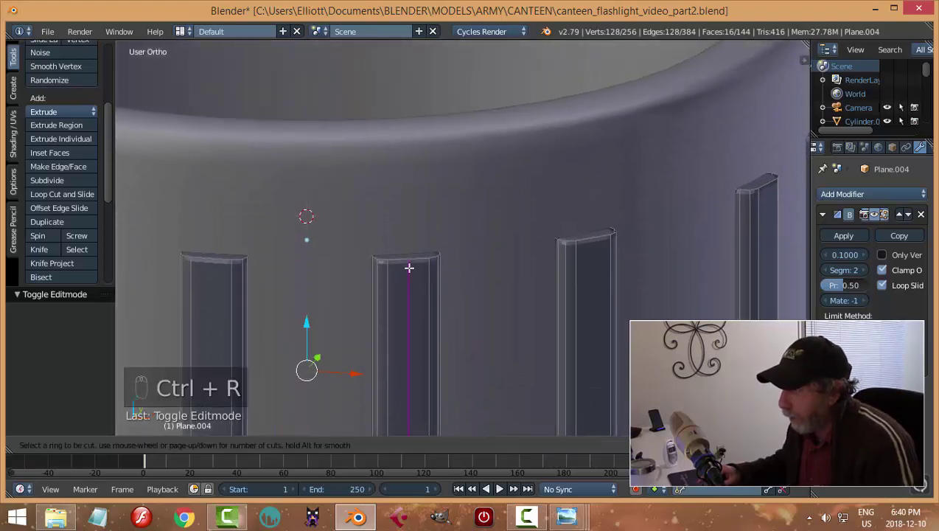
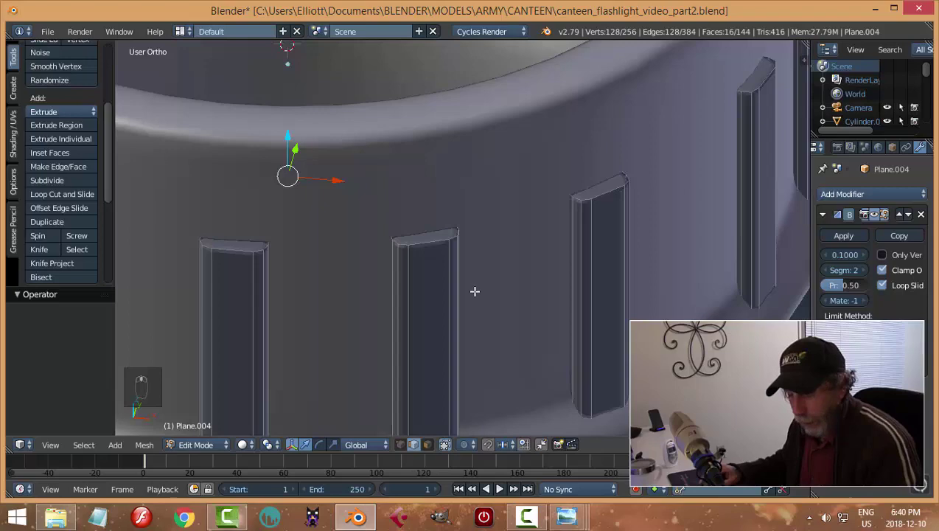
{"action": "key", "text": "Tab"}
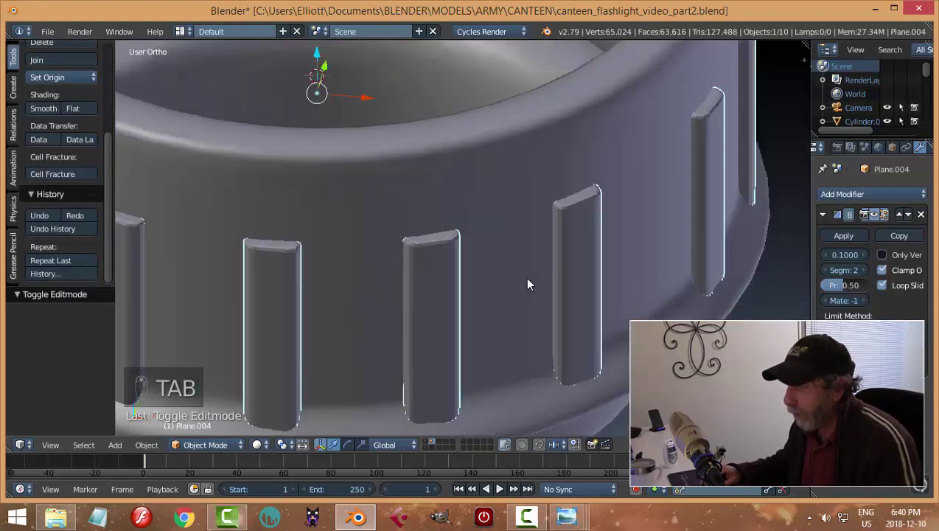
{"action": "key", "text": "Tab"}
{"action": "middle_click", "coordinate": [539, 265]}
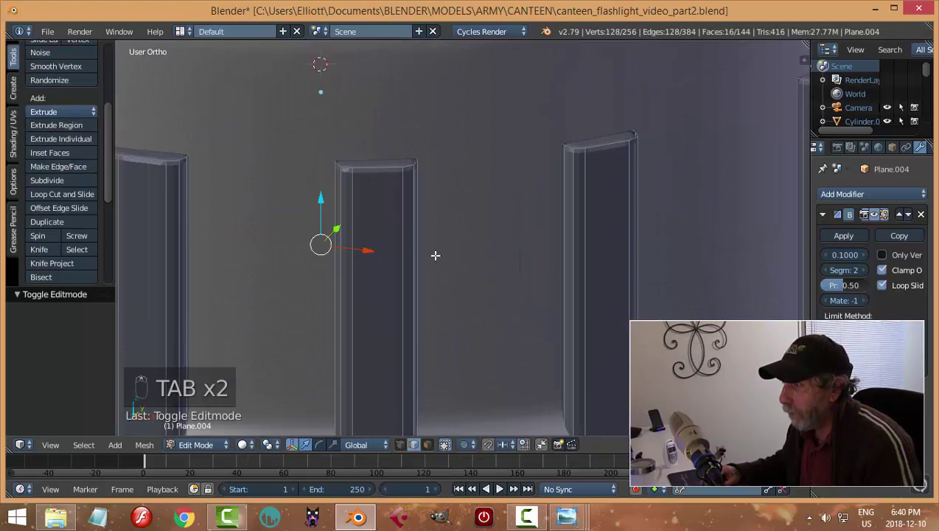
Back in Object Mode, reduce the ribs' Bevel Width to 0.009 and view the ring beneath the neck
{"action": "key", "text": "Tab"}
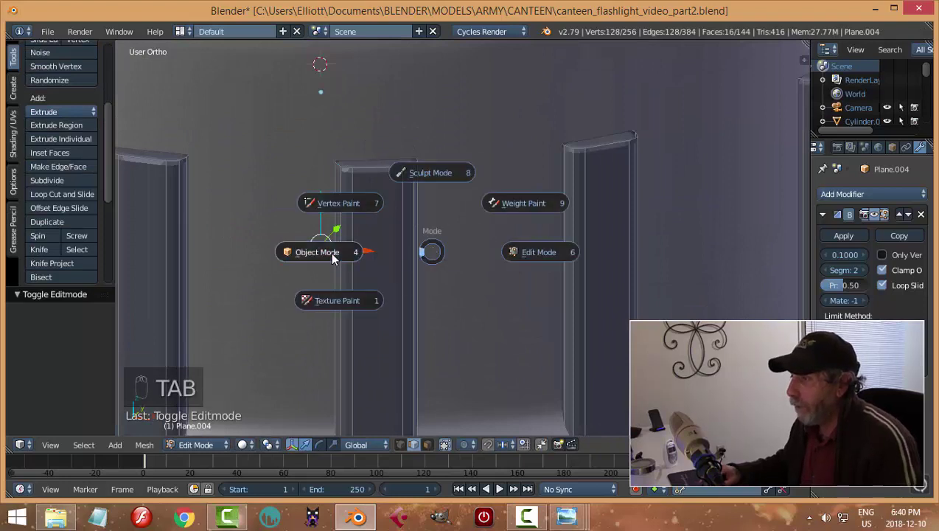
{"action": "left_click_drag", "start_coordinate": [451, 243], "coordinate": [39, 113]}
{"action": "left_click_drag", "start_coordinate": [39, 114], "coordinate": [628, 288]}
{"action": "left_click_drag", "start_coordinate": [628, 288], "coordinate": [570, 289]}
{"action": "key", "text": "a"}
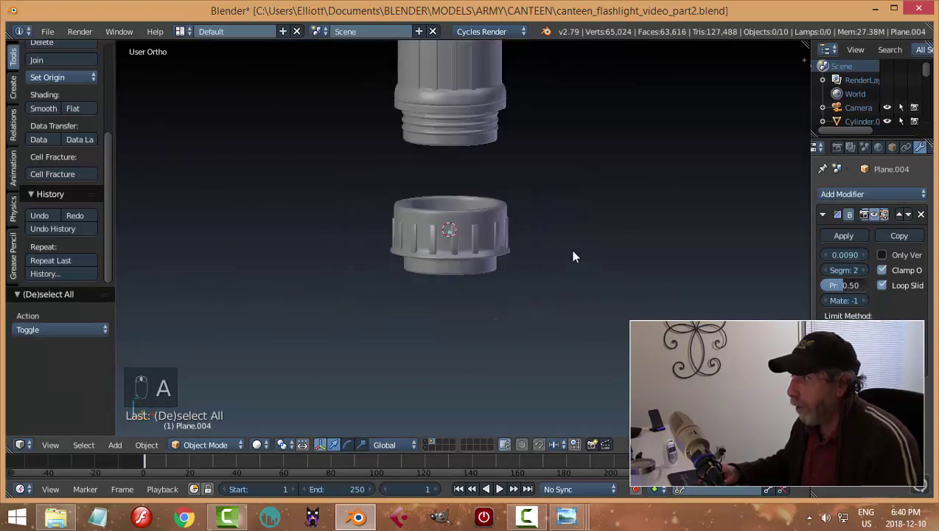
Save, orbit above the cap ring and enter Edit Mode on its body Sphere.005
{"action": "key", "text": "ctrl+s"}
{"action": "left_click_drag", "start_coordinate": [547, 270], "coordinate": [473, 312]}
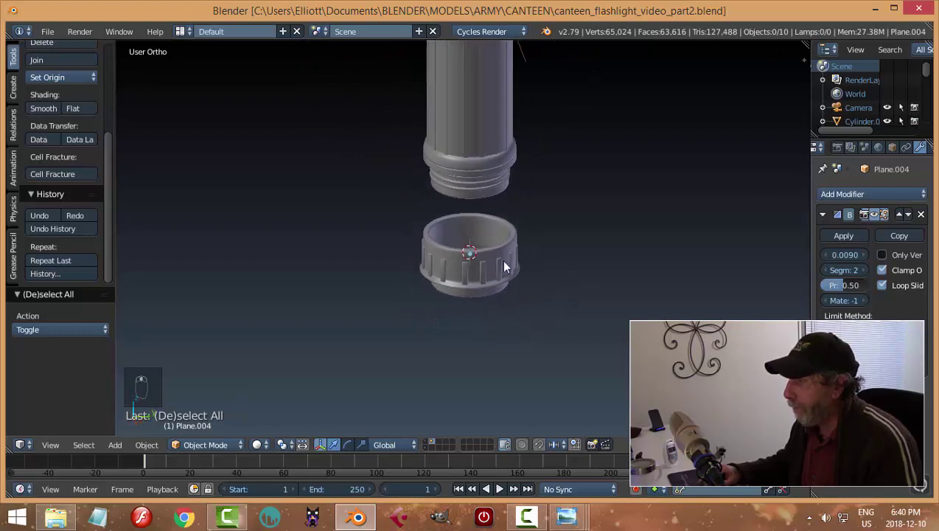
{"action": "left_click_drag", "start_coordinate": [837, 241], "coordinate": [669, 289]}
{"action": "left_click_drag", "start_coordinate": [670, 289], "coordinate": [596, 288]}
{"action": "key", "text": "Tab"}
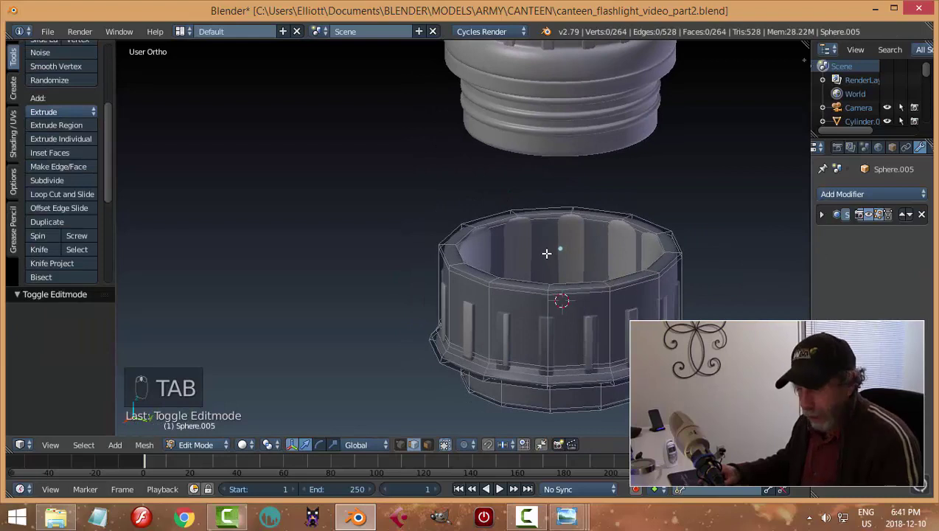
Loop-cut inside the ring and scale the inner loops vertically and inward into thread ridges
{"action": "key", "text": "ctrl+r"}
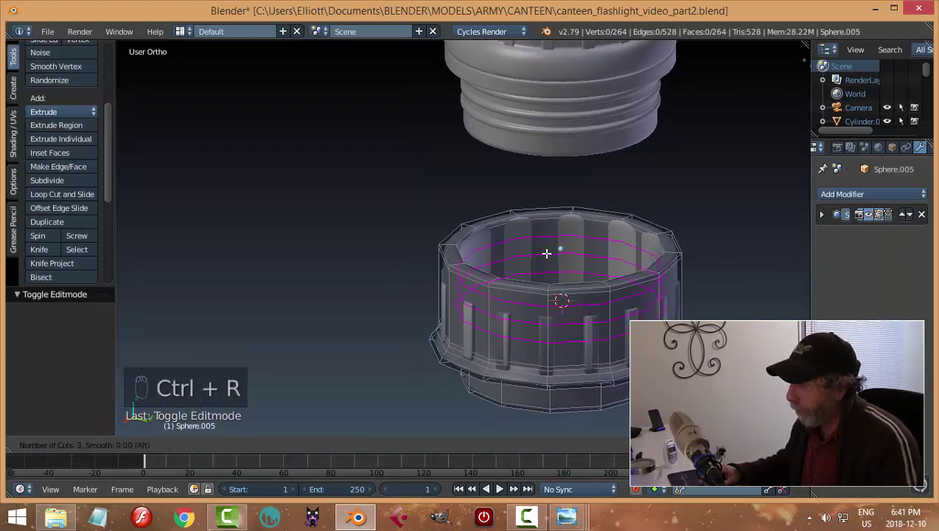
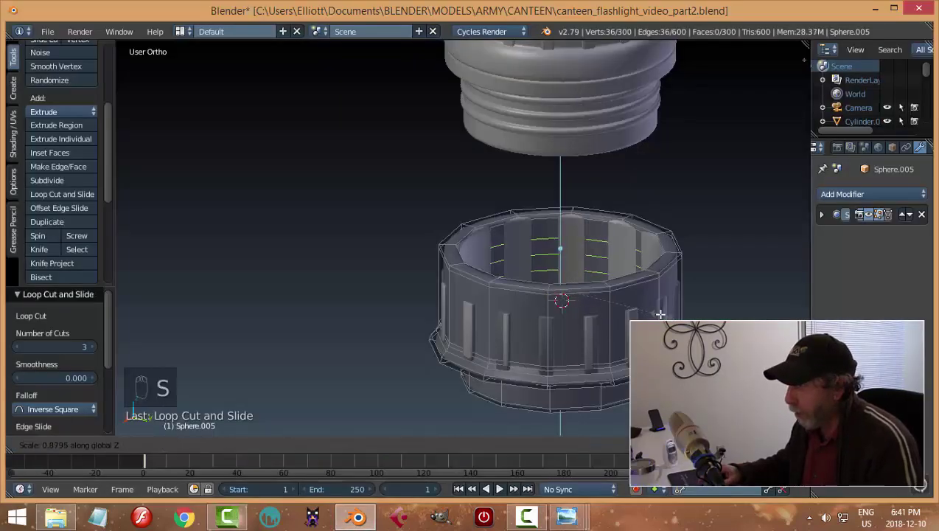
{"action": "key", "text": "ctrl+b"}
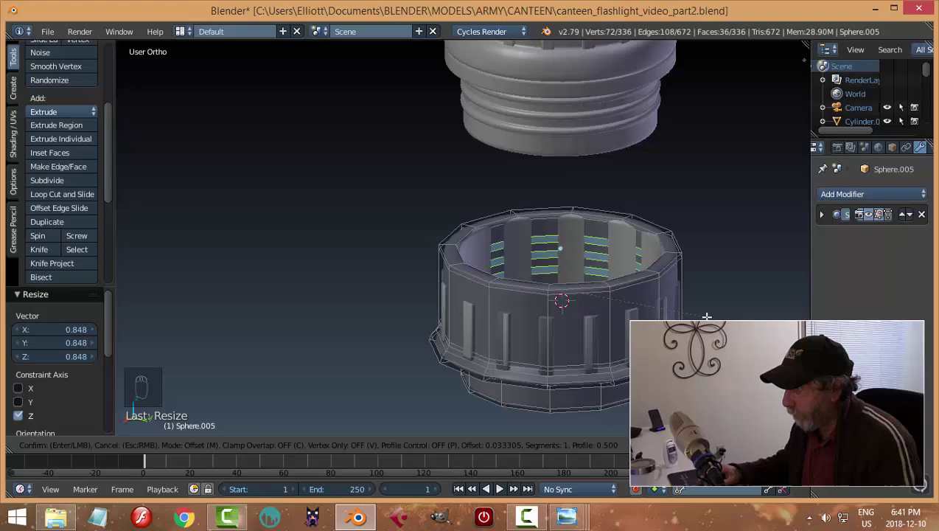
{"action": "key", "text": "e"}
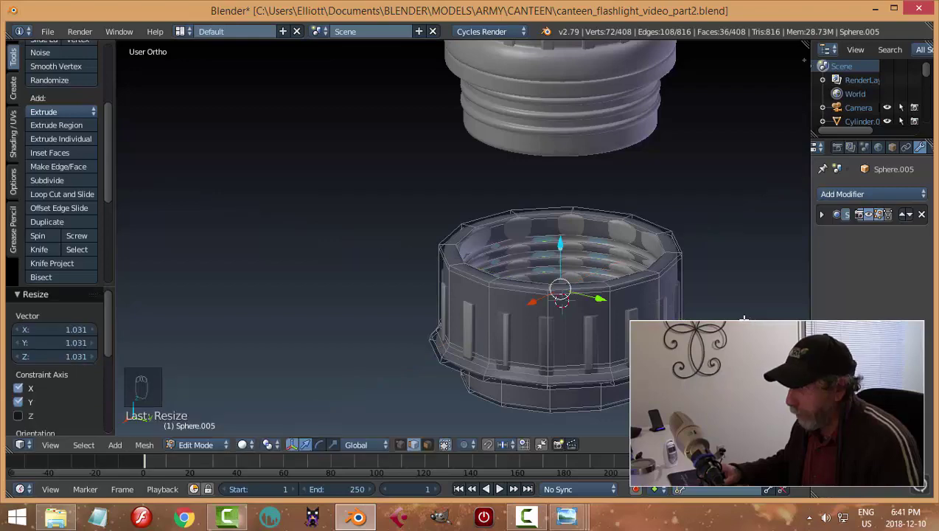
{"action": "key", "text": "Tab"}
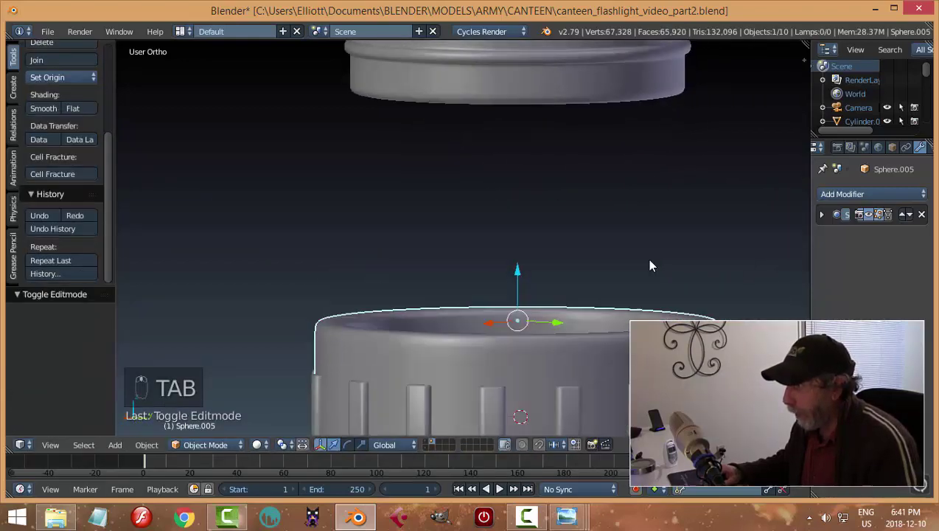
Add several loop cuts inside the ring working up toward its rim
{"action": "key", "text": "Tab"}
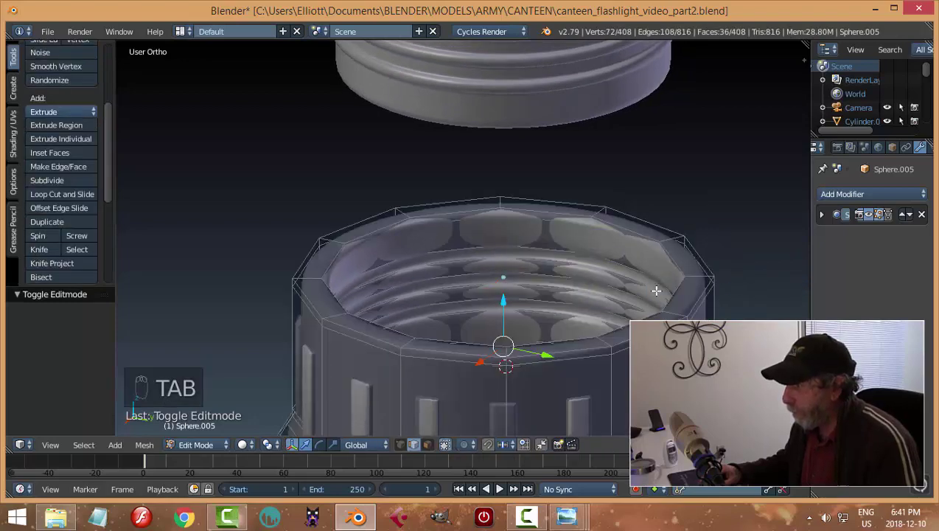
{"action": "key", "text": "ctrl+r"}
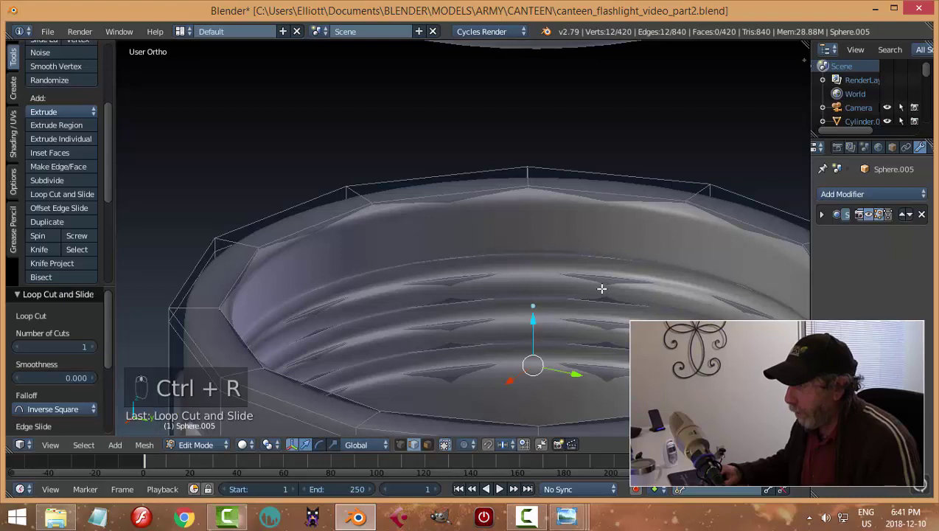
{"action": "key", "text": "ctrl+r"}
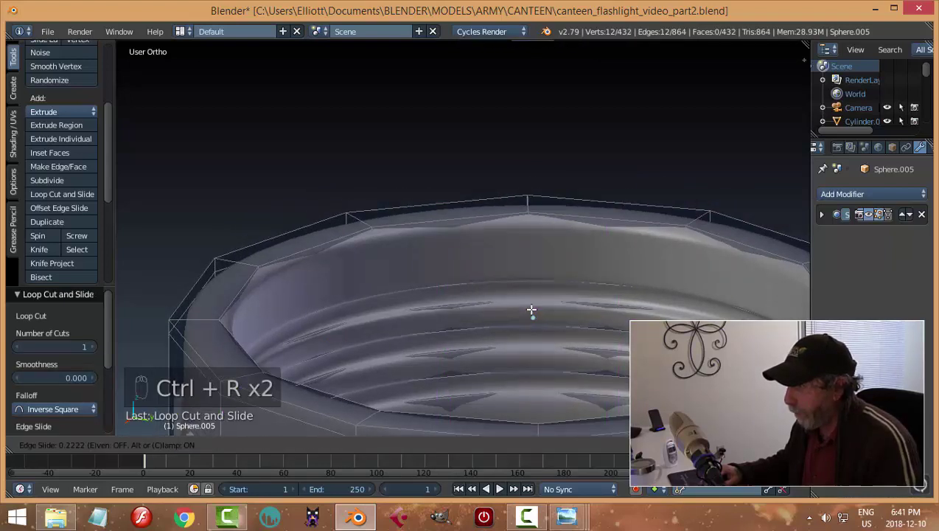
{"action": "key", "text": "ctrl+r"}
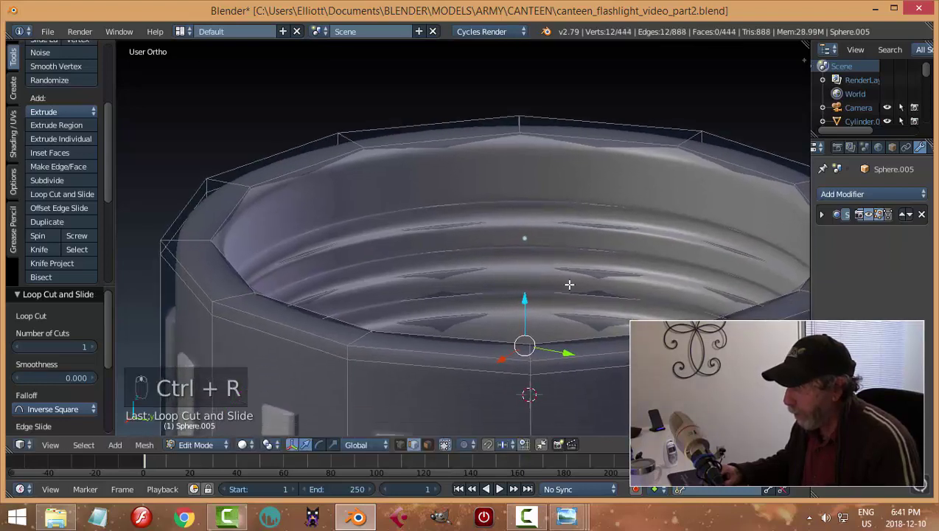
{"action": "key", "text": "ctrl+r"}
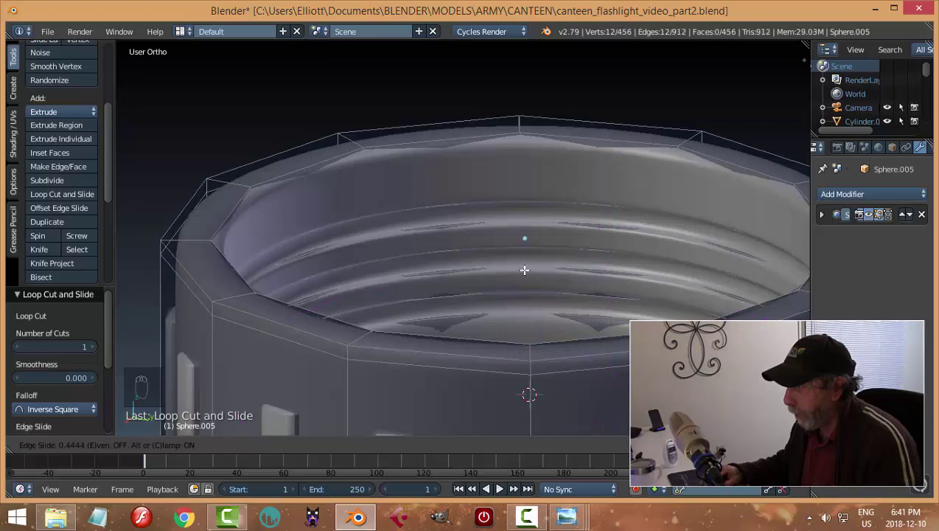
{"action": "key", "text": "ctrl+r"}
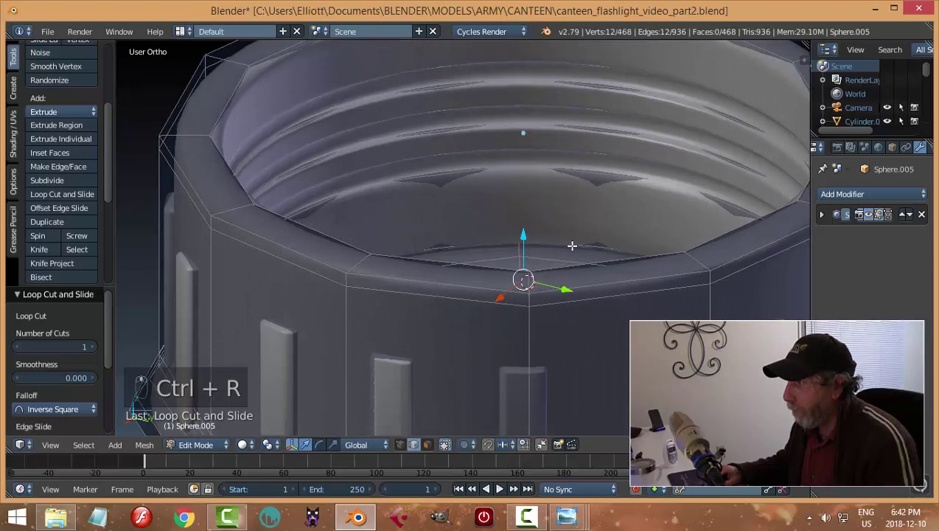
{"action": "key", "text": "ctrl+r"}
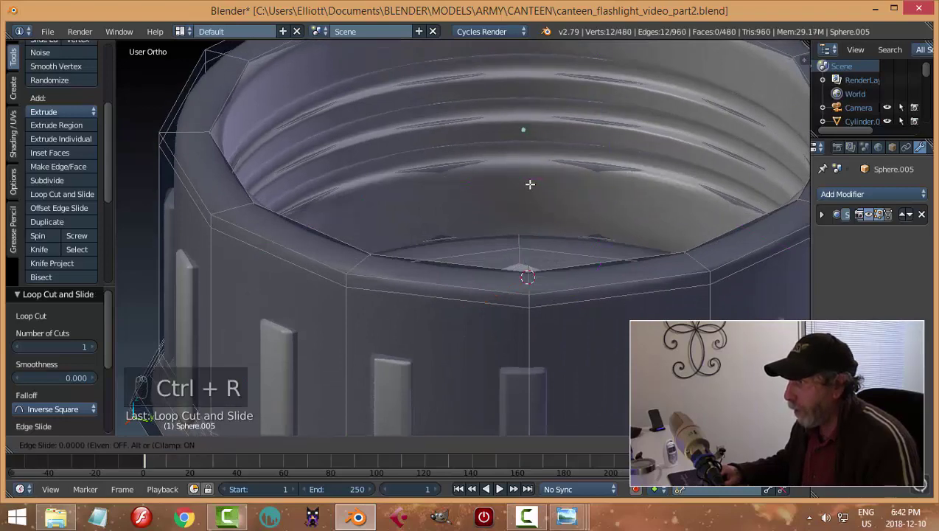
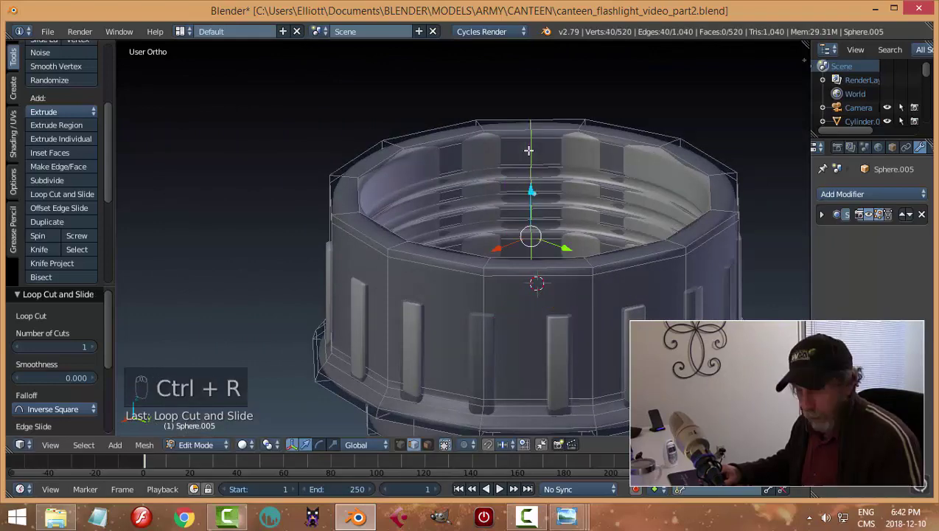
Undo one cut, place a final loop just below the inner rim and return to Object Mode
{"action": "key", "text": "ctrl+z"}
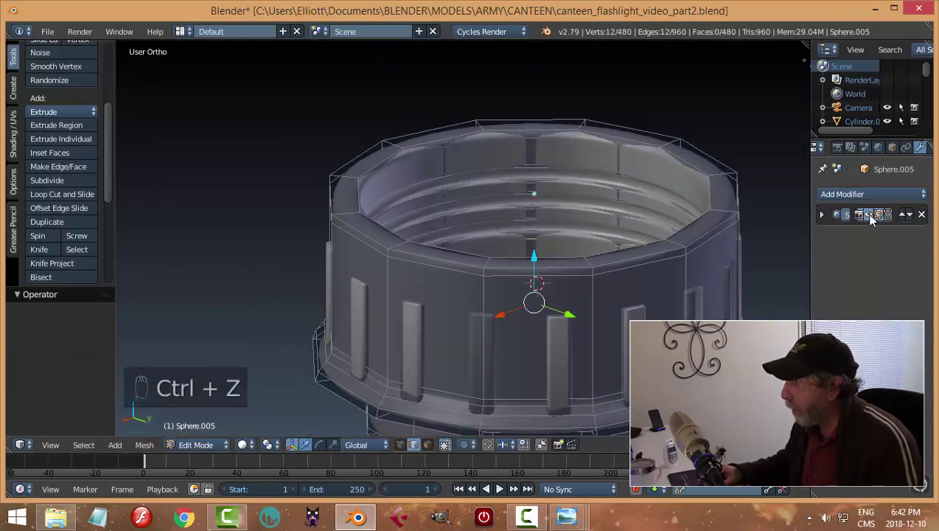
{"action": "left_click_drag", "start_coordinate": [873, 220], "coordinate": [833, 210]}
{"action": "key", "text": "a"}
{"action": "key", "text": "a"}
{"action": "key", "text": "ctrl+r"}
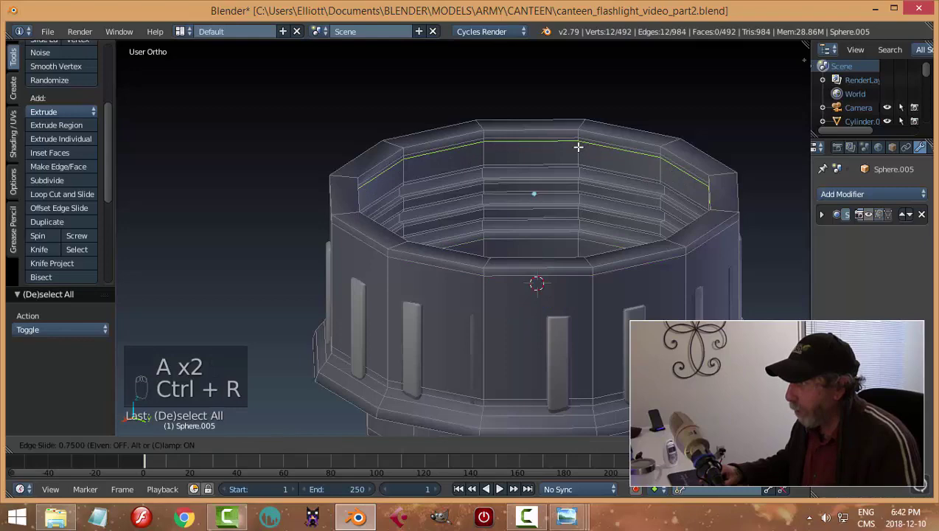
{"action": "key", "text": "a"}
{"action": "key", "text": "Tab"}
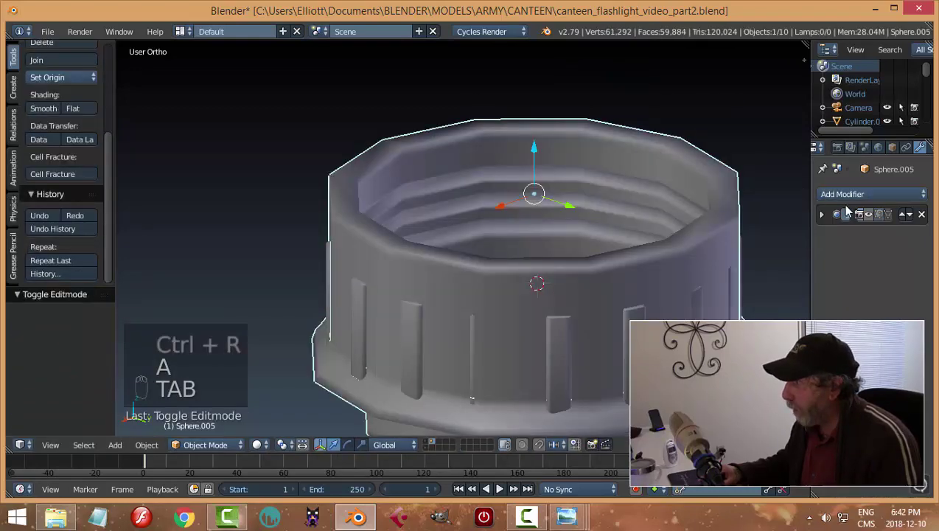
Inspect the ring's internal threads from above and below in Edit Mode, then save
{"action": "left_click_drag", "start_coordinate": [879, 219], "coordinate": [609, 237]}
{"action": "key", "text": "a"}
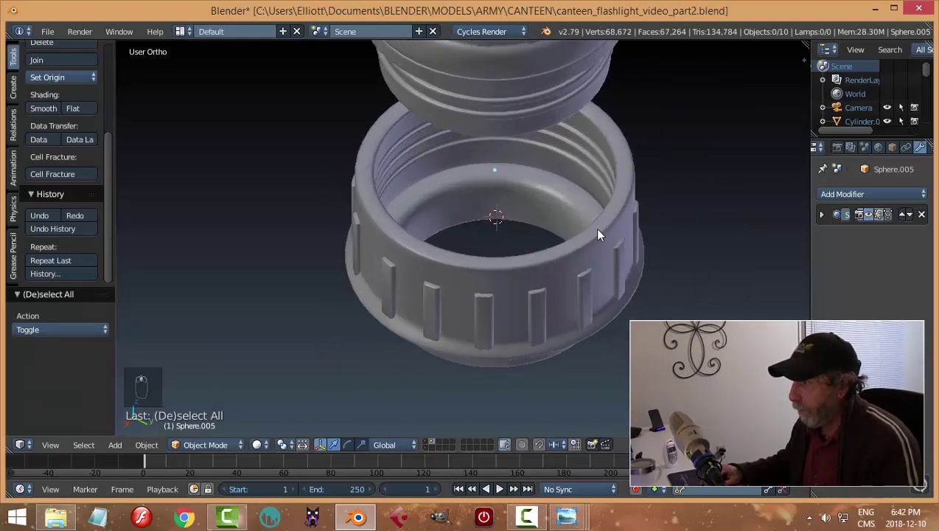
{"action": "key", "text": "Tab"}
{"action": "middle_click", "coordinate": [618, 223]}
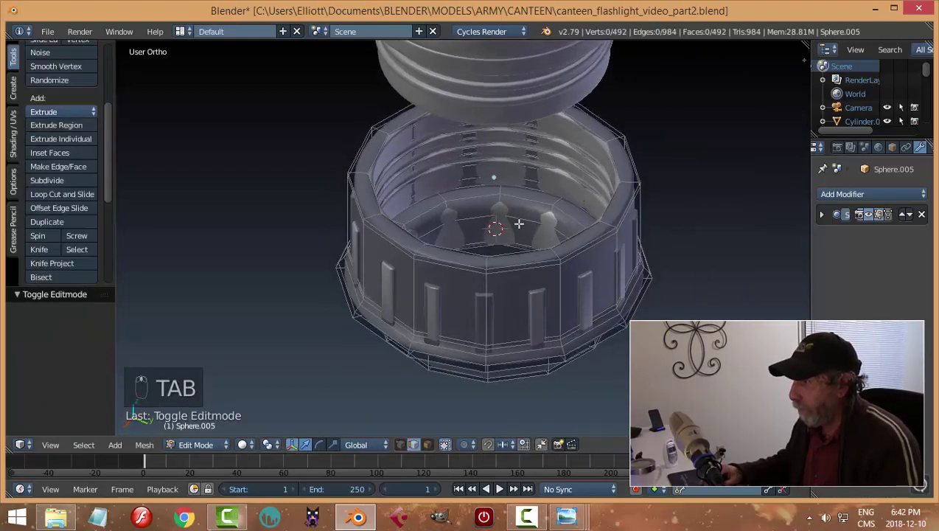
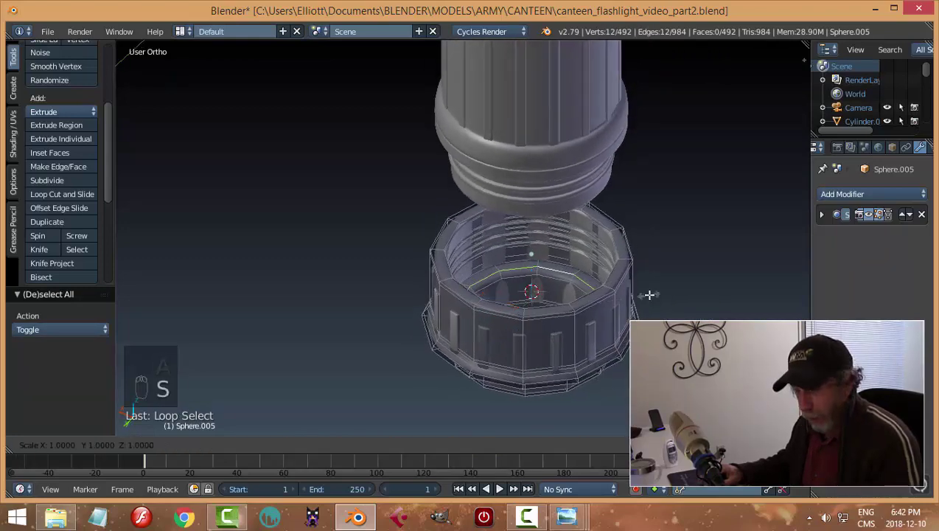
{"action": "key", "text": "a"}
{"action": "key", "text": "Tab"}
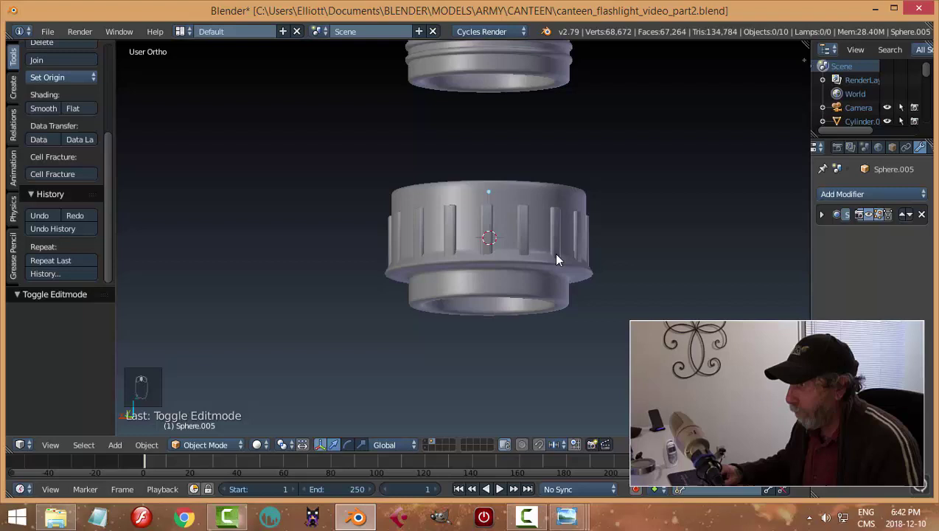
{"action": "key", "text": "ctrl+s"}
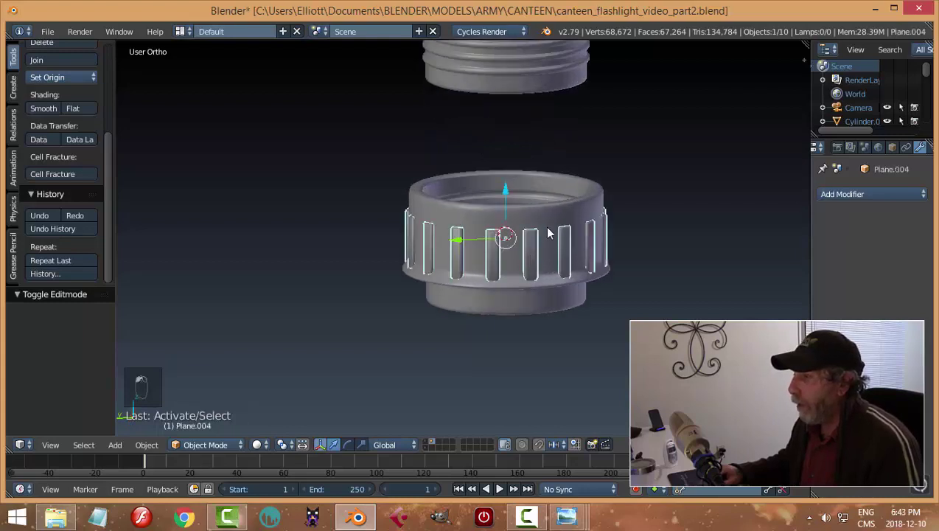
Raise the cap ring and ribs along Z to seat snugly just beneath the neck's collar
{"action": "left_click_drag", "start_coordinate": [498, 167], "coordinate": [508, 98]}
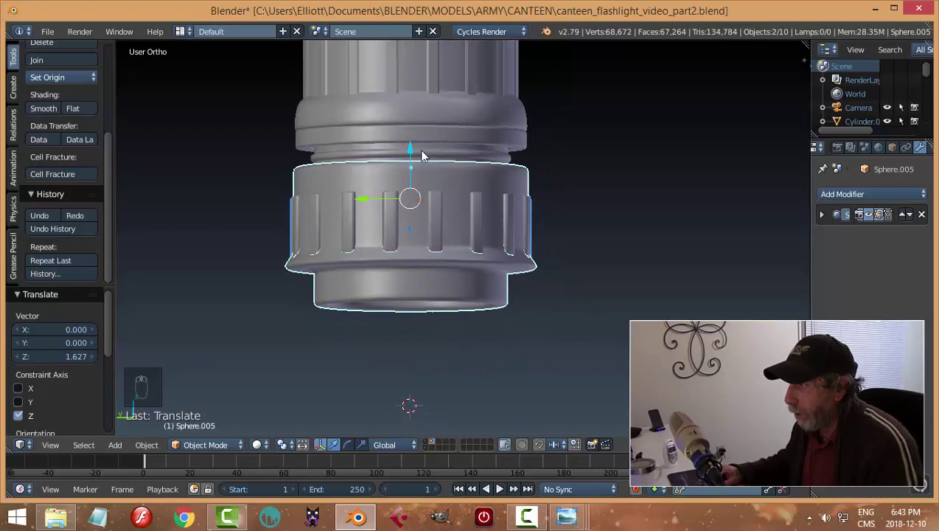
{"action": "left_click_drag", "start_coordinate": [414, 151], "coordinate": [600, 258]}
{"action": "key", "text": "a"}
{"action": "left_click_drag", "start_coordinate": [600, 258], "coordinate": [544, 261]}
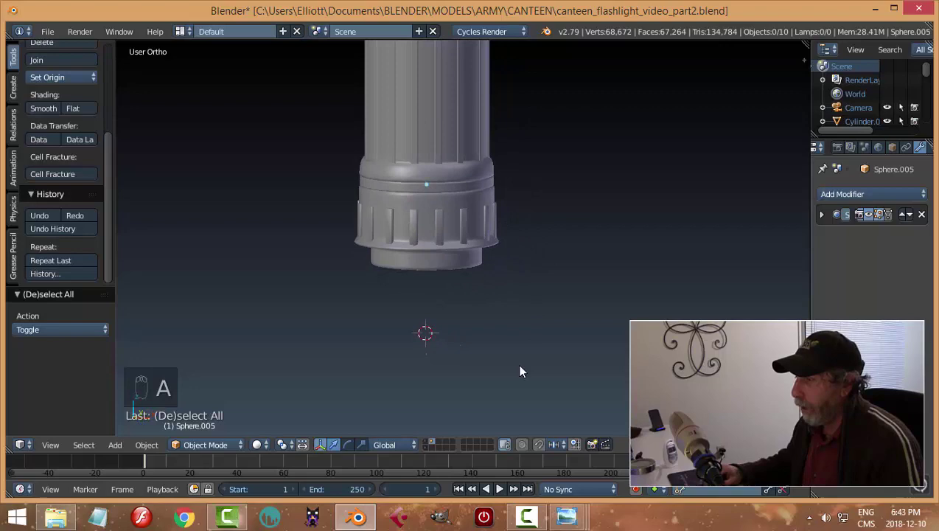
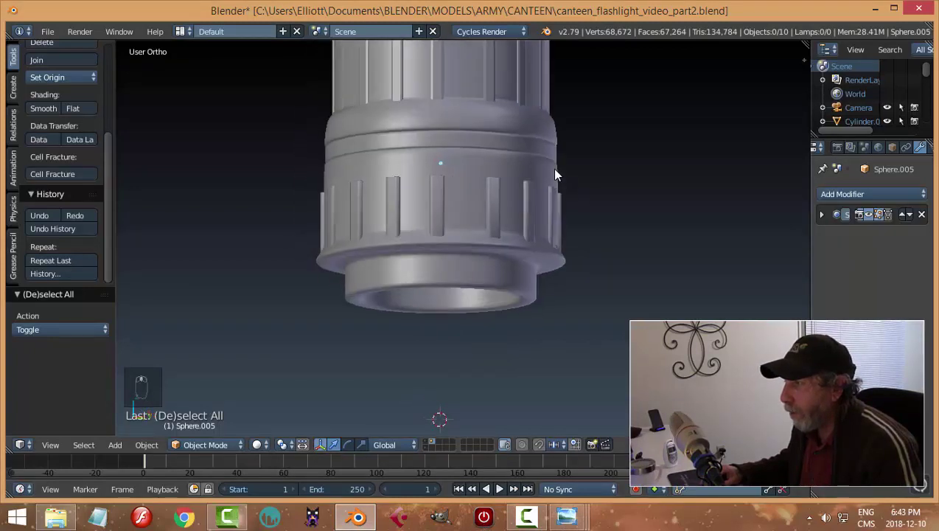
Add an edge loop near the tube shoulder's lower edge to sharpen the collar rim
{"action": "left_click", "coordinate": [473, 123]}
{"action": "key", "text": "Tab"}
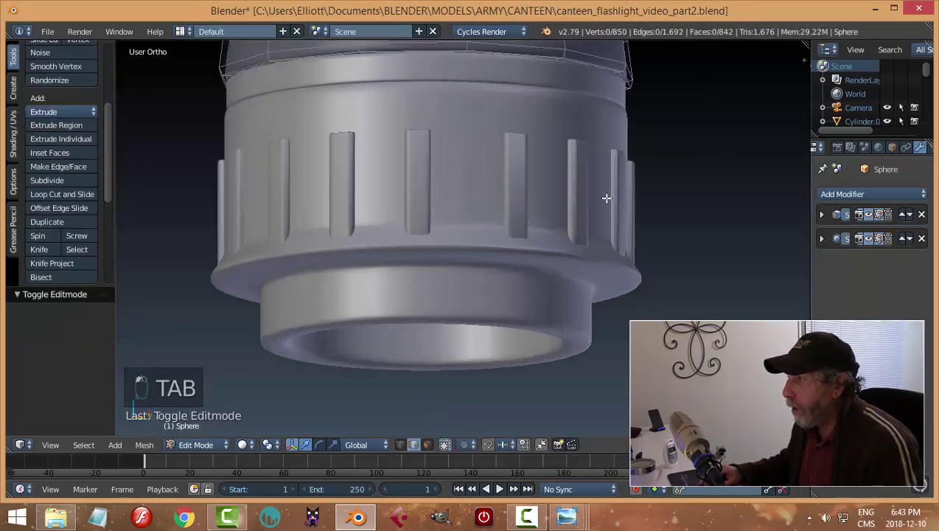
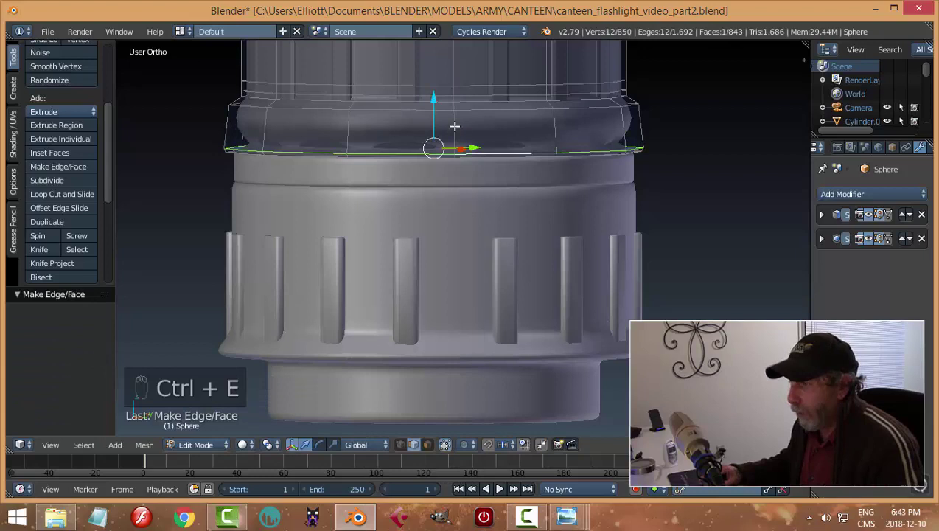
{"action": "key", "text": "ctrl+z"}
{"action": "key", "text": "ctrl+r"}
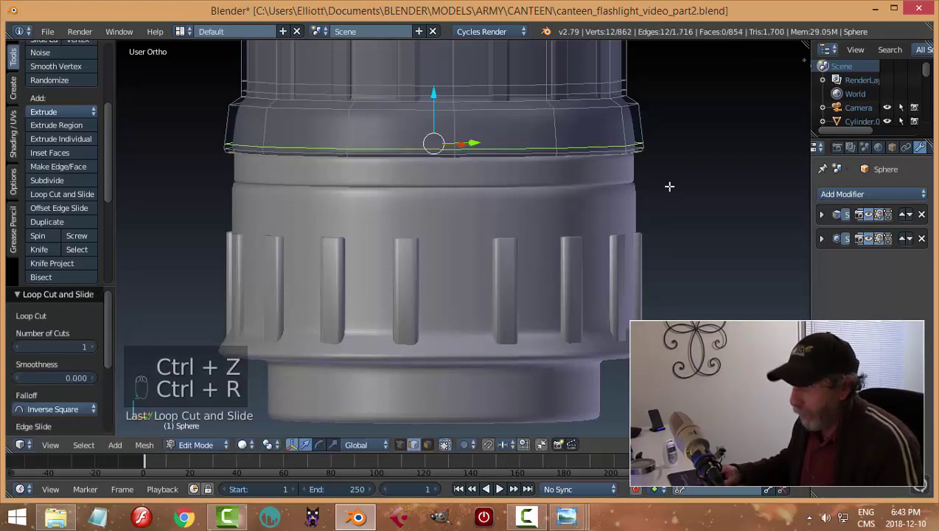
{"action": "key", "text": "a"}
{"action": "key", "text": "Tab"}
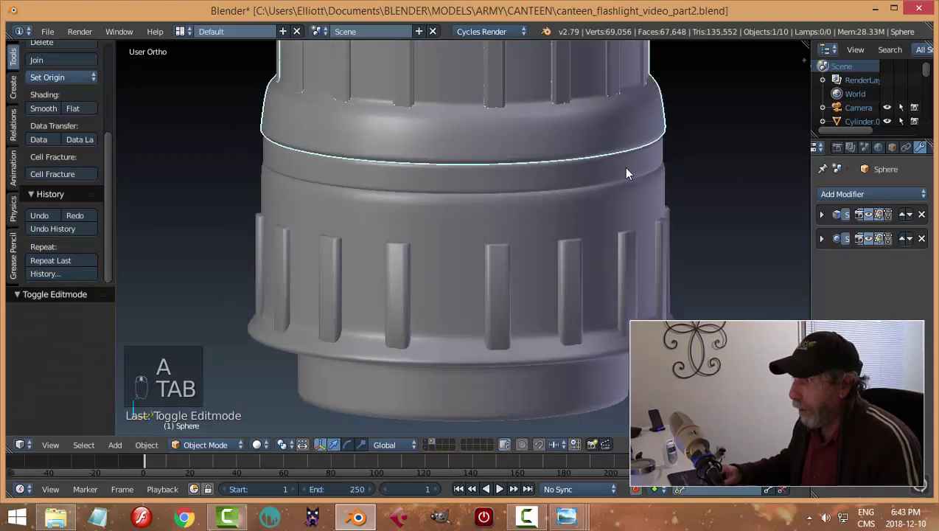
{"action": "key", "text": "a"}
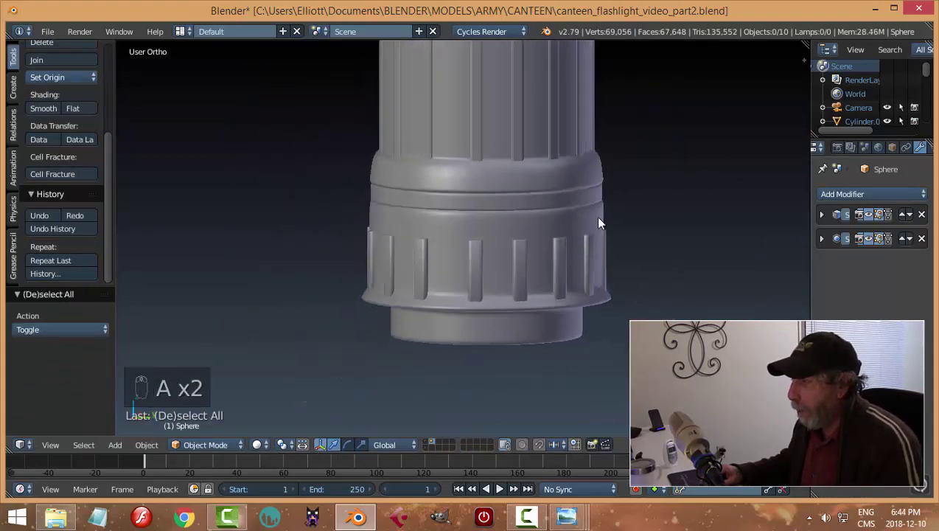
Add an edge loop near the top of the ribbed cap ring Sphere.005
{"action": "left_click", "coordinate": [561, 224]}
{"action": "key", "text": "Tab"}
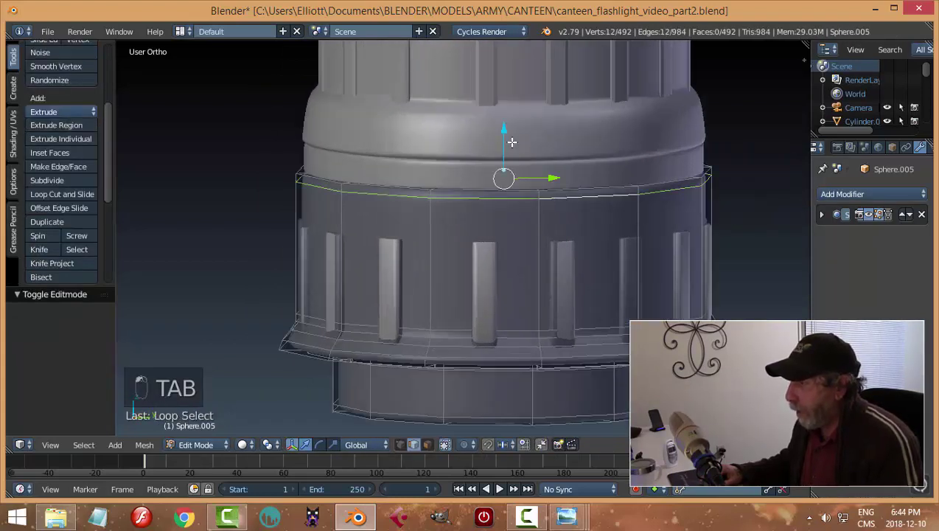
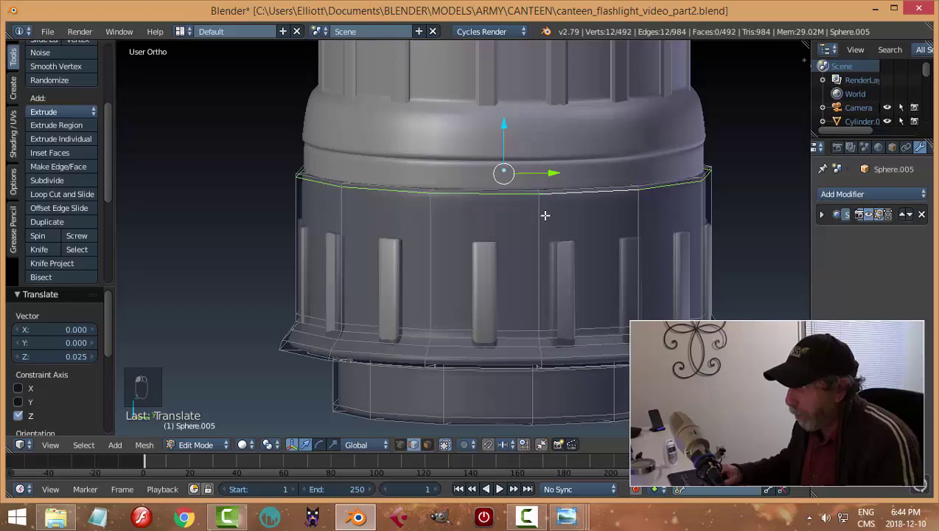
{"action": "key", "text": "a"}
{"action": "key", "text": "Tab"}
{"action": "key", "text": "a"}
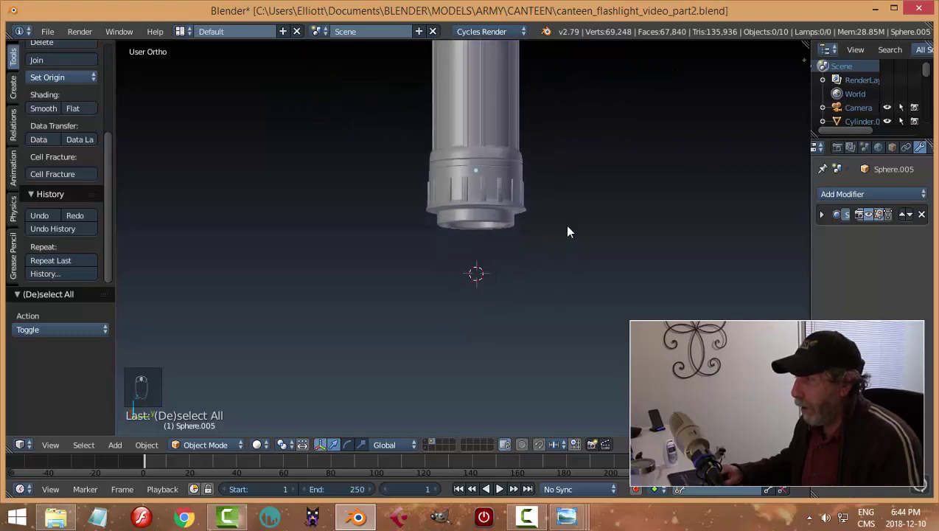
Lower the cap ring along the tube axis to expose the threaded neck, then save
{"action": "left_click_drag", "start_coordinate": [510, 168], "coordinate": [497, 134]}
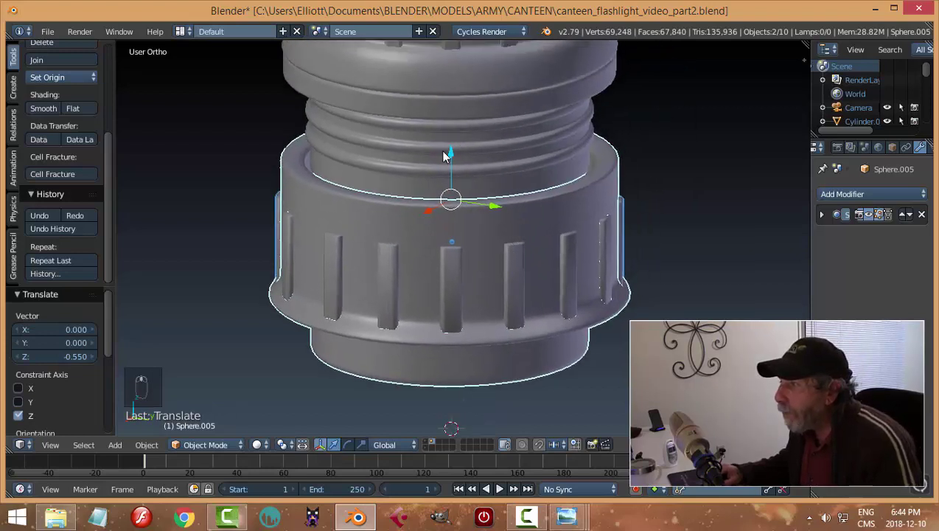
{"action": "left_click_drag", "start_coordinate": [454, 157], "coordinate": [459, 182]}
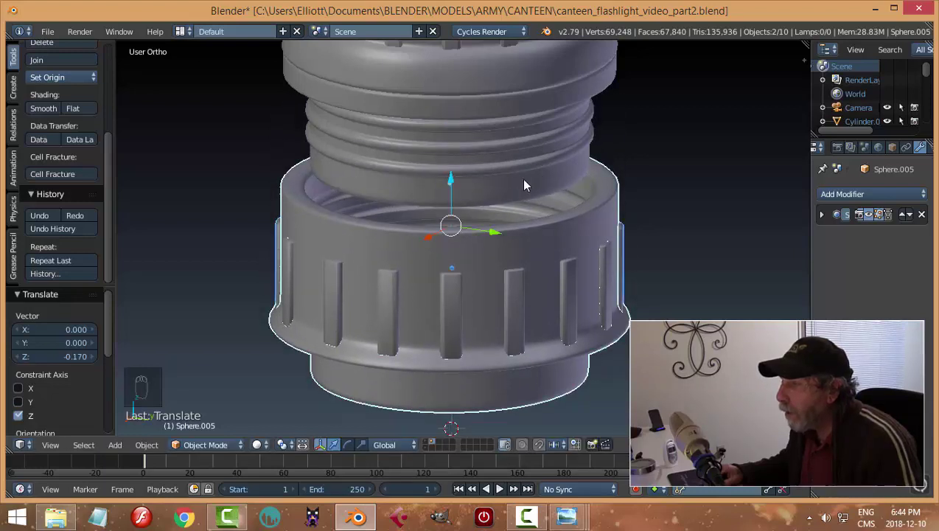
{"action": "key", "text": "a"}
{"action": "key", "text": "ctrl+s"}
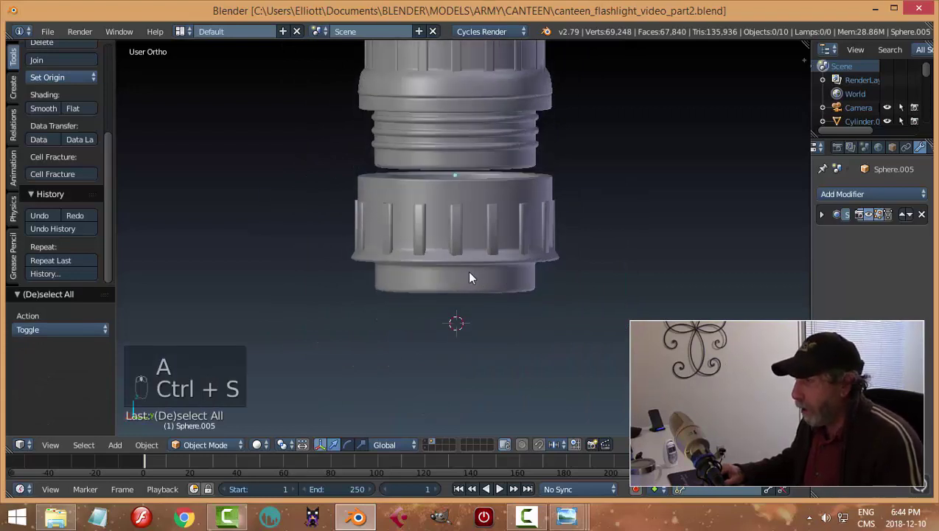
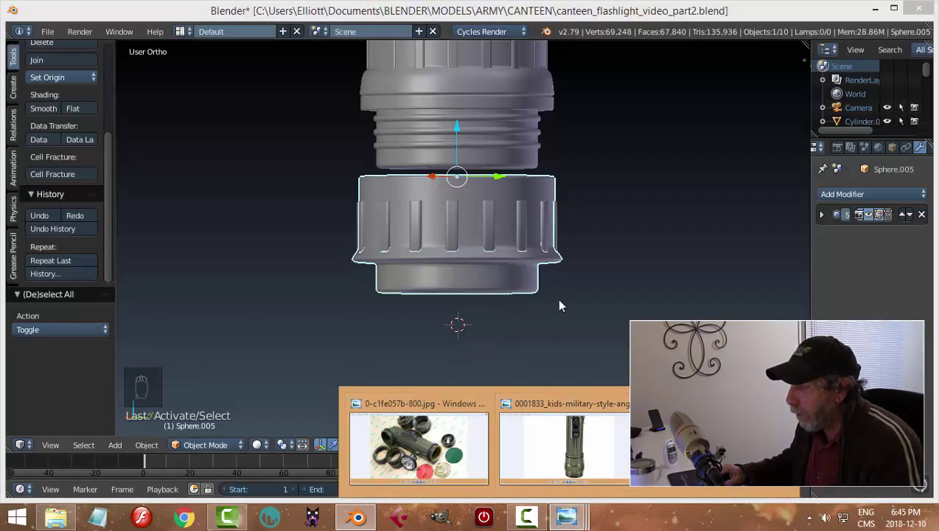
Loop-cut the ring's narrow lower band and extrude the loops outward into thread ridges
{"action": "key", "text": "Tab"}
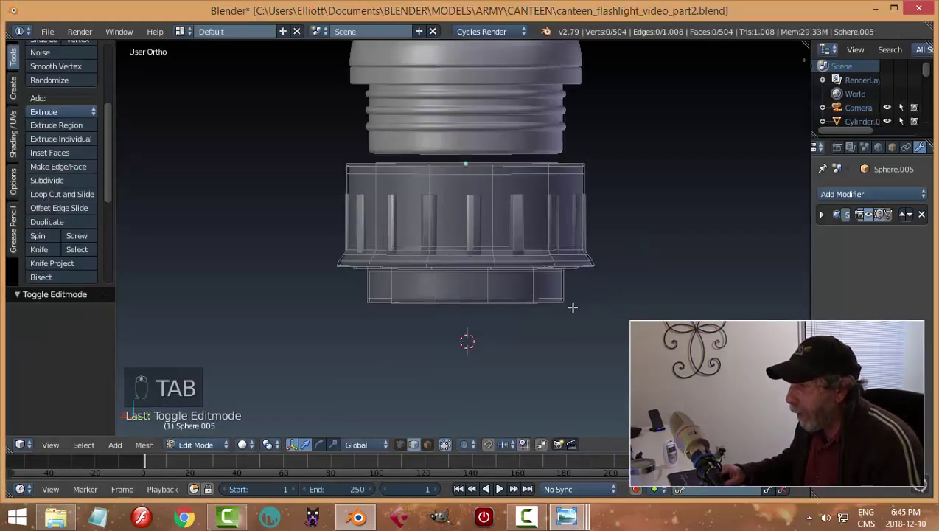
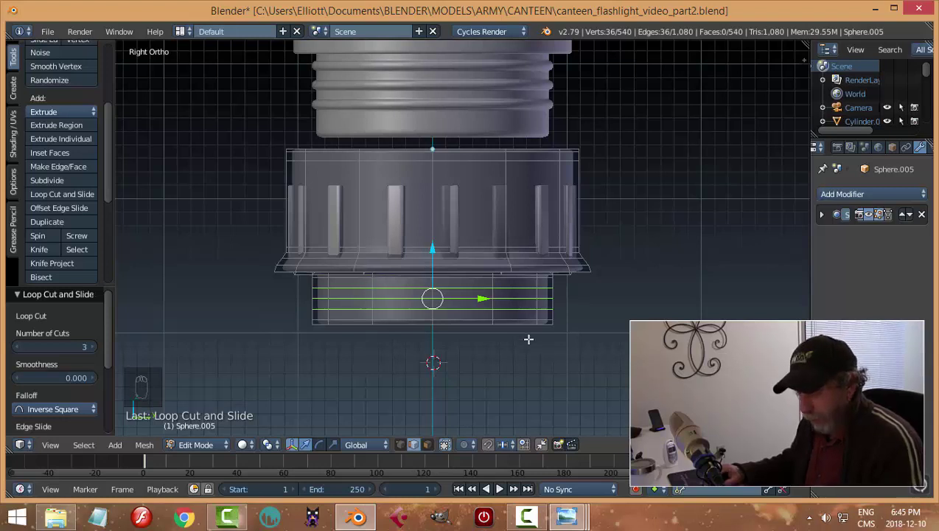
{"action": "key", "text": "ctrl+b"}
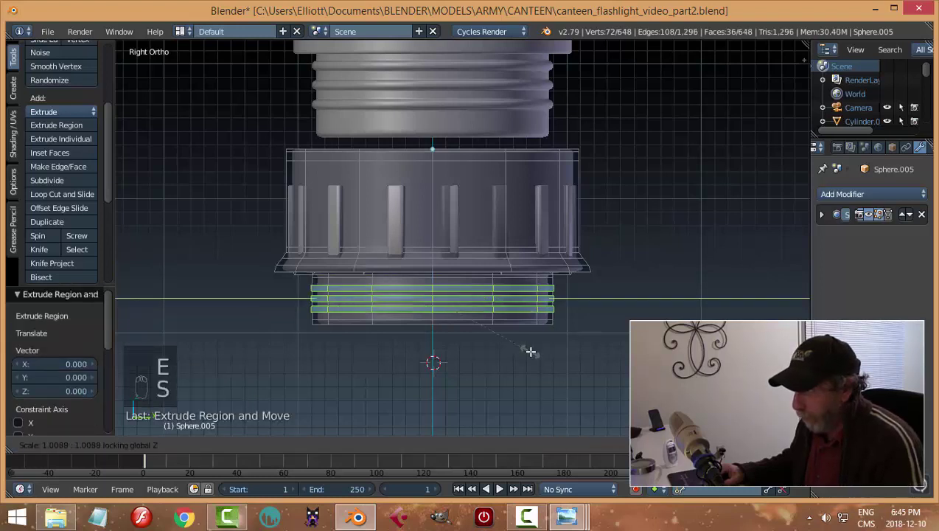
{"action": "key", "text": "a"}
{"action": "key", "text": "Tab"}
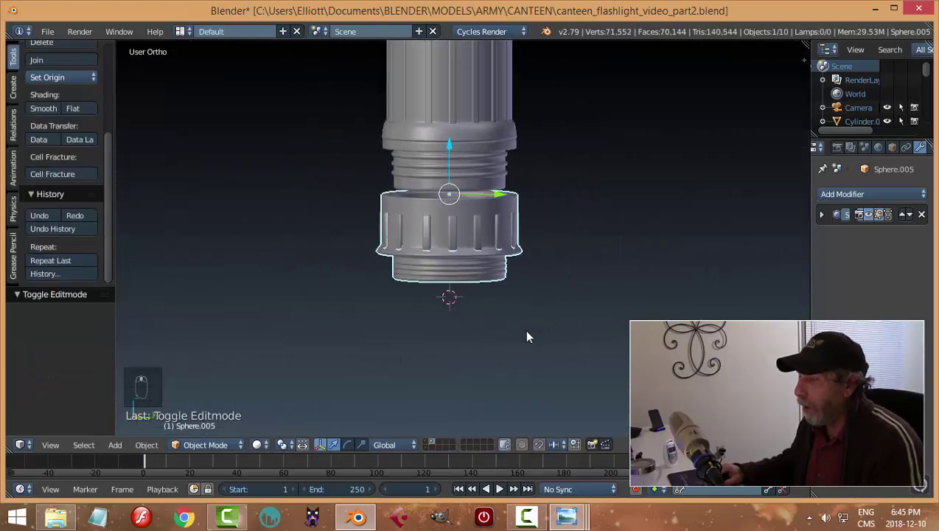
Cut extra edge loops on the ring's lower band and shape them into another thread ridge
{"action": "key", "text": "Tab"}
{"action": "key", "text": "Tab"}
{"action": "key", "text": "ctrl+r"}
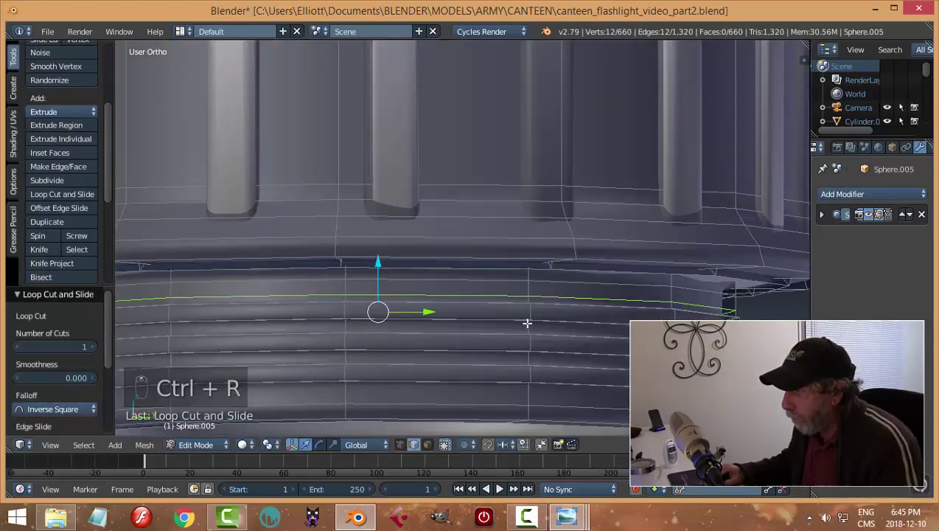
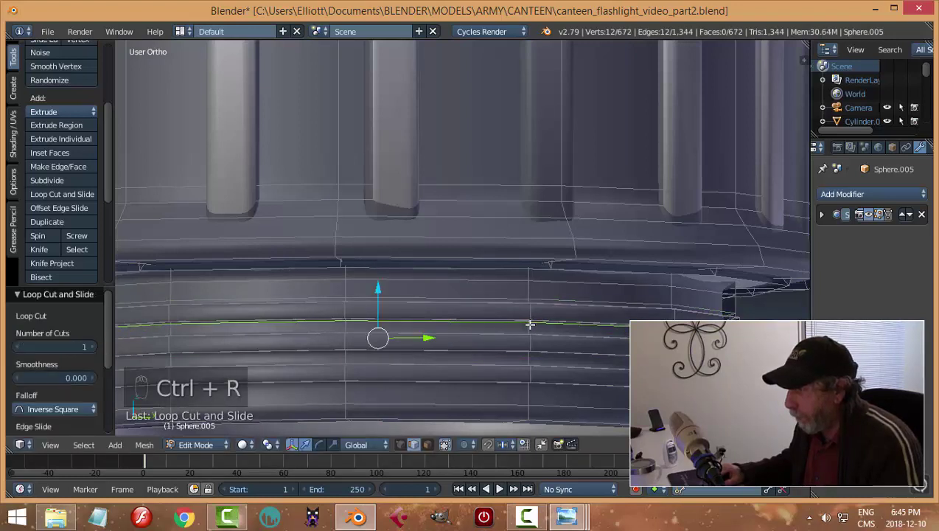
{"action": "key", "text": "ctrl+r"}
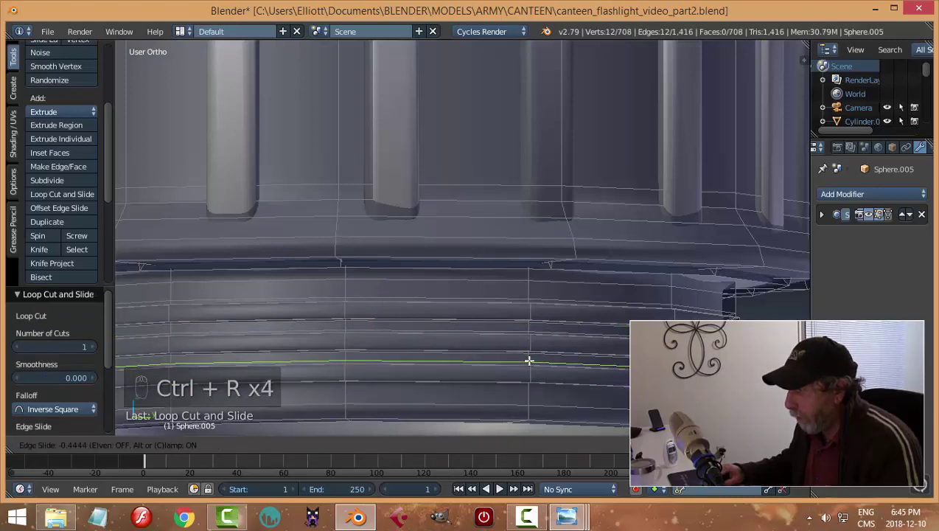
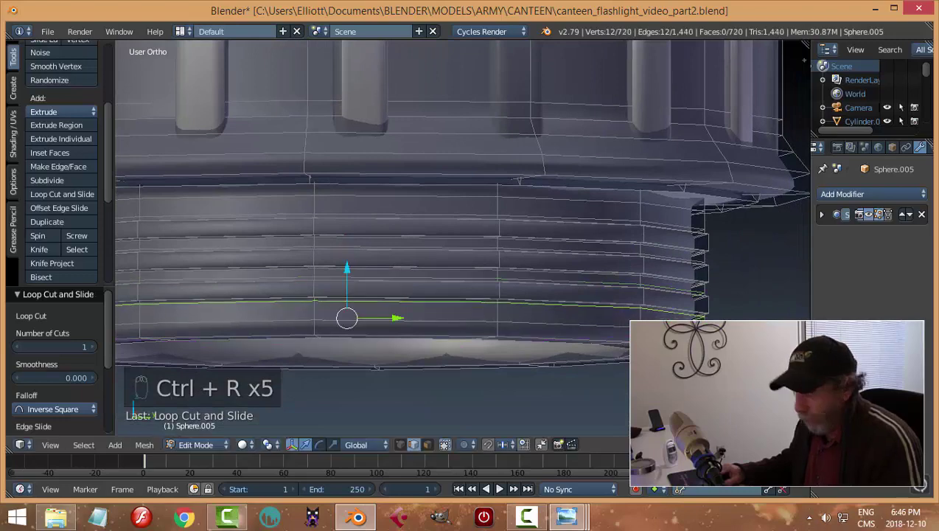
{"action": "key", "text": "a"}
{"action": "key", "text": "Tab"}
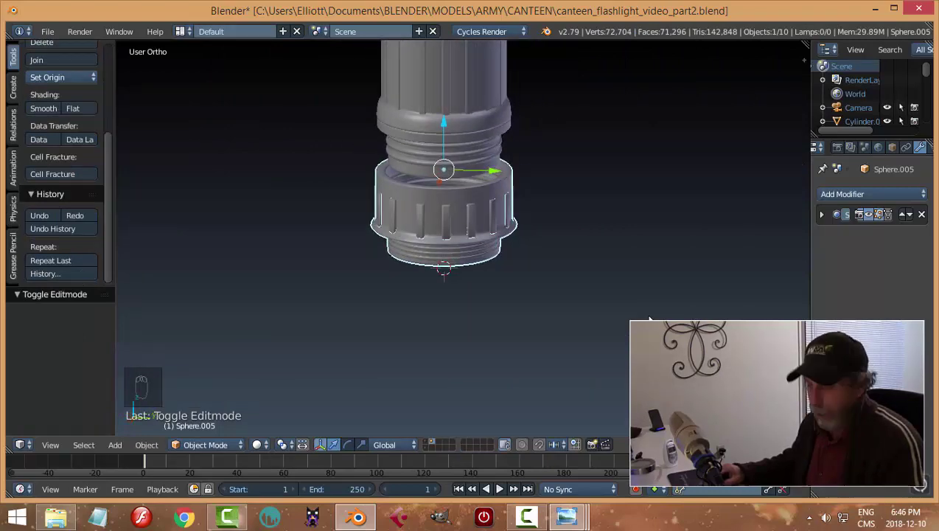
Add an edge loop at the cap ring's lower lip and rescale it slightly
{"action": "key", "text": "ctrl+s"}
{"action": "key", "text": "a"}
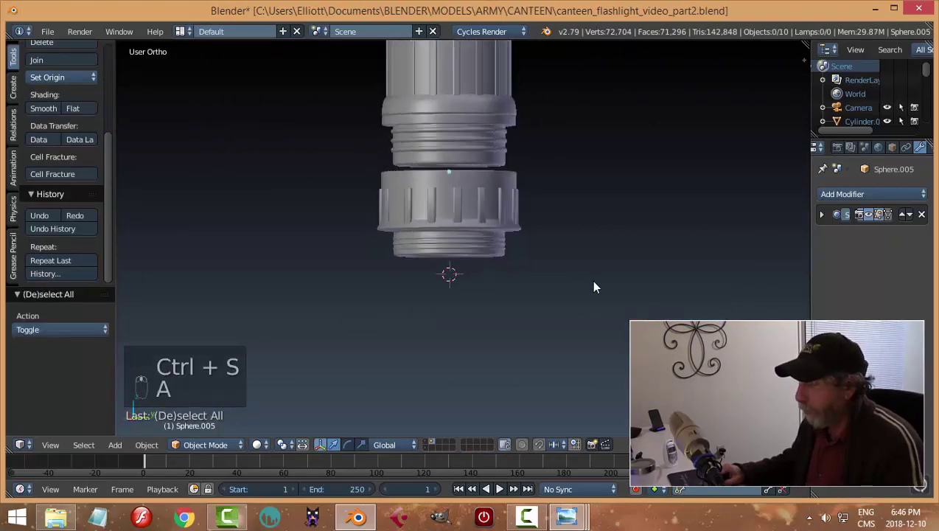
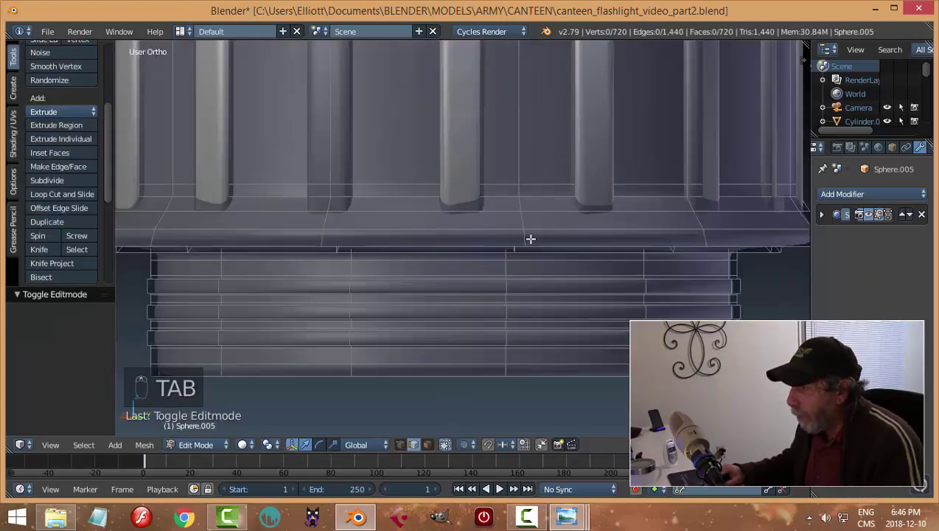
{"action": "key", "text": "ctrl+r"}
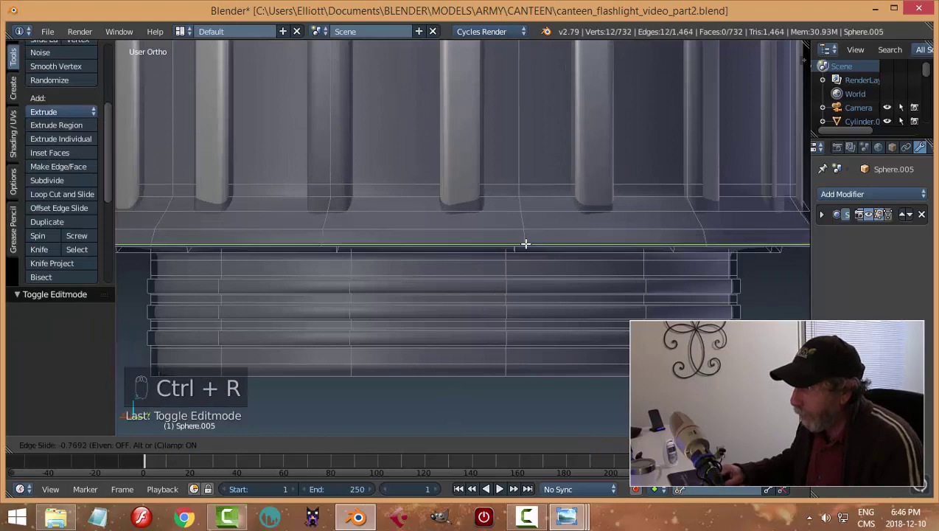
{"action": "key", "text": "a"}
{"action": "key", "text": "Tab"}
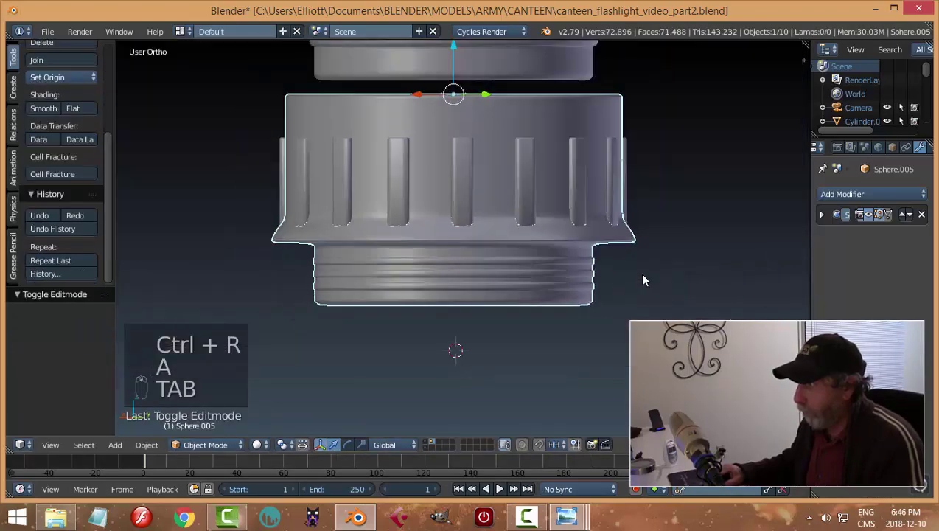
Return to object mode, view the sleeve from below and save the file
{"action": "key", "text": "Tab"}
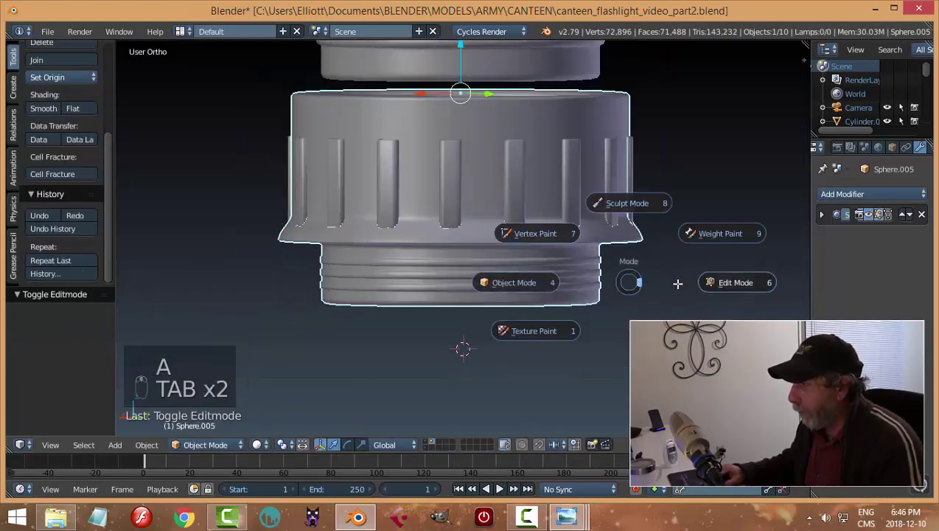
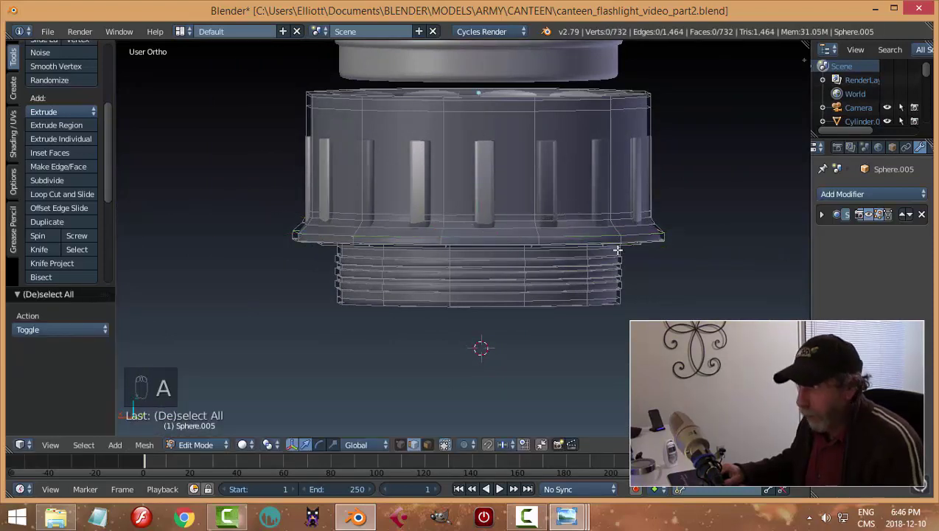
{"action": "key", "text": "Tab"}
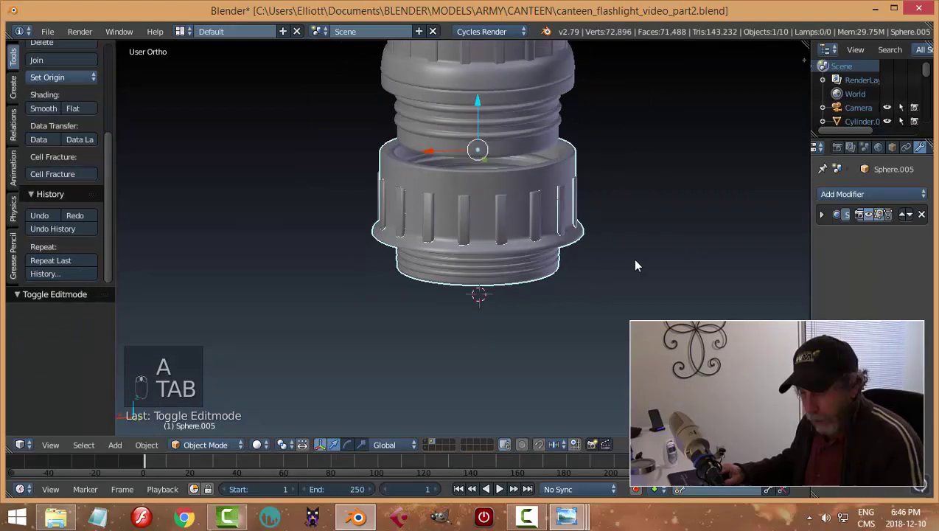
{"action": "key", "text": "a"}
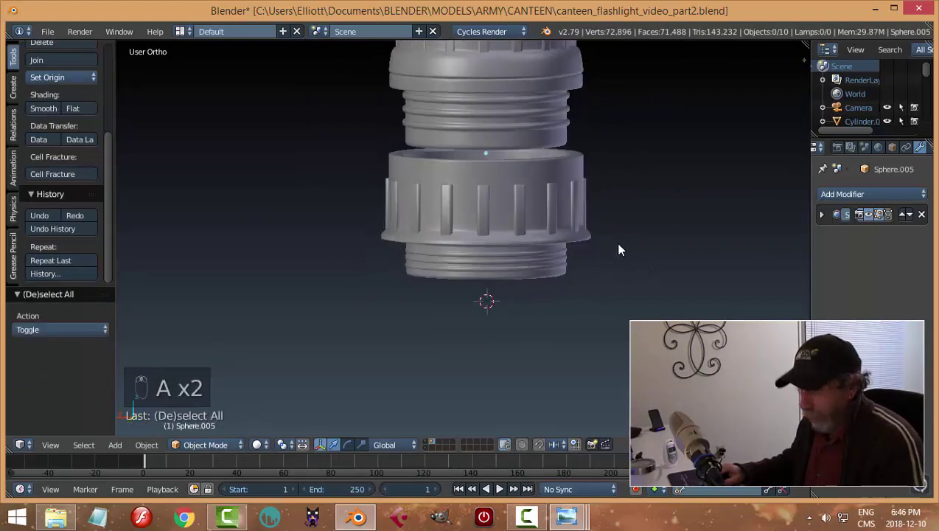
{"action": "key", "text": "ctrl+s"}
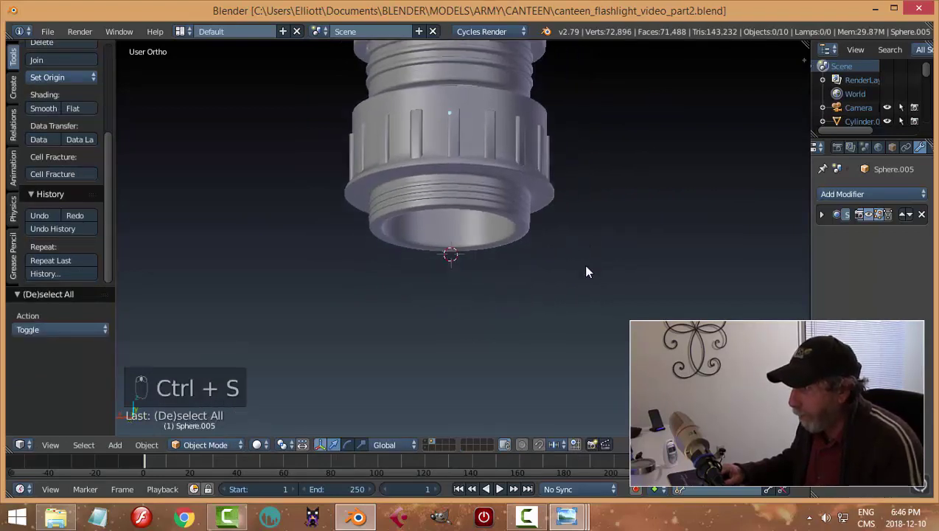
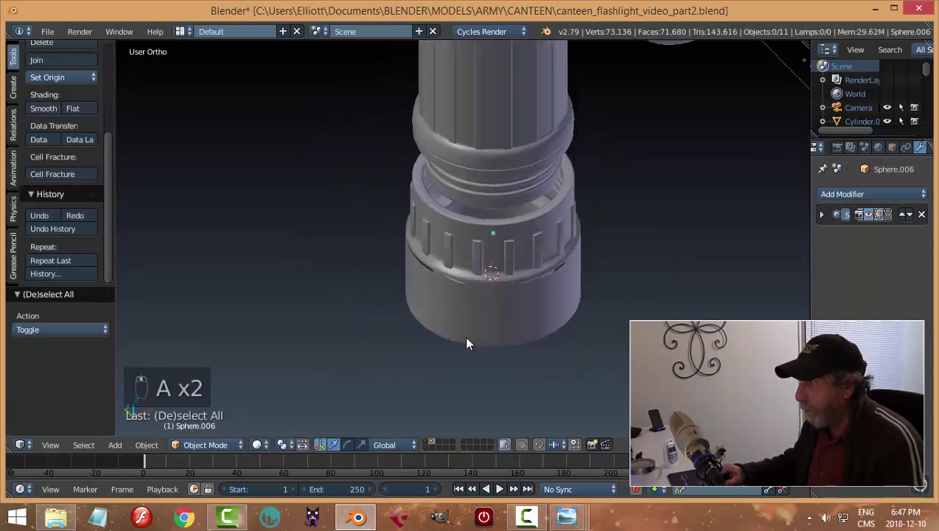
Link the neck's Subdivision modifiers onto the new bottom cup via Ctrl+L so its edges smooth
{"action": "left_click_drag", "start_coordinate": [511, 292], "coordinate": [587, 296]}
{"action": "left_click_drag", "start_coordinate": [587, 297], "coordinate": [539, 248]}
{"action": "left_click_drag", "start_coordinate": [539, 248], "coordinate": [539, 248]}
{"action": "key", "text": "ctrl+l"}
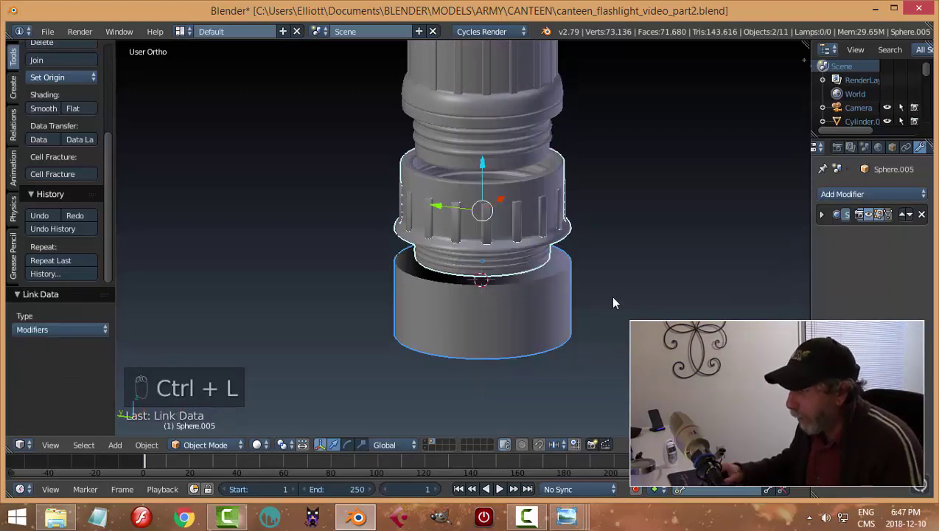
{"action": "key", "text": "a"}
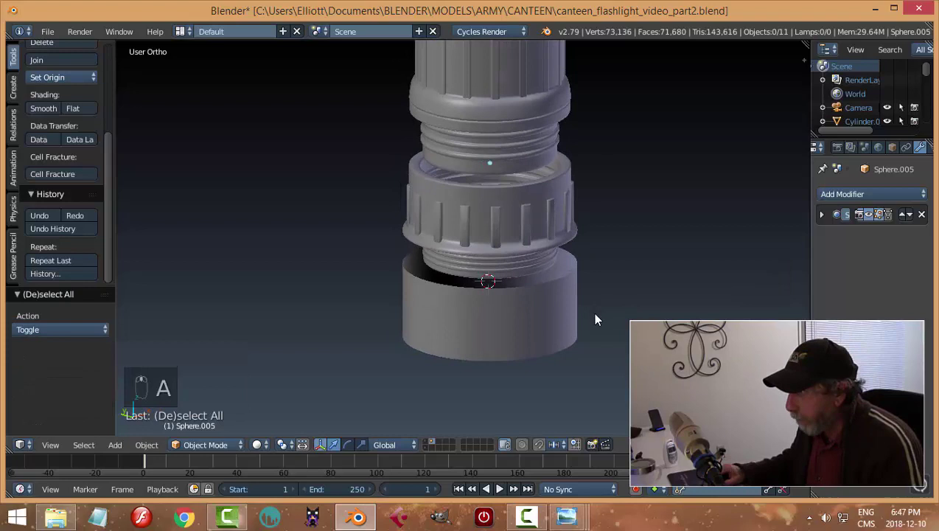
{"action": "left_click_drag", "start_coordinate": [521, 326], "coordinate": [532, 117]}
{"action": "key", "text": "ctrl+l"}
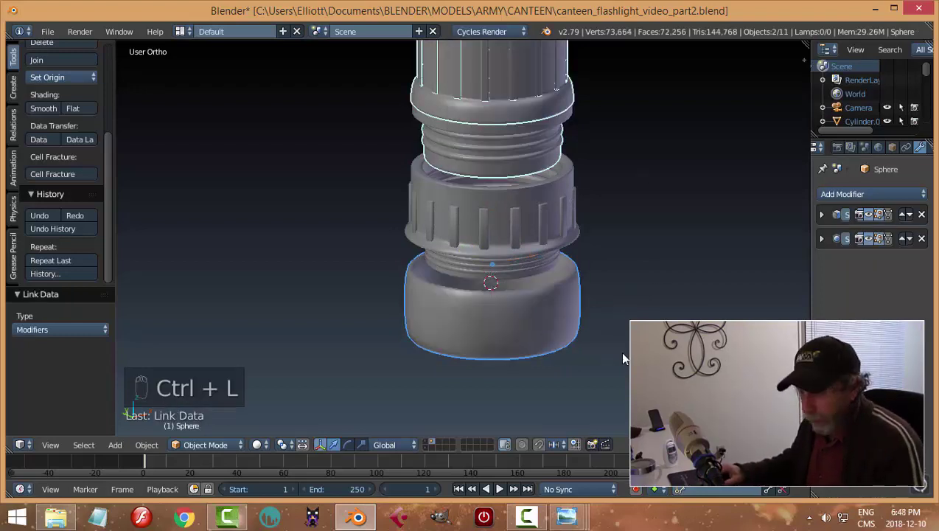
Add supporting edge loops near the cup's top and bottom rims, undoing a stray offset cut
{"action": "key", "text": "a"}
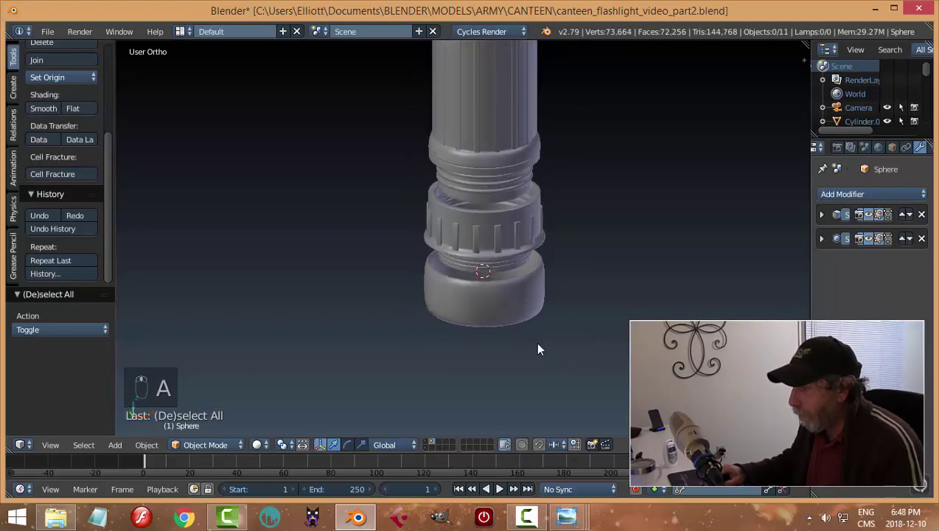
{"action": "key", "text": "Tab"}
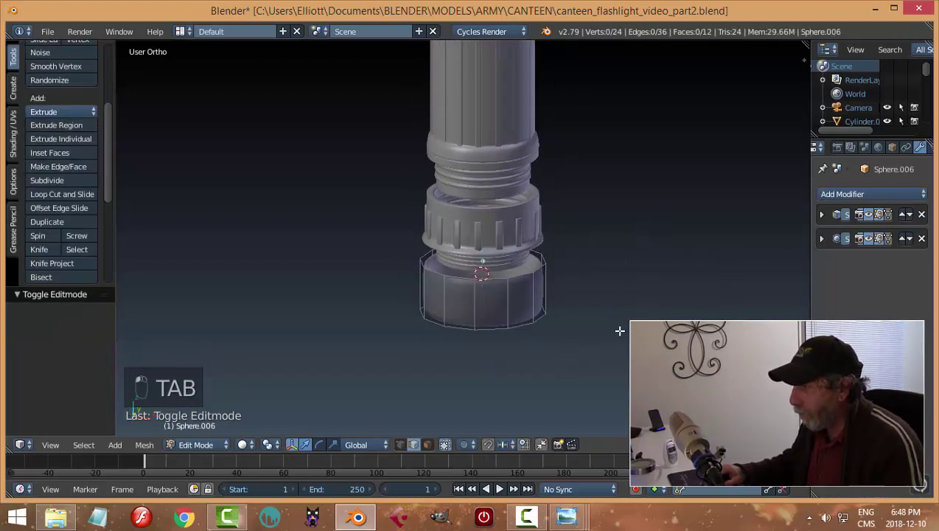
{"action": "key", "text": "ctrl+r"}
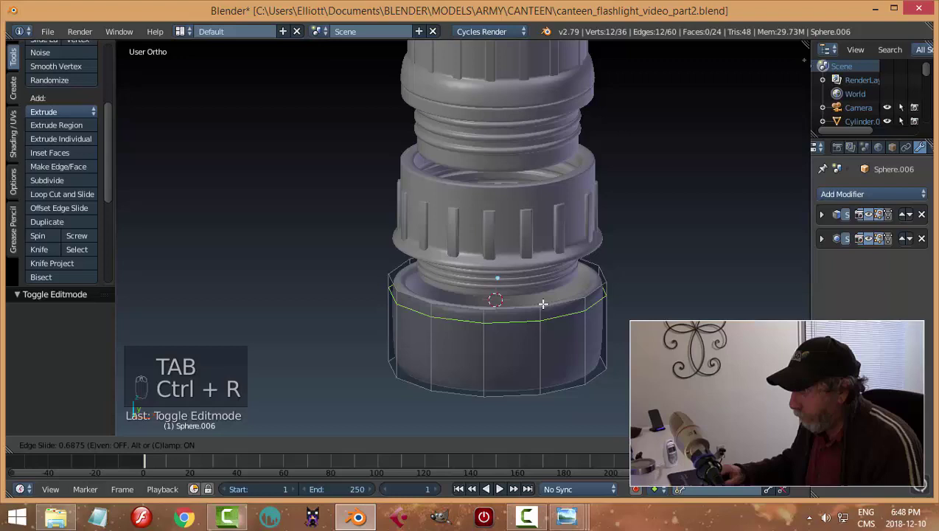
{"action": "key", "text": "ctrl+shift+r"}
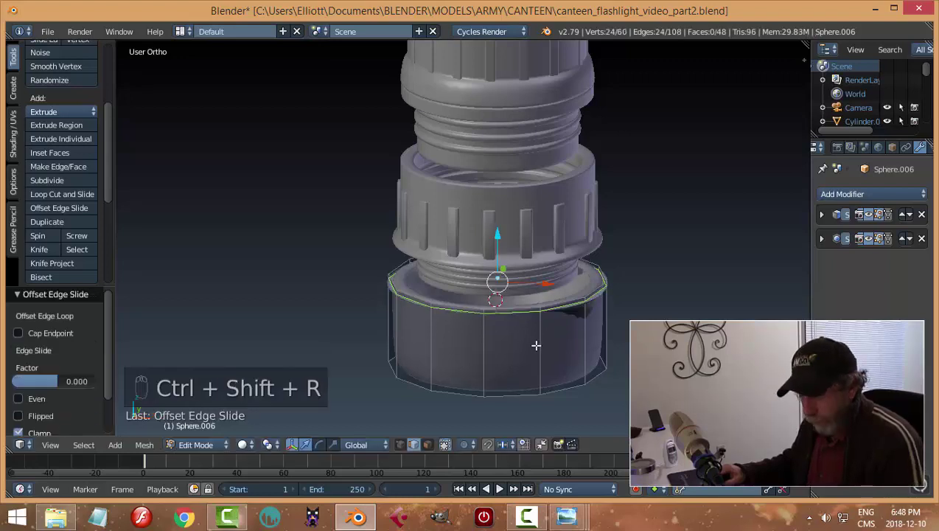
{"action": "key", "text": "ctrl+z"}
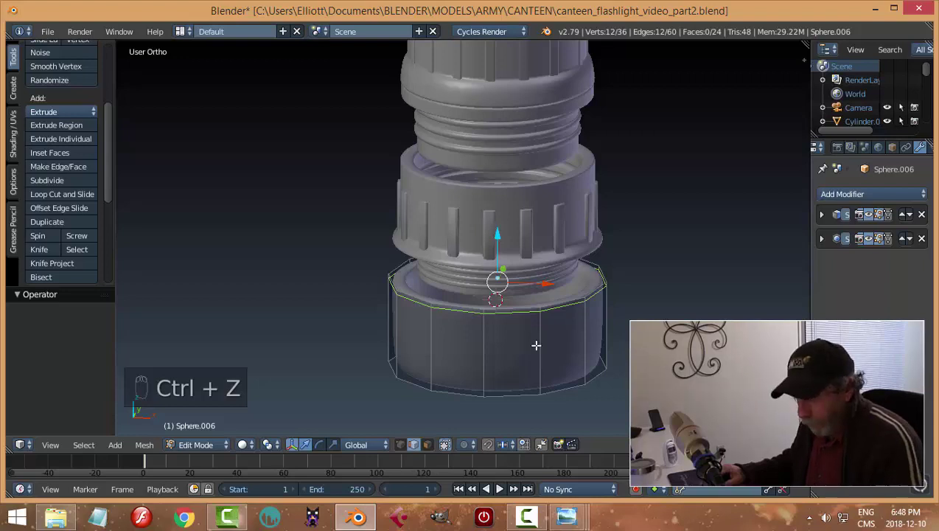
{"action": "key", "text": "ctrl+r"}
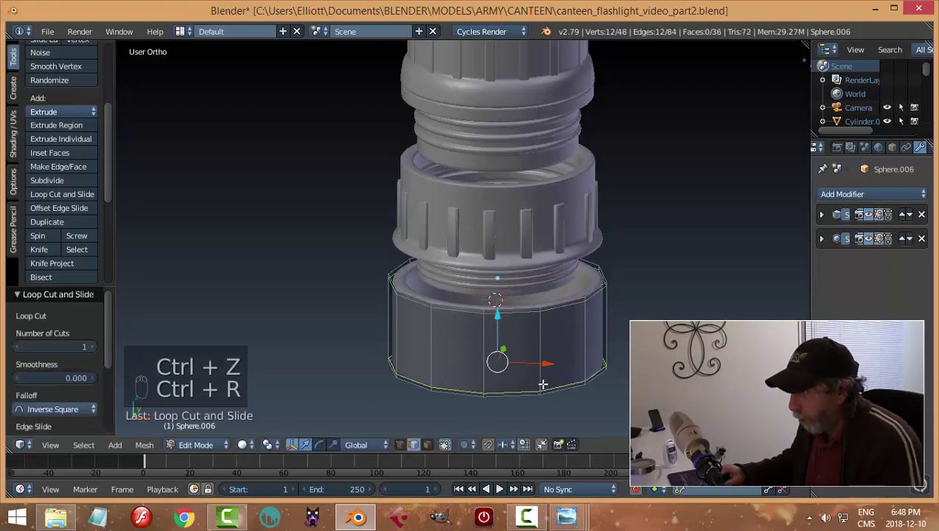
{"action": "key", "text": "a"}
{"action": "key", "text": "Tab"}
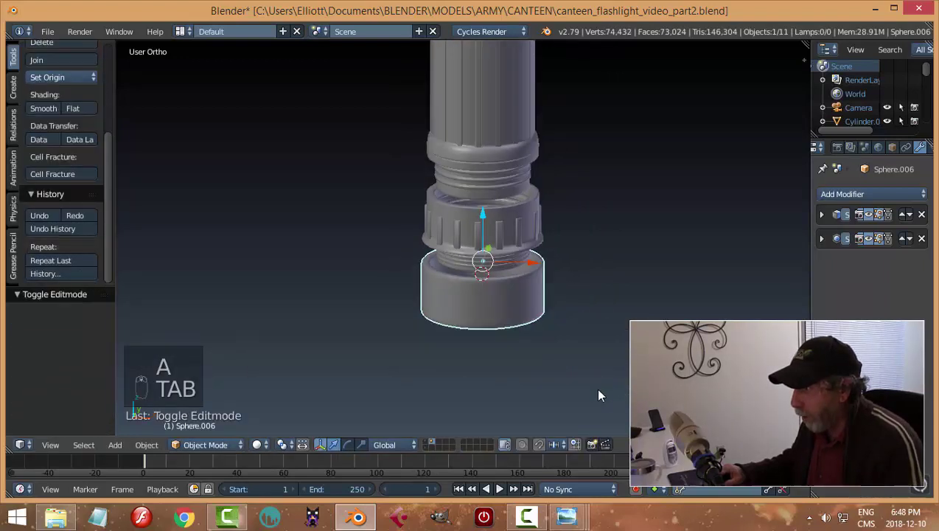
Zoom out to the whole canteen and snap the 3D cursor to the cup
{"action": "key", "text": "a"}
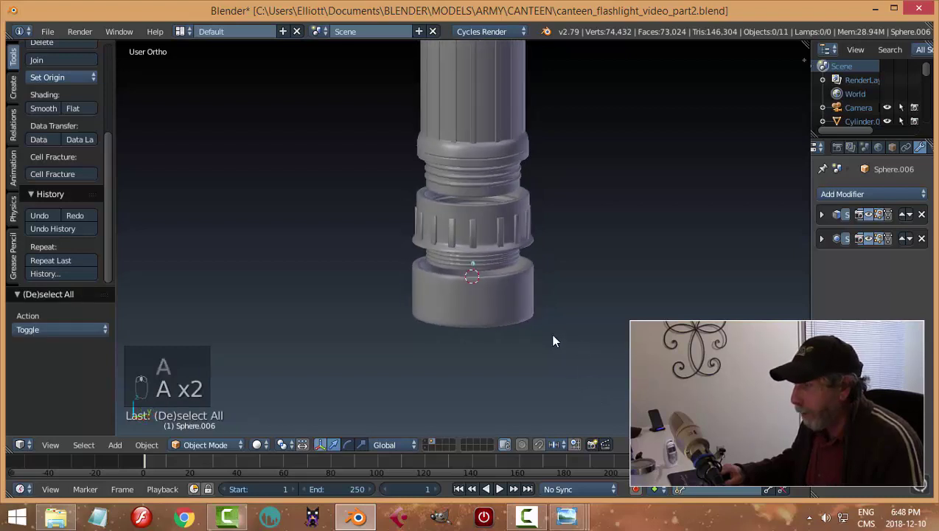
{"action": "left_click_drag", "start_coordinate": [491, 292], "coordinate": [458, 237]}
{"action": "key", "text": "shift+s"}
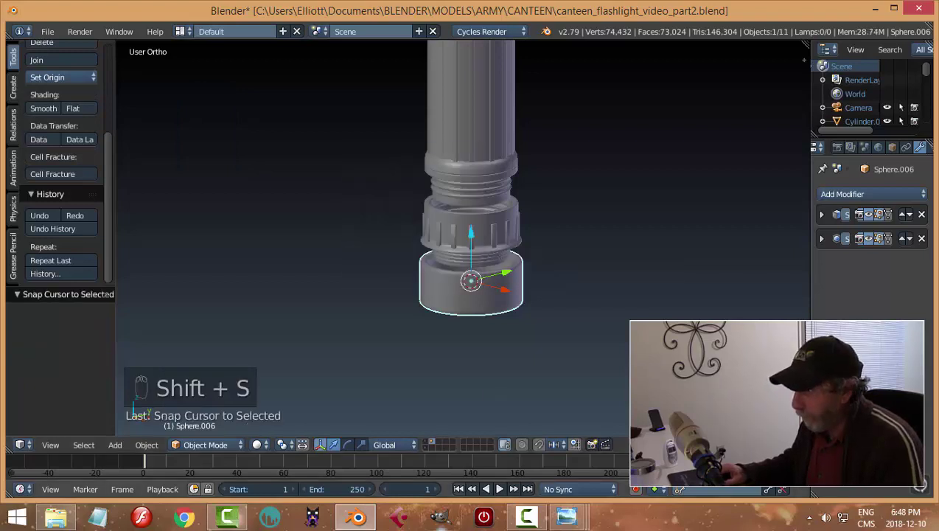
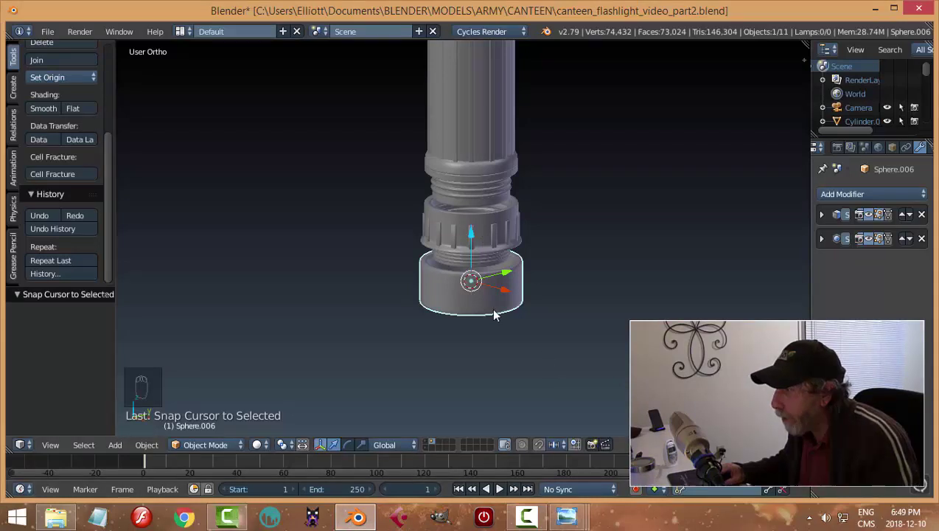
Lengthen the bottom cup along Z, checking it from the side view
{"action": "key", "text": "Tab"}
{"action": "key", "text": "a"}
{"action": "key", "text": "KP_3"}
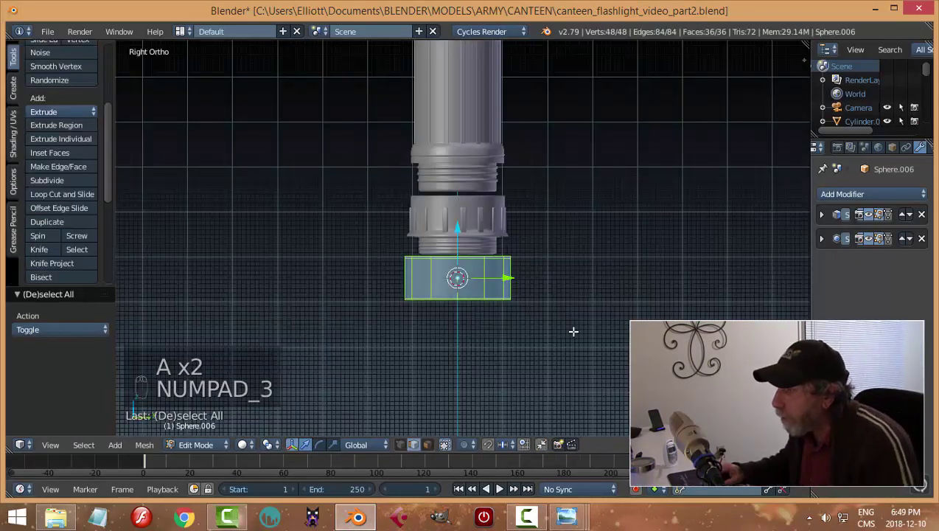
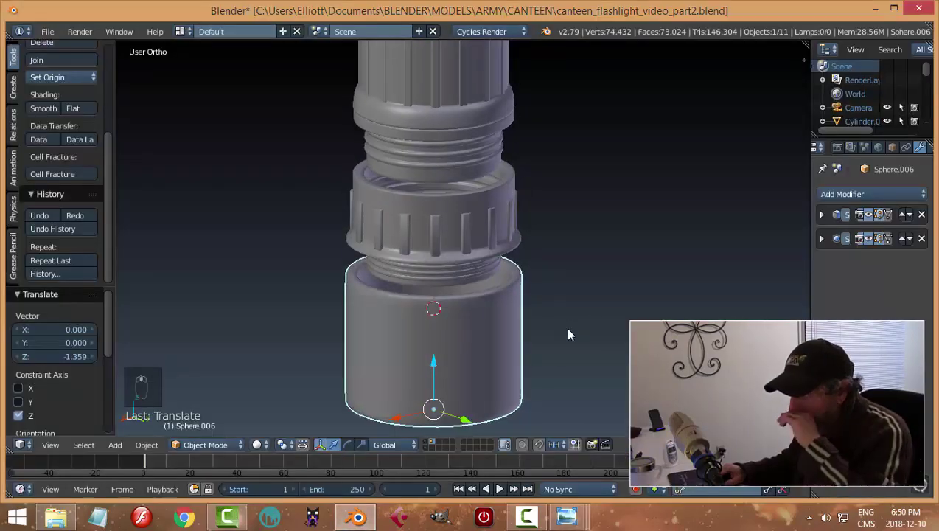
Add another edge loop near the cup's upper rim and return to object mode
{"action": "key", "text": "Tab"}
{"action": "key", "text": "KP_3"}
{"action": "key", "text": "ctrl+r"}
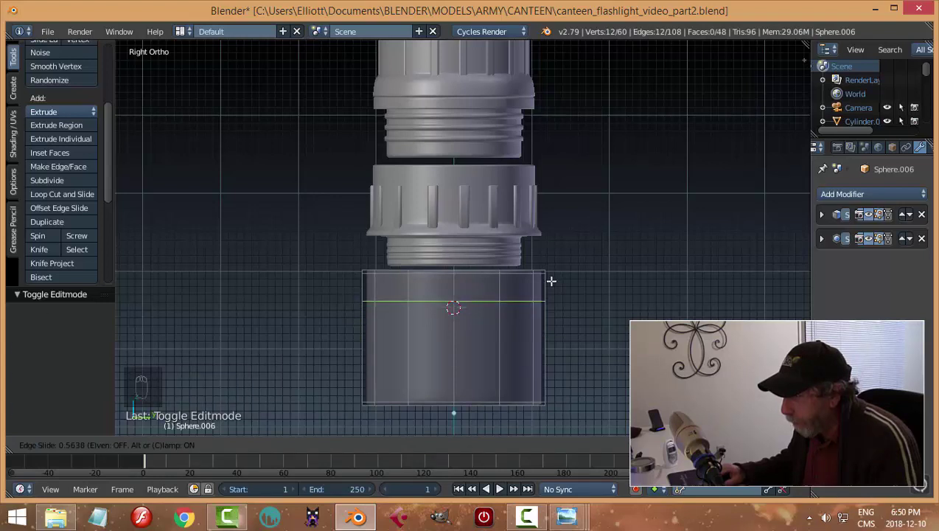
{"action": "key", "text": "a"}
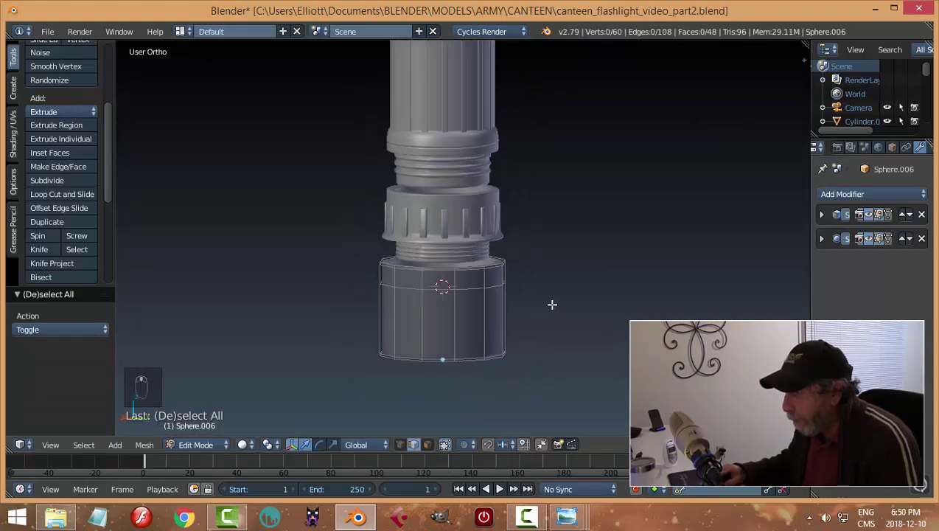
{"action": "key", "text": "Tab"}
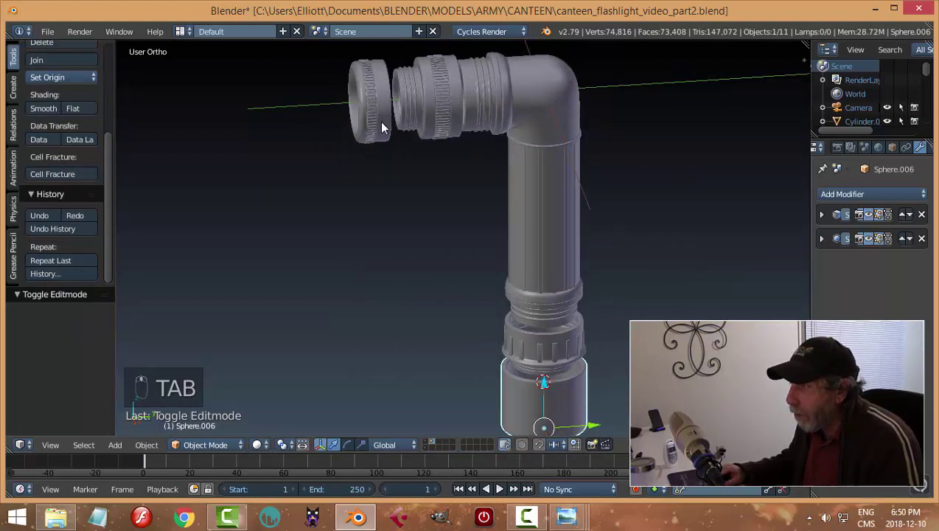
Duplicate the head cap's knurled rib ring and rotate the copy 90° about X to stand upright
{"action": "left_click_drag", "start_coordinate": [447, 105], "coordinate": [550, 256]}
{"action": "key", "text": "shift+d"}
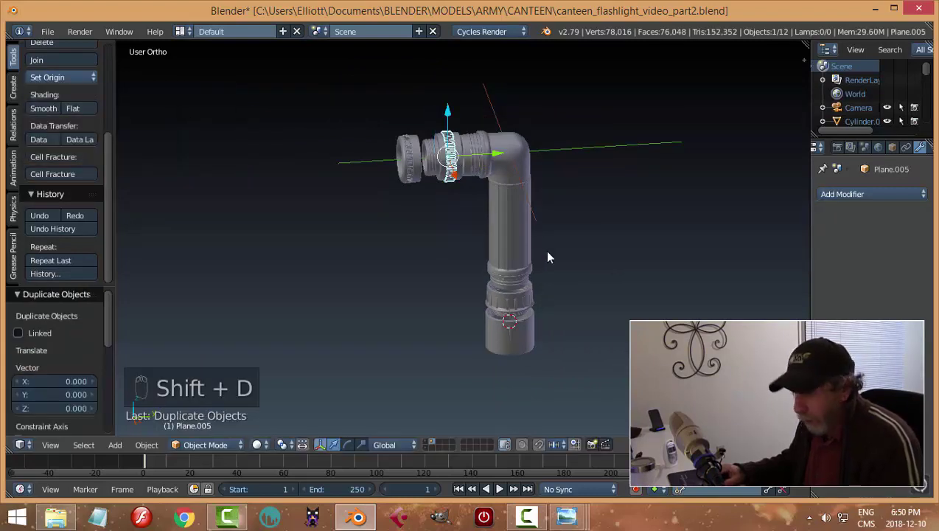
{"action": "key", "text": "r"}
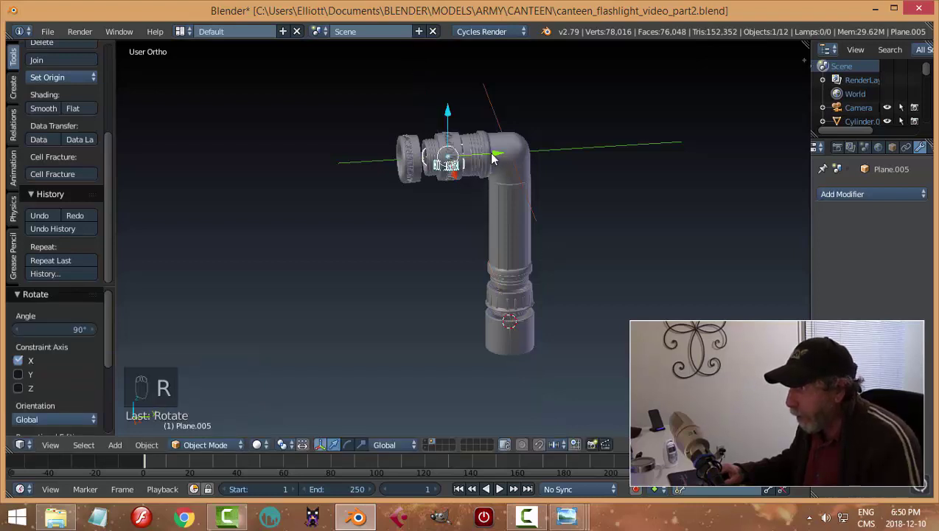
{"action": "left_click_drag", "start_coordinate": [497, 157], "coordinate": [554, 163]}
From the bottom view, move the rib copy along Y and down Z beside the bottom cup
{"action": "key", "text": "ctrl+KP_7"}
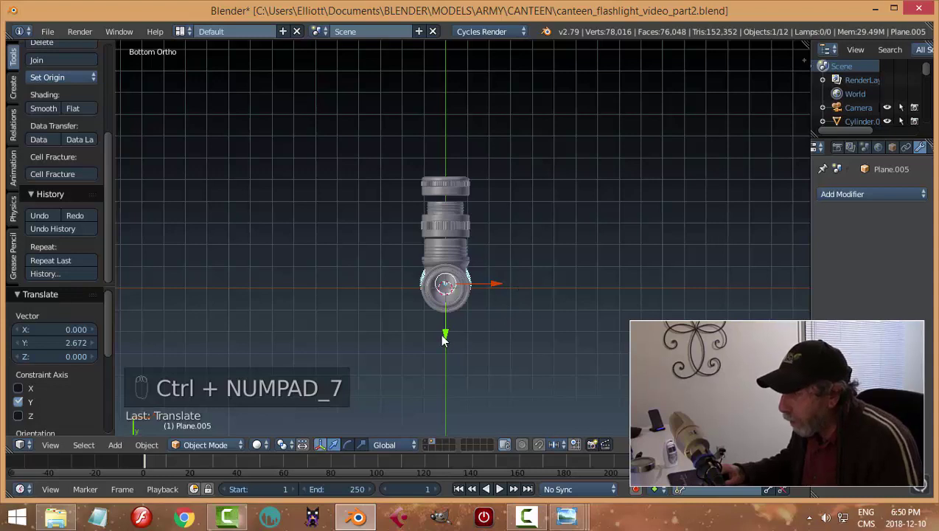
{"action": "left_click_drag", "start_coordinate": [447, 340], "coordinate": [452, 343]}
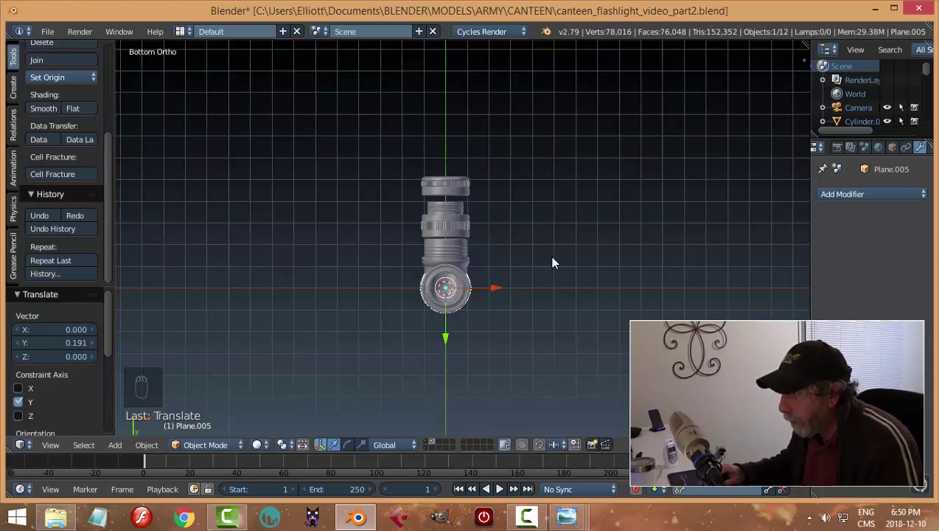
{"action": "left_click_drag", "start_coordinate": [519, 110], "coordinate": [510, 301]}
{"action": "left_click_drag", "start_coordinate": [510, 302], "coordinate": [597, 312]}
{"action": "key", "text": "KP_Decimal"}
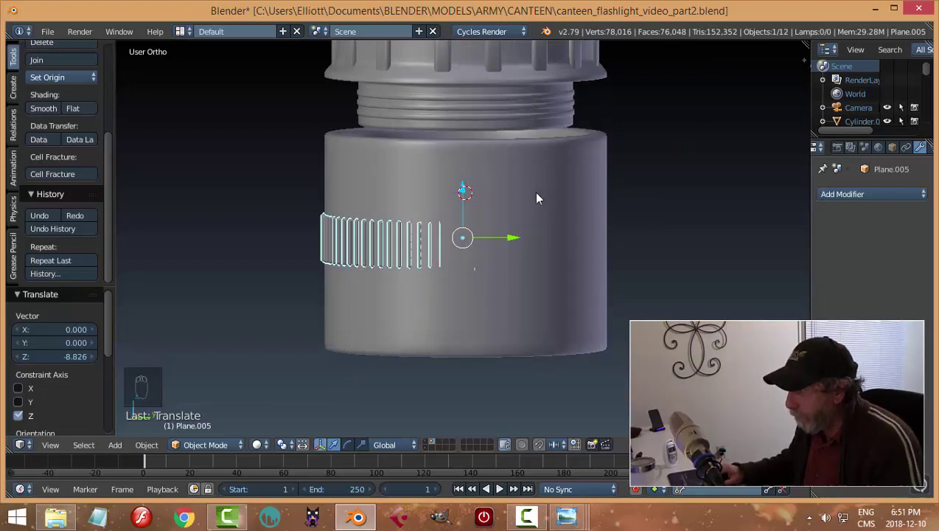
Isolate the cup and rib ring with Shift+H and view them top-down in wireframe
{"action": "left_click_drag", "start_coordinate": [532, 183], "coordinate": [453, 244]}
{"action": "key", "text": "shift+h"}
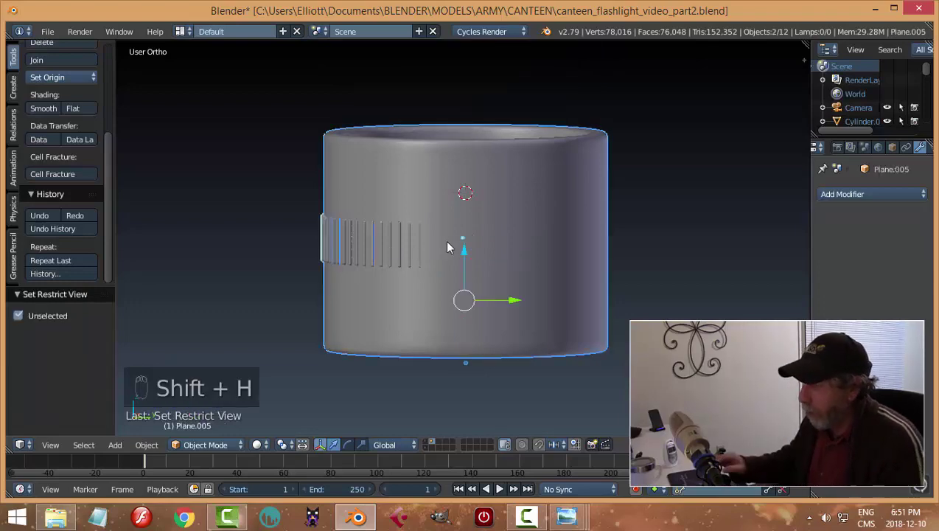
{"action": "key", "text": "KP_7"}
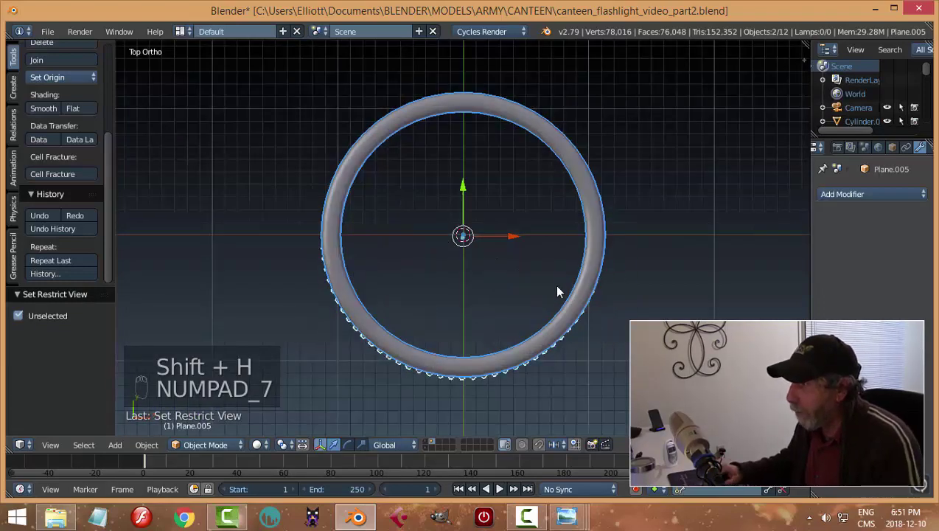
{"action": "key", "text": "a"}
{"action": "left_click_drag", "start_coordinate": [498, 380], "coordinate": [575, 353]}
{"action": "key", "text": "z"}
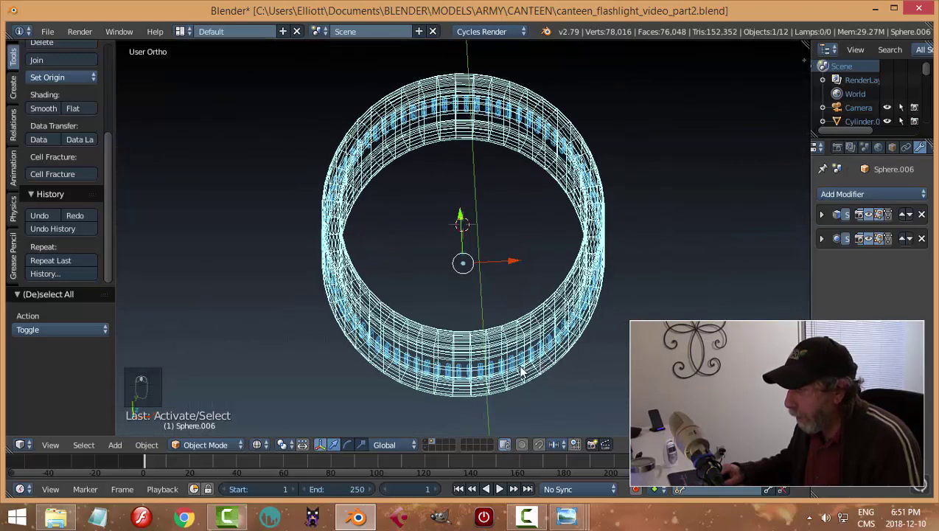
Centre the rib ring on the cup along Y and scale it in X/Y to wrap the outer wall
{"action": "left_click_drag", "start_coordinate": [520, 368], "coordinate": [622, 339]}
{"action": "key", "text": "KP_7"}
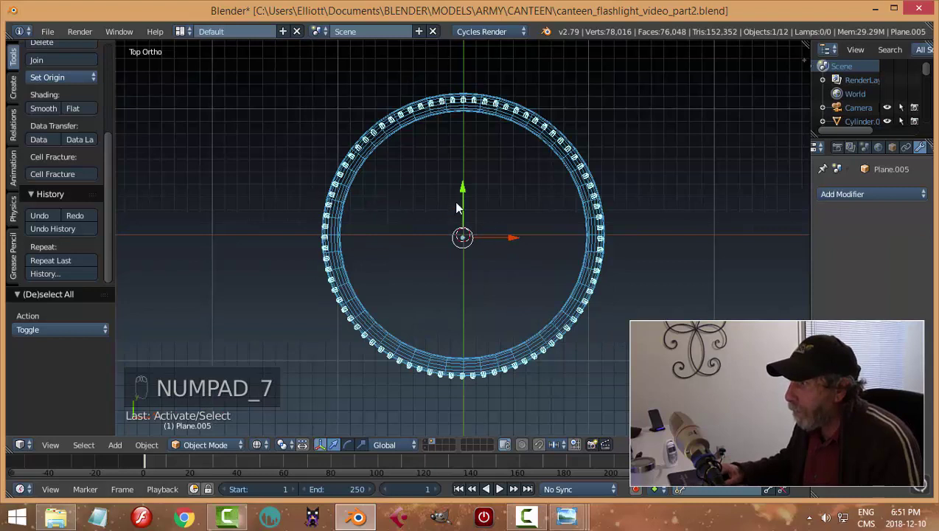
{"action": "left_click_drag", "start_coordinate": [464, 194], "coordinate": [467, 191]}
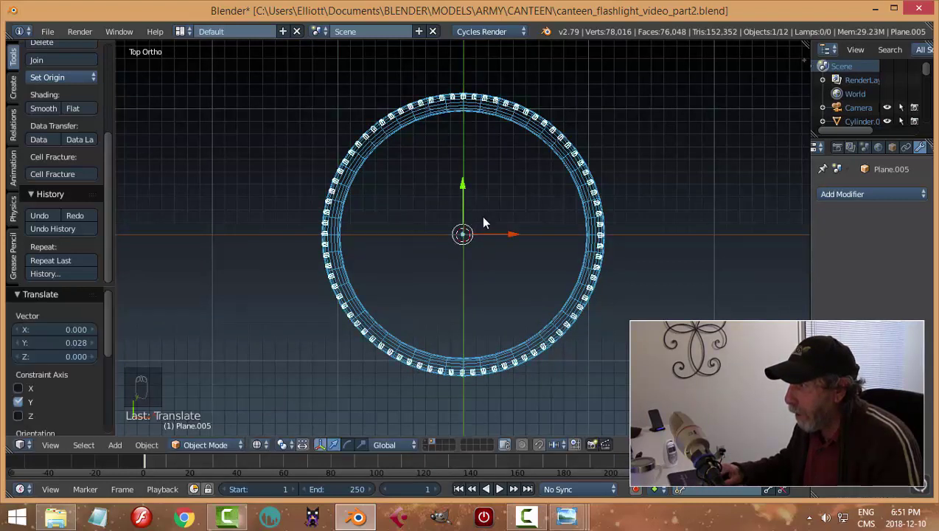
{"action": "left_click_drag", "start_coordinate": [471, 189], "coordinate": [630, 236]}
{"action": "key", "text": "z"}
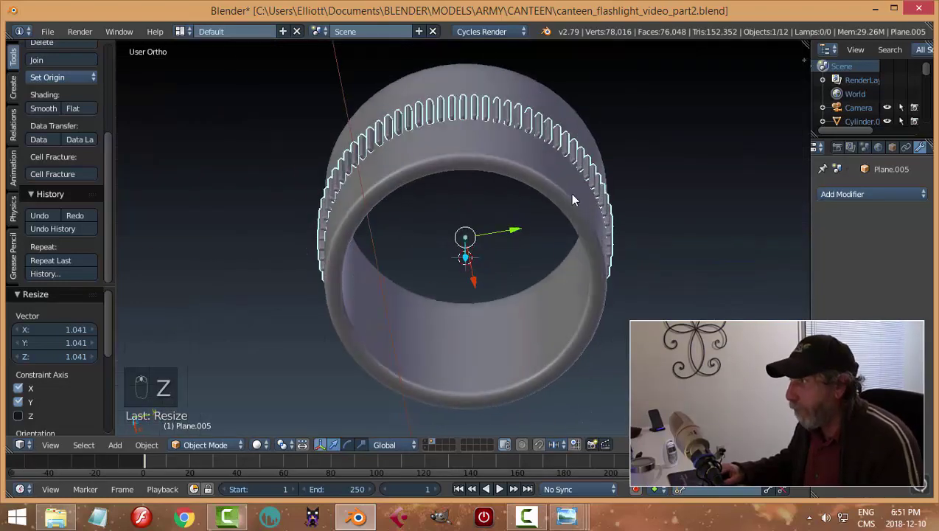
{"action": "key", "text": "a"}
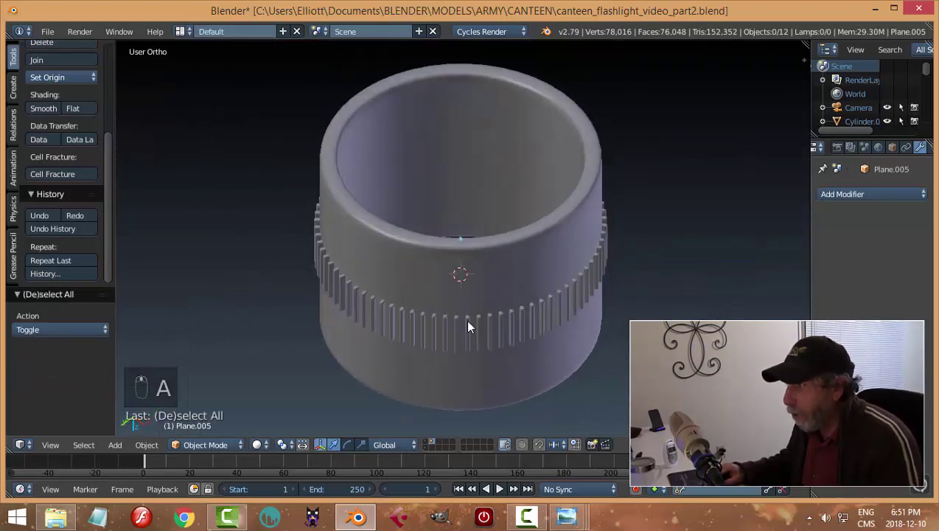
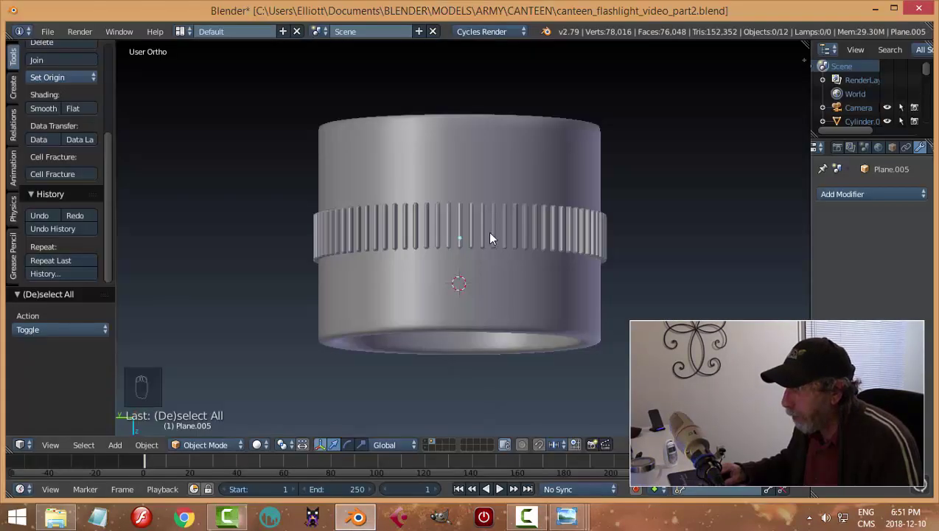
From the side view, slide the ribbed ring up near the top of the cup
{"action": "left_click_drag", "start_coordinate": [496, 236], "coordinate": [728, 206]}
{"action": "key", "text": "KP_3"}
{"action": "left_click_drag", "start_coordinate": [471, 191], "coordinate": [480, 135]}
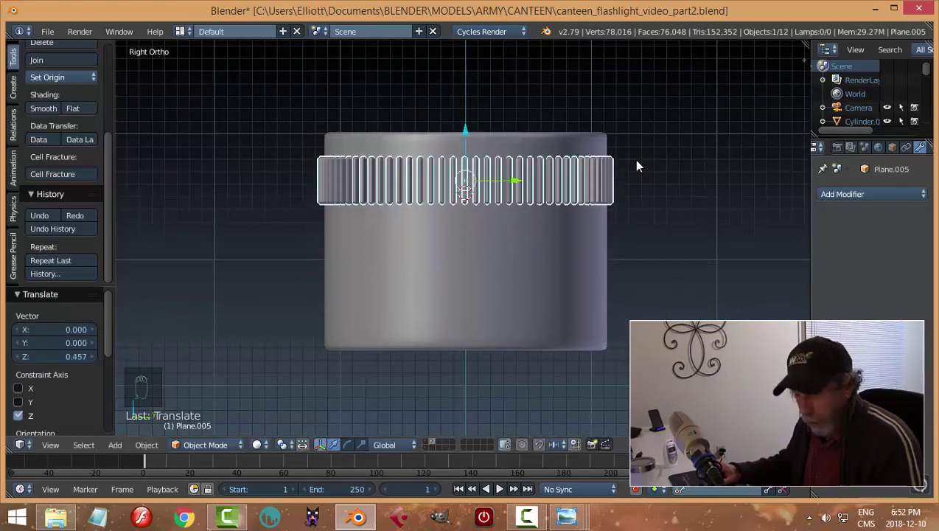
{"action": "key", "text": "a"}
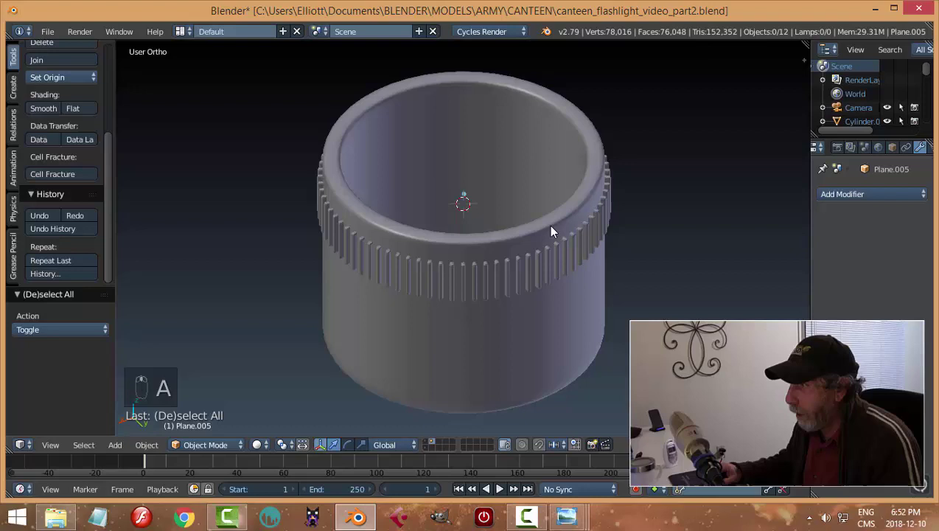
Scale the ring in X/Y for a snugger fit on the wall and save the project
{"action": "left_click_drag", "start_coordinate": [573, 238], "coordinate": [607, 233]}
{"action": "key", "text": "s"}
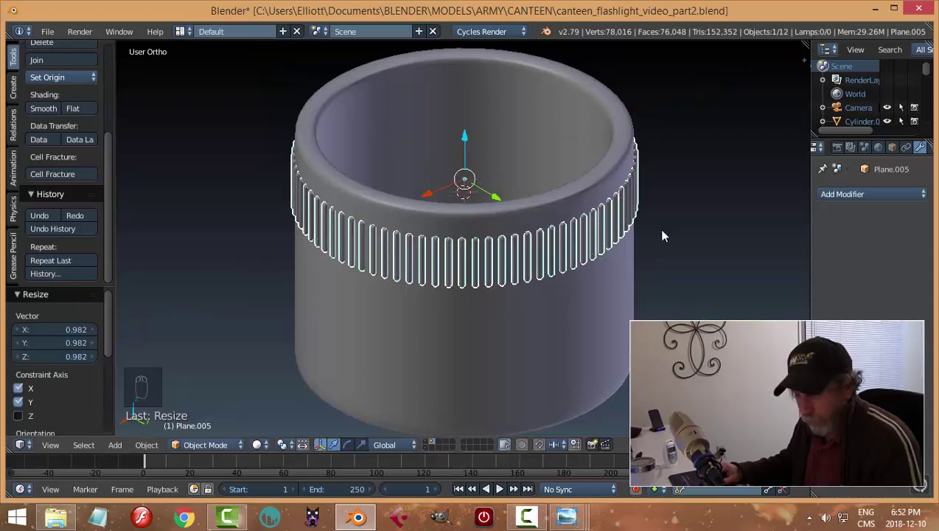
{"action": "key", "text": "a"}
{"action": "key", "text": "ctrl+s"}
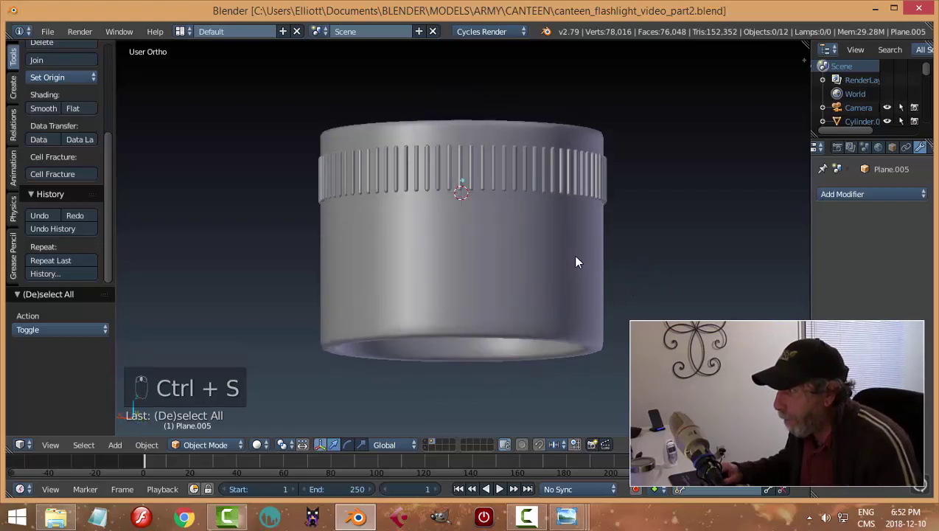
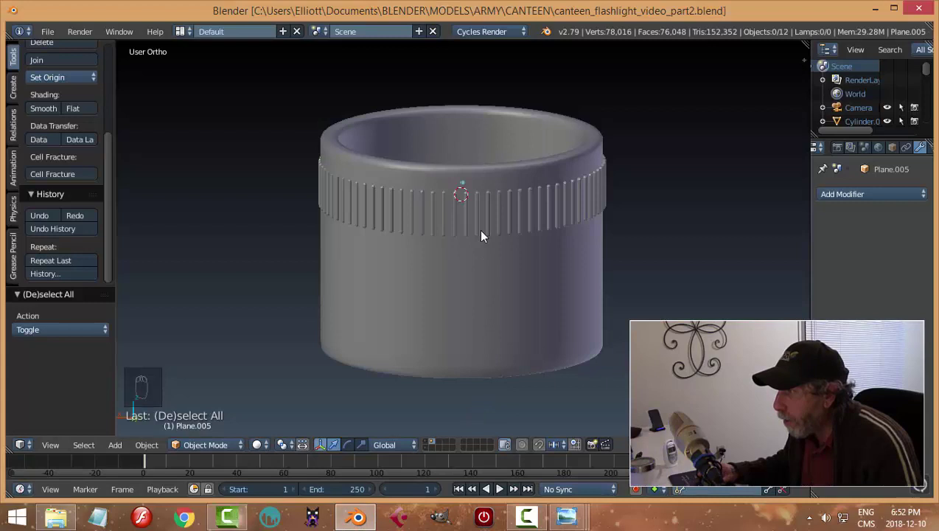
{"action": "left_click_drag", "start_coordinate": [482, 234], "coordinate": [520, 301]}
Cut two loops on the cup's wall and extrude the band between them inward as a recess
{"action": "key", "text": "a"}
{"action": "key", "text": "ctrl+s"}
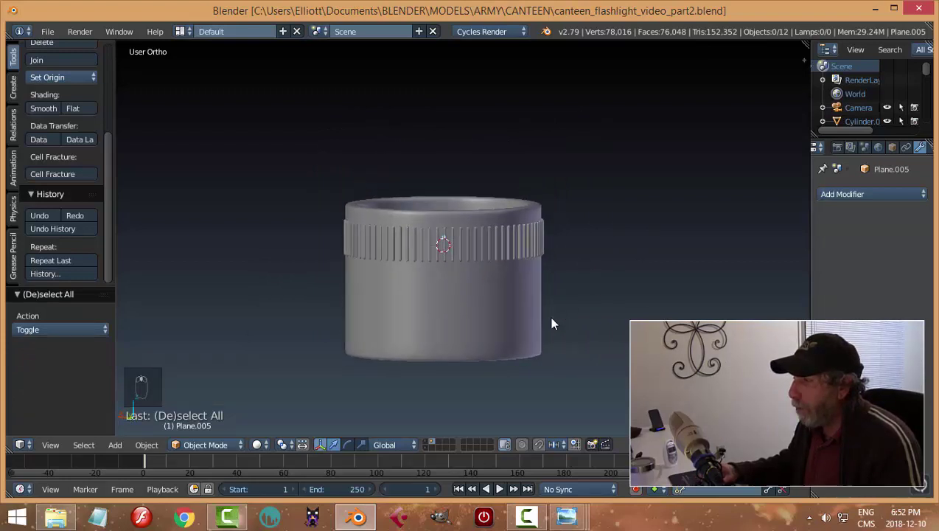
{"action": "left_click", "coordinate": [483, 217]}
{"action": "key", "text": "Tab"}
{"action": "key", "text": "ctrl+r"}
{"action": "key", "text": "ctrl+r"}
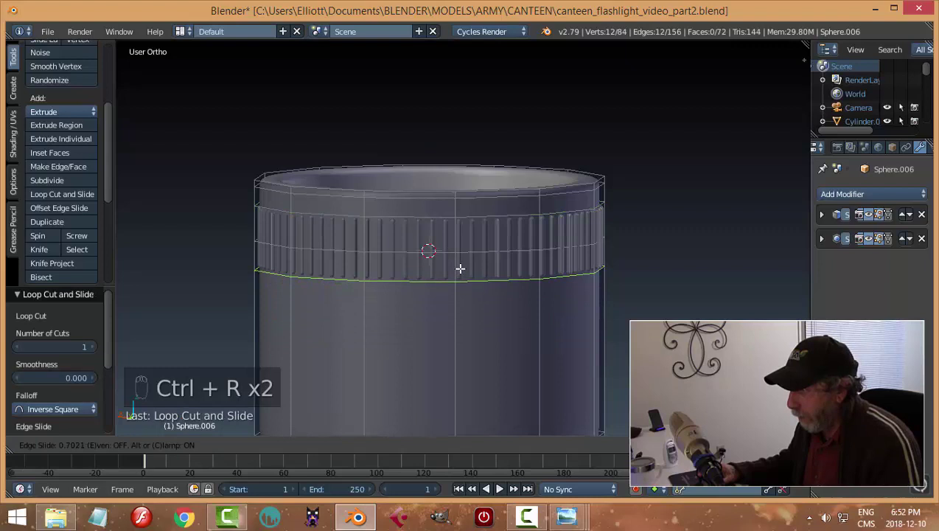
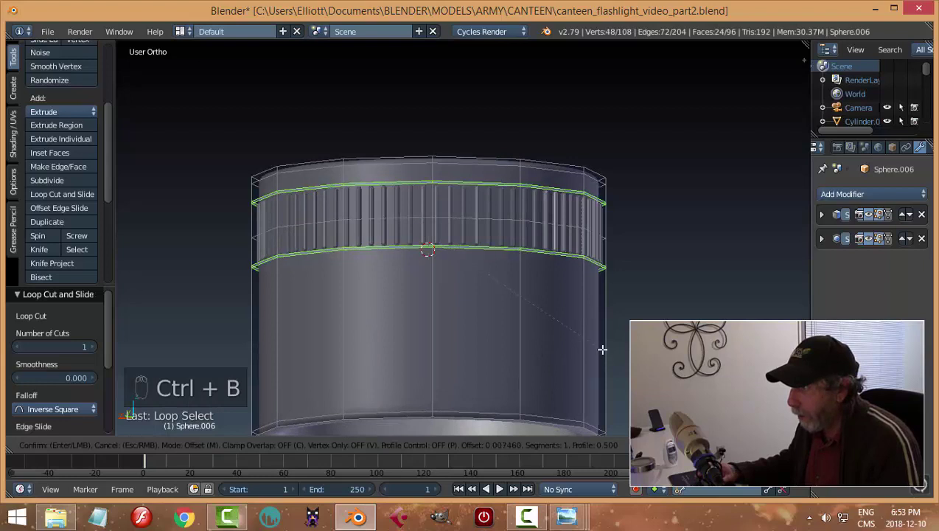
{"action": "key", "text": "e"}
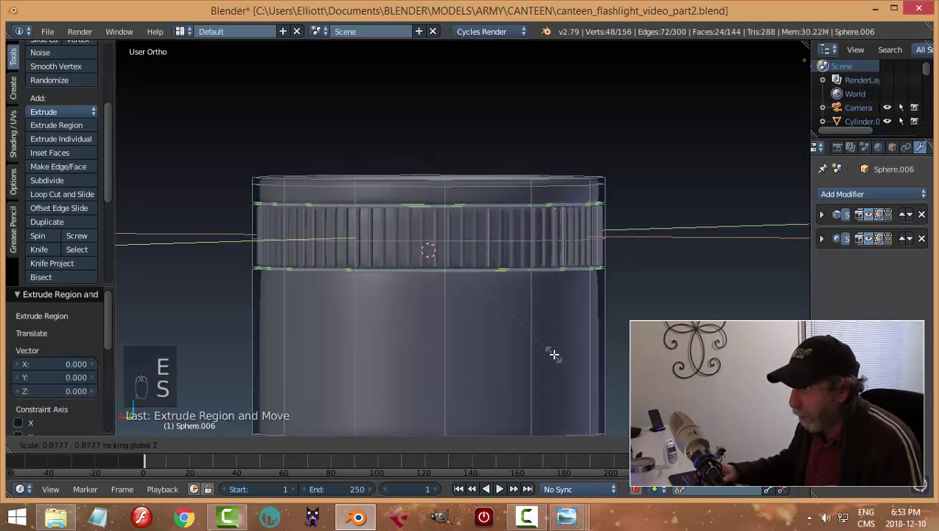
{"action": "key", "text": "a"}
Add supporting edge loops near the cup's top rim, slid toward the edges
{"action": "key", "text": "ctrl+r"}
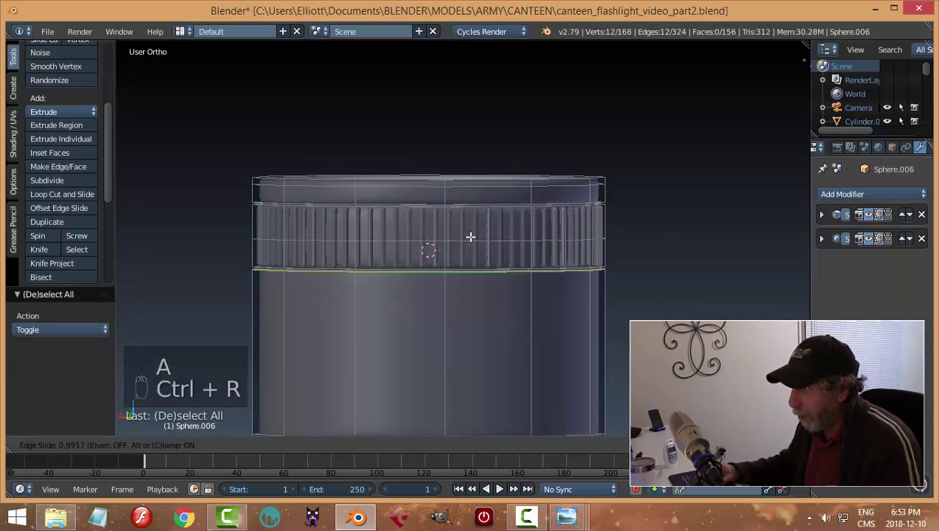
{"action": "key", "text": "ctrl+r"}
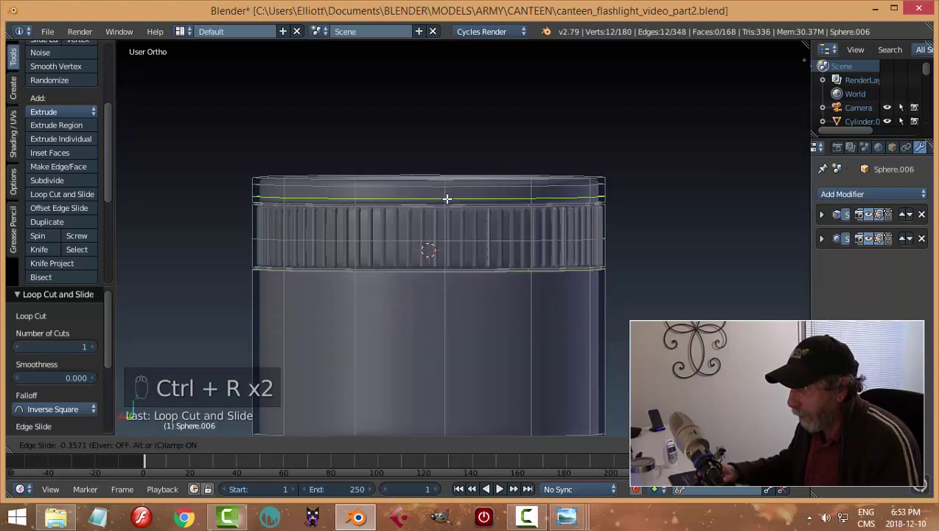
{"action": "key", "text": "a"}
{"action": "key", "text": "Tab"}
{"action": "right_click", "coordinate": [466, 233]}
{"action": "key", "text": "h"}
{"action": "middle_click", "coordinate": [514, 251]}
{"action": "left_click", "coordinate": [463, 237]}
Add tight loops at the recess's upper and lower edges and return to object mode
{"action": "key", "text": "Tab"}
{"action": "key", "text": "ctrl+r"}
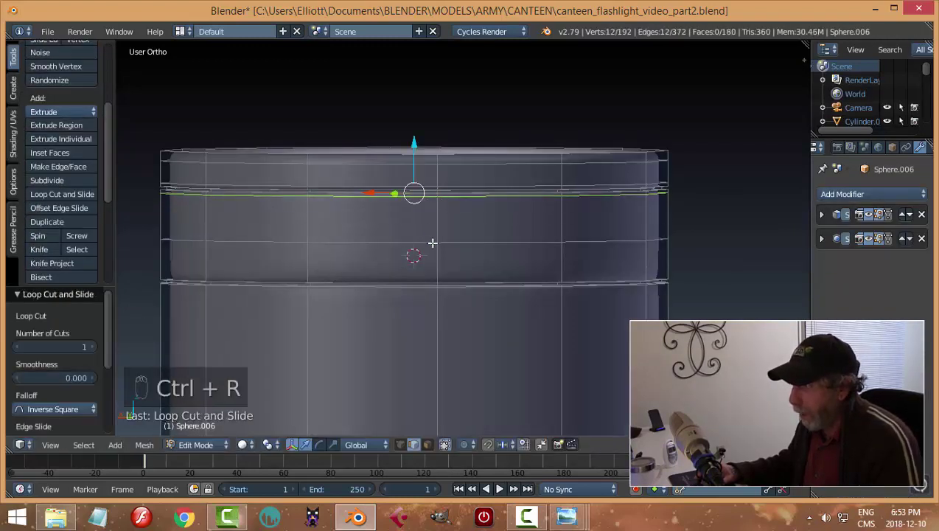
{"action": "key", "text": "ctrl+r"}
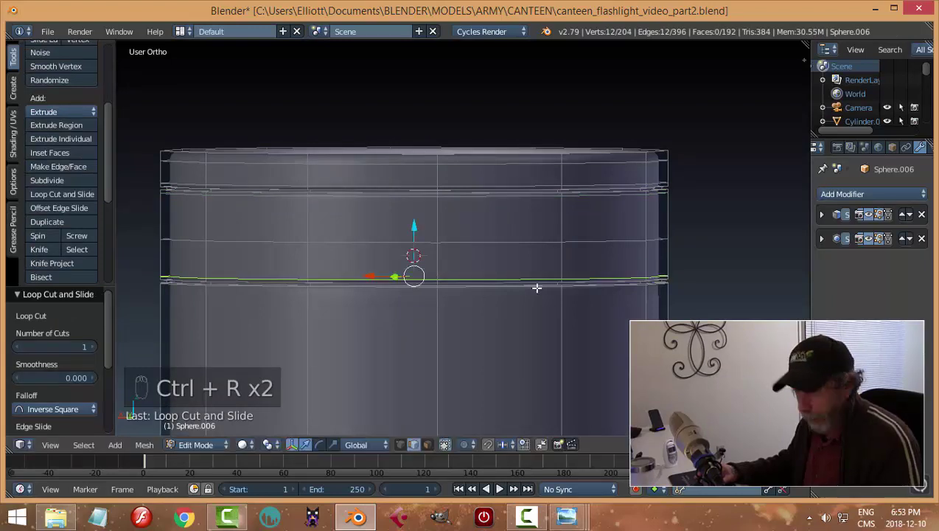
{"action": "key", "text": "a"}
{"action": "key", "text": "Tab"}
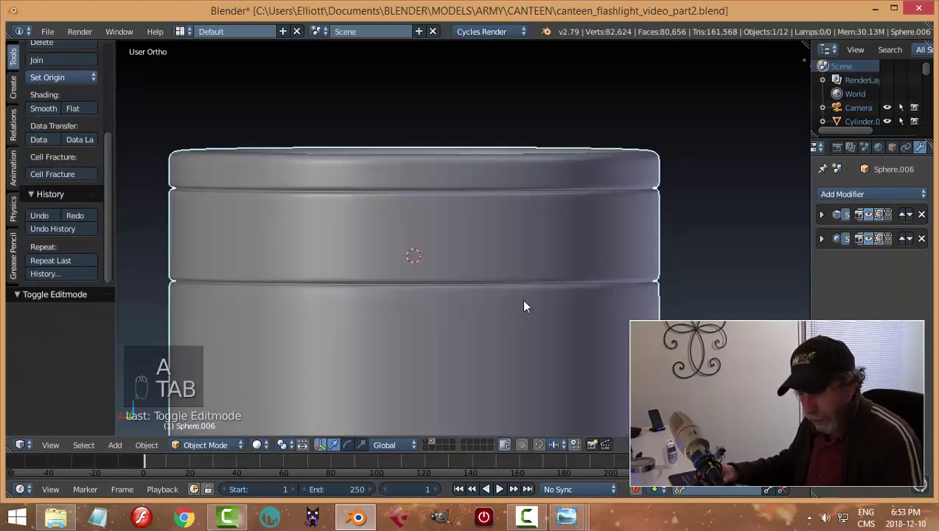
Unhide all parts and slim the ribbed ring in X/Y to sit in its recess
{"action": "key", "text": "alt+h"}
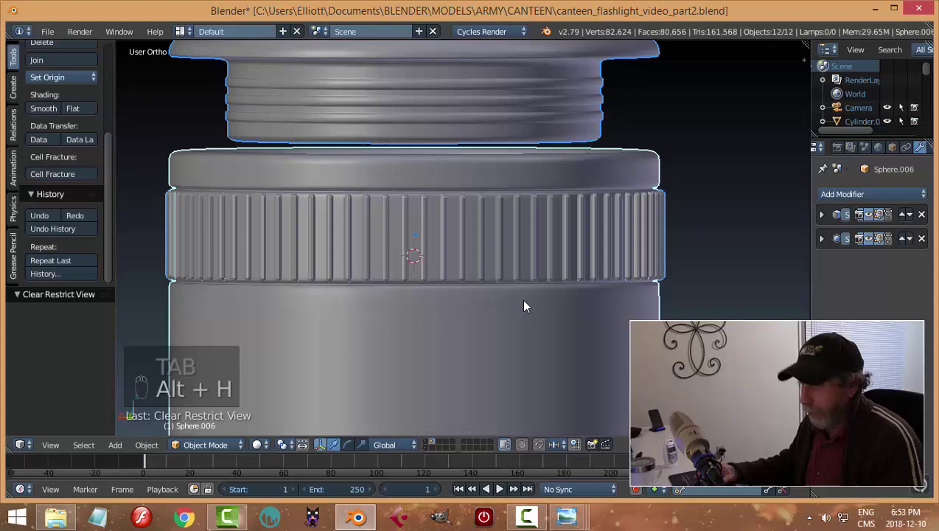
{"action": "key", "text": "a"}
{"action": "left_click_drag", "start_coordinate": [512, 310], "coordinate": [578, 334]}
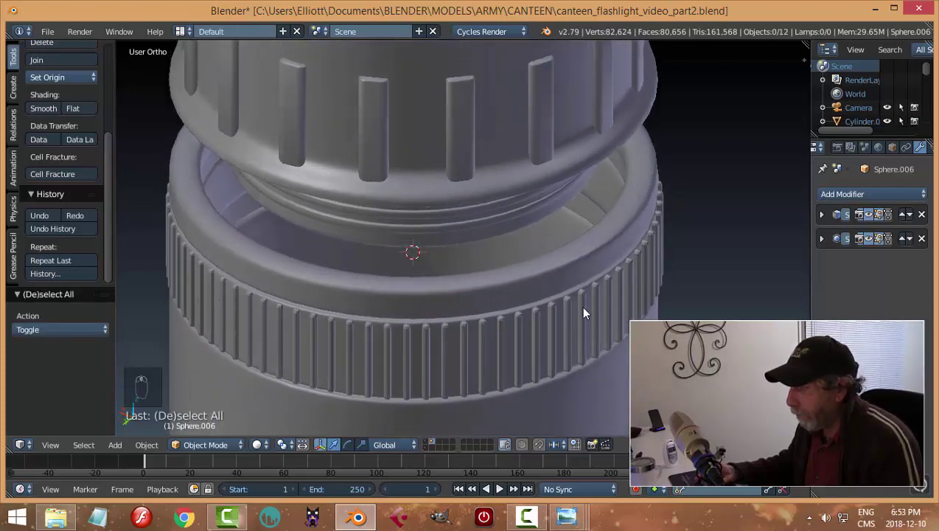
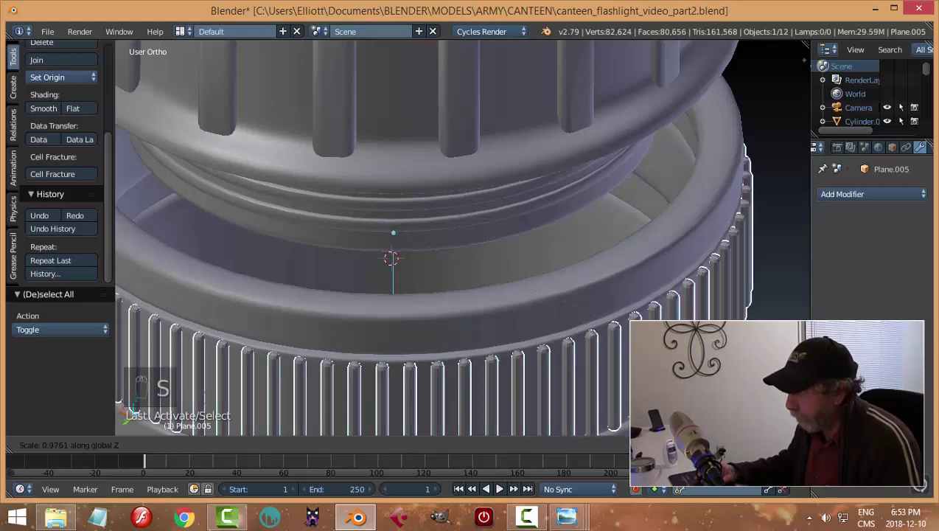
{"action": "key", "text": "a"}
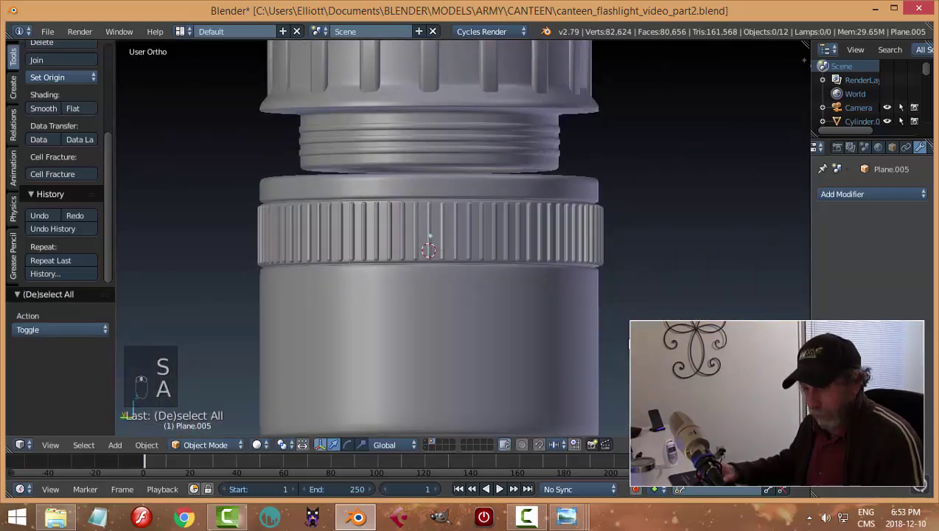
Save, then lower the cup and ring along Z to open a gap below the threaded neck
{"action": "key", "text": "ctrl+s"}
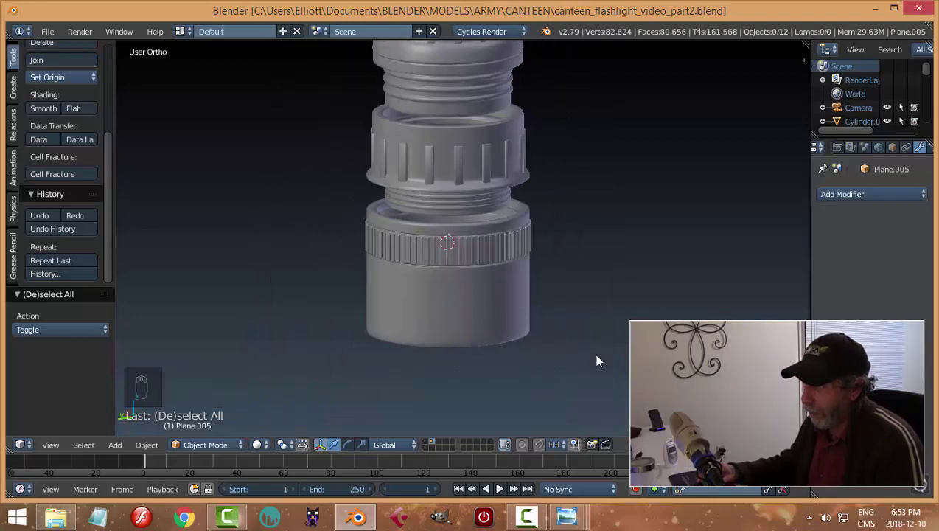
{"action": "key", "text": "ctrl+s"}
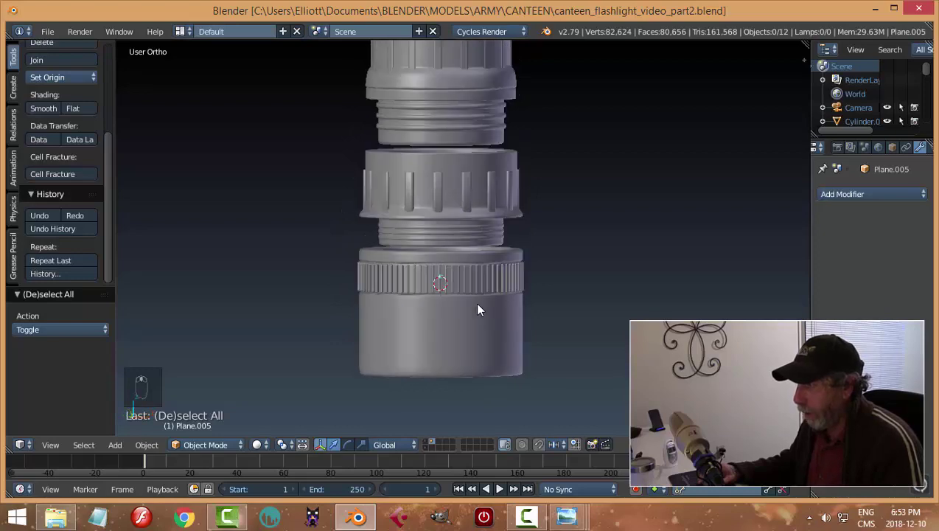
{"action": "left_click_drag", "start_coordinate": [456, 278], "coordinate": [520, 324]}
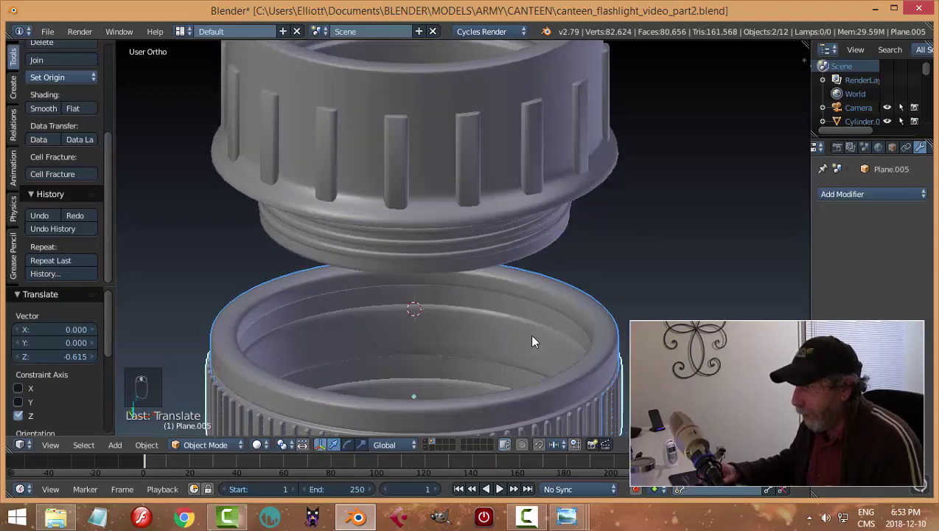
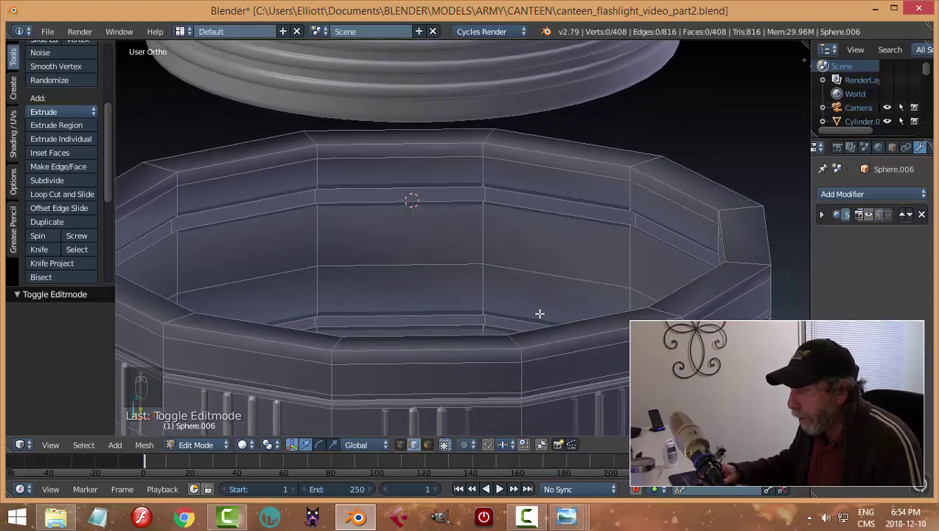
Extrude the cup's top rim faces and scale them inward horizontally into a thicker lip
{"action": "key", "text": "ctrl+Tab"}
{"action": "key", "text": "ctrl+z"}
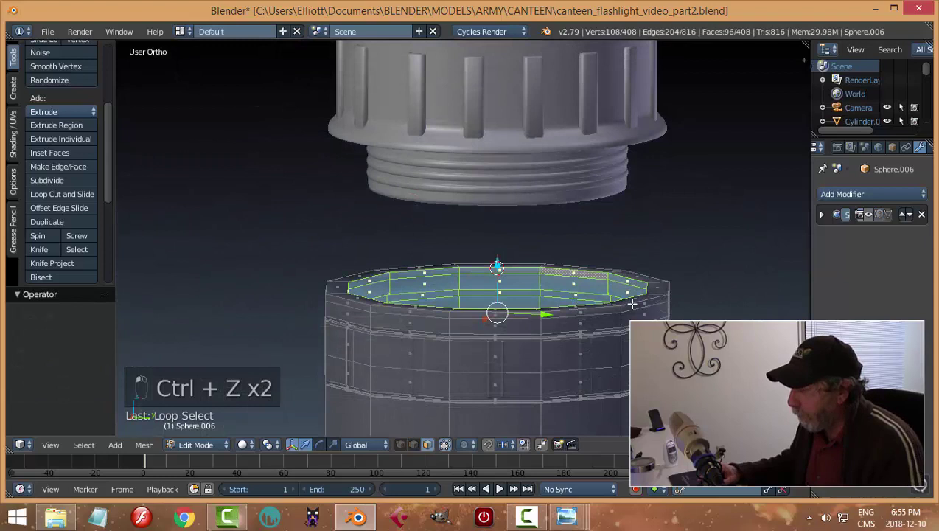
{"action": "key", "text": "e"}
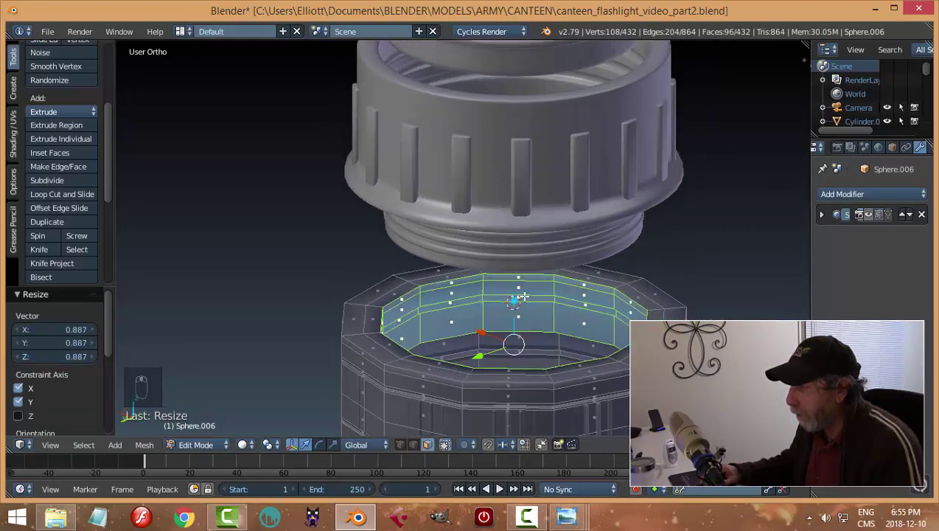
{"action": "key", "text": "Tab"}
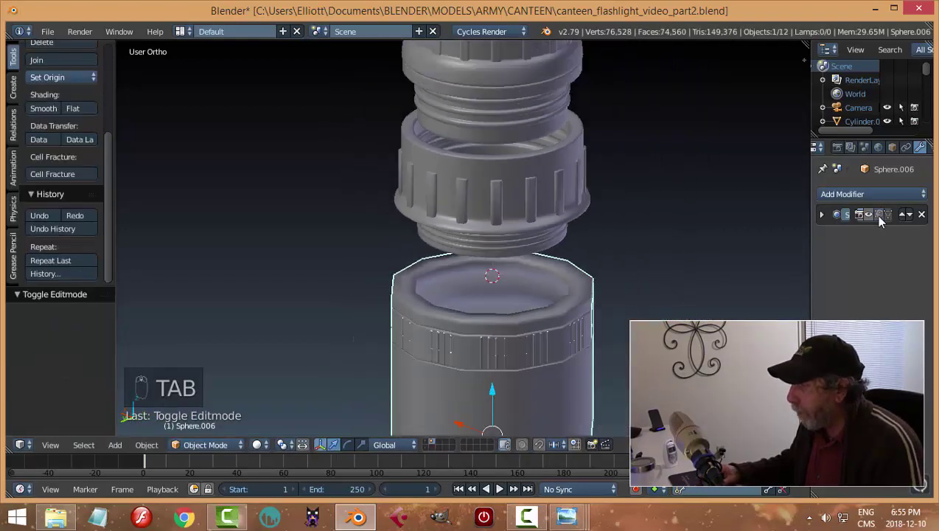
Orbit to view the threaded neck above the bottom cup
{"action": "left_click_drag", "start_coordinate": [877, 218], "coordinate": [488, 273]}
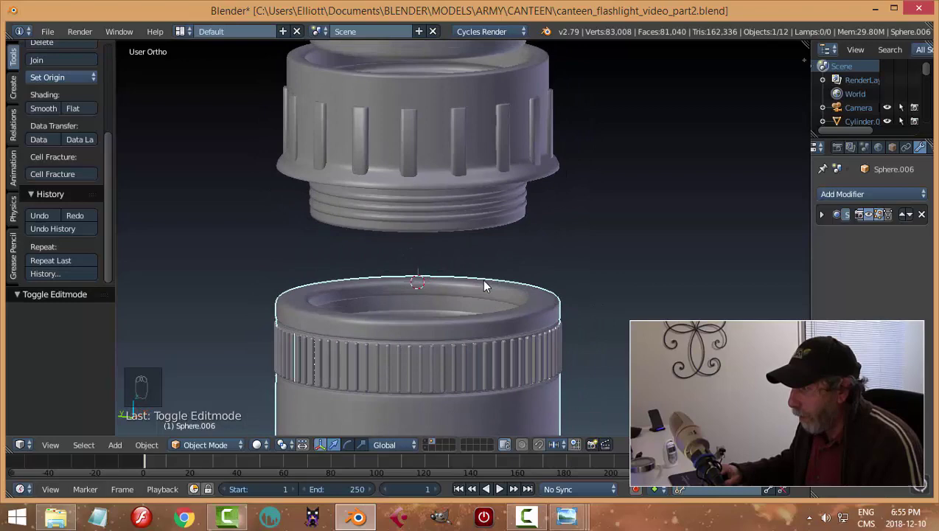
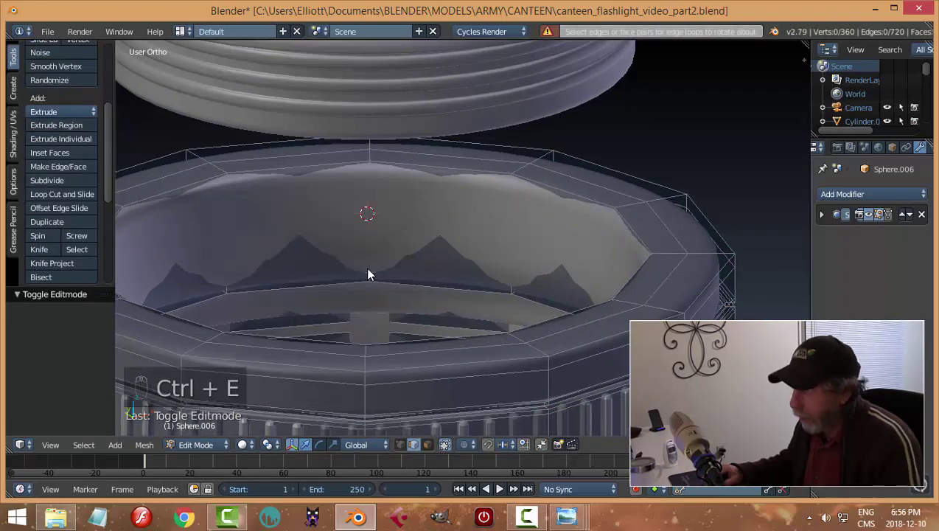
Add an edge loop inside the cup, then zoom in on its rim
{"action": "key", "text": "ctrl+r"}
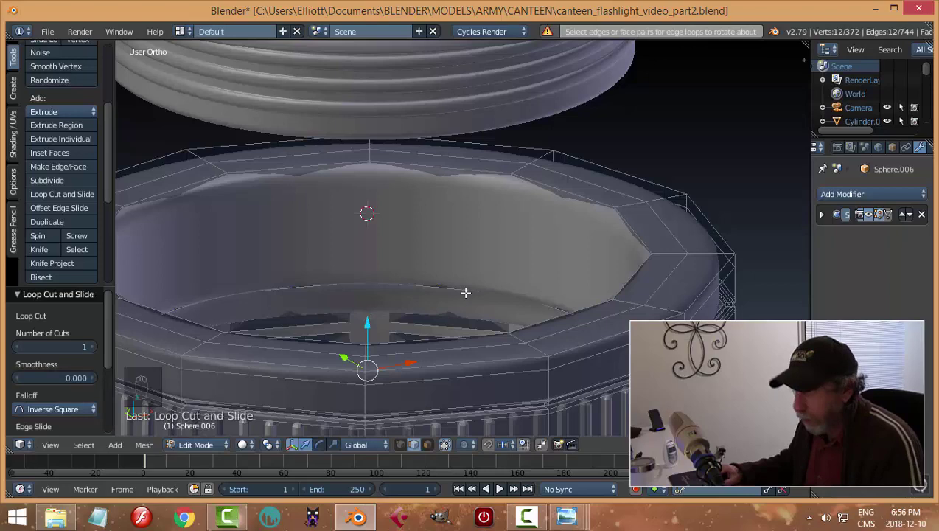
{"action": "key", "text": "a"}
{"action": "key", "text": "Tab"}
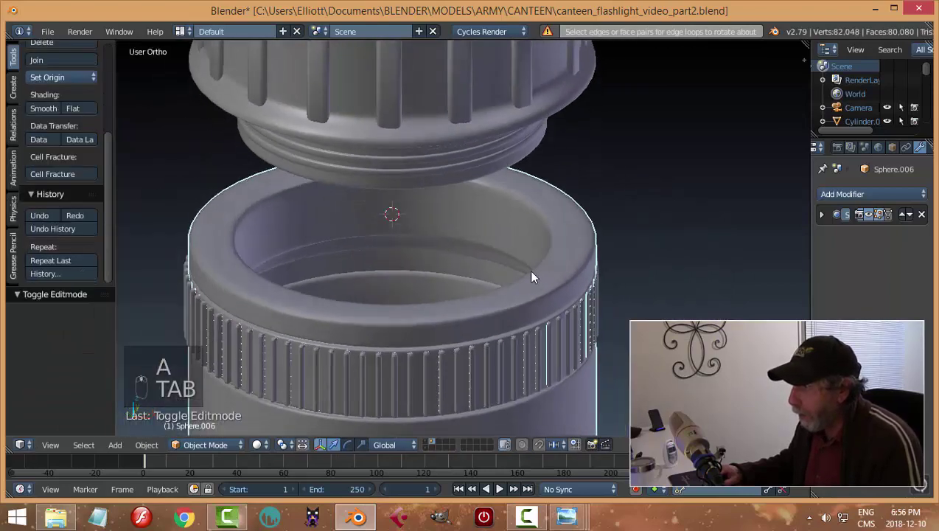
{"action": "key", "text": "a"}
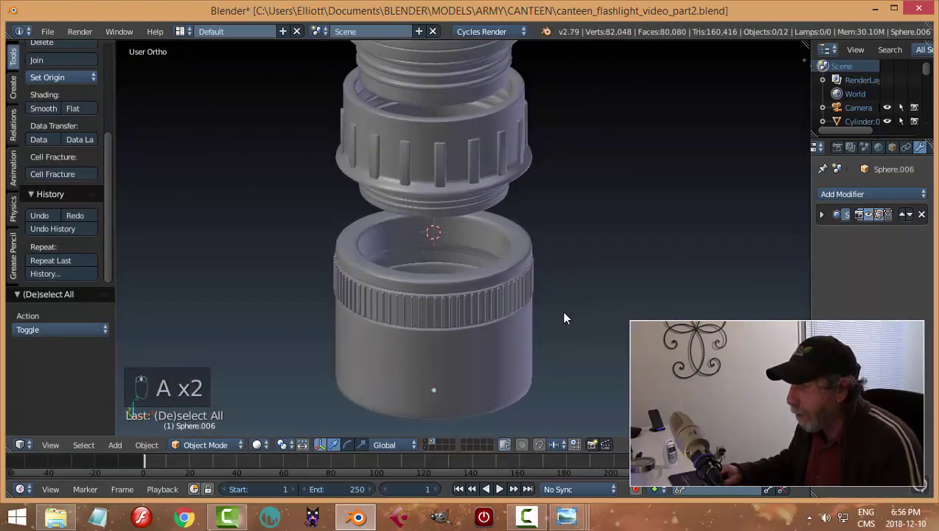
{"action": "left_click_drag", "start_coordinate": [474, 297], "coordinate": [457, 290]}
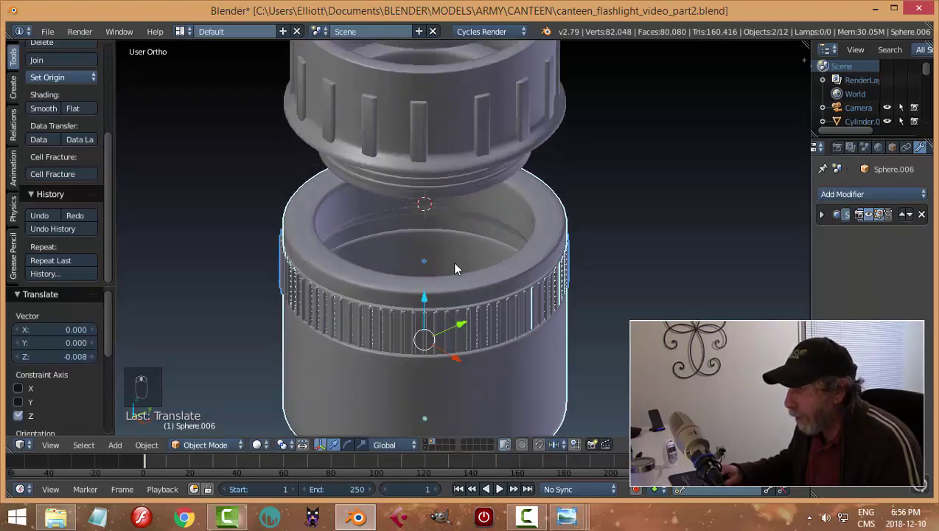
{"action": "left_click_drag", "start_coordinate": [467, 310], "coordinate": [486, 291]}
Enter the cup's low-poly cage in face-select mode, ready for the inner wall threads
{"action": "key", "text": "Tab"}
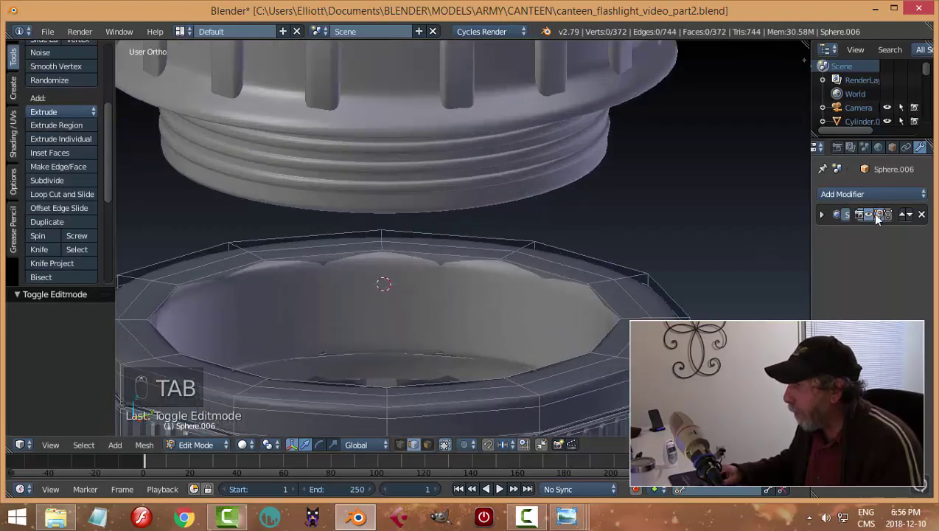
{"action": "key", "text": "ctrl+Tab"}
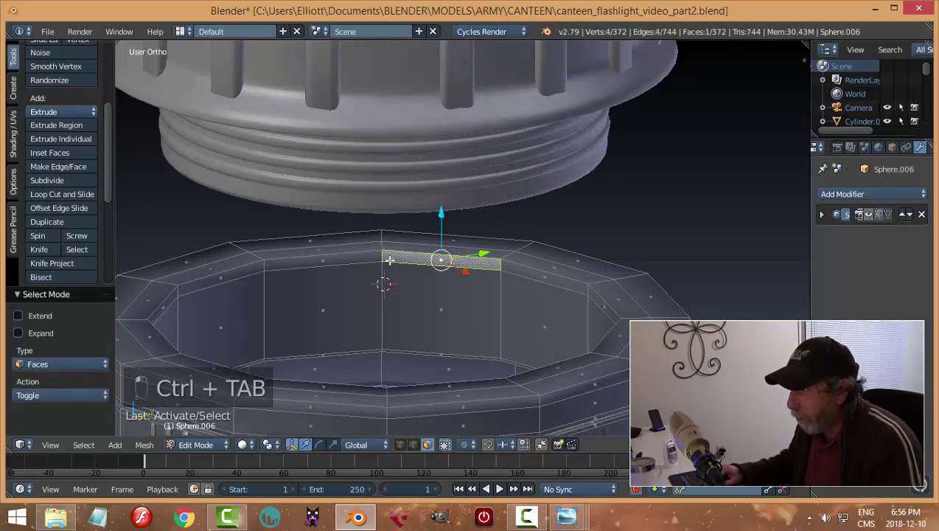
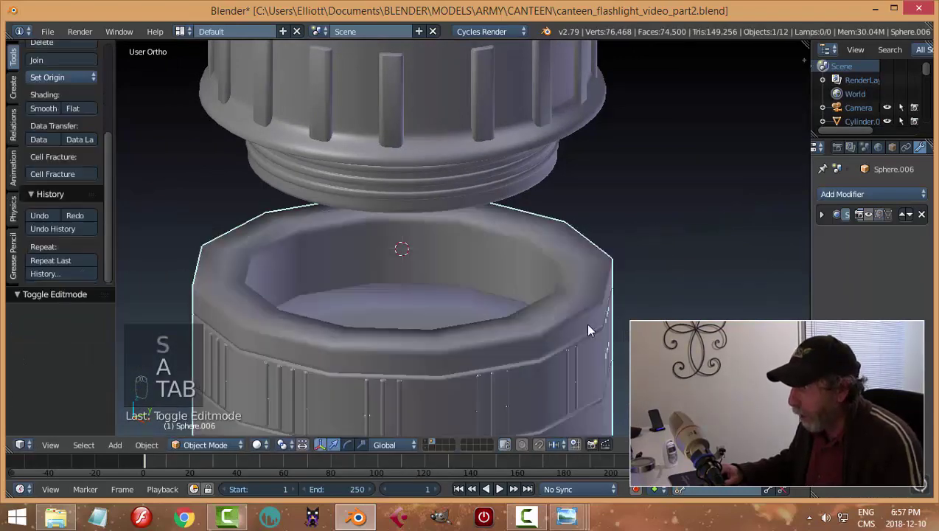
{"action": "left_click_drag", "start_coordinate": [882, 216], "coordinate": [619, 319]}
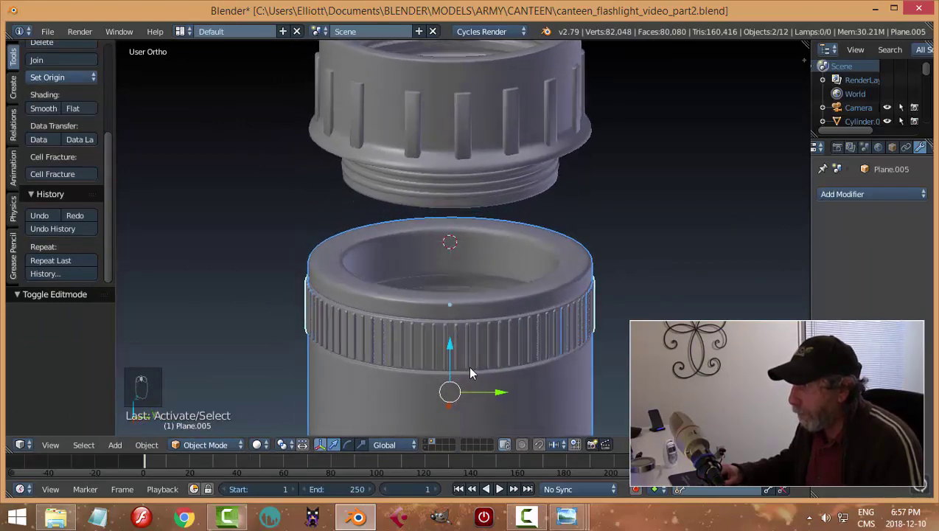
{"action": "left_click_drag", "start_coordinate": [455, 352], "coordinate": [455, 352]}
{"action": "key", "text": "Tab"}
{"action": "key", "text": "a"}
{"action": "key", "text": "Tab"}
{"action": "key", "text": "Tab"}
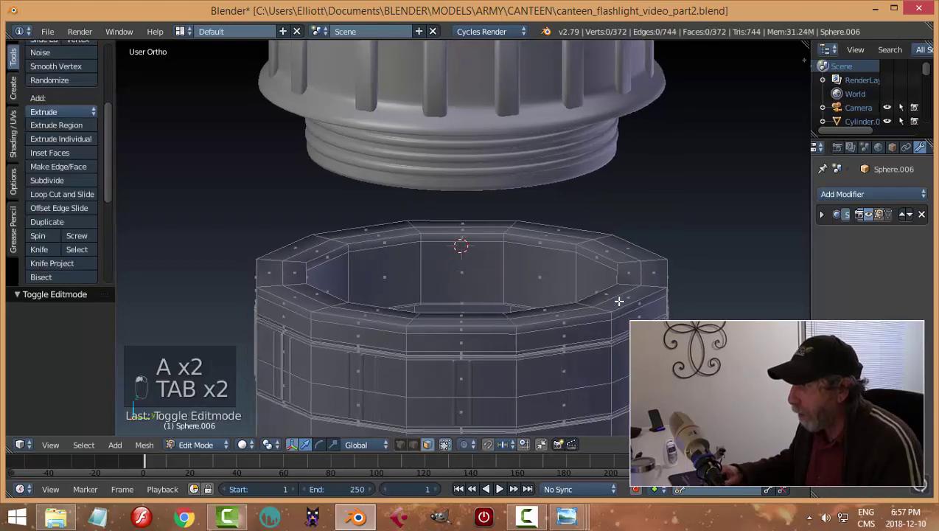
Loop-cut several rings inside the cup wall and scale them outward horizontally into thread grooves
{"action": "key", "text": "ctrl+Tab"}
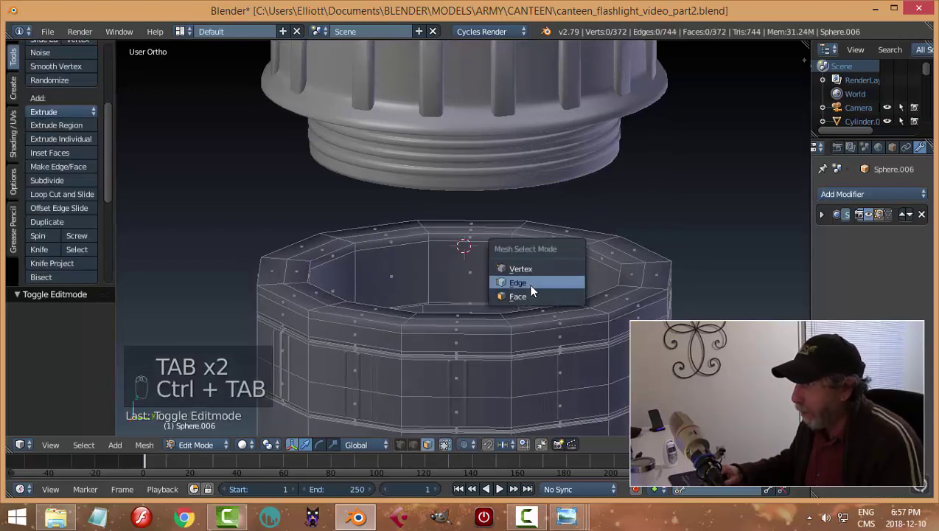
{"action": "key", "text": "ctrl+r"}
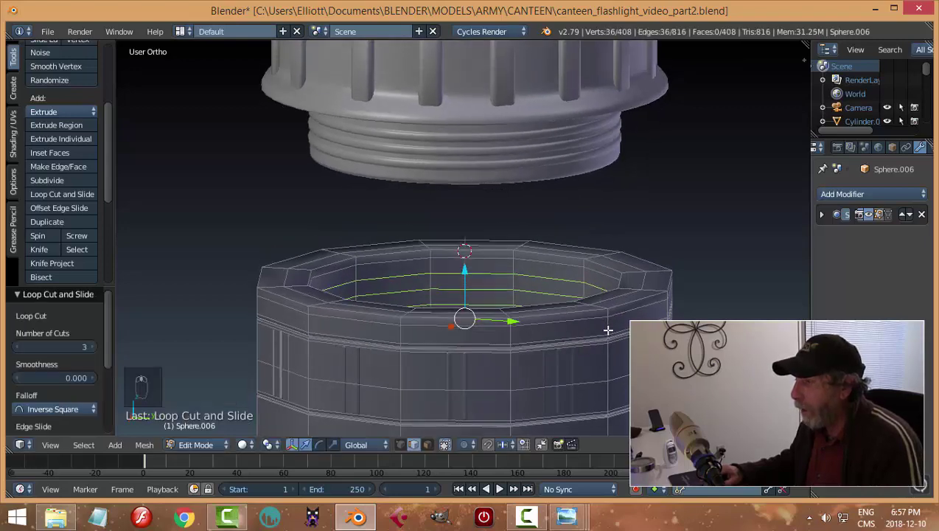
{"action": "key", "text": "ctrl+b"}
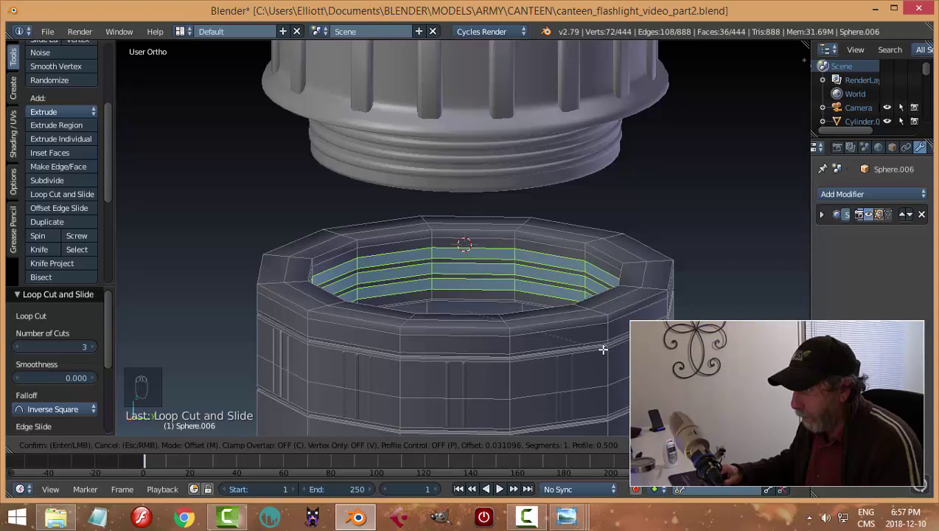
{"action": "key", "text": "e"}
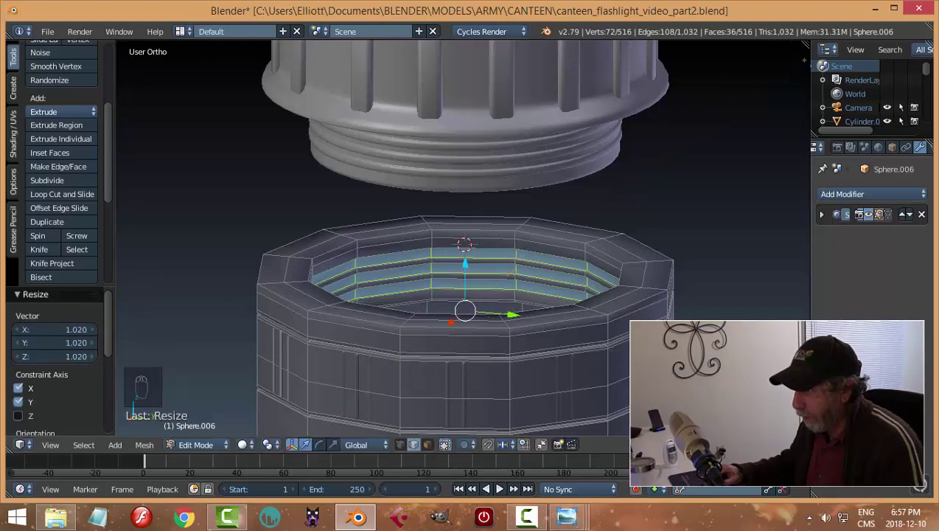
{"action": "key", "text": "a"}
{"action": "key", "text": "Tab"}
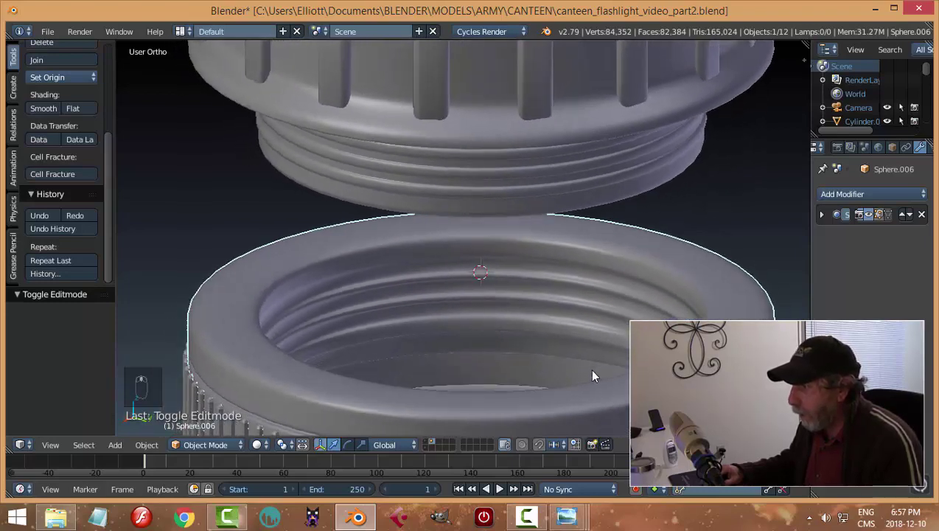
Add and slide extra ring cuts along the cup wall to refine the threads
{"action": "key", "text": "Tab"}
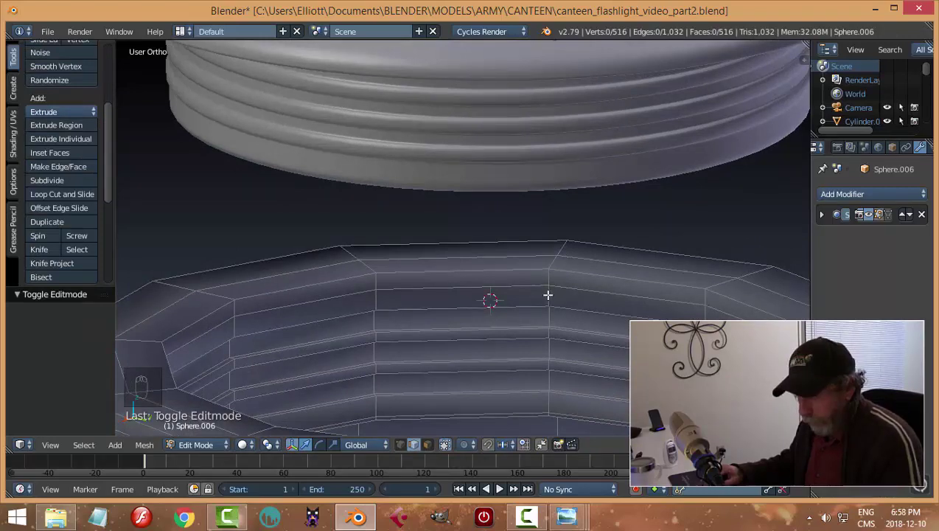
{"action": "key", "text": "ctrl+r"}
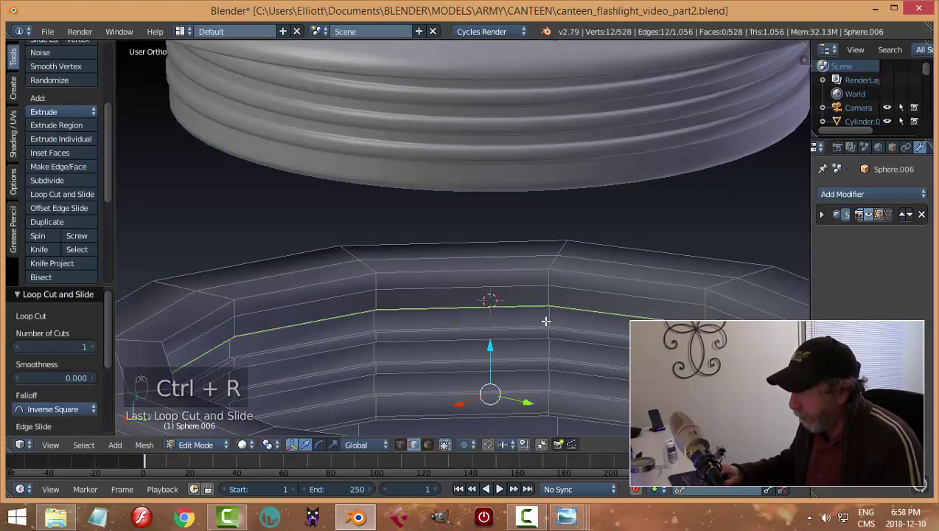
{"action": "key", "text": "ctrl+r"}
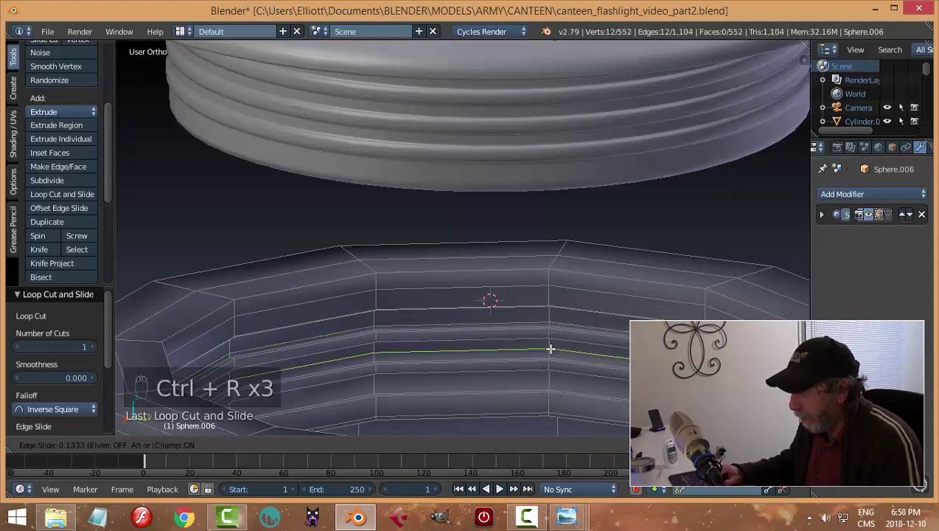
{"action": "key", "text": "ctrl+r"}
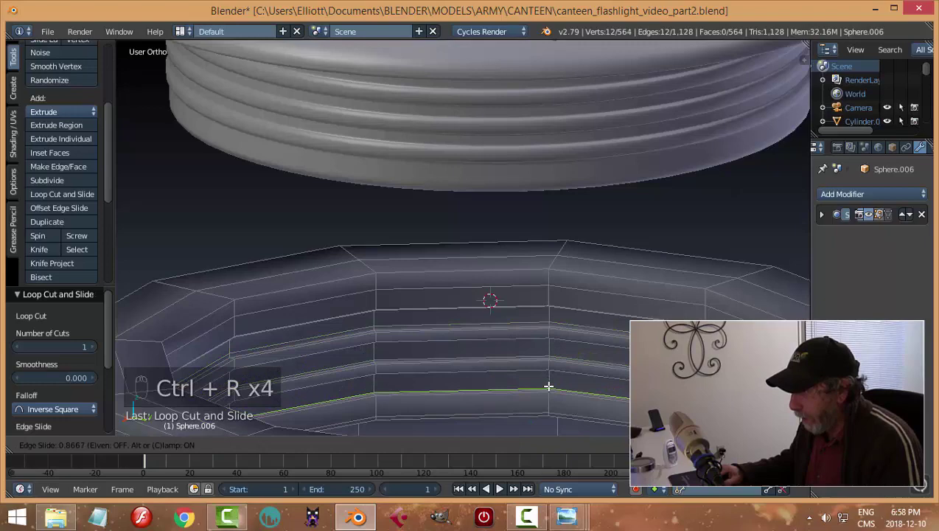
{"action": "key", "text": "Tab"}
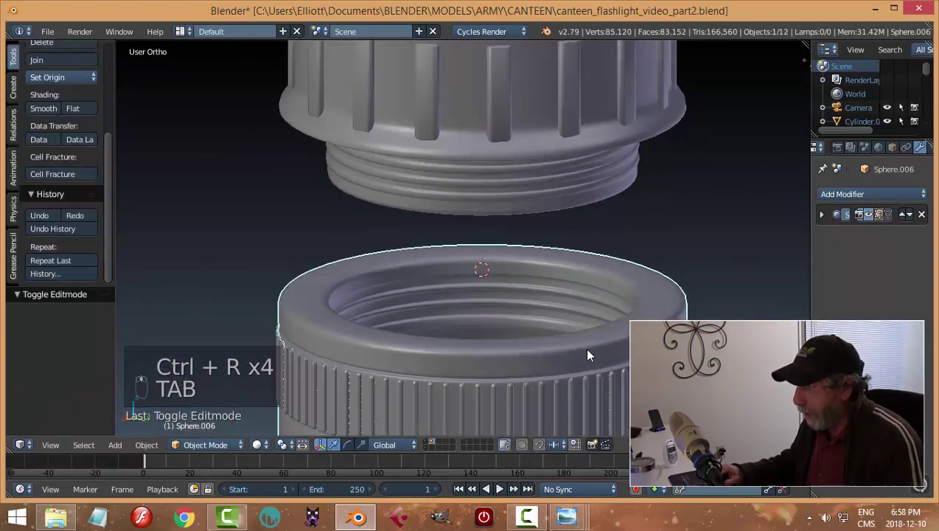
{"action": "key", "text": "a"}
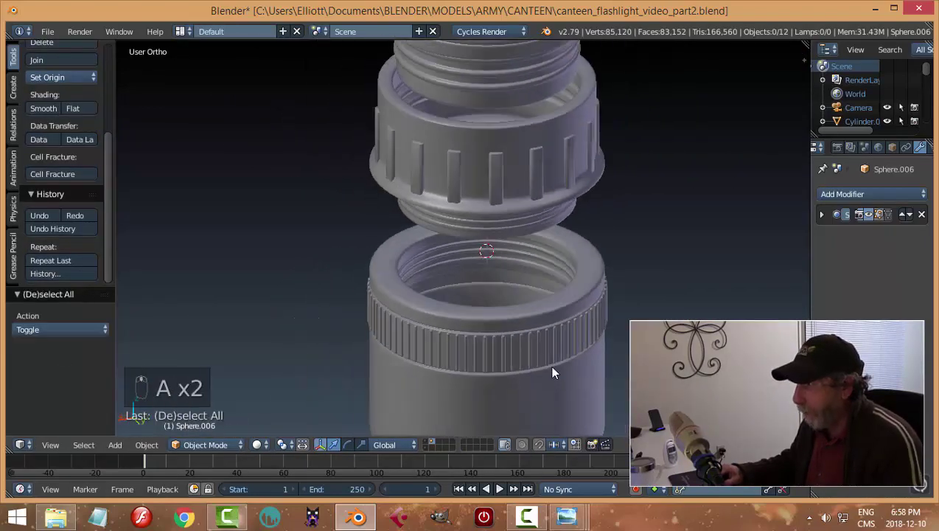
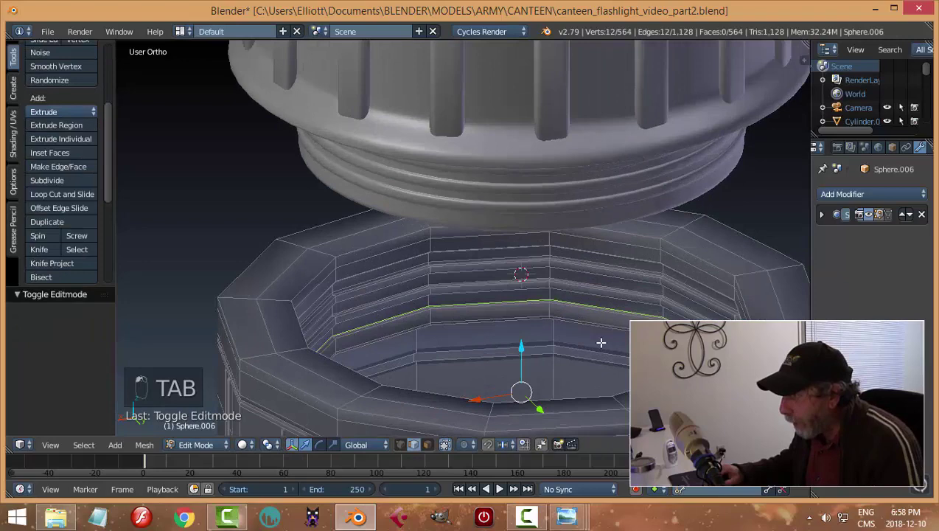
{"action": "key", "text": "a"}
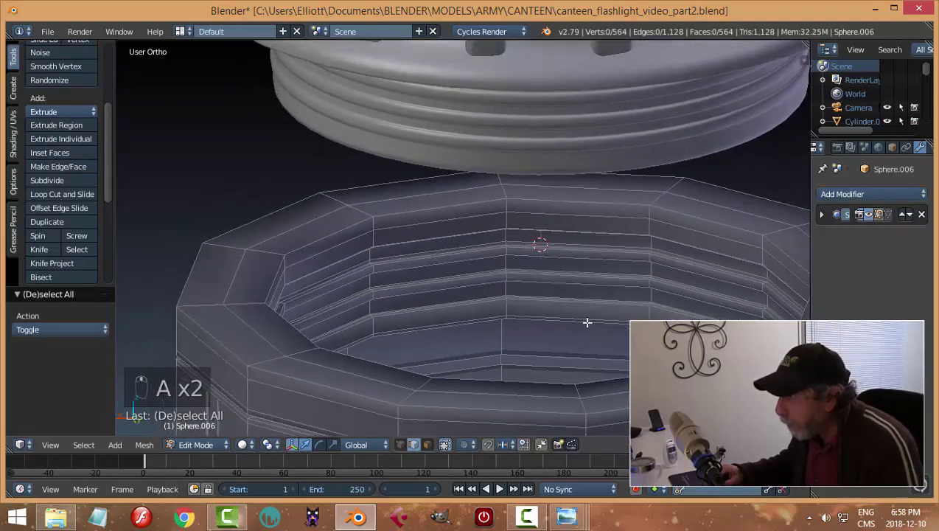
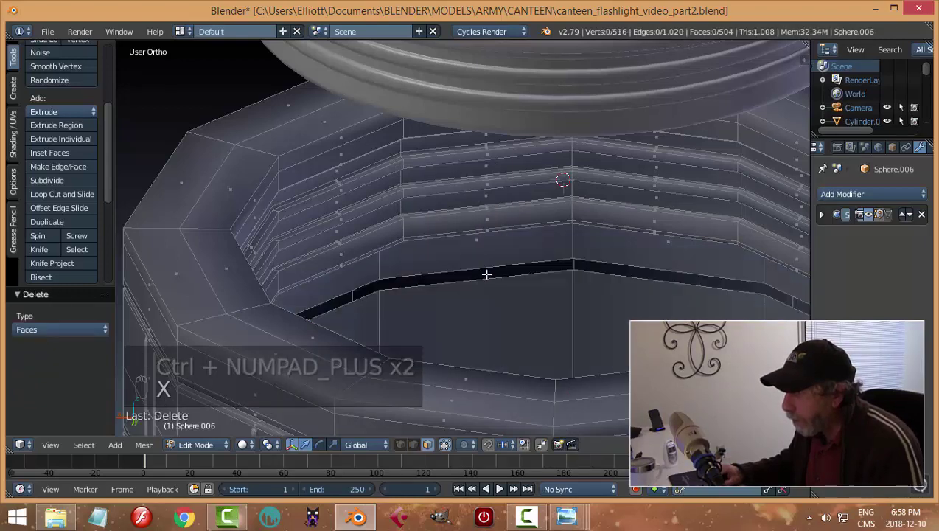
Dissolve the leftover edge loops from the cup cage and check the result in object mode
{"action": "key", "text": "ctrl+Tab"}
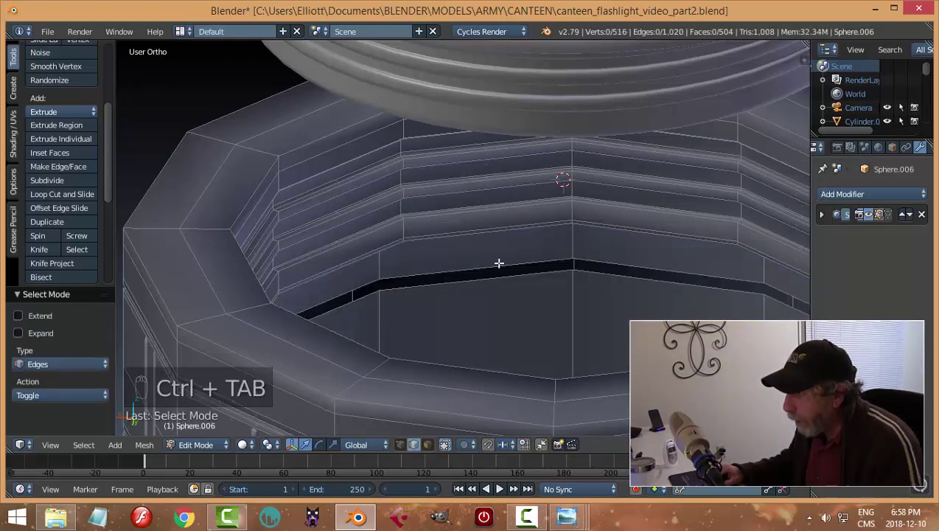
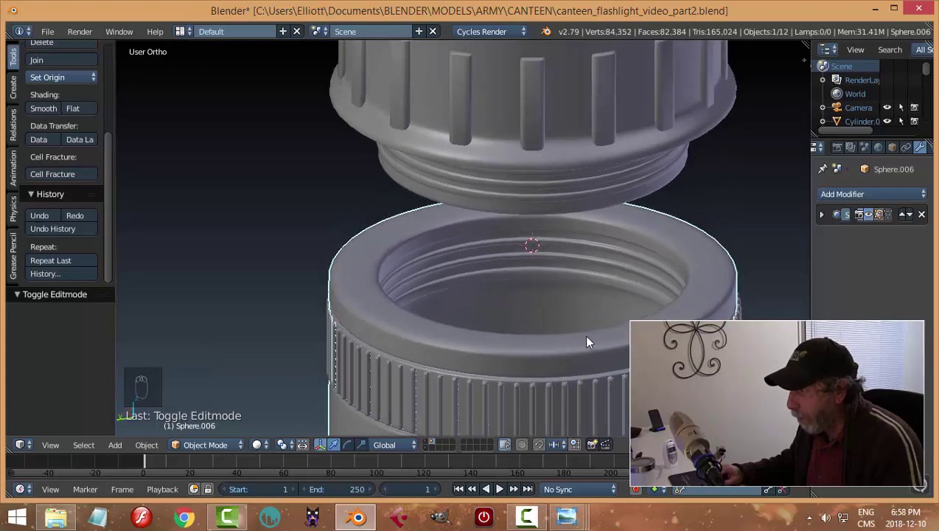
{"action": "left_click_drag", "start_coordinate": [564, 334], "coordinate": [562, 331]}
{"action": "left_click_drag", "start_coordinate": [562, 331], "coordinate": [617, 345]}
{"action": "key", "text": "a"}
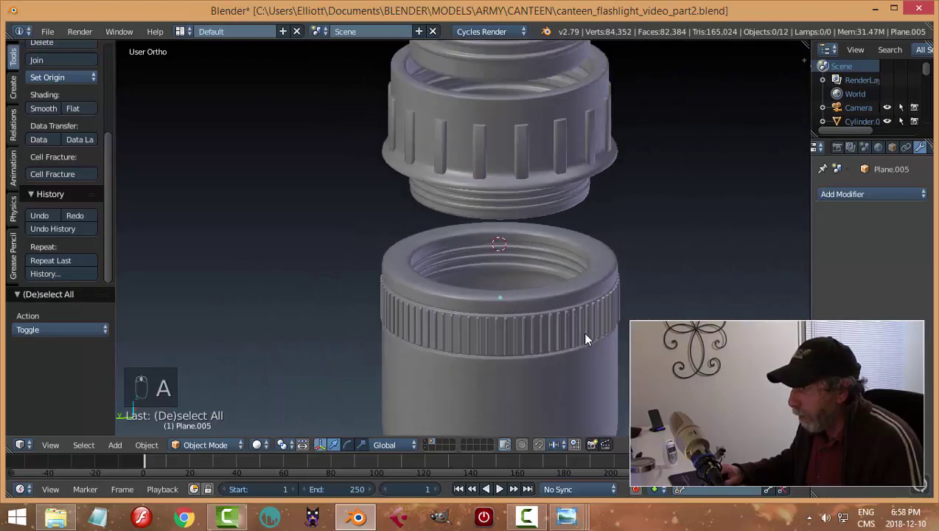
{"action": "key", "text": "Tab"}
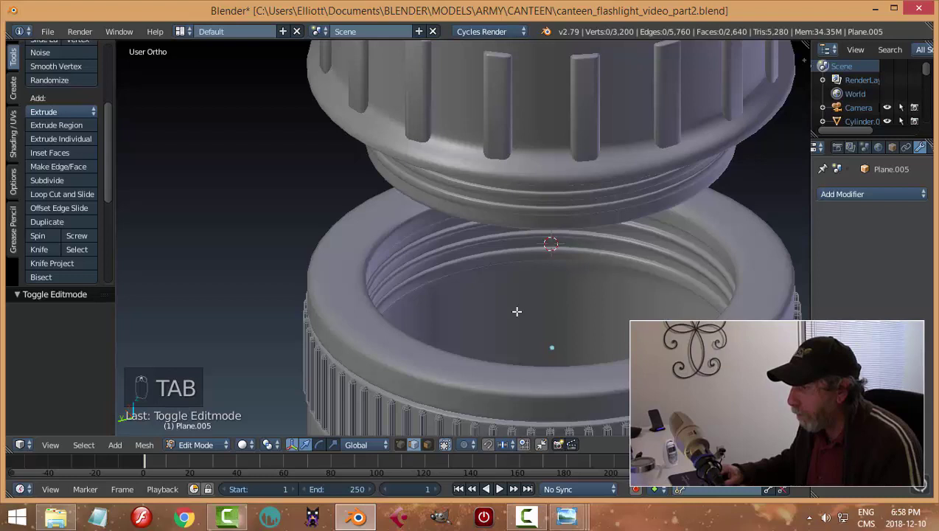
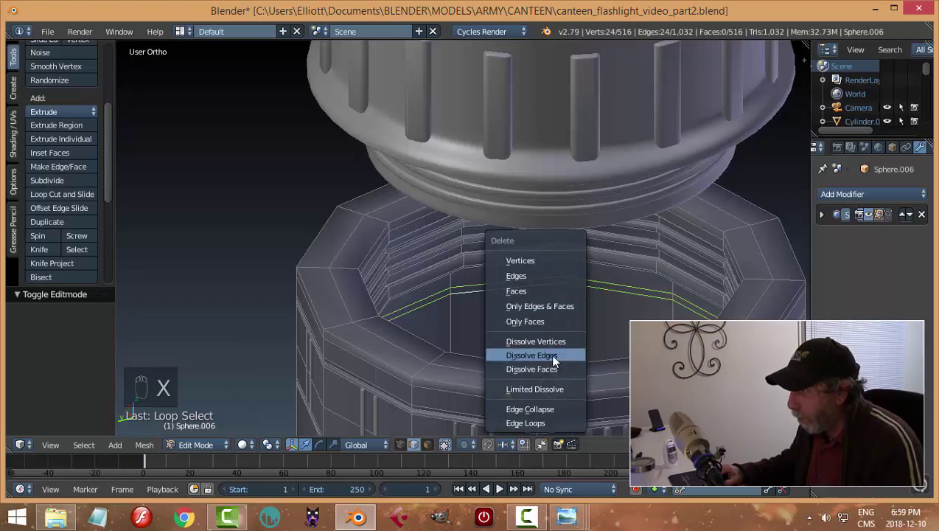
{"action": "key", "text": "a"}
{"action": "key", "text": "Tab"}
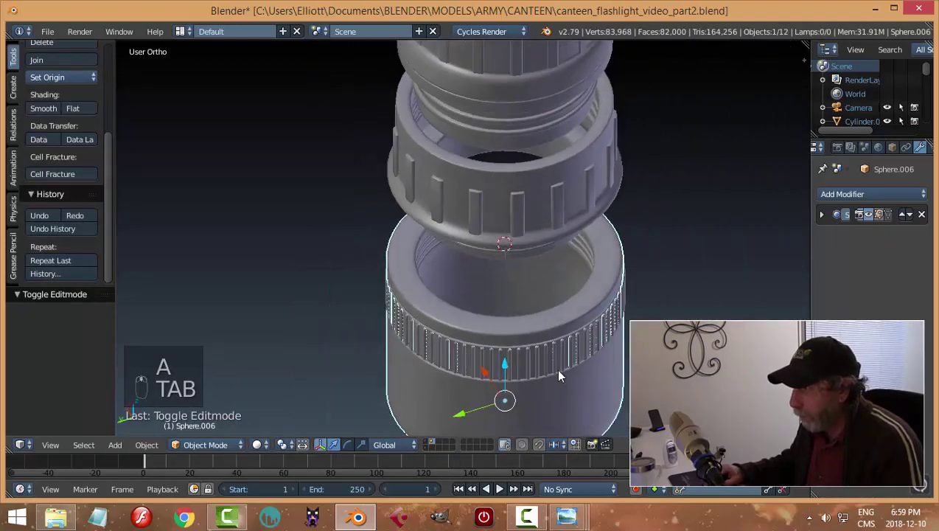
Move the ribbed cap ring along its axis to adjust its height on the assembly
{"action": "key", "text": "a"}
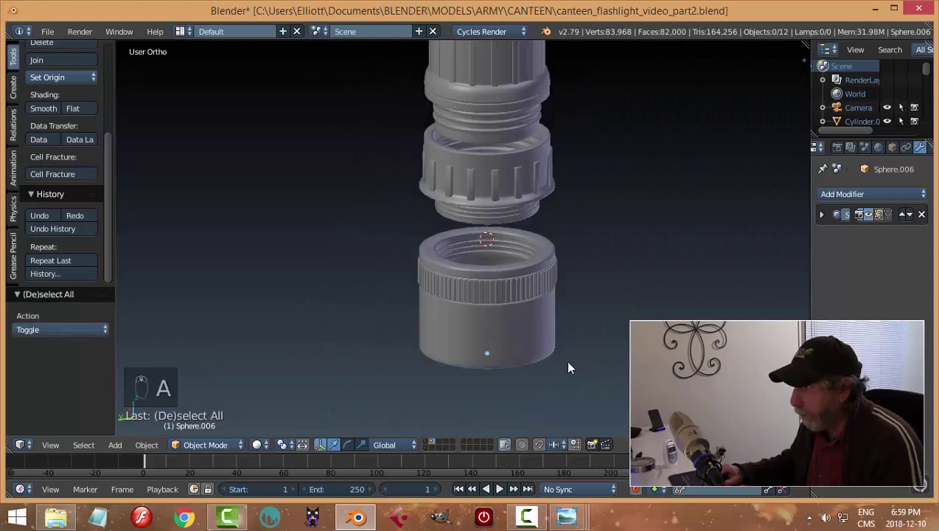
{"action": "key", "text": "ctrl+s"}
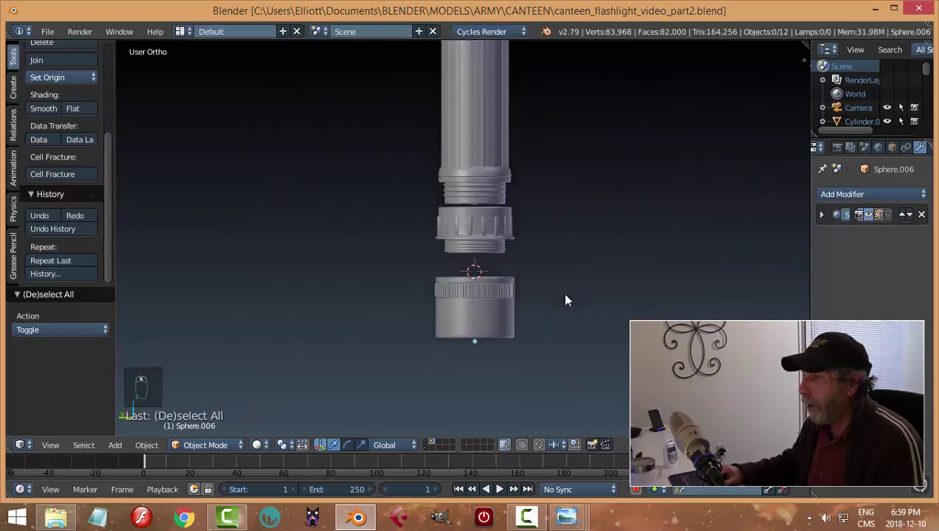
{"action": "left_click_drag", "start_coordinate": [489, 213], "coordinate": [500, 119]}
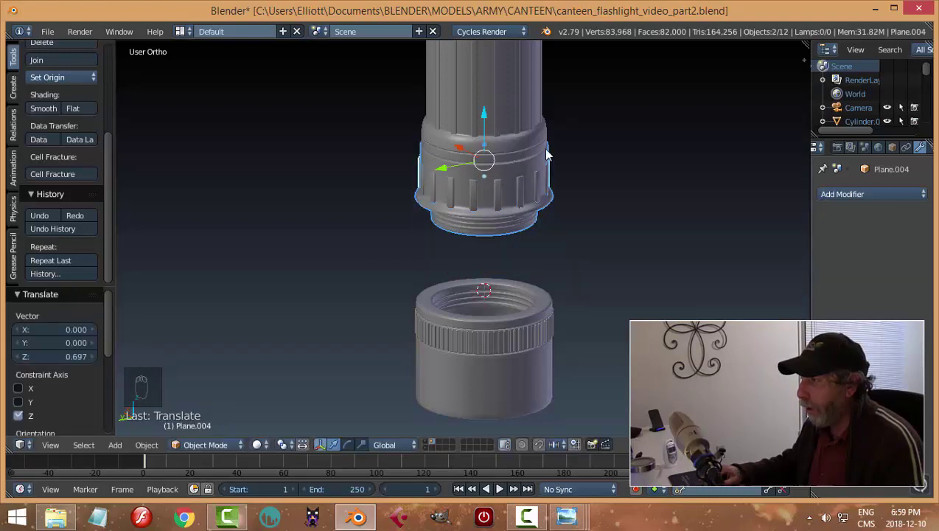
{"action": "left_click_drag", "start_coordinate": [497, 345], "coordinate": [508, 215]}
{"action": "key", "text": "a"}
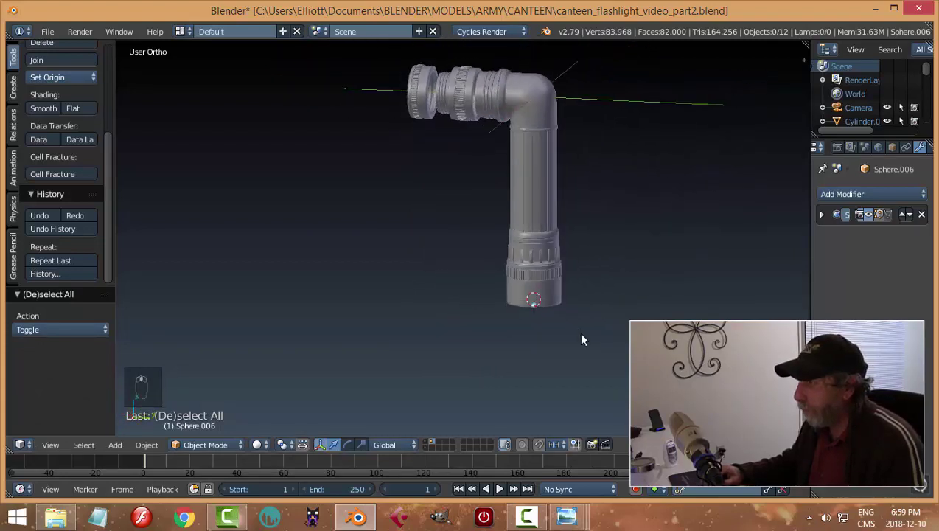
Save the canteen flashlight file and review the assembly from another angle
{"action": "key", "text": "ctrl+s"}
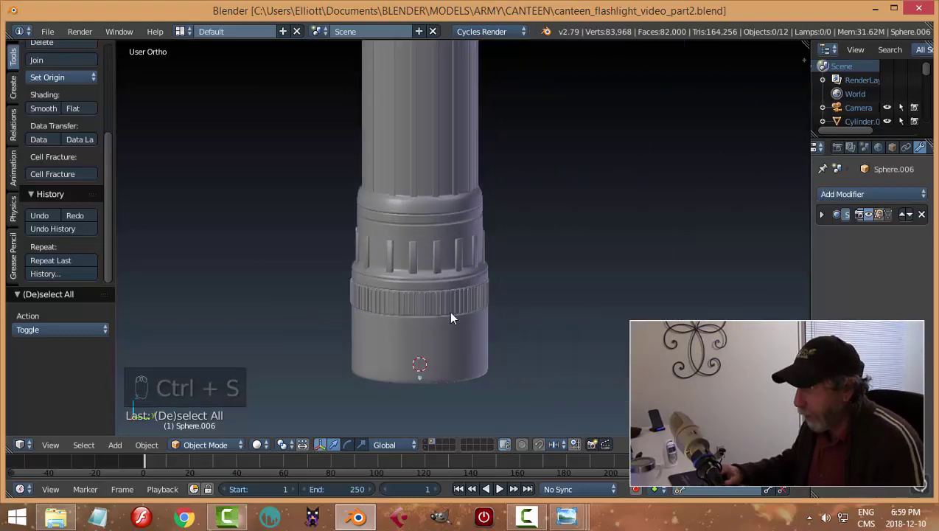
{"action": "left_click_drag", "start_coordinate": [436, 311], "coordinate": [526, 262]}
{"action": "key", "text": "a"}
{"action": "key", "text": "ctrl+s"}
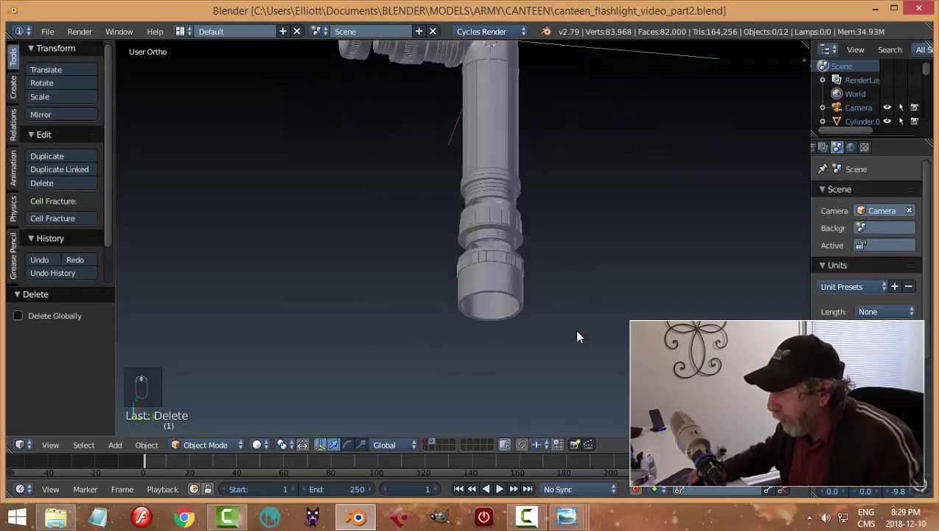
Edge-select the cup's open rim loop and extrude it inward to close the end
{"action": "key", "text": "Tab"}
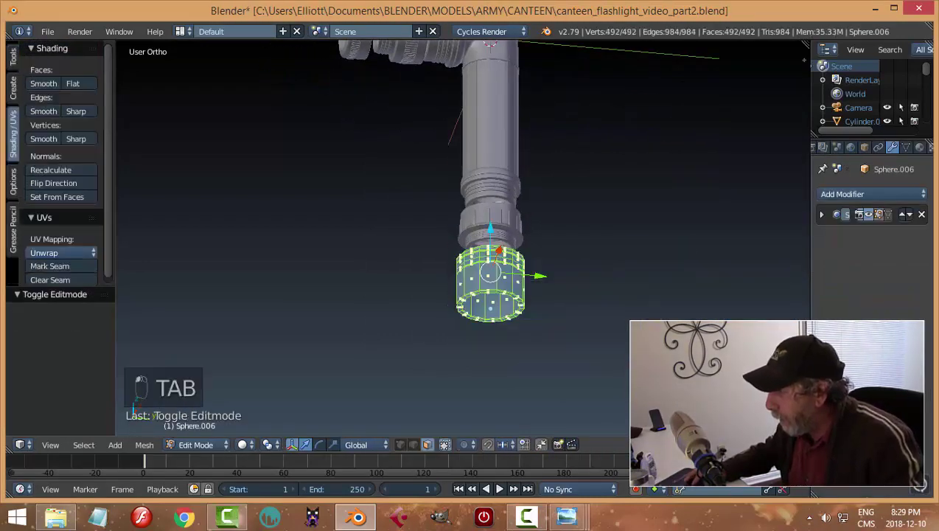
{"action": "key", "text": "a"}
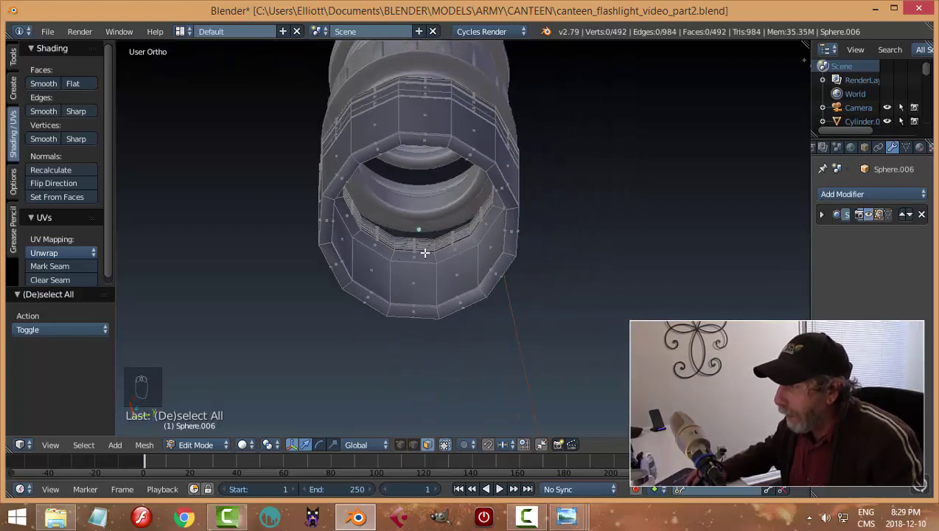
{"action": "key", "text": "ctrl+Tab"}
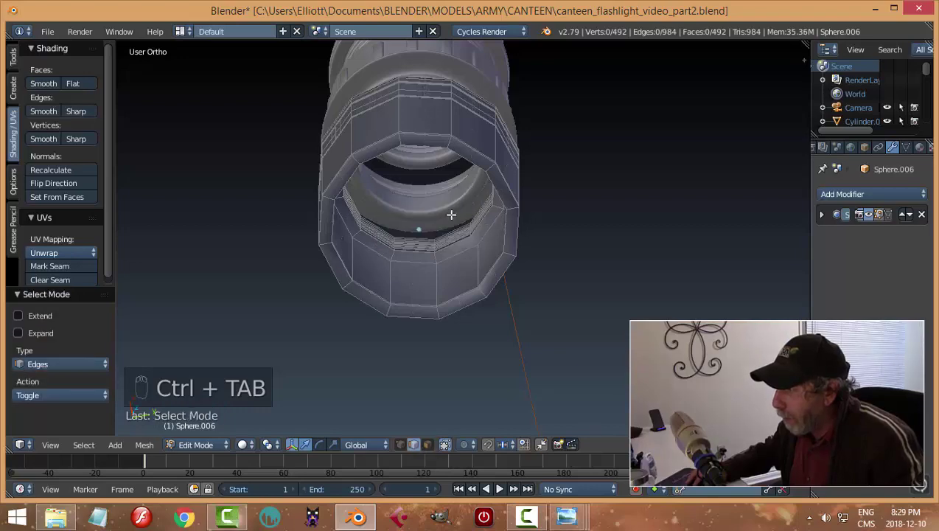
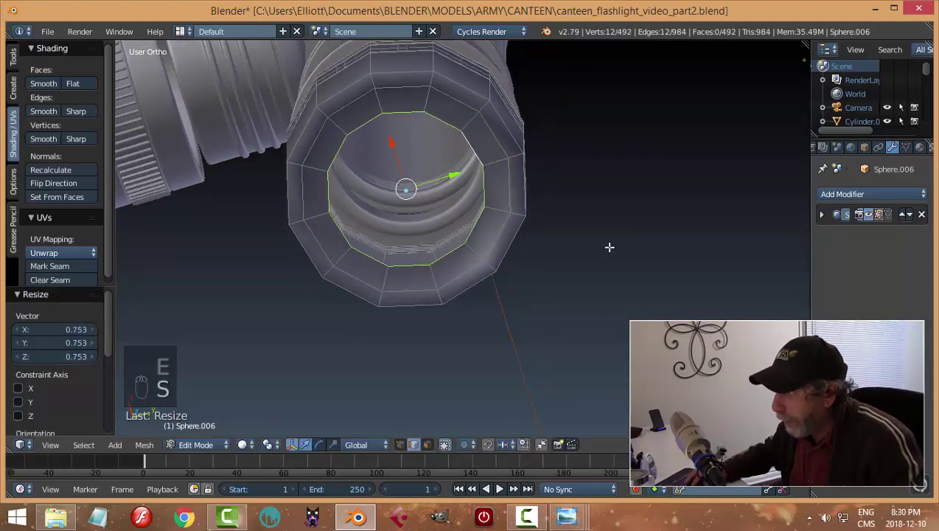
{"action": "key", "text": "e"}
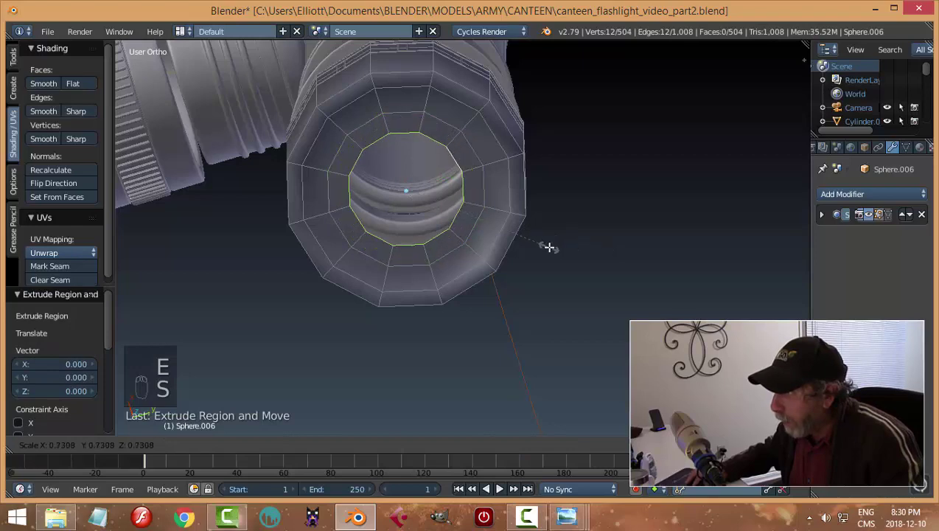
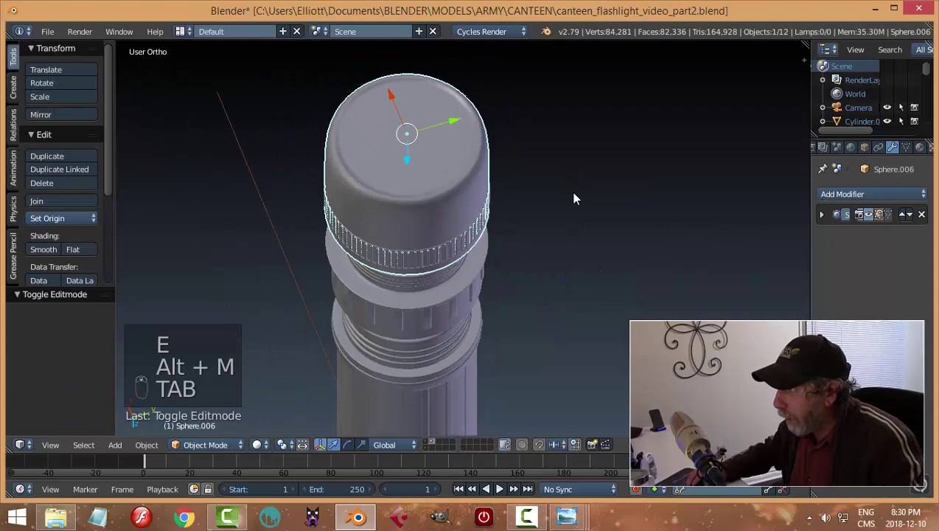
Grow the centre face selection on the closed end and push it in as a shallow dish
{"action": "key", "text": "Tab"}
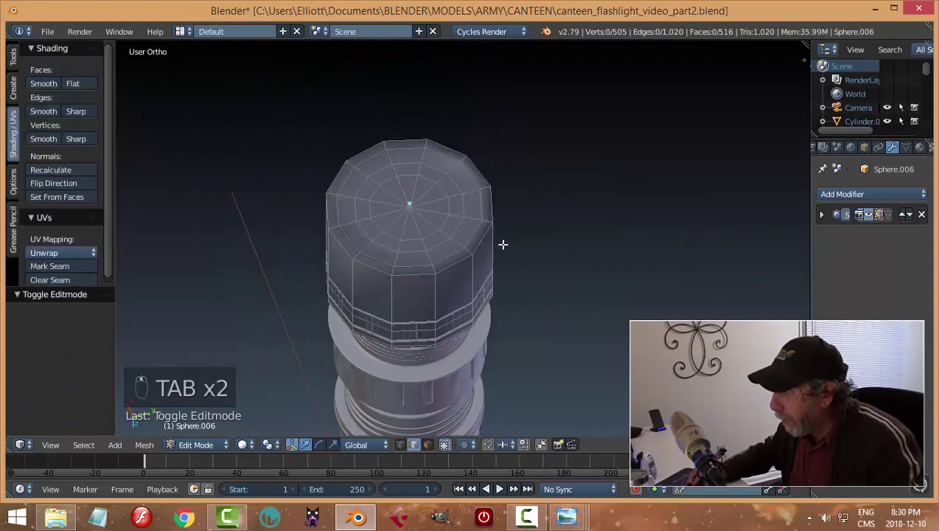
{"action": "key", "text": "ctrl+Tab"}
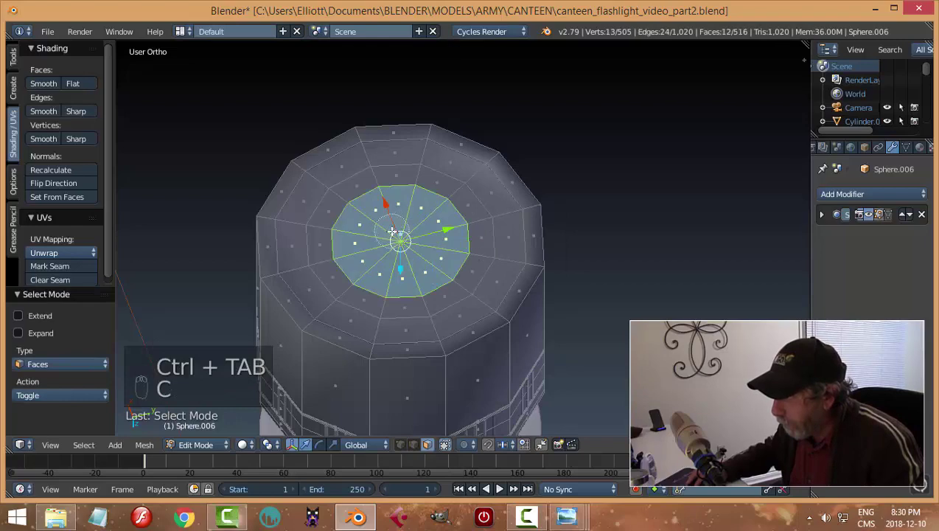
{"action": "key", "text": "ctrl+KP_Add"}
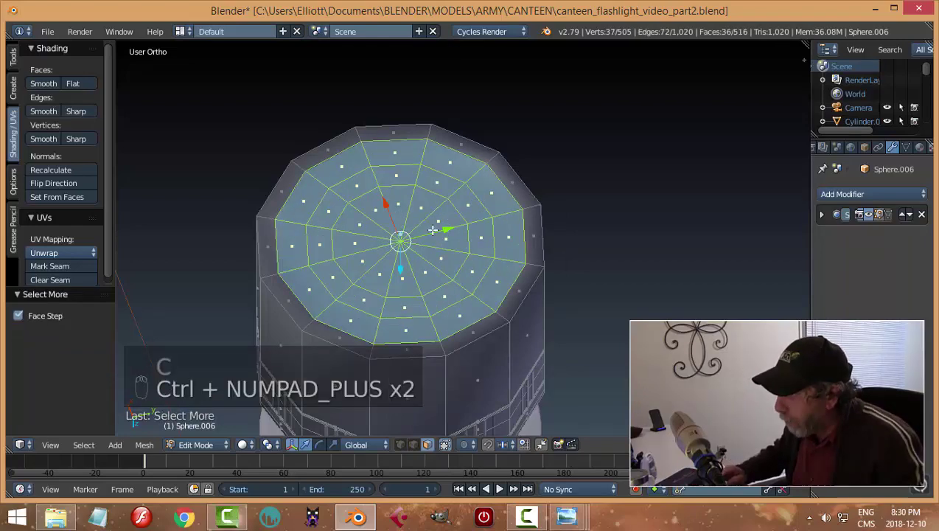
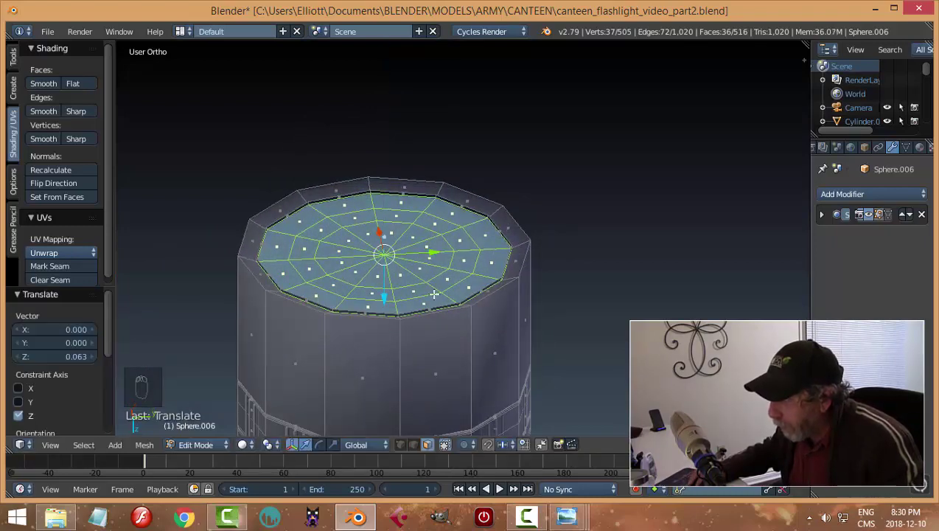
{"action": "key", "text": "ctrl+z"}
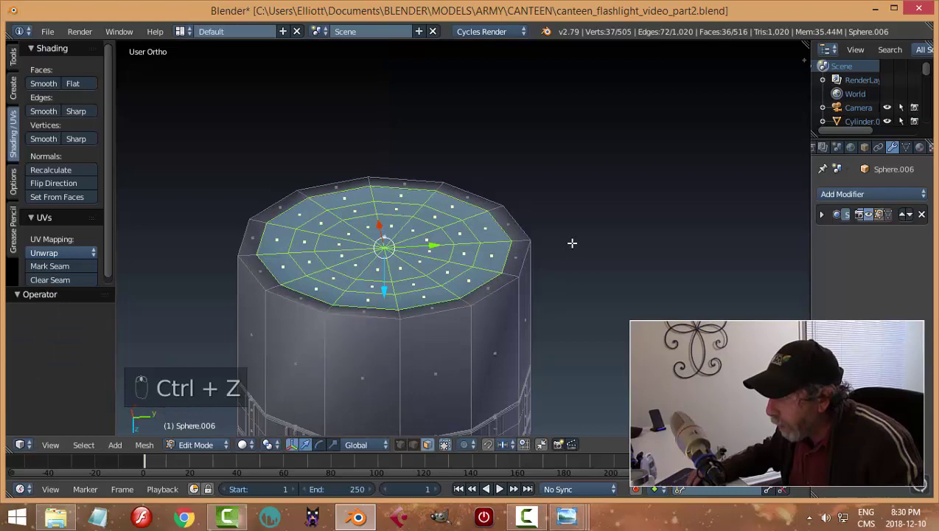
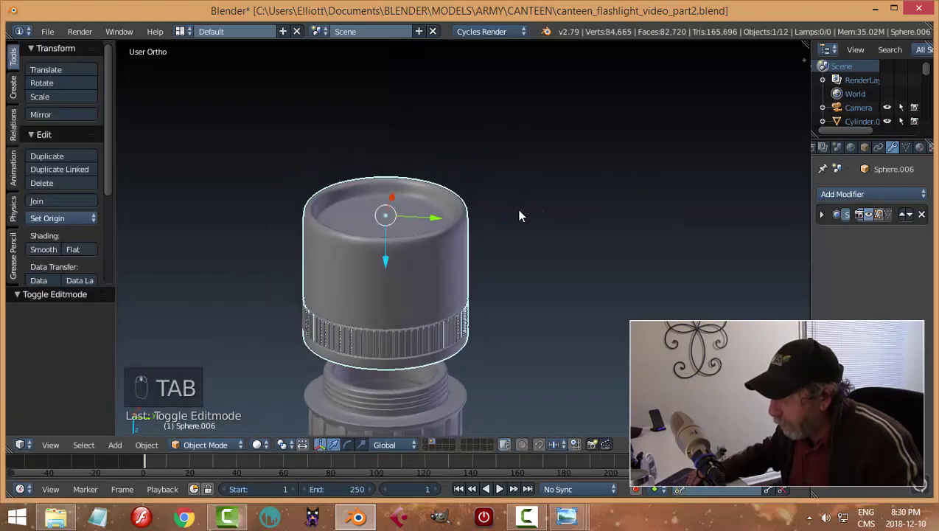
Add supporting edge loops near the cup's rim to tighten its rounded edge
{"action": "key", "text": "Tab"}
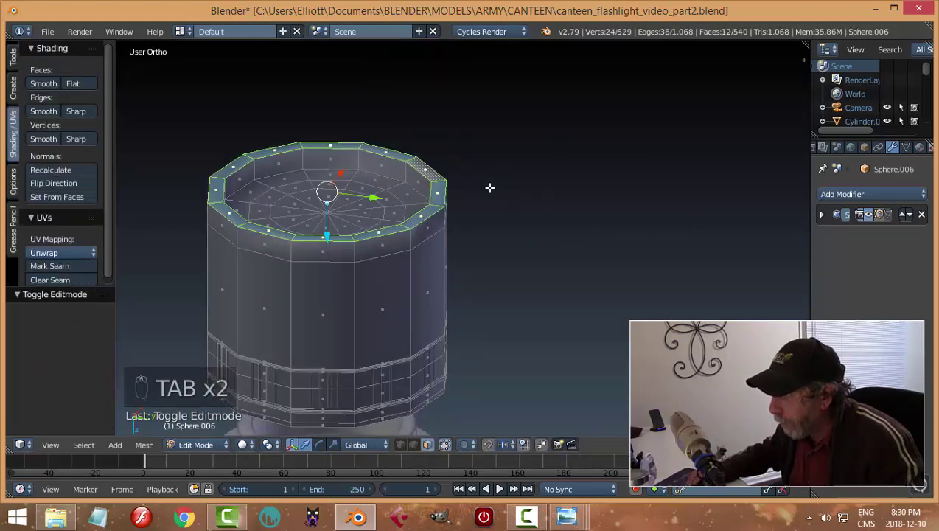
{"action": "key", "text": "ctrl+r"}
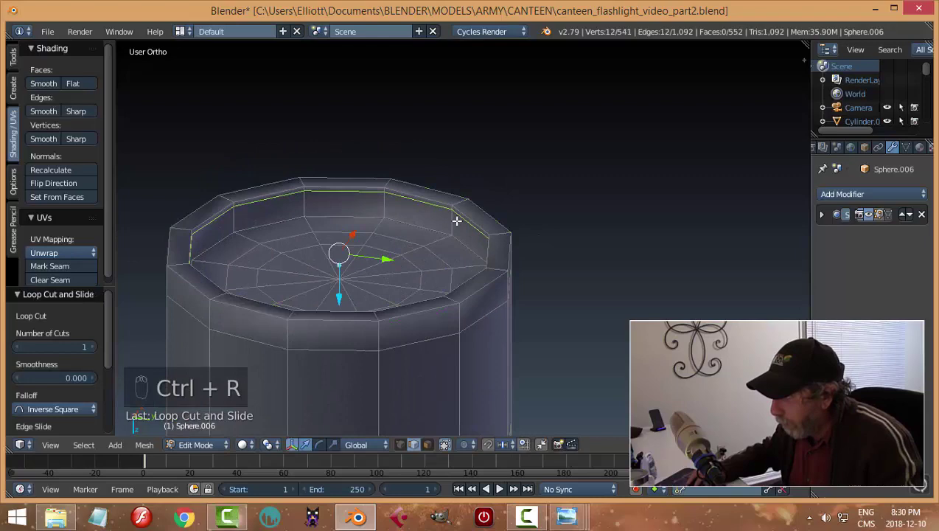
{"action": "key", "text": "ctrl+r"}
{"action": "key", "text": "Tab"}
{"action": "middle_click", "coordinate": [546, 229]}
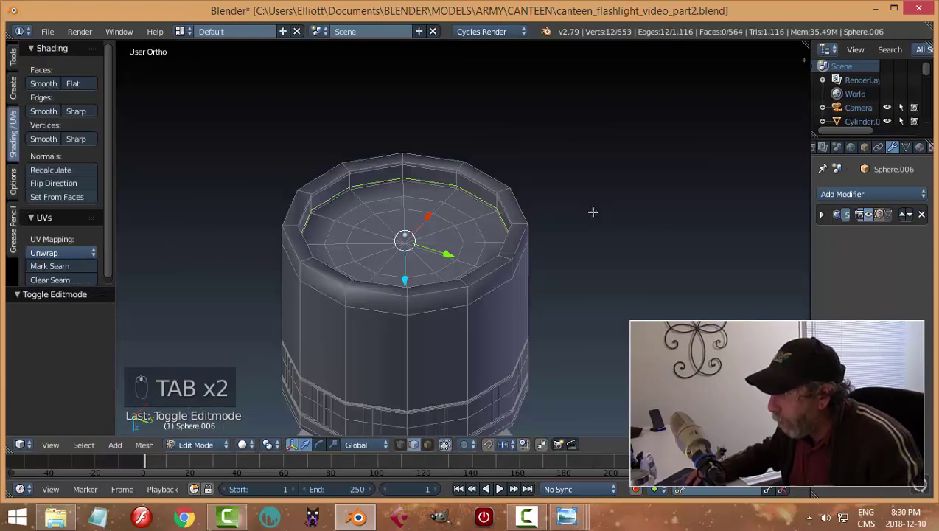
{"action": "key", "text": "a"}
{"action": "key", "text": "ctrl+r"}
Add an edge loop near the cup's lower side and return to object mode
{"action": "key", "text": "Tab"}
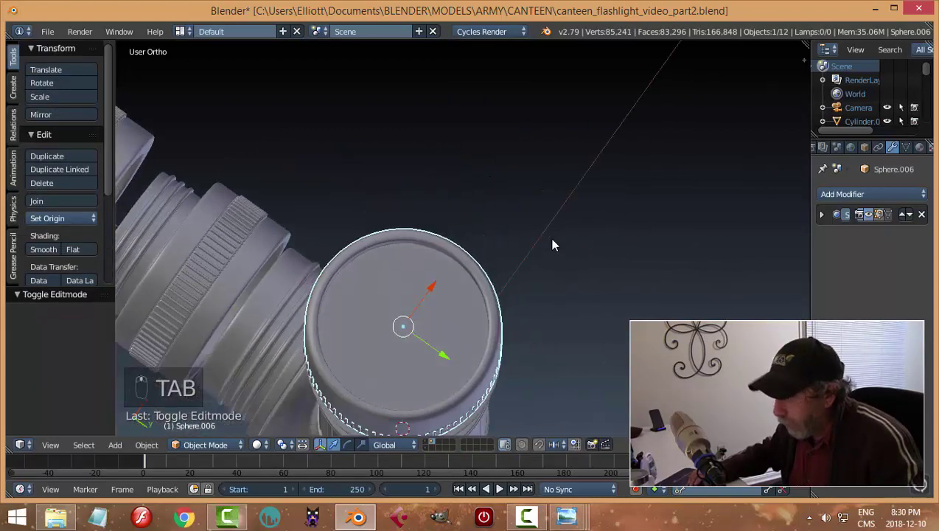
{"action": "key", "text": "a"}
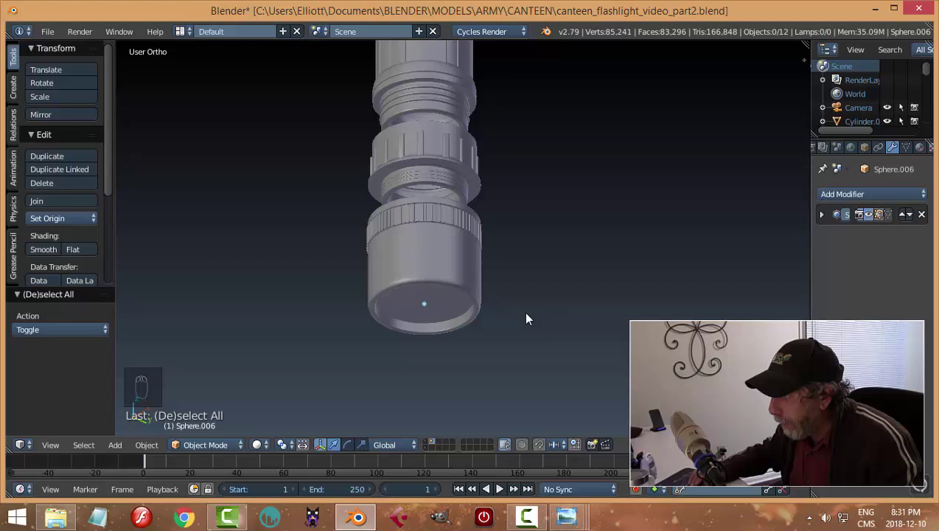
{"action": "key", "text": "Tab"}
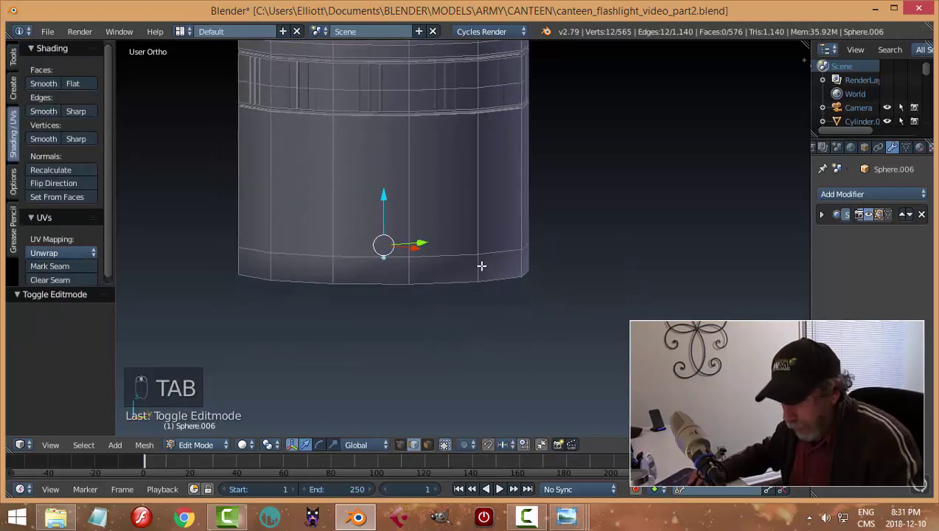
{"action": "key", "text": "ctrl+r"}
{"action": "key", "text": "Tab"}
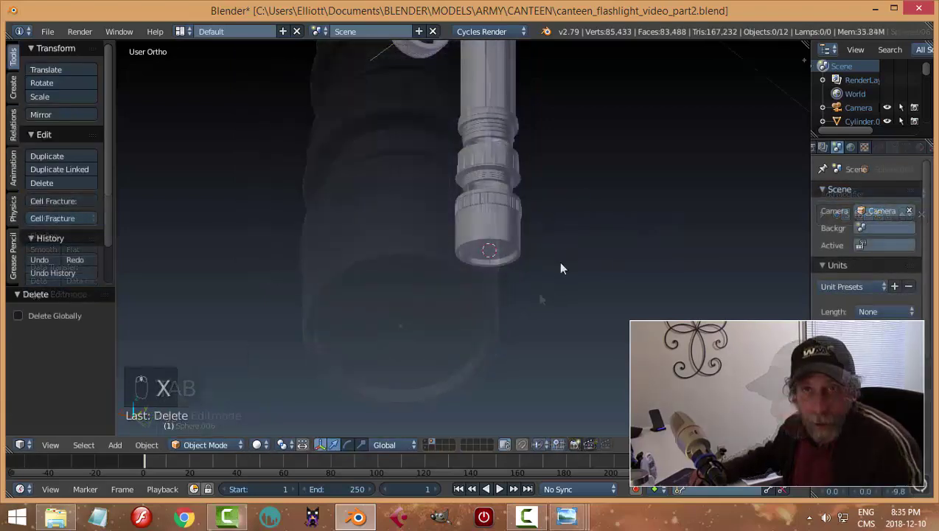
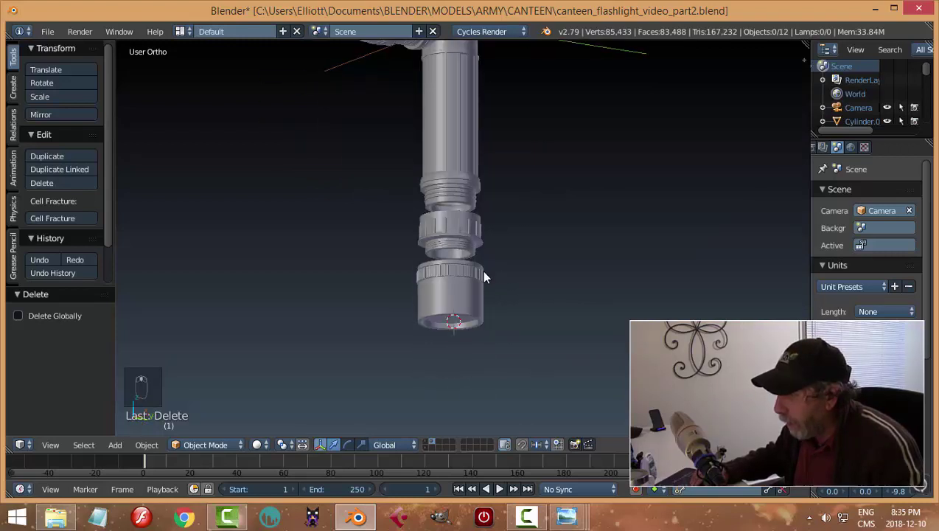
Unhide all parts, space the cap ring and cup below the threaded neck, and save
{"action": "key", "text": "alt+h"}
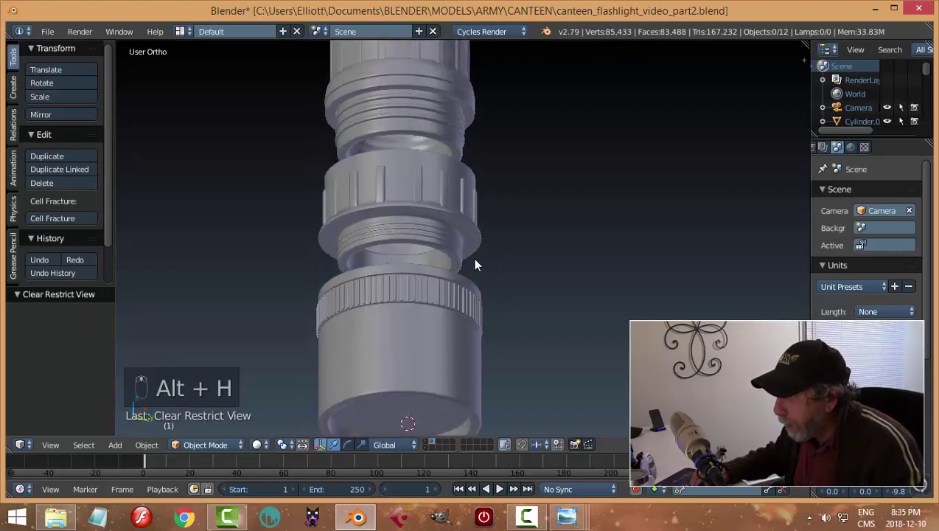
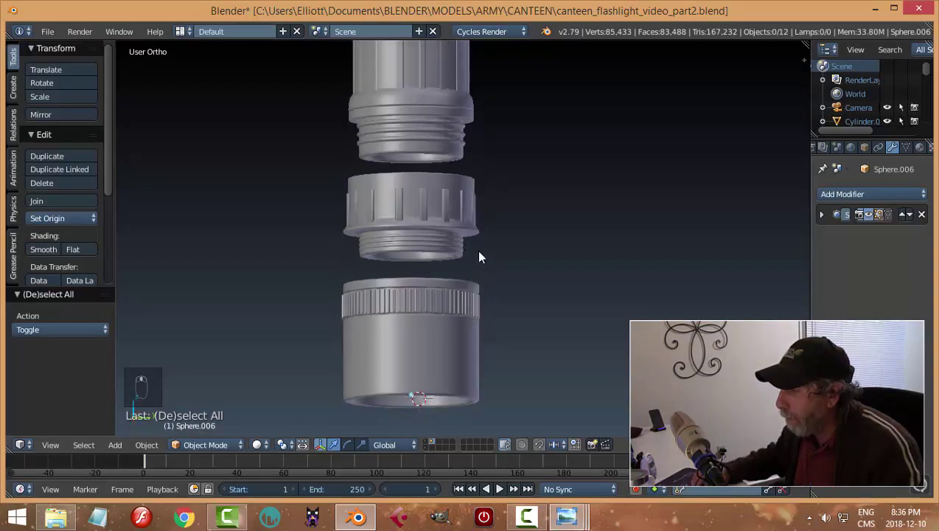
{"action": "left_click_drag", "start_coordinate": [444, 305], "coordinate": [429, 148]}
{"action": "key", "text": "a"}
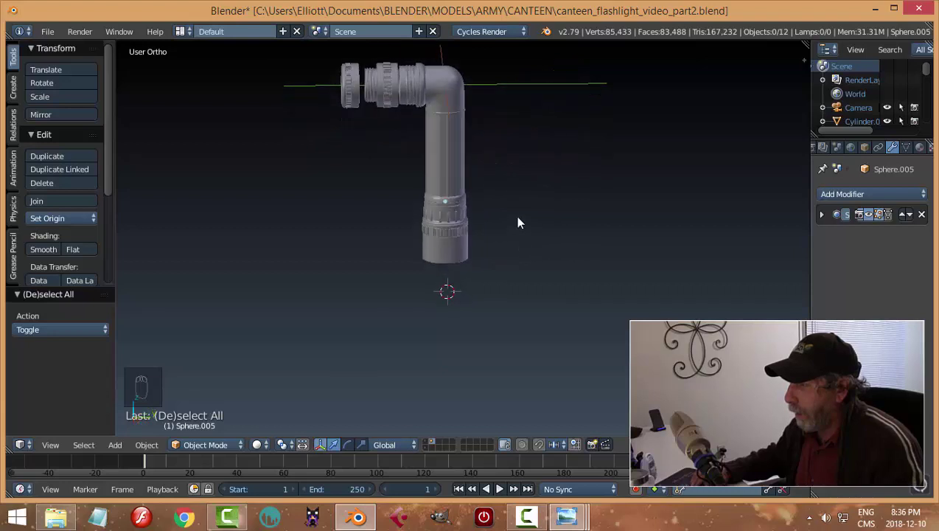
{"action": "key", "text": "ctrl+z"}
{"action": "key", "text": "ctrl+z"}
{"action": "key", "text": "ctrl+z"}
{"action": "key", "text": "a"}
{"action": "key", "text": "ctrl+s"}
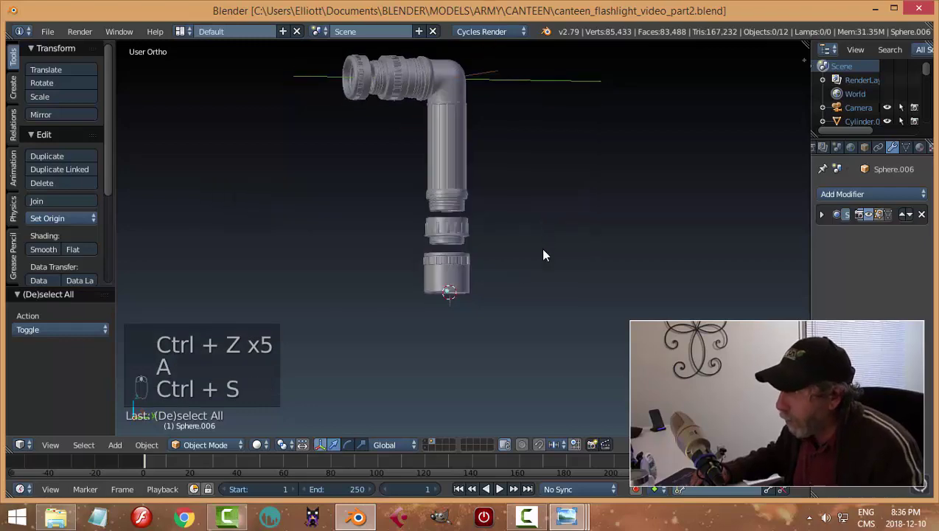